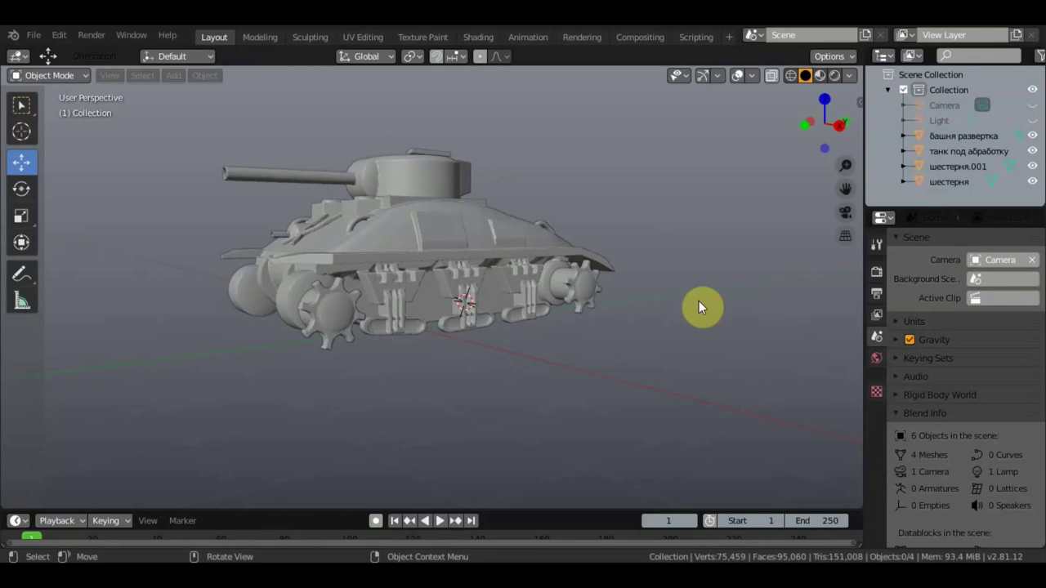
# Hide the turret and tank hull in the Outliner, leaving only the two sprockets visible
pyautogui.scroll(3)
pyautogui.scroll(-3)
pyautogui.scroll(-3)
pyautogui.middleClick(624, 275)
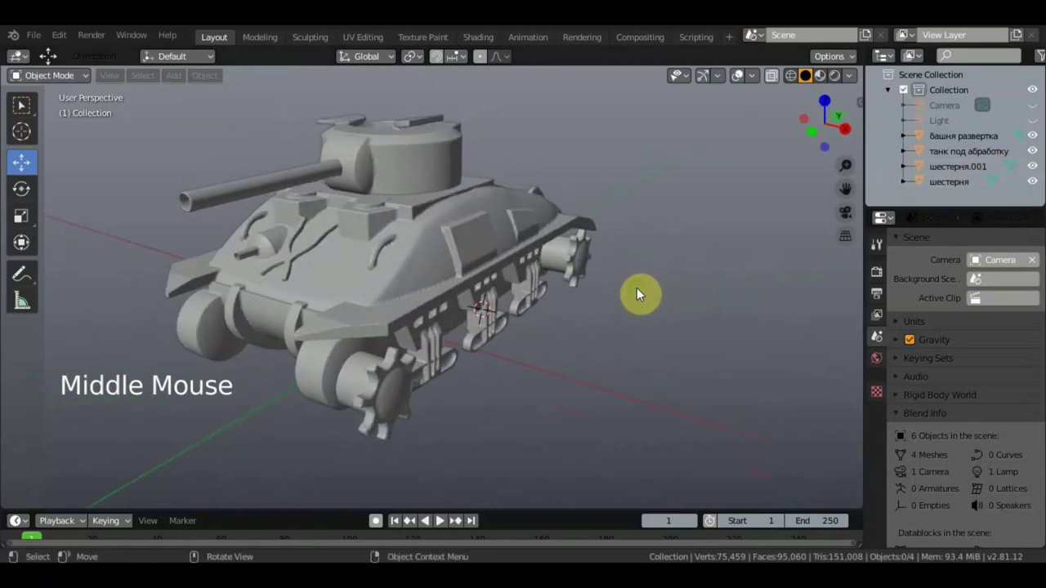
pyautogui.middleClick(646, 290)
pyautogui.click(1040, 153)
pyautogui.click(1045, 141)
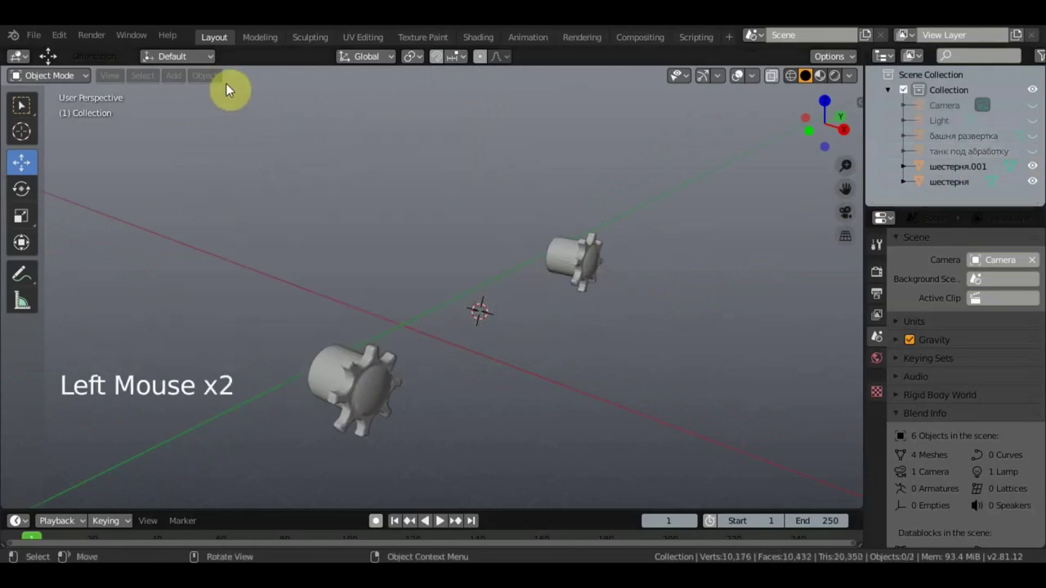
# Add a NURBS path curve and rotate it to run in line with the sprocket
pyautogui.click(181, 83)
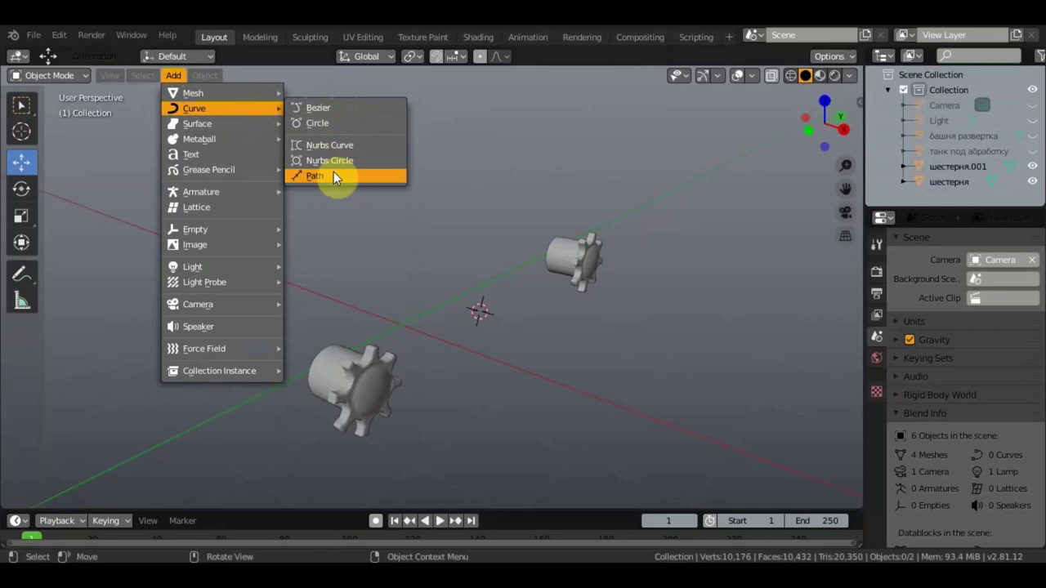
pyautogui.middleClick(452, 194)
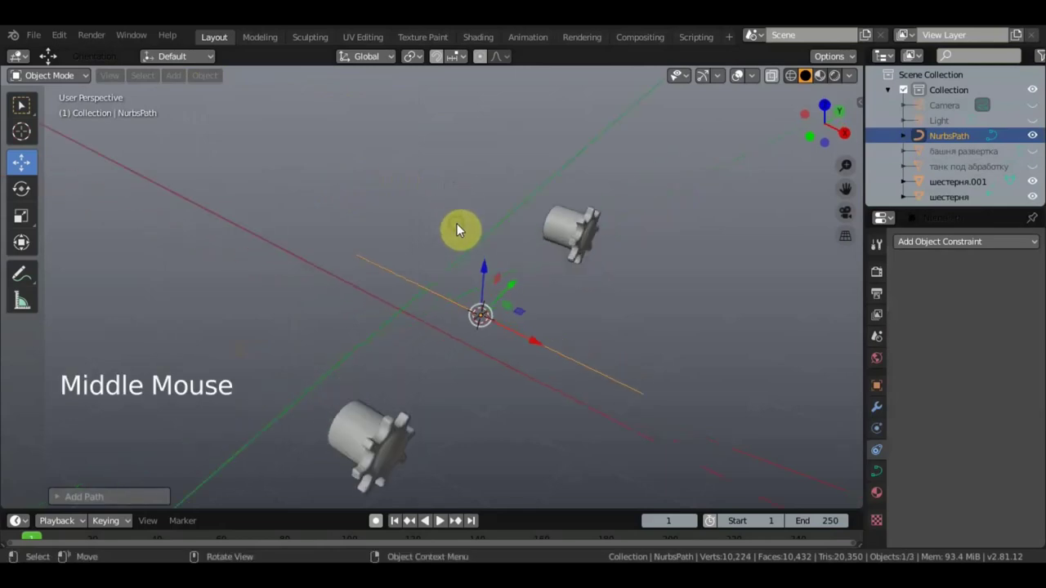
pyautogui.press('KP_7')
pyautogui.scroll(-3)
pyautogui.press('r')
pyautogui.middleClick(521, 332)
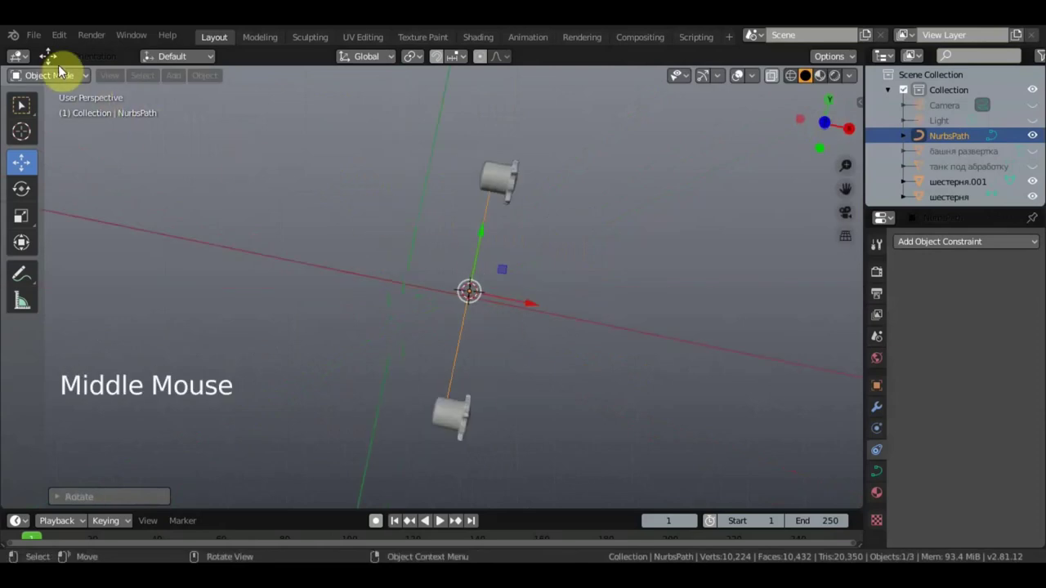
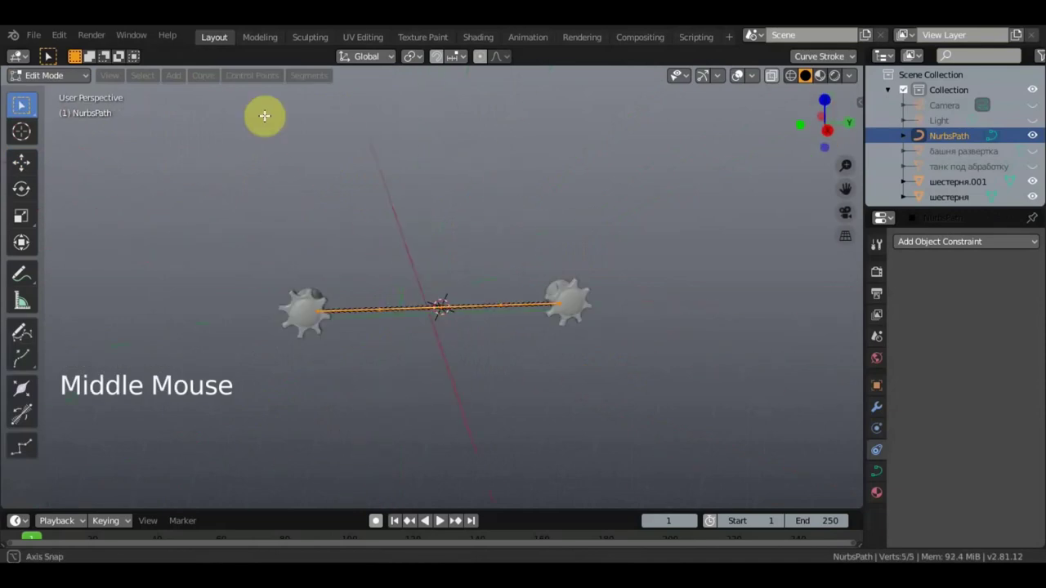
# From the side view, select the path's end point ready for extending
pyautogui.scroll(3)
pyautogui.press('KP_3')
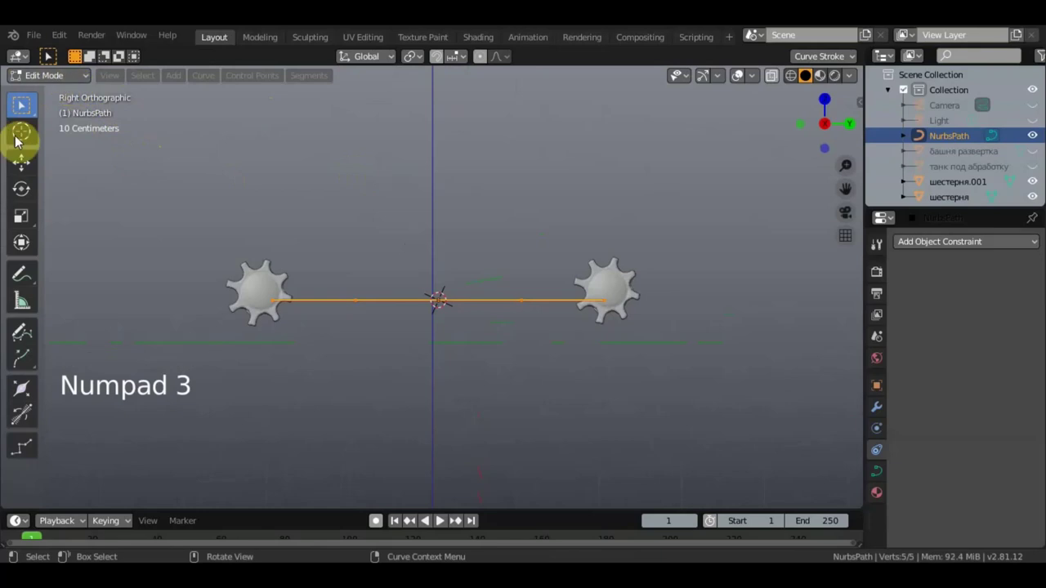
pyautogui.click(16, 172)
pyautogui.click(439, 237)
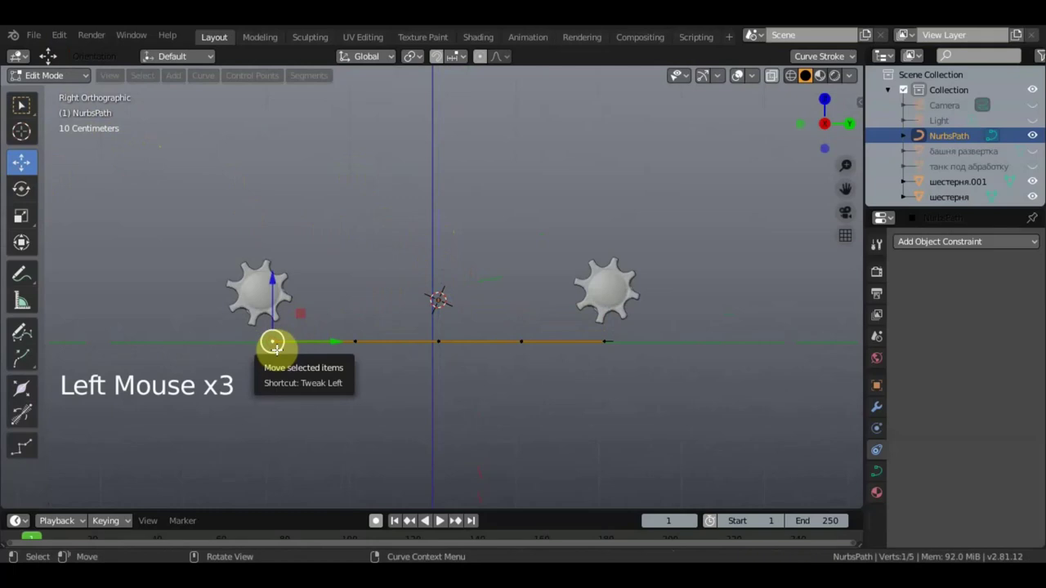
# Extrude new points up and around the sprocket and close the path into a loop
pyautogui.press('e')
pyautogui.press('e')
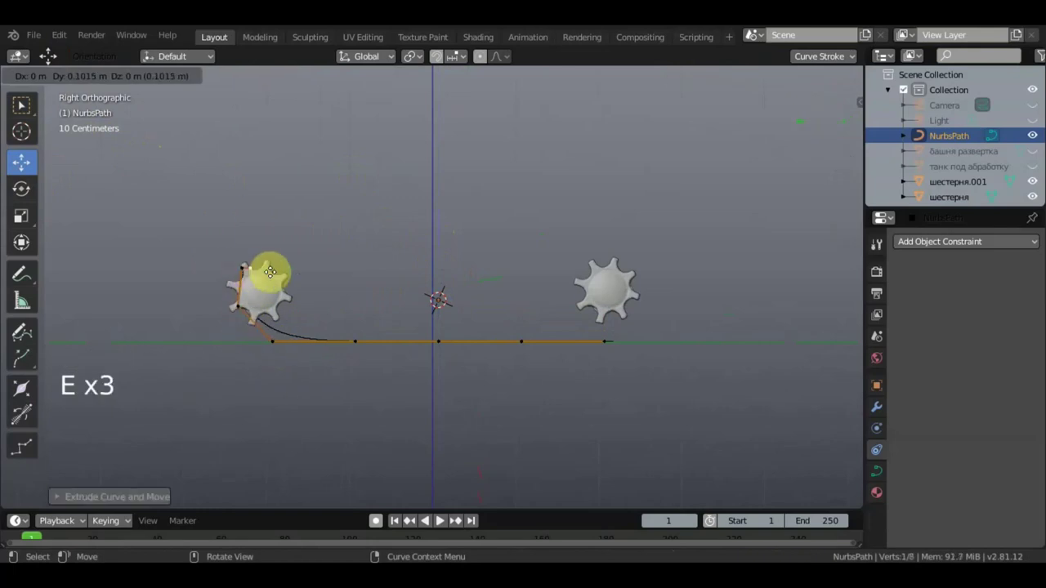
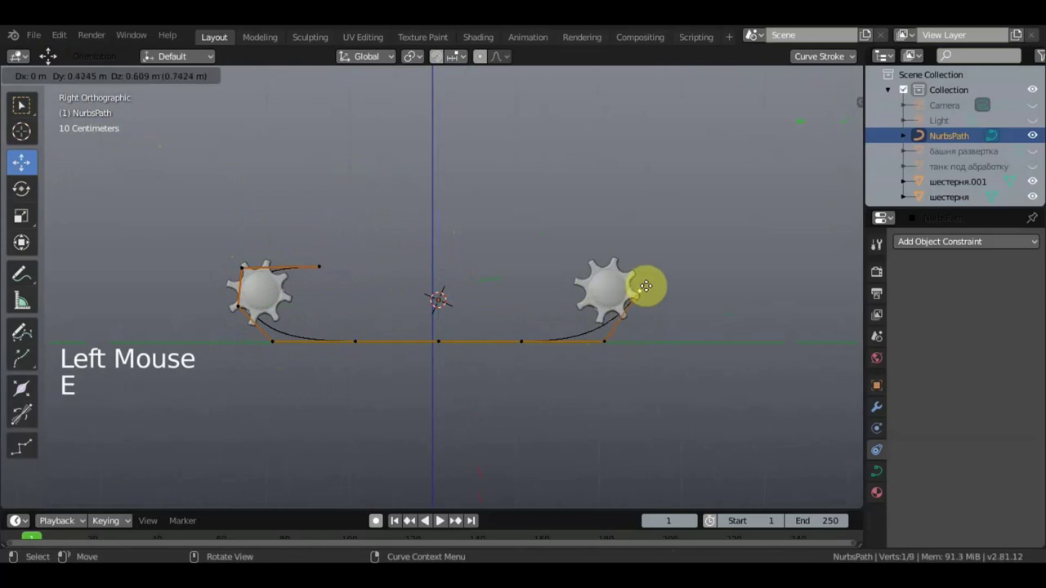
pyautogui.press('e')
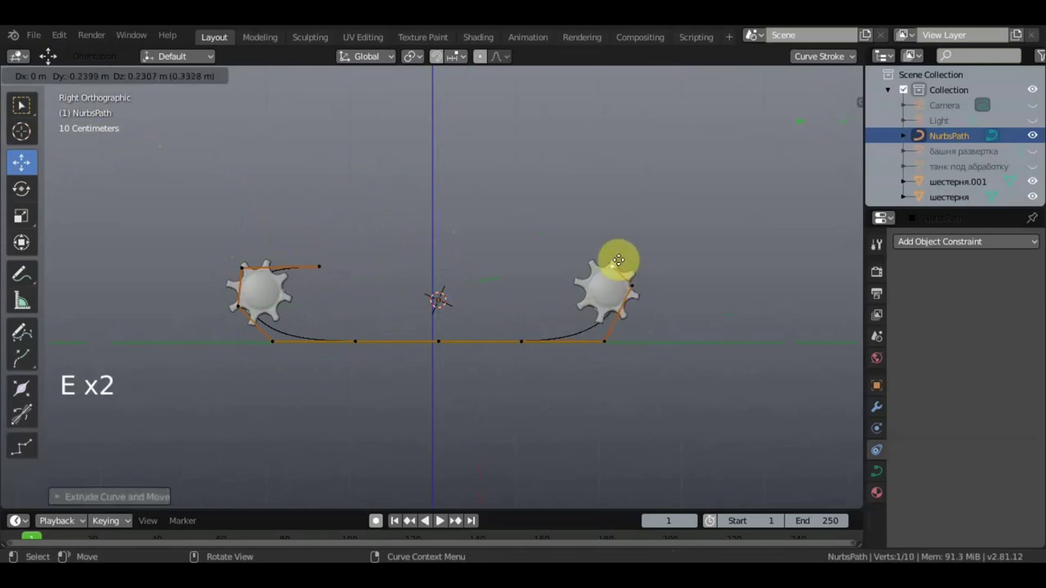
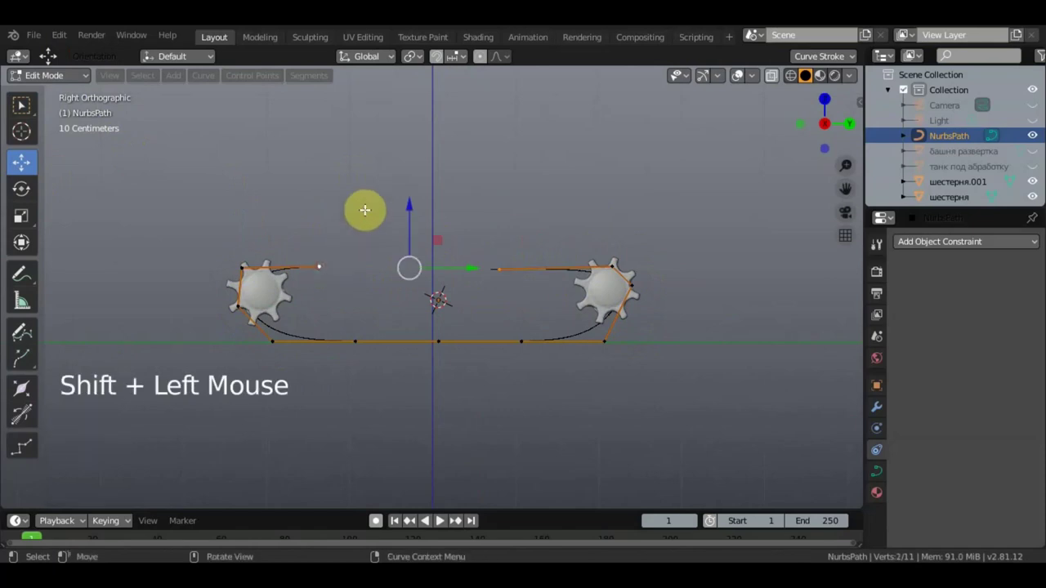
pyautogui.press('f')
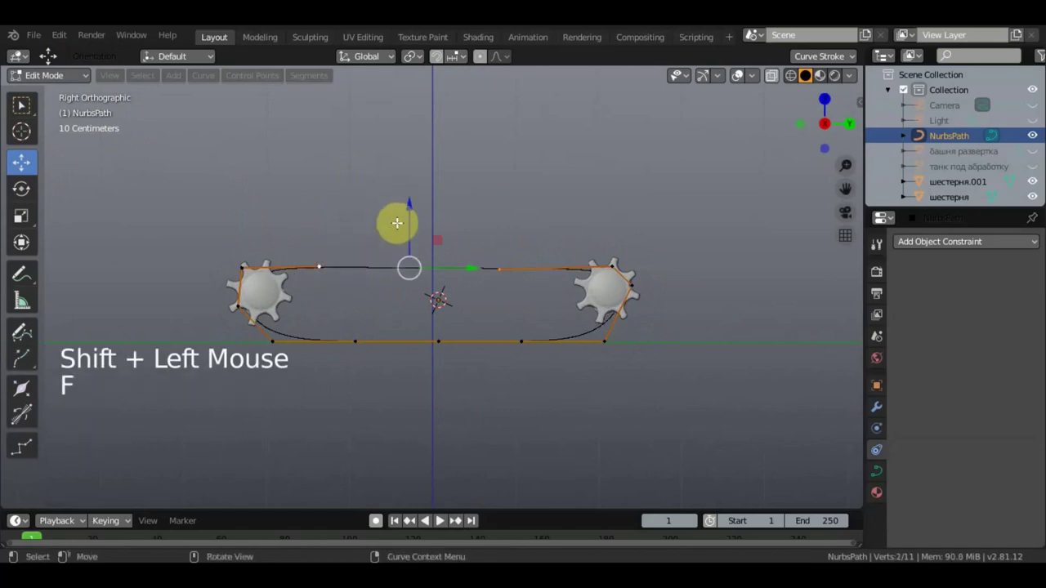
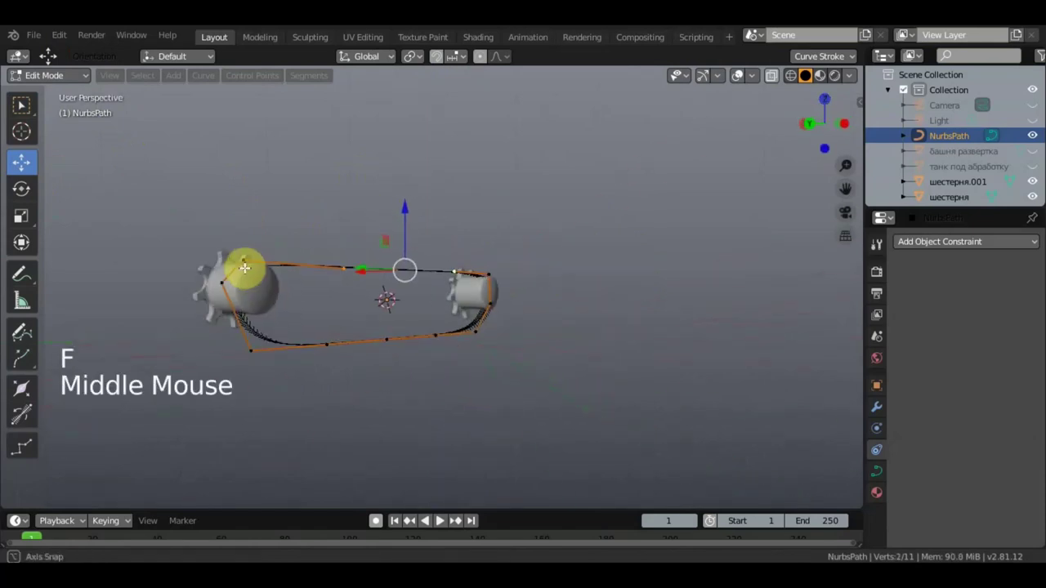
pyautogui.scroll(3)
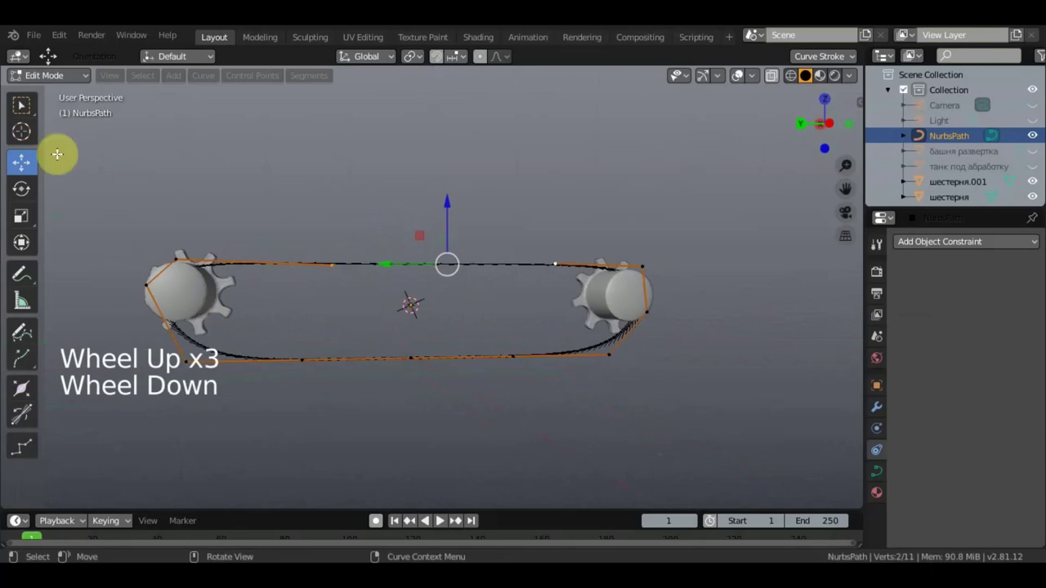
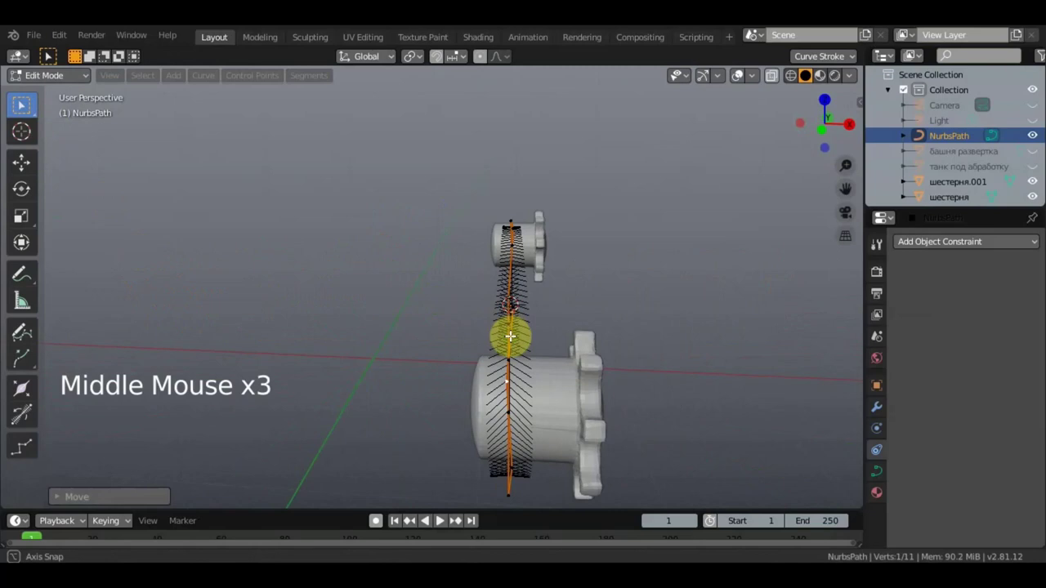
# Move the path's front end point in top view so the loop aligns with the sprocket
pyautogui.press('KP_7')
pyautogui.scroll(-3)
pyautogui.scroll(-3)
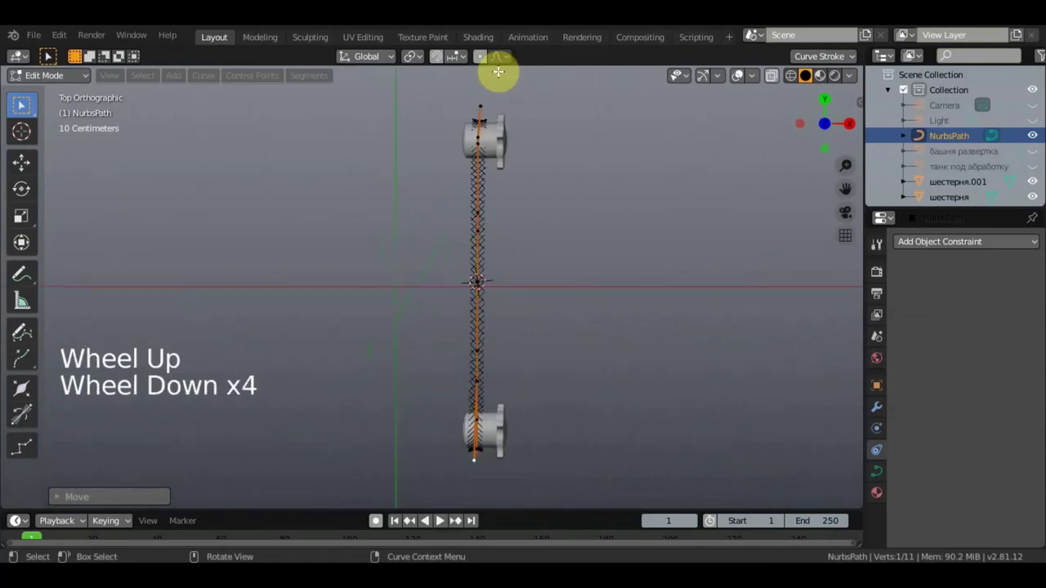
pyautogui.click(378, 519)
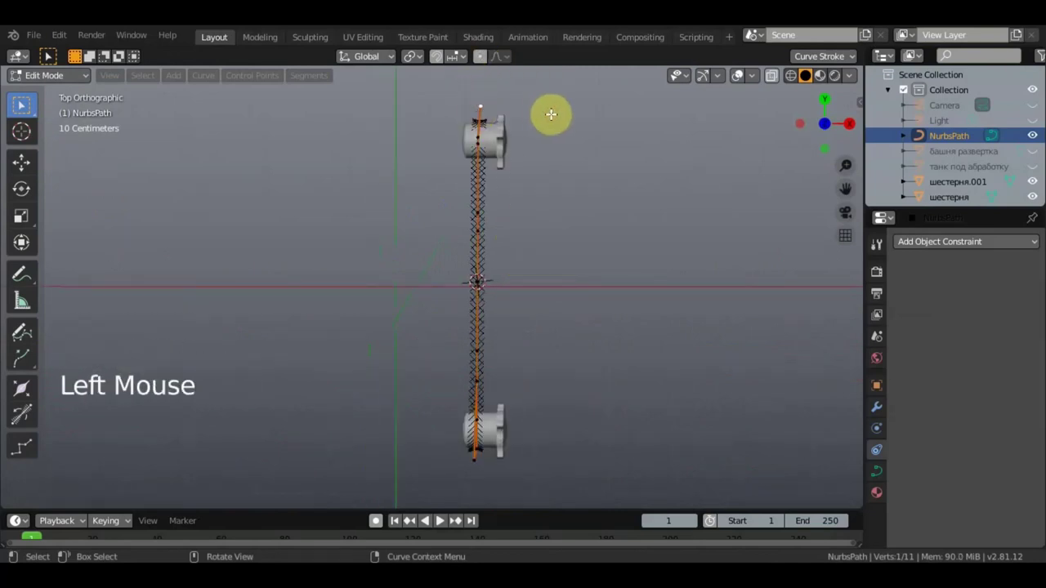
pyautogui.press('g')
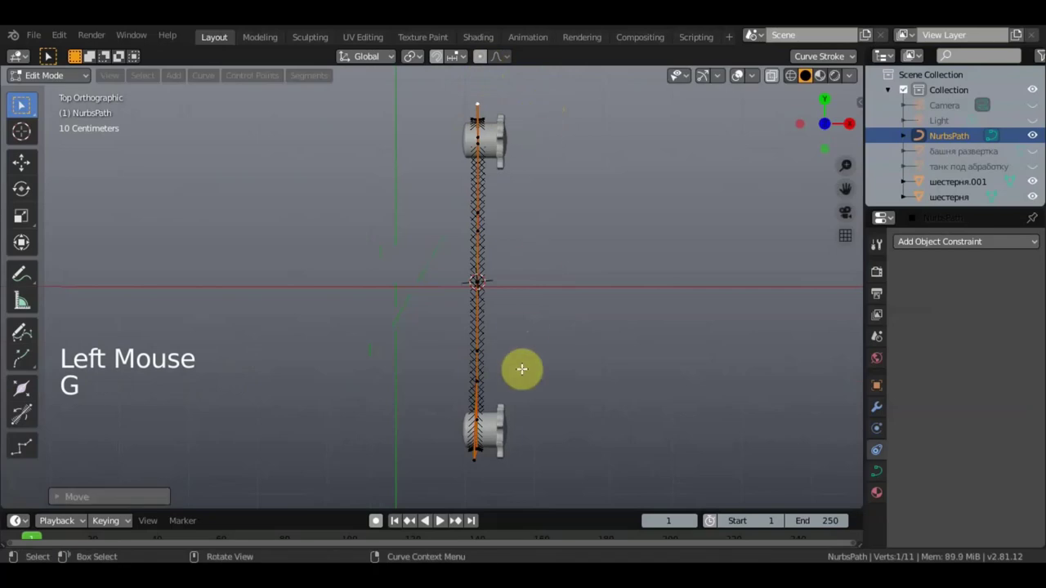
pyautogui.click(379, 519)
pyautogui.press('g')
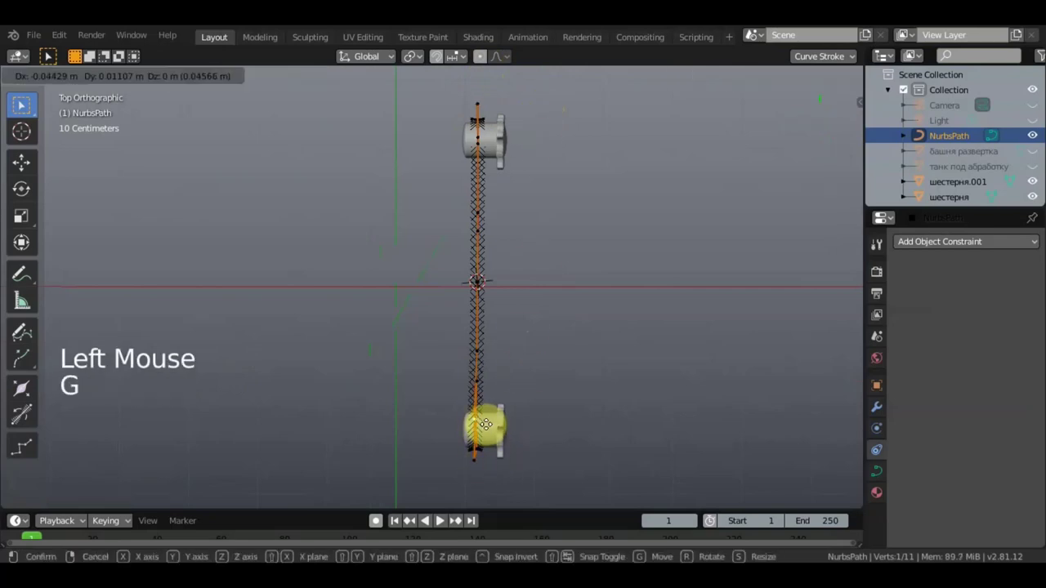
pyautogui.middleClick(378, 519)
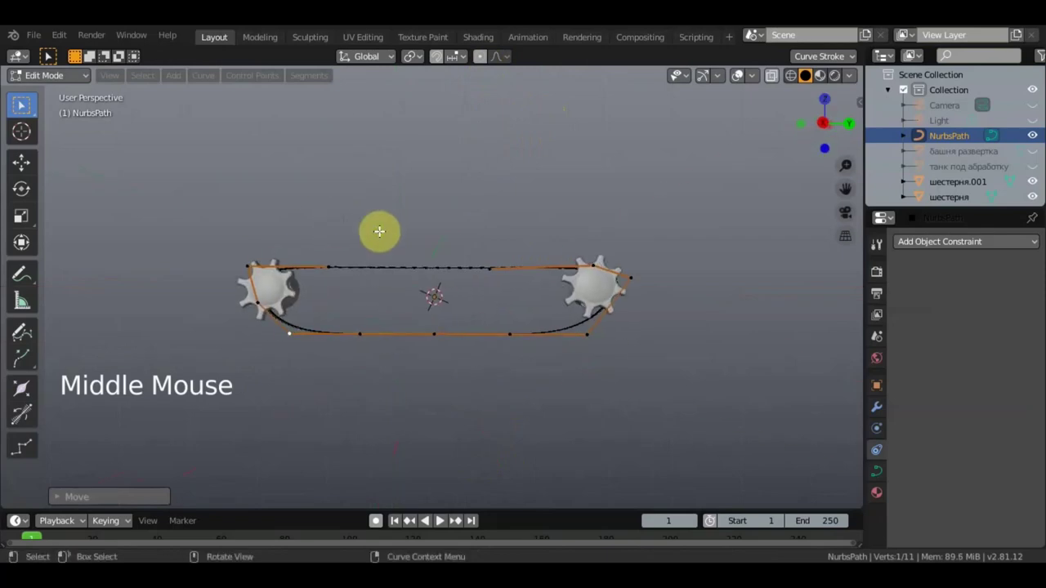
pyautogui.press('KP_3')
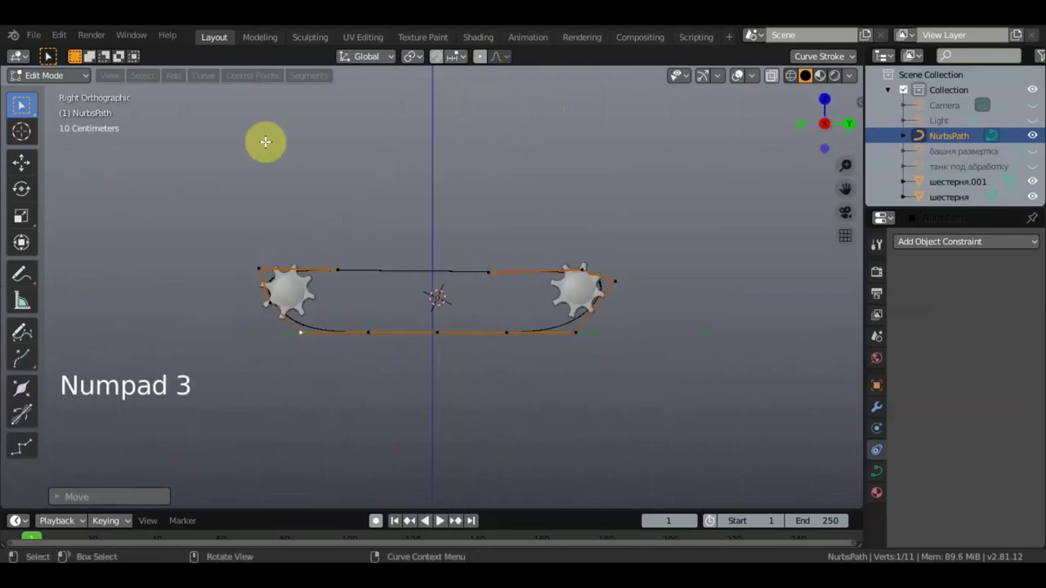
pyautogui.click(378, 520)
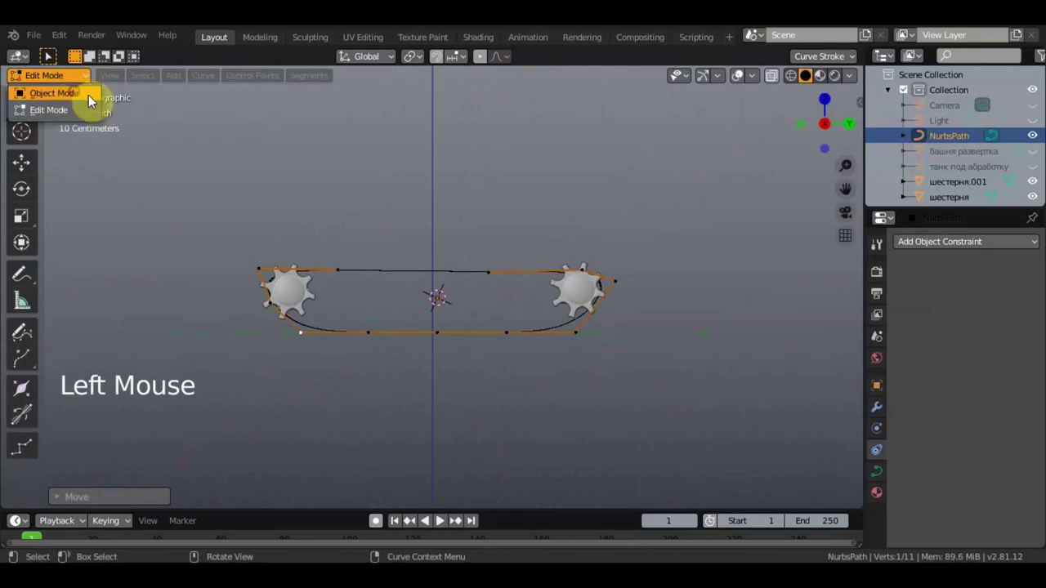
# Return to Object Mode and unhide the track link object beside the loop
pyautogui.scroll(3)
pyautogui.middleClick(378, 519)
pyautogui.scroll(-3)
pyautogui.middleClick(391, 230)
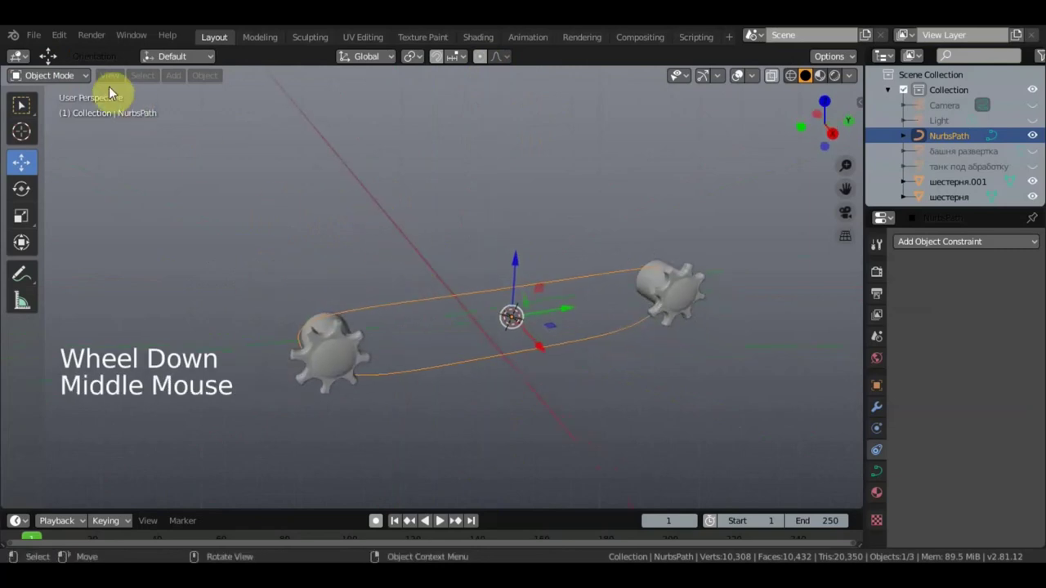
pyautogui.click(72, 83)
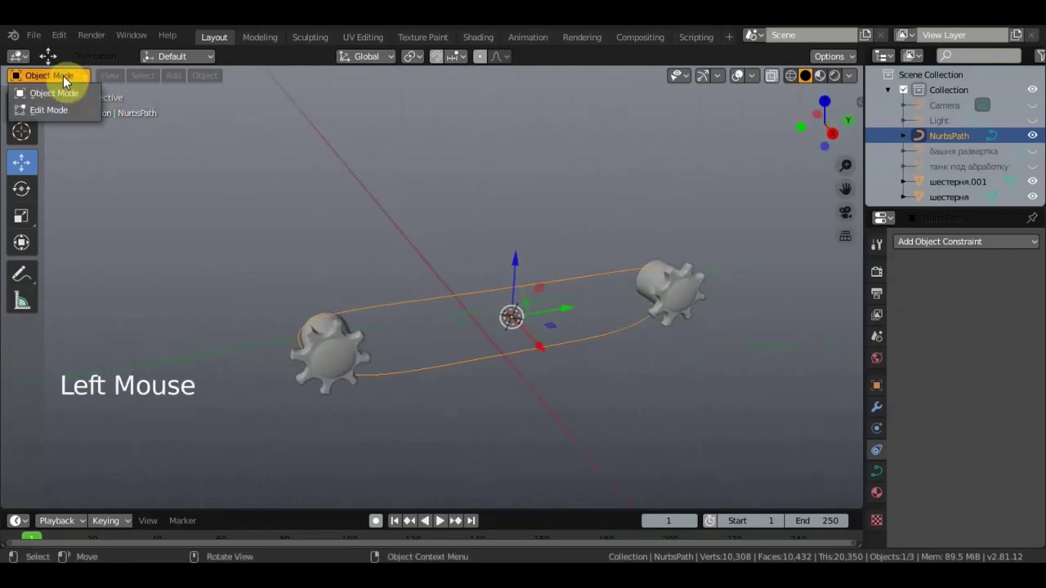
pyautogui.click(34, 36)
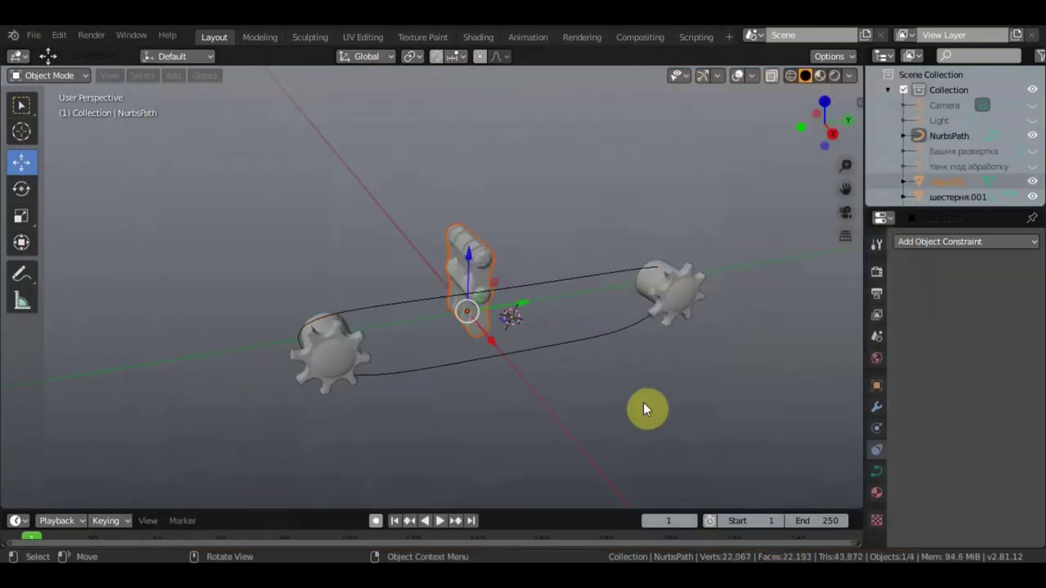
# Scale the track link down and move it into place on the sprocket
pyautogui.middleClick(644, 402)
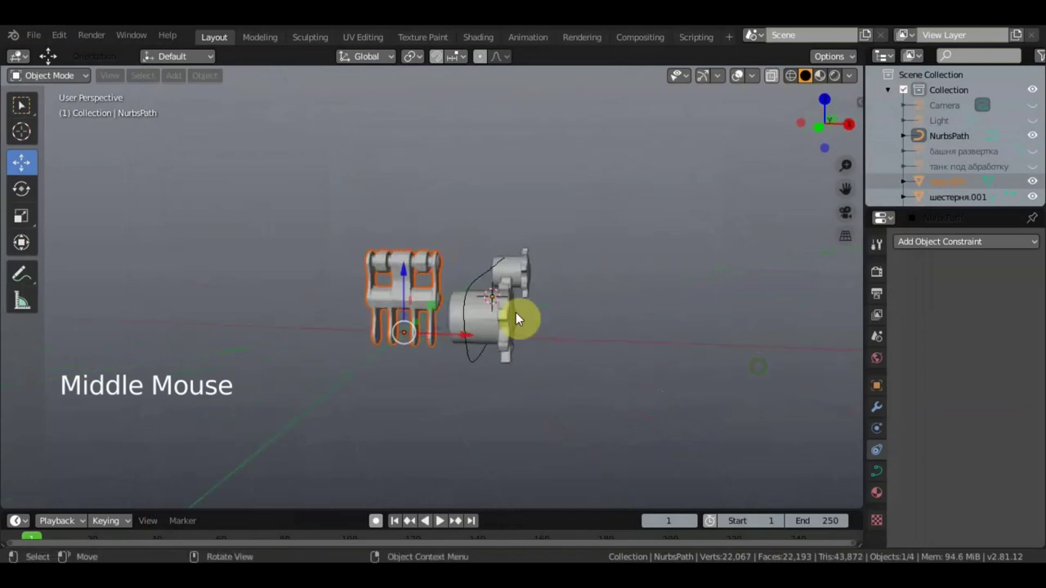
pyautogui.click(441, 274)
pyautogui.press('s')
pyautogui.middleClick(541, 355)
pyautogui.click(461, 335)
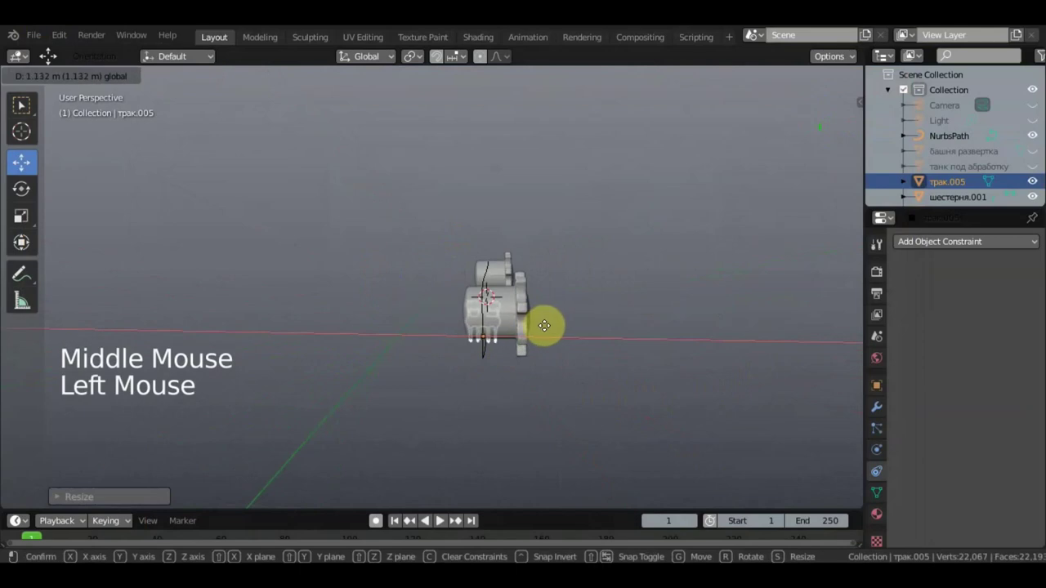
pyautogui.click(488, 274)
pyautogui.middleClick(513, 349)
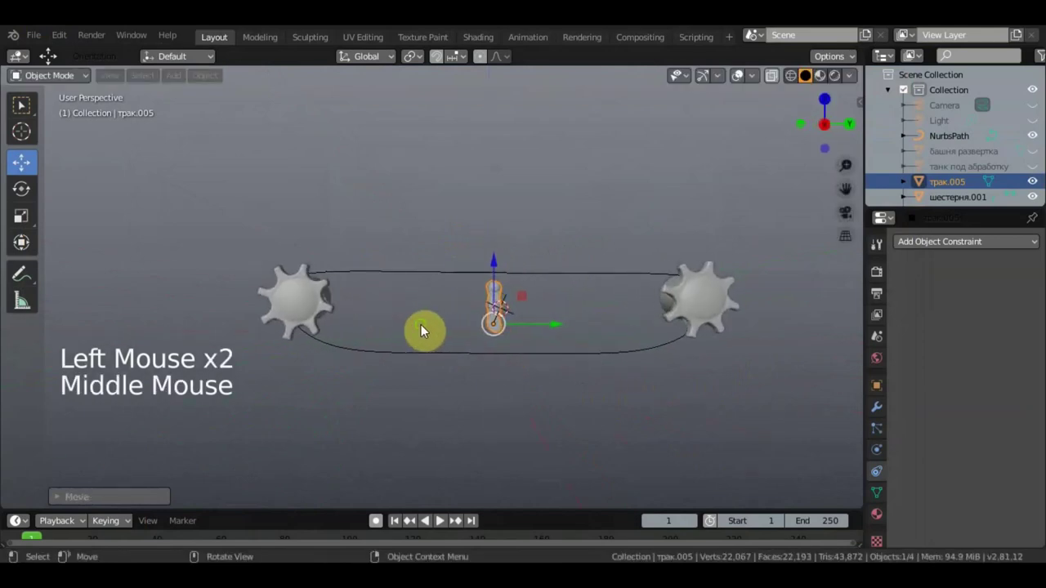
pyautogui.click(957, 253)
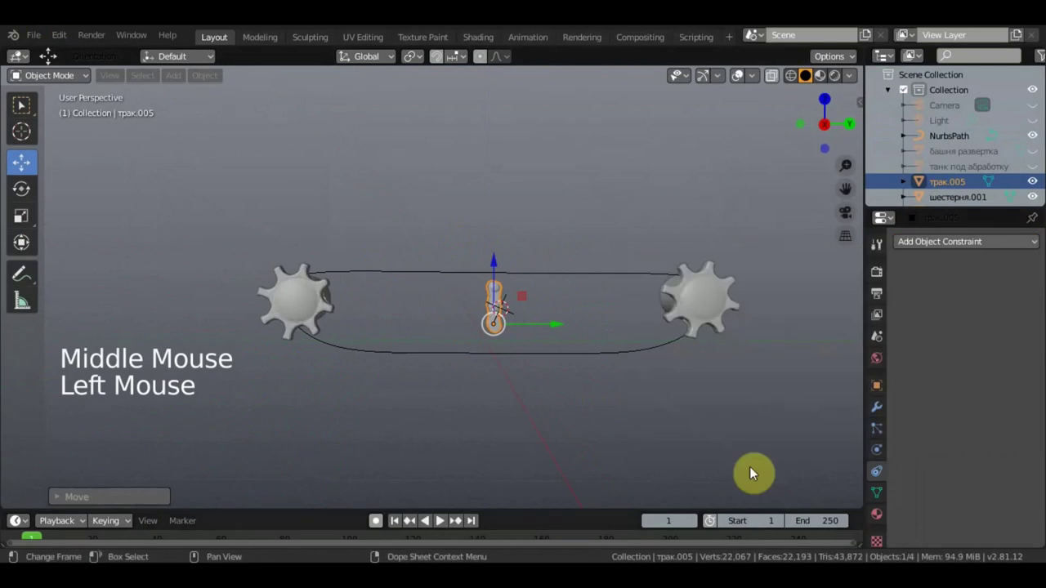
# Apply a Decimate modifier at 0.1 ratio to the track link mesh
pyautogui.click(877, 407)
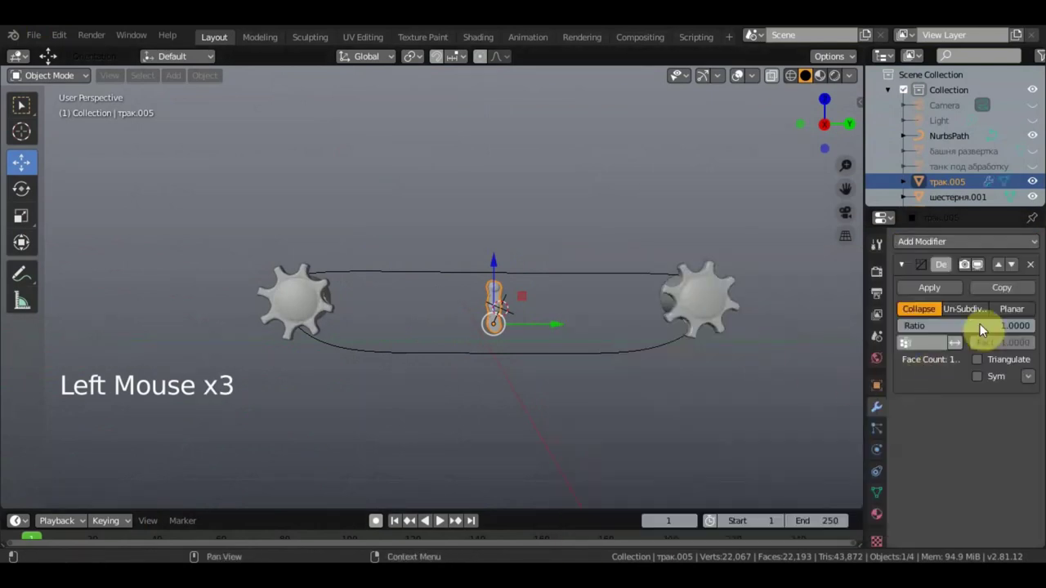
pyautogui.click(983, 332)
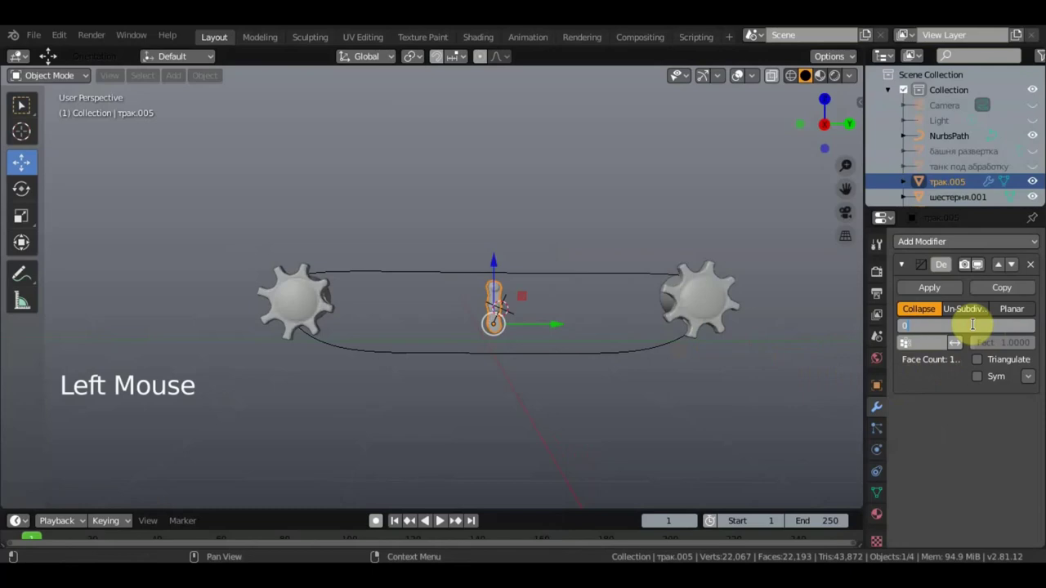
pyautogui.press('0')
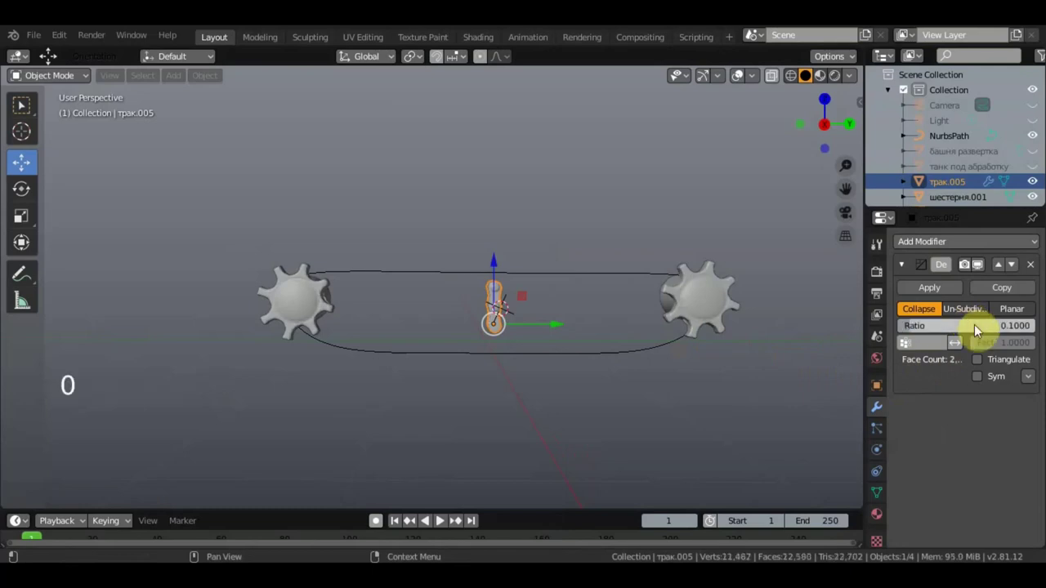
pyautogui.click(944, 300)
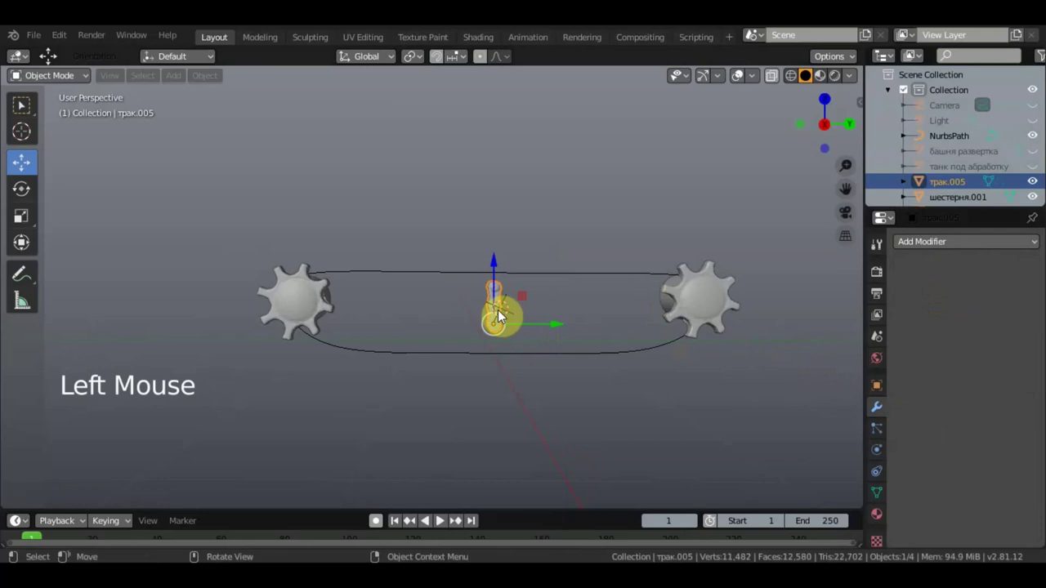
pyautogui.middleClick(612, 323)
pyautogui.press('KP_3')
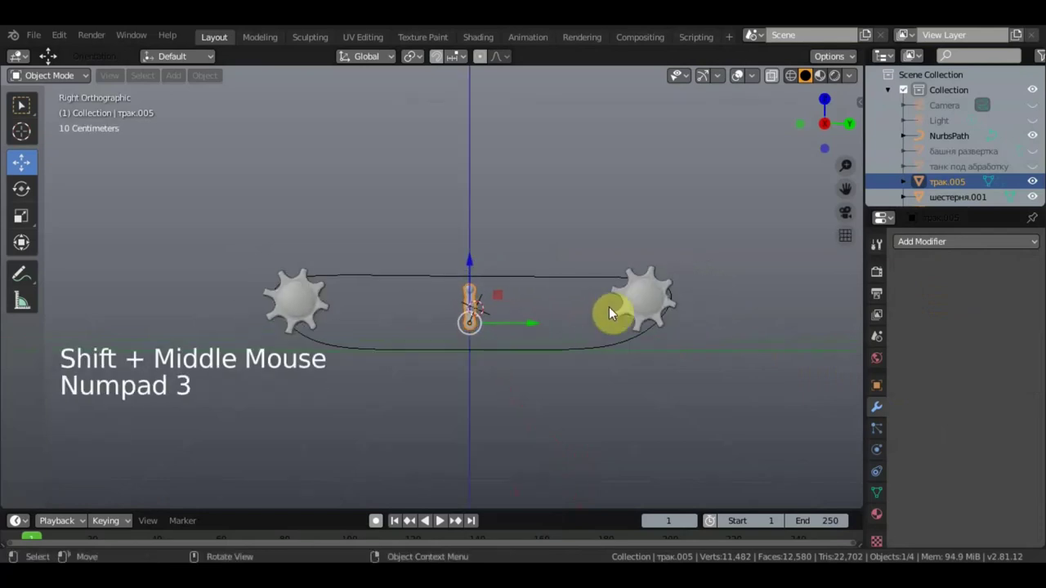
# Add Array and Curve modifiers to the link, bending it along the NurbsPath curve
pyautogui.click(919, 249)
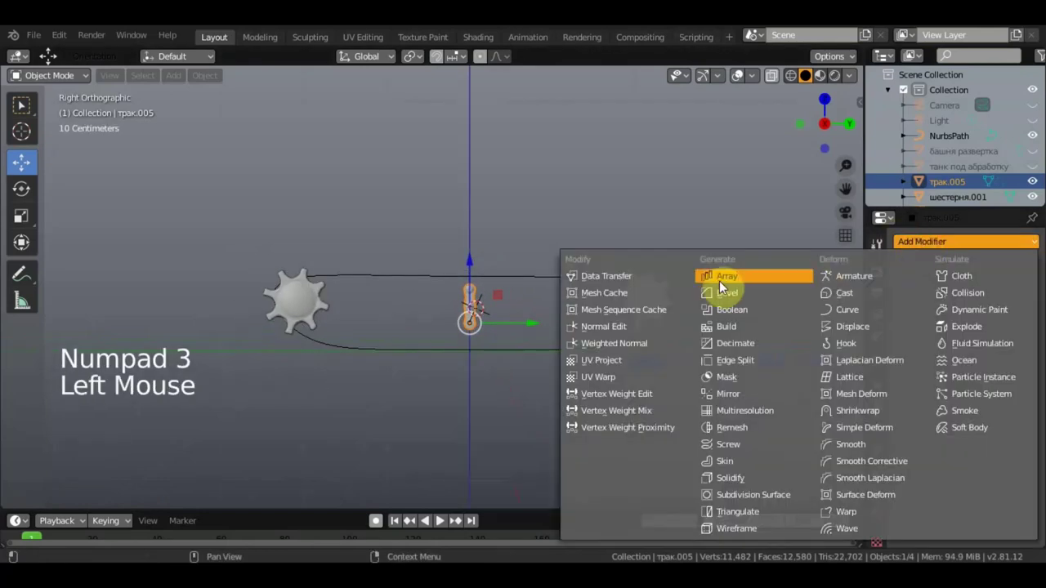
pyautogui.click(961, 247)
pyautogui.scroll(-3)
pyautogui.click(939, 379)
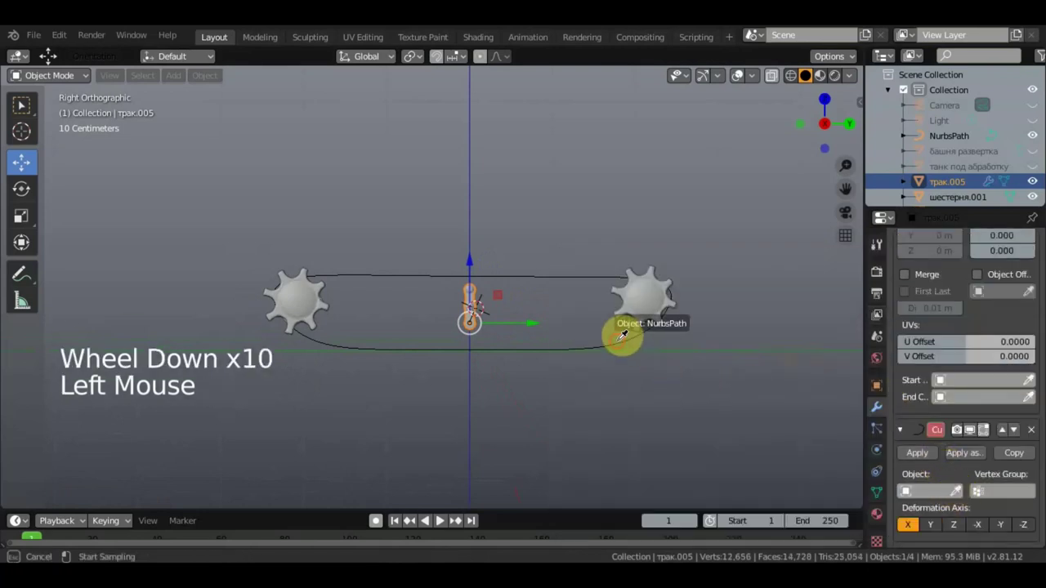
pyautogui.middleClick(905, 490)
pyautogui.scroll(3)
pyautogui.scroll(3)
pyautogui.click(939, 501)
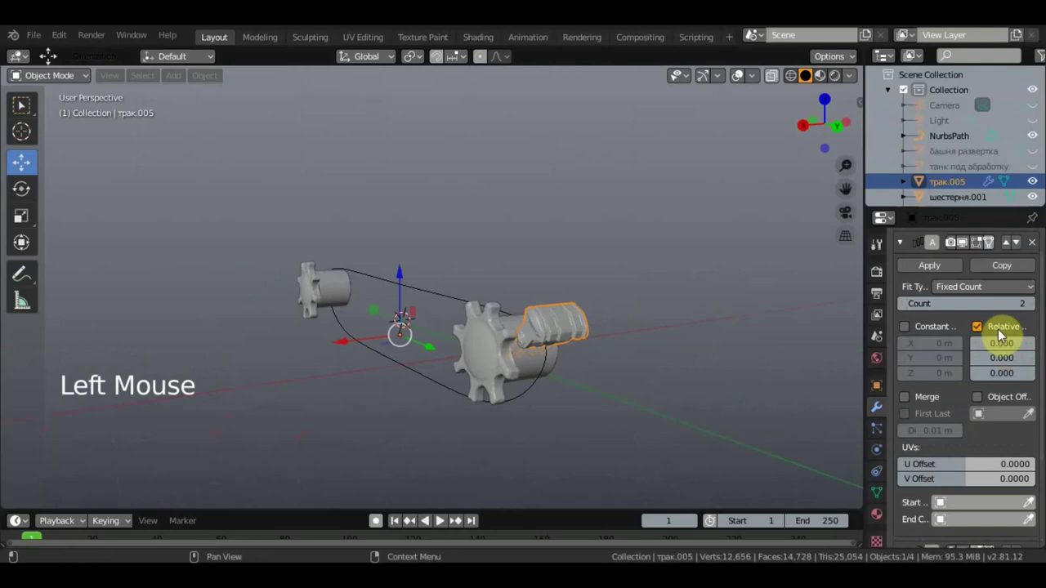
# Rotate the link from the side view so it sits on the sprocket
pyautogui.middleClick(939, 501)
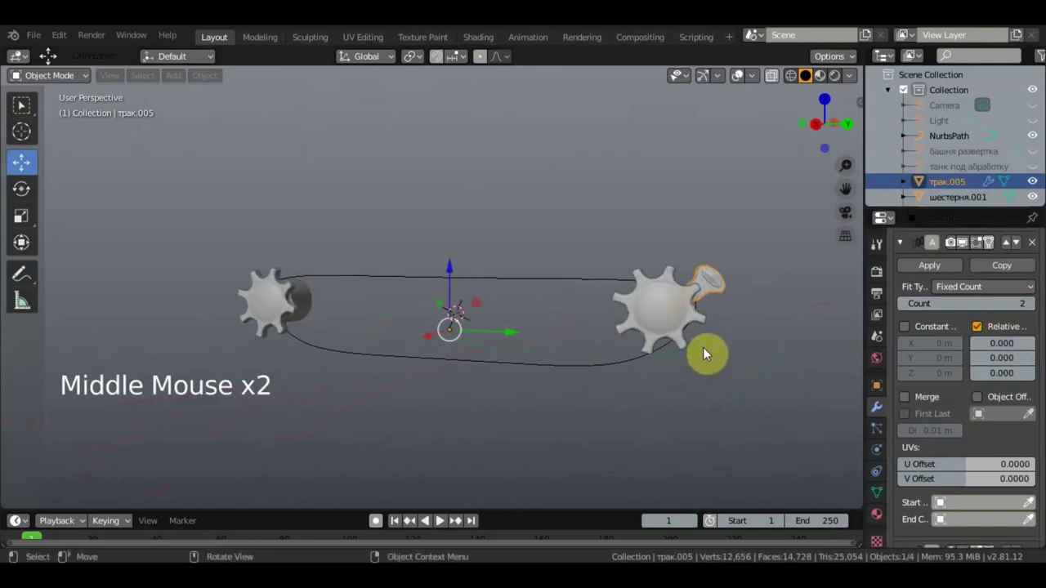
pyautogui.press('KP_3')
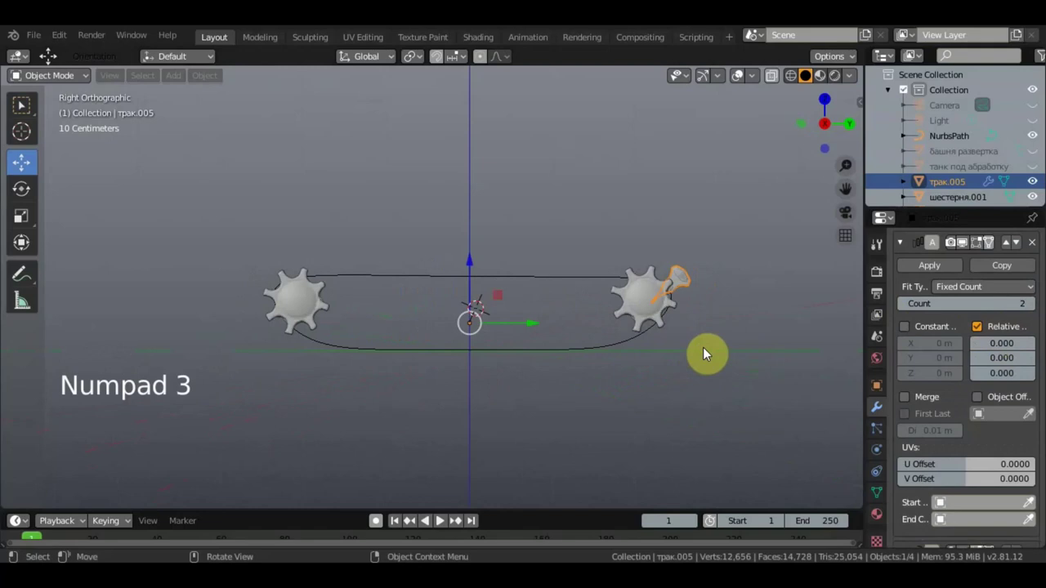
pyautogui.press('r')
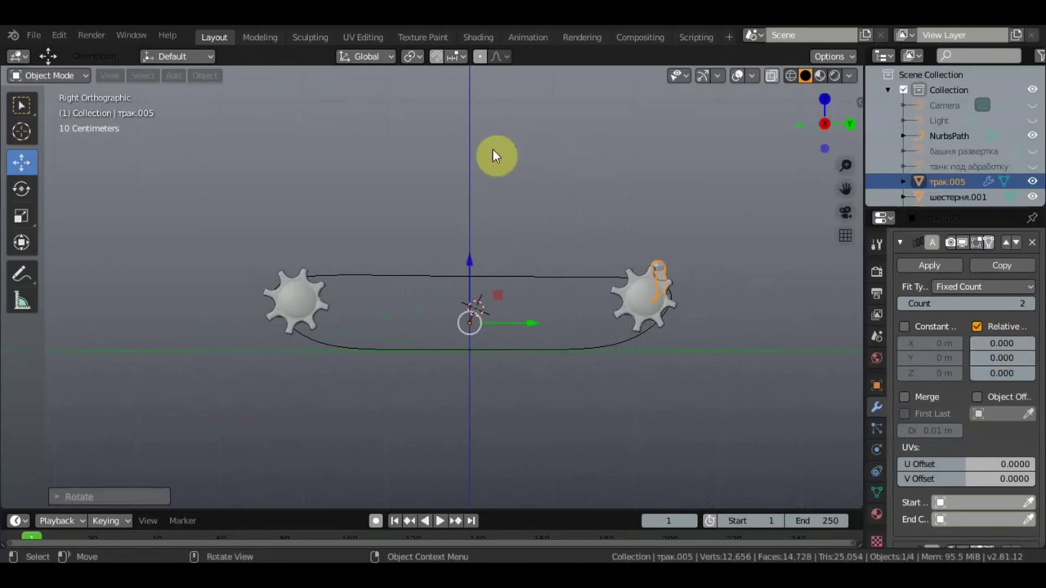
pyautogui.press('r')
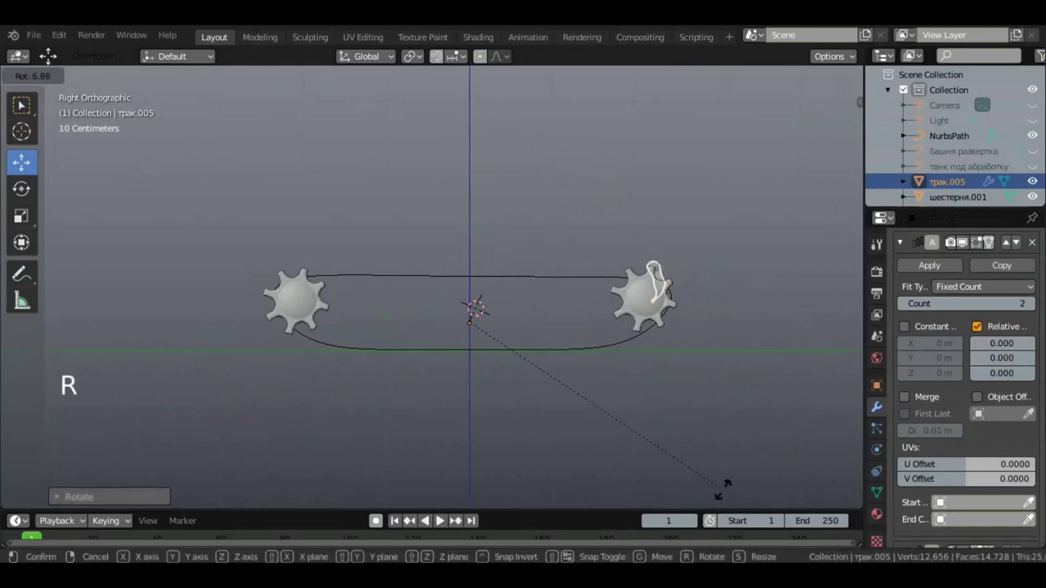
pyautogui.middleClick(940, 502)
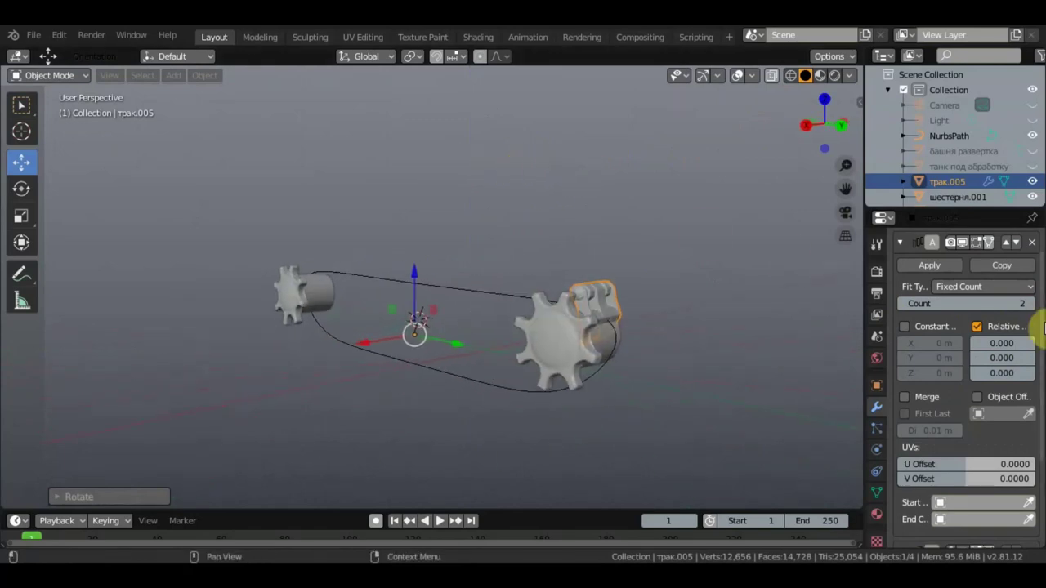
# Set the array's Relative Offset Y to 0.4 with 7 link copies
pyautogui.click(942, 518)
pyautogui.click(942, 518)
pyautogui.click(942, 502)
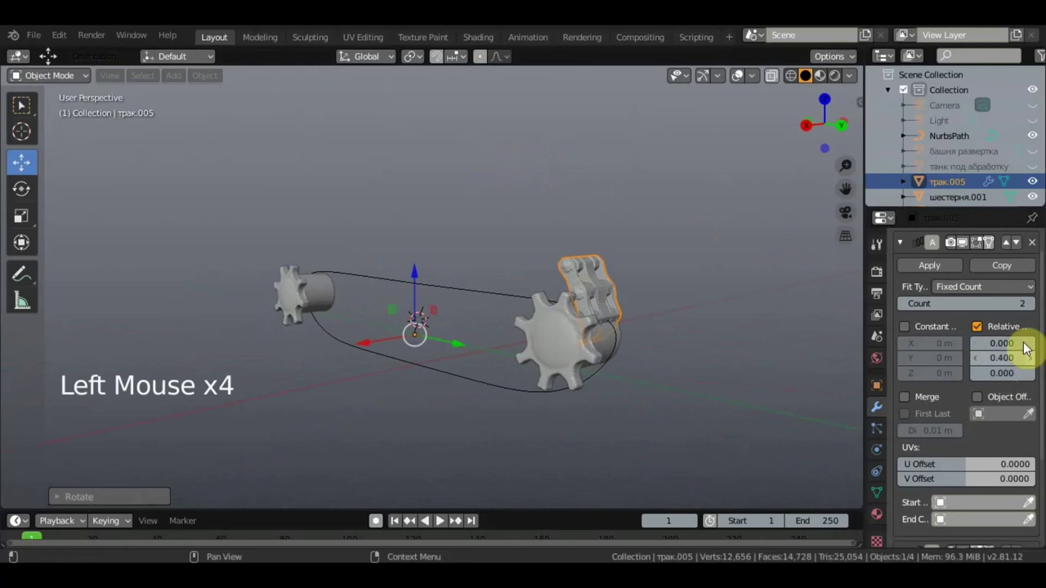
pyautogui.click(942, 502)
pyautogui.middleClick(942, 502)
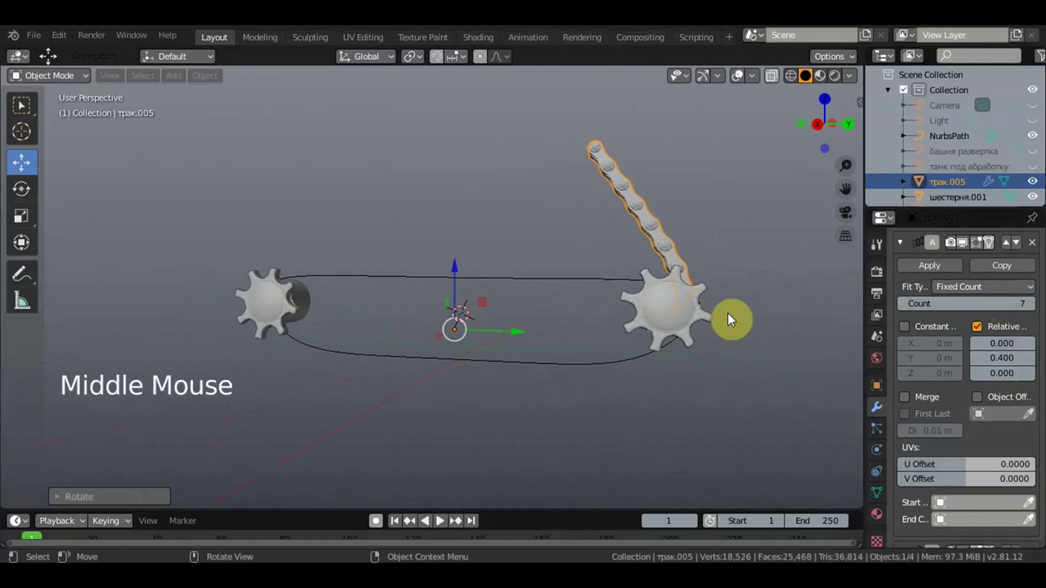
# Rotate and move the link chain so it lies along the top of the track loop
pyautogui.press('KP_3')
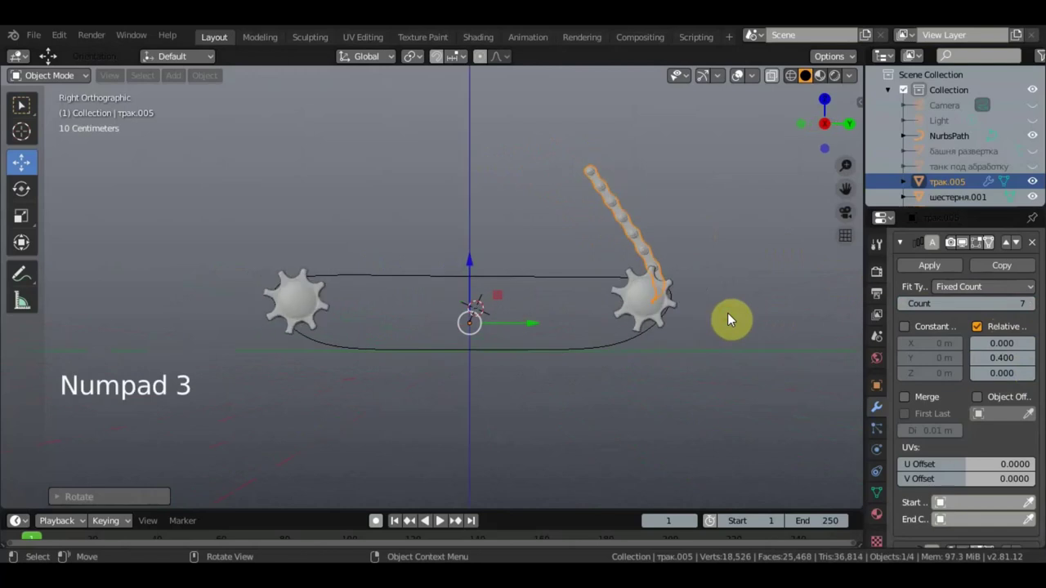
pyautogui.press('r')
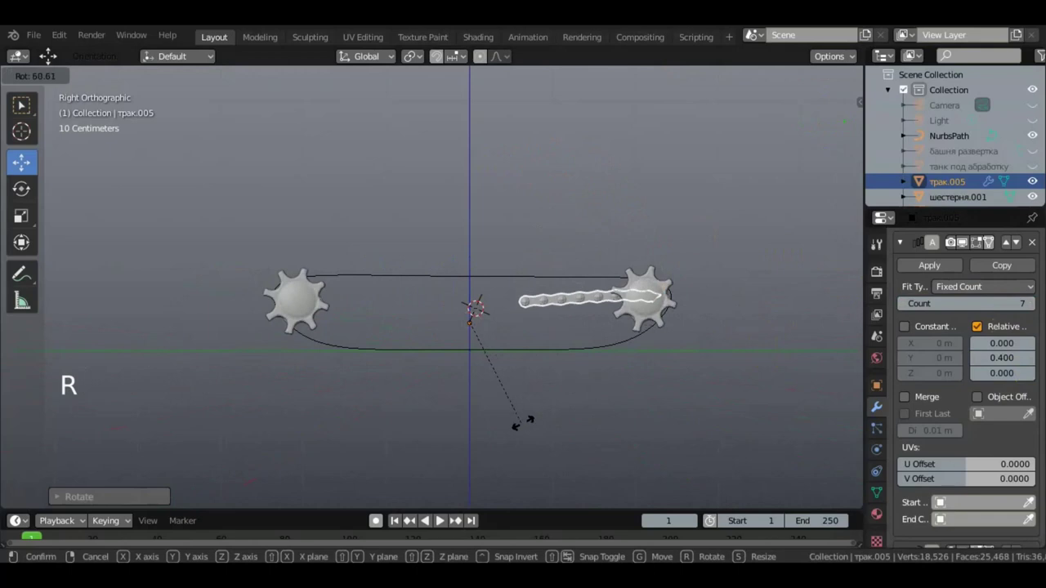
pyautogui.press('g')
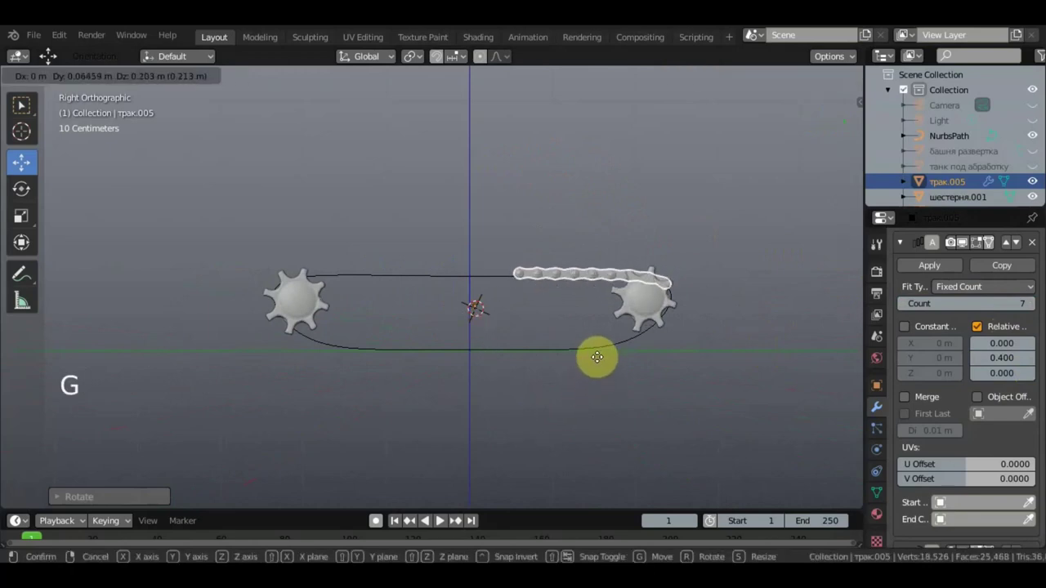
pyautogui.middleClick(942, 502)
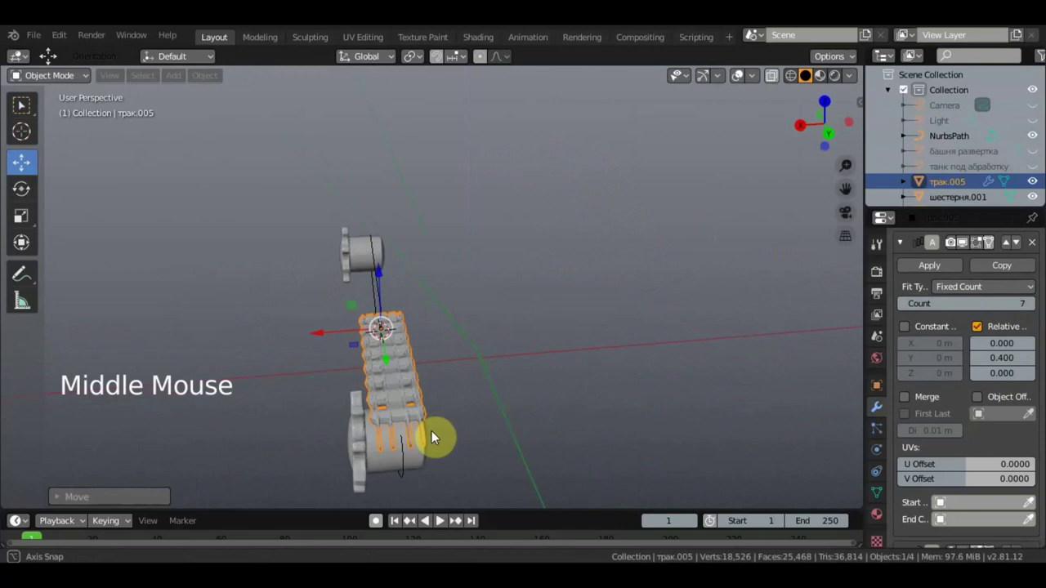
pyautogui.scroll(-3)
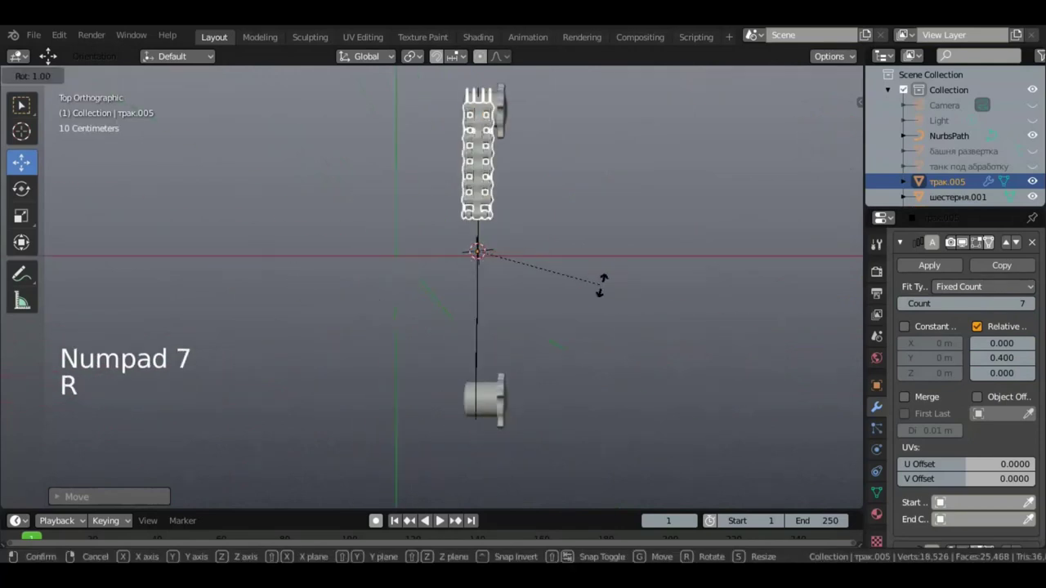
pyautogui.press('r')
pyautogui.middleClick(942, 518)
# Raise the array count toward 45 and rotate the longer chain, undoing a stray move
pyautogui.click(942, 501)
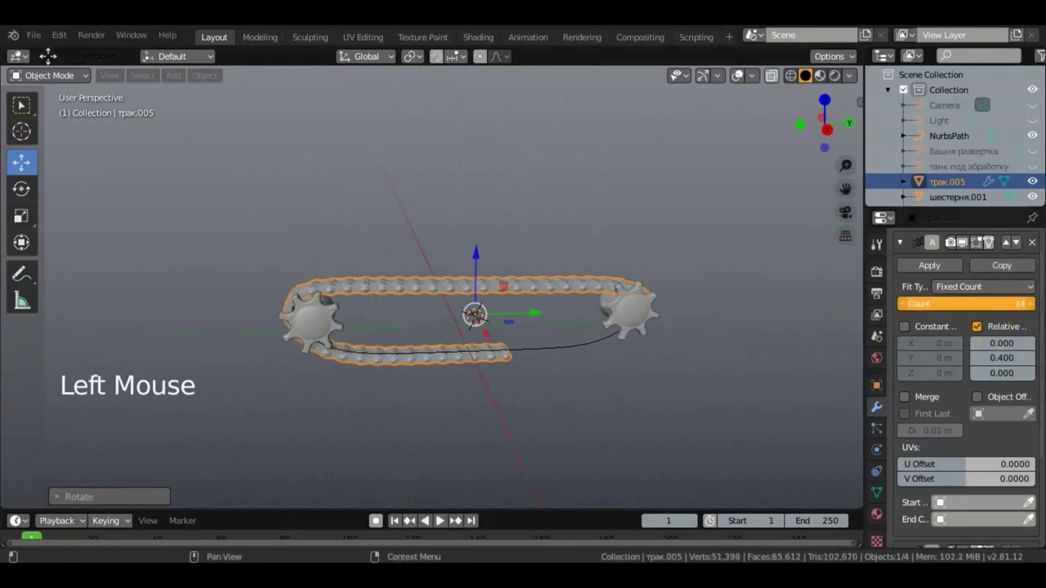
pyautogui.middleClick(942, 502)
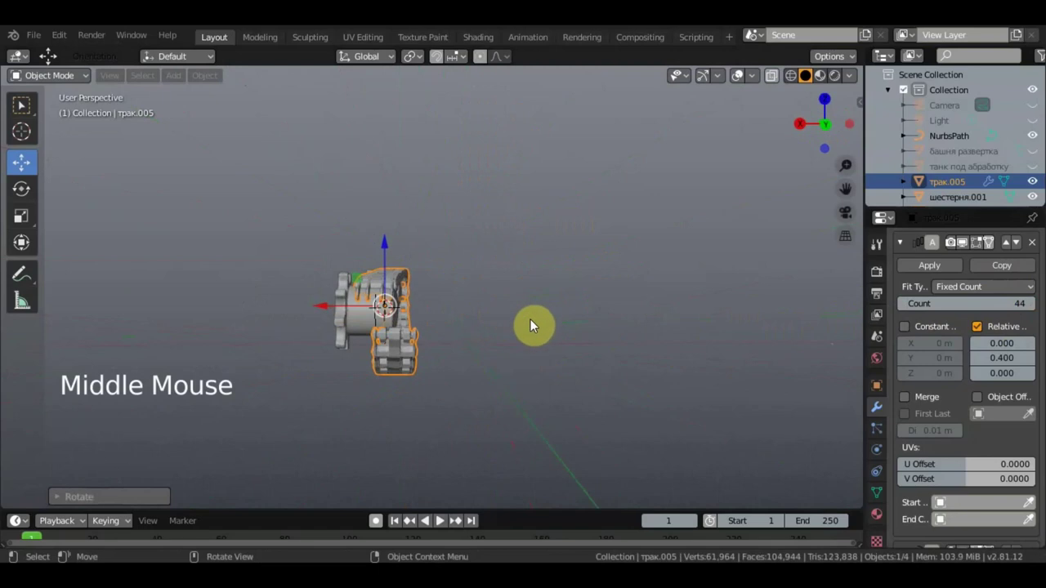
pyautogui.press('r')
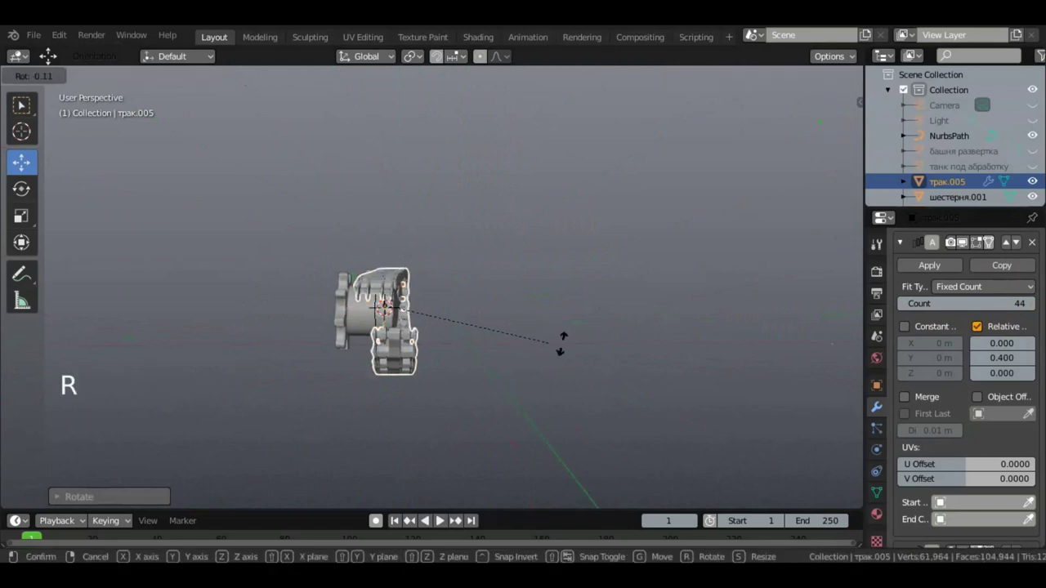
pyautogui.middleClick(942, 502)
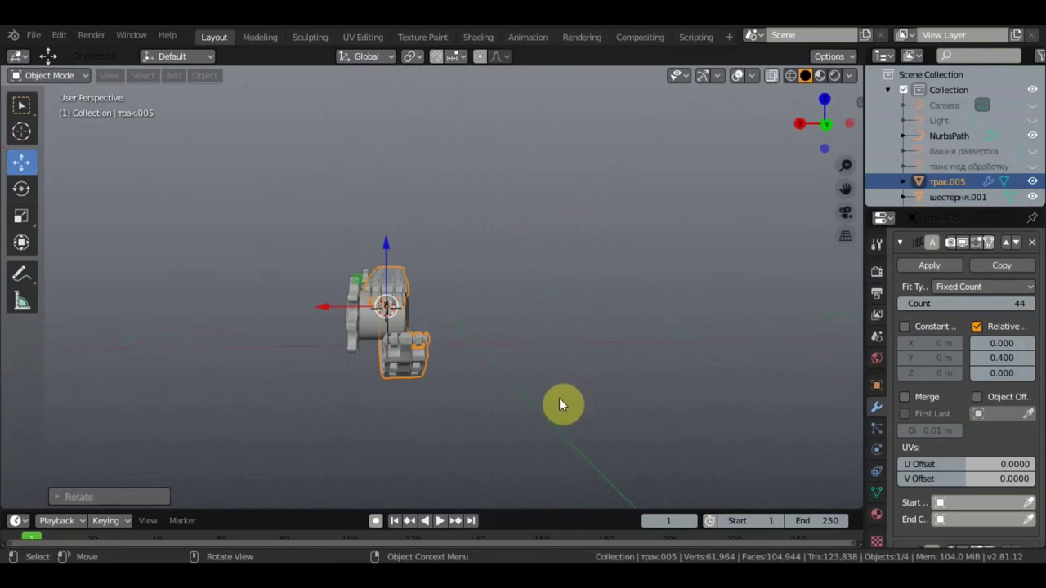
pyautogui.press('g')
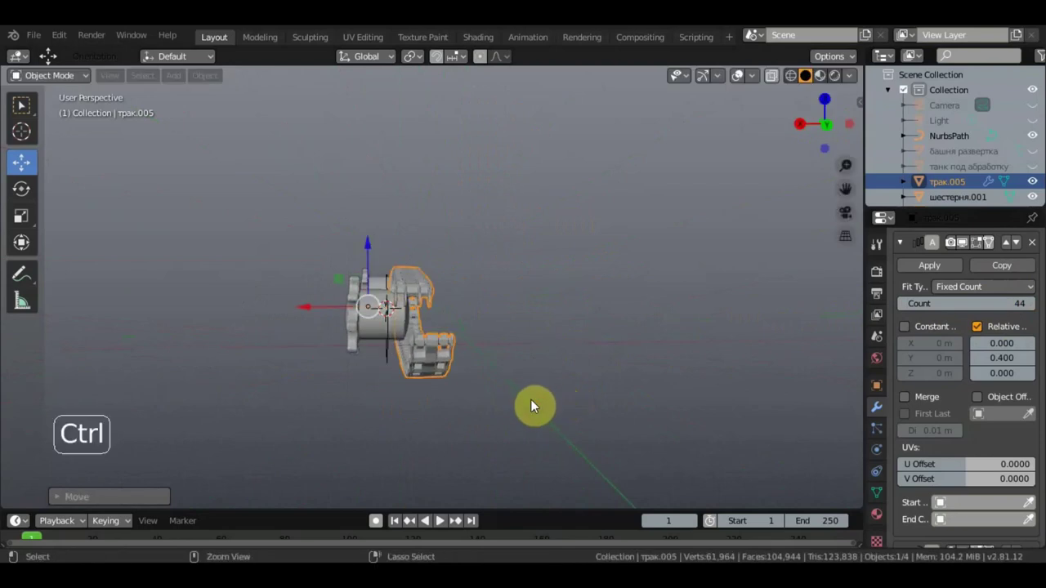
pyautogui.press('ctrl+z')
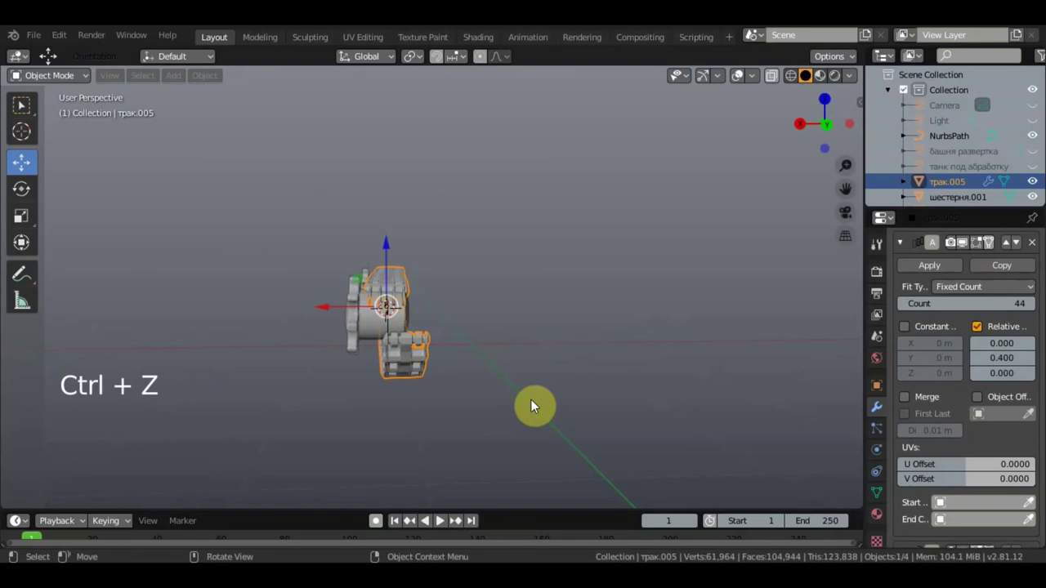
pyautogui.press('ctrl+z')
# Straighten the chain by a small rotation in top view and add a link to close the loop
pyautogui.press('KP_7')
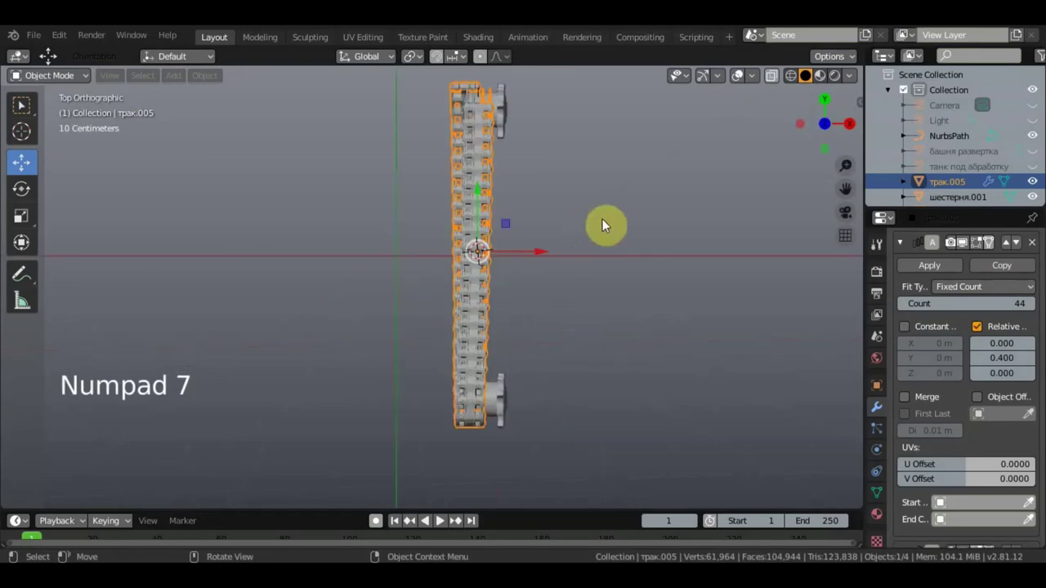
pyautogui.press('r')
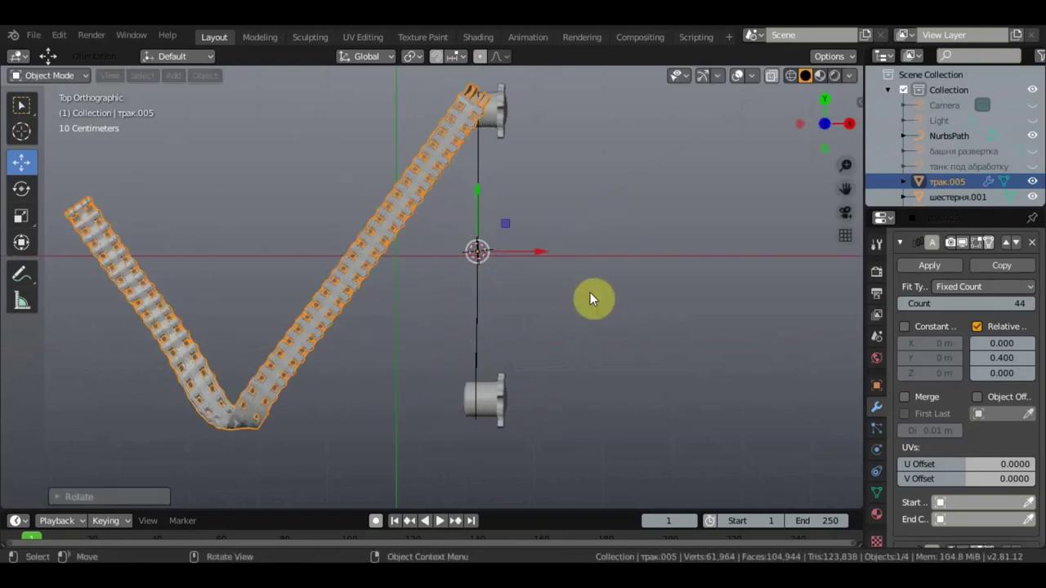
pyautogui.press('ctrl+z')
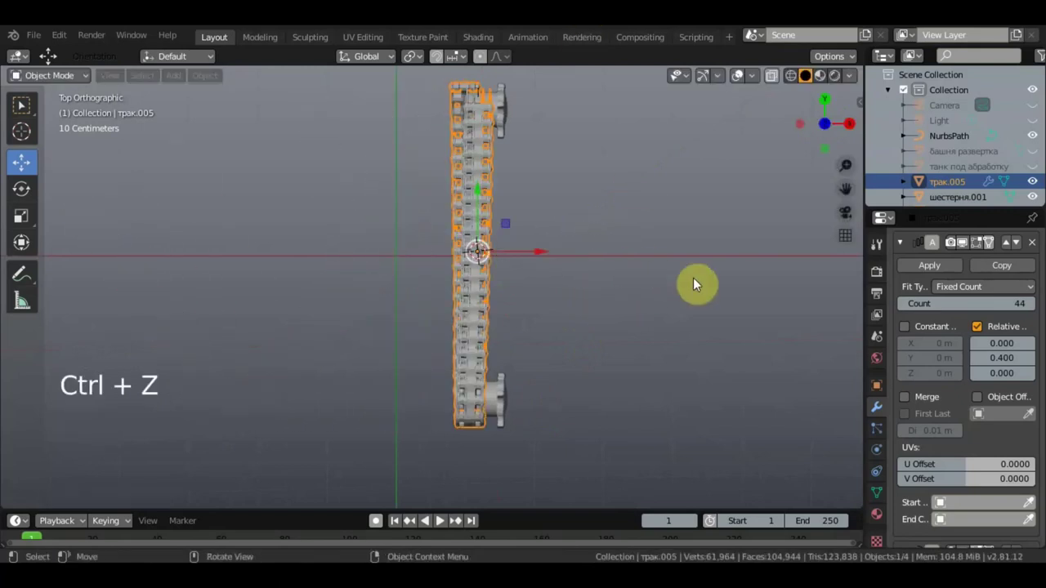
pyautogui.press('r')
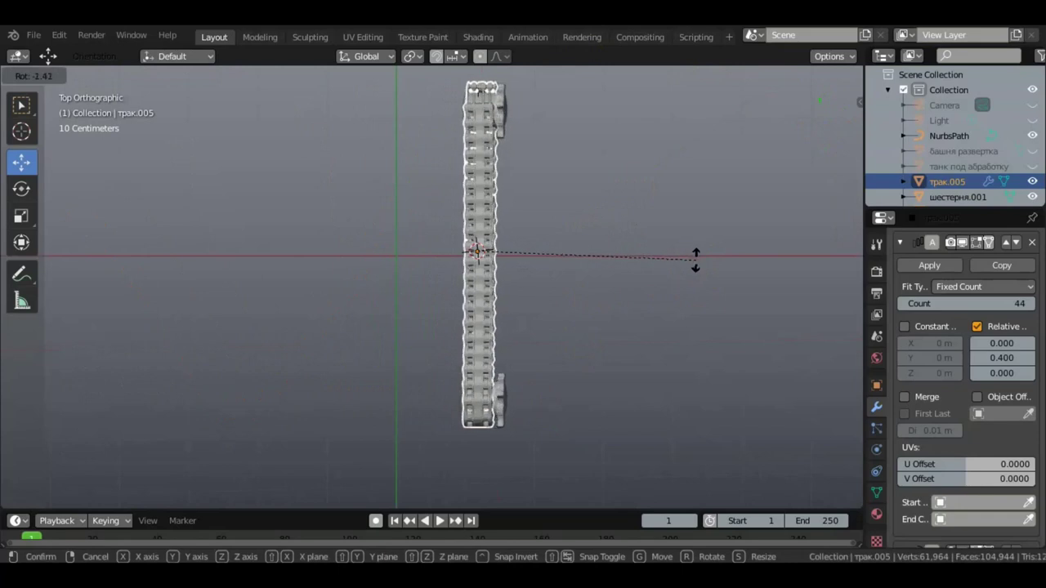
pyautogui.middleClick(942, 501)
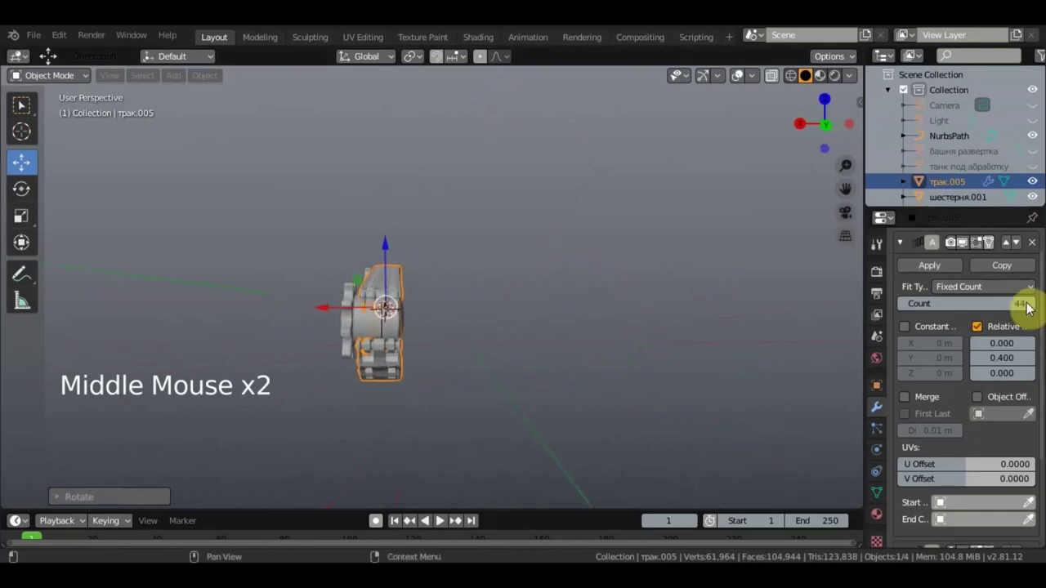
pyautogui.middleClick(942, 502)
# Rotate the chain in side view to fit the loop and inspect it around the sprocket
pyautogui.press('KP_3')
pyautogui.press('r')
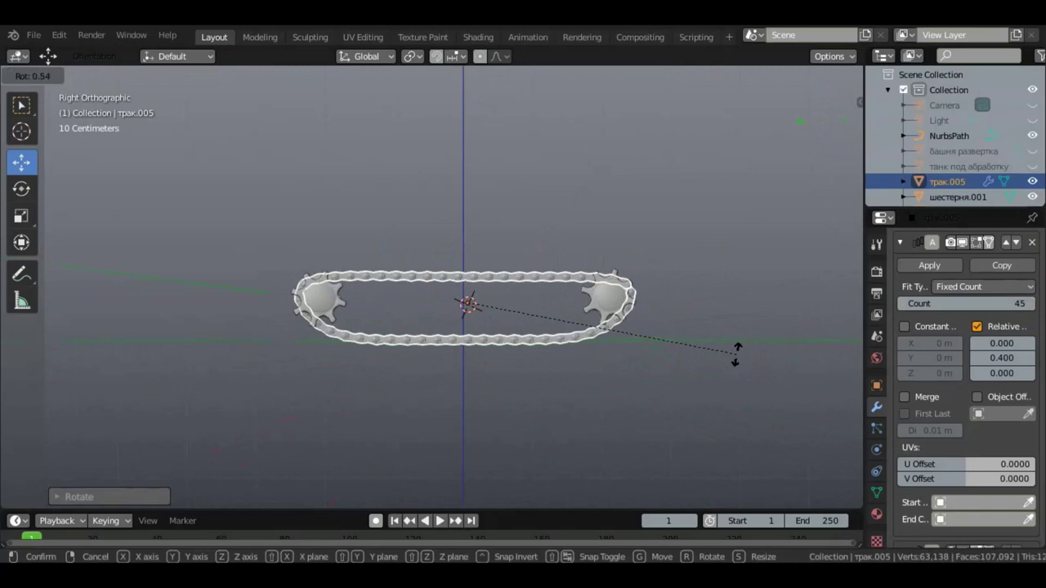
pyautogui.middleClick(942, 502)
pyautogui.scroll(3)
pyautogui.scroll(-3)
pyautogui.middleClick(942, 501)
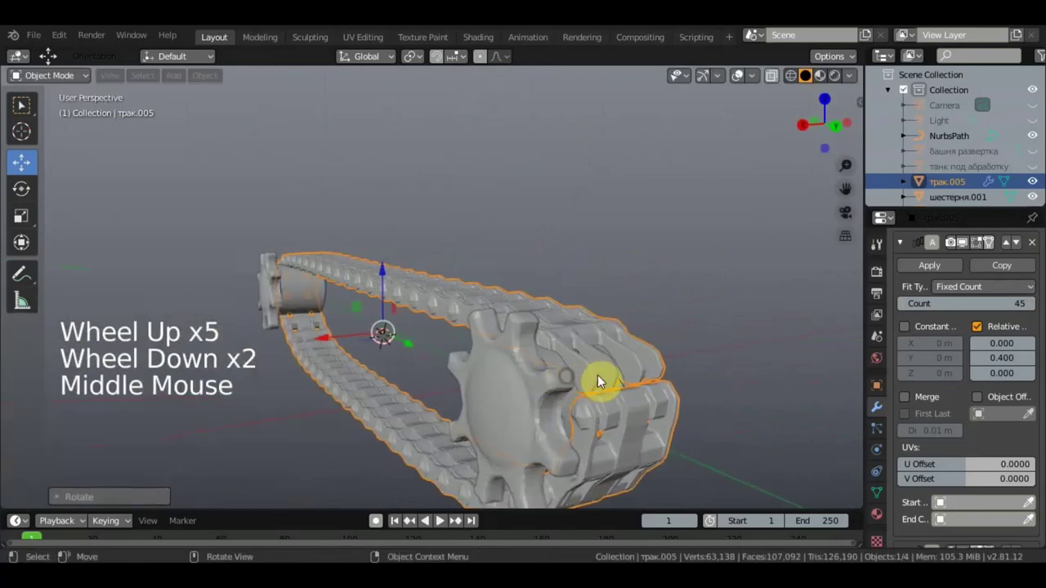
pyautogui.middleClick(941, 501)
# Adjust link count and widen spacing to 0.4 to reduce the links' overlap
pyautogui.scroll(-3)
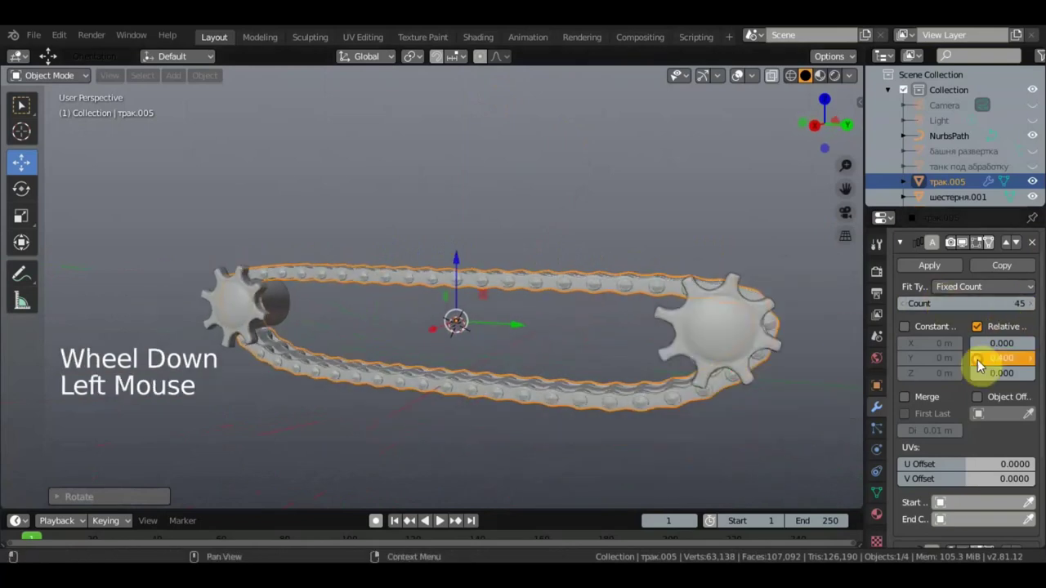
pyautogui.middleClick(942, 502)
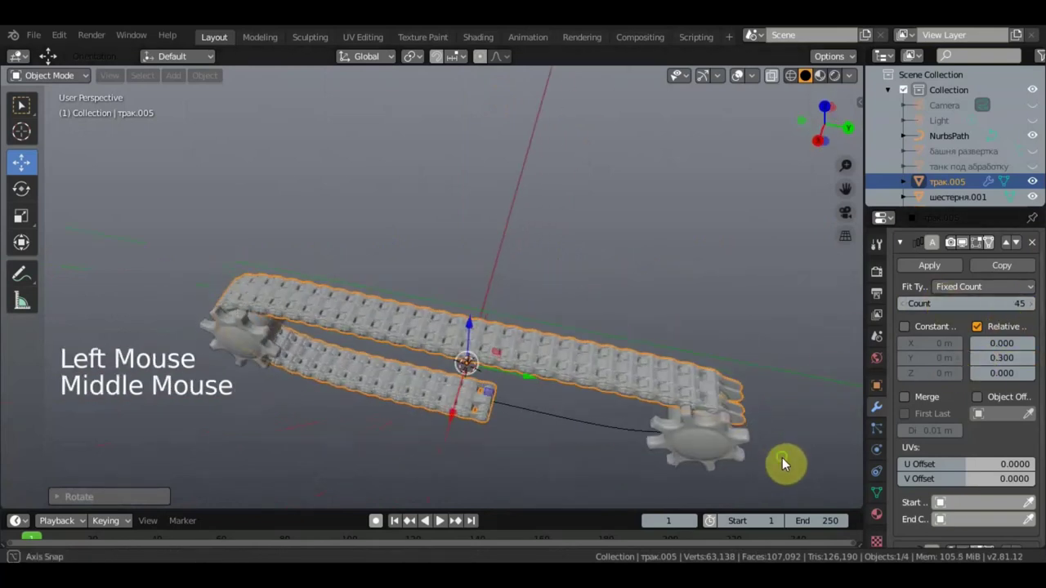
pyautogui.middleClick(801, 426)
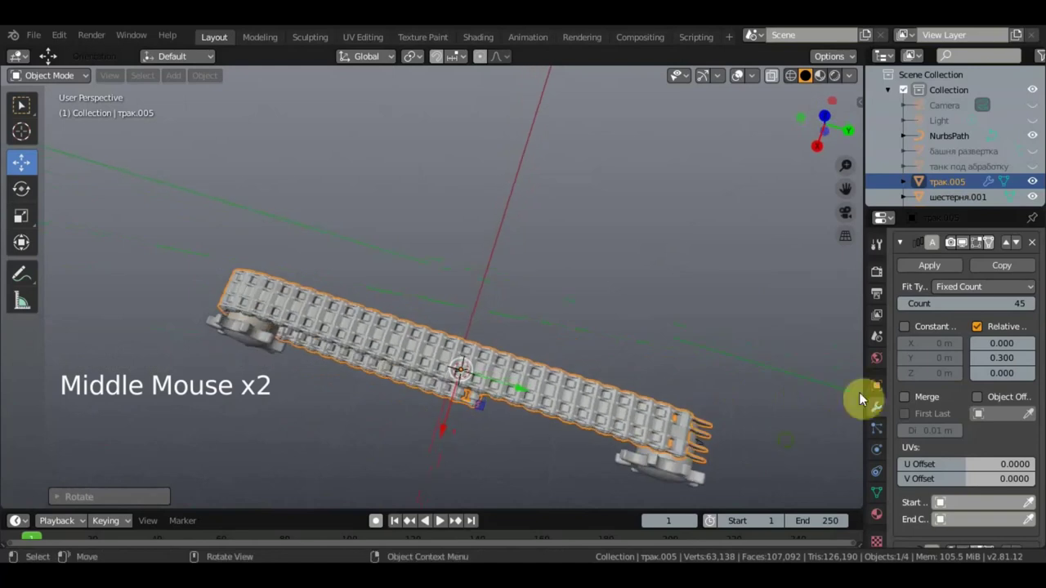
pyautogui.click(942, 502)
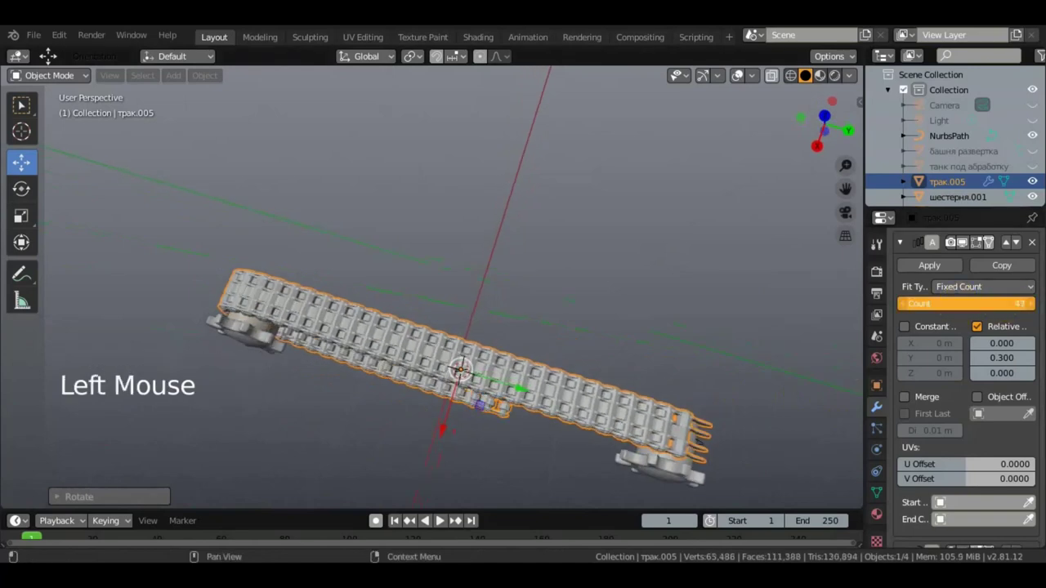
pyautogui.middleClick(942, 501)
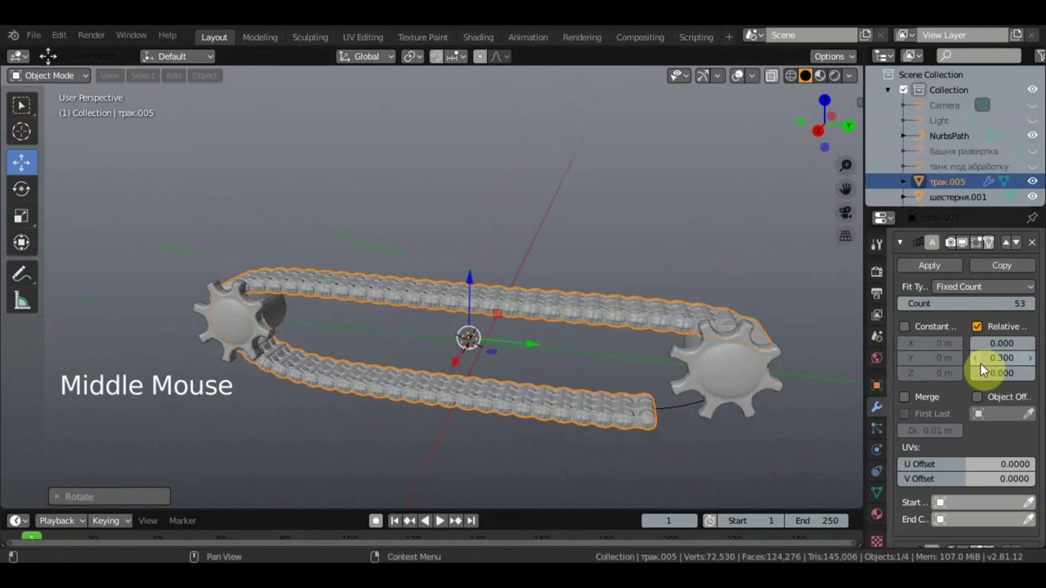
pyautogui.click(942, 502)
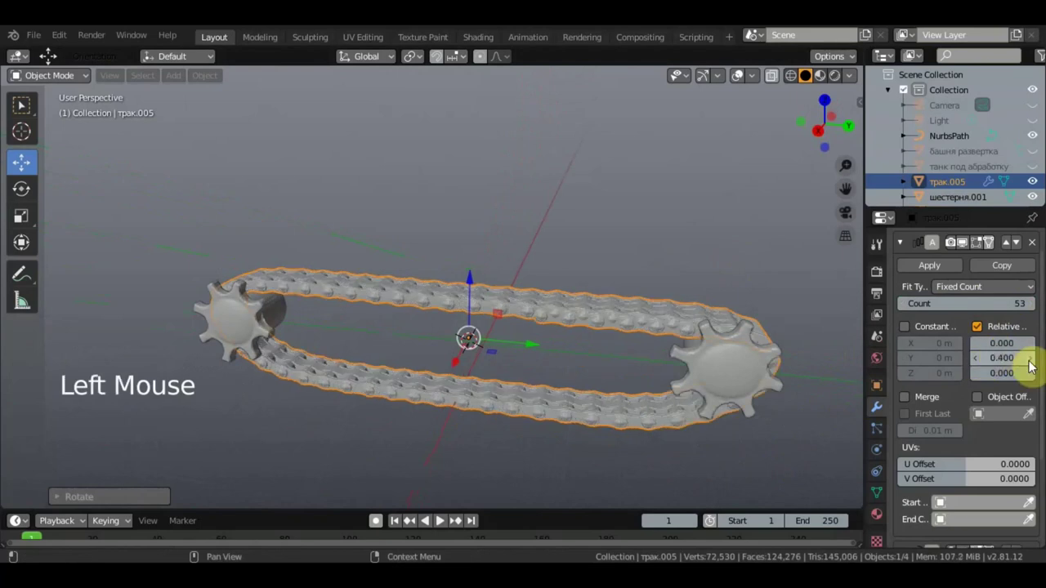
pyautogui.click(942, 502)
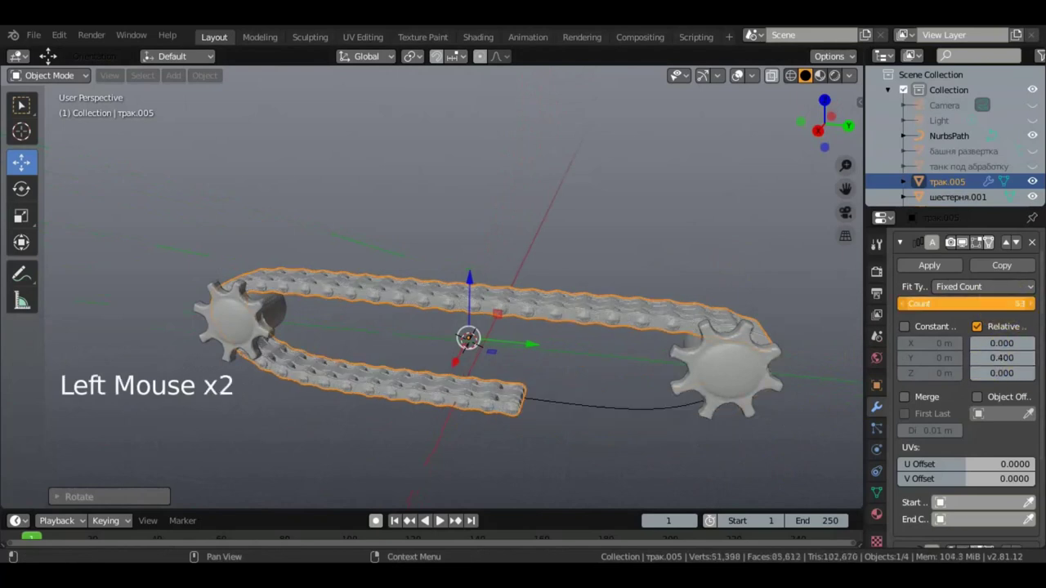
# Set Relative Offset Y to 0.5 with 37 links so the chain still closes around the sprocket
pyautogui.click(942, 518)
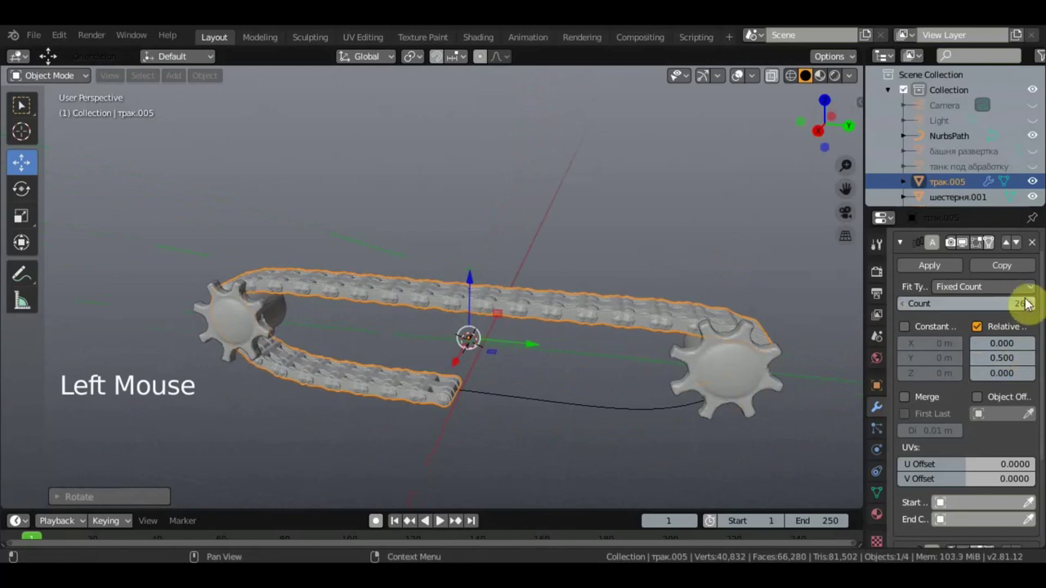
pyautogui.click(942, 517)
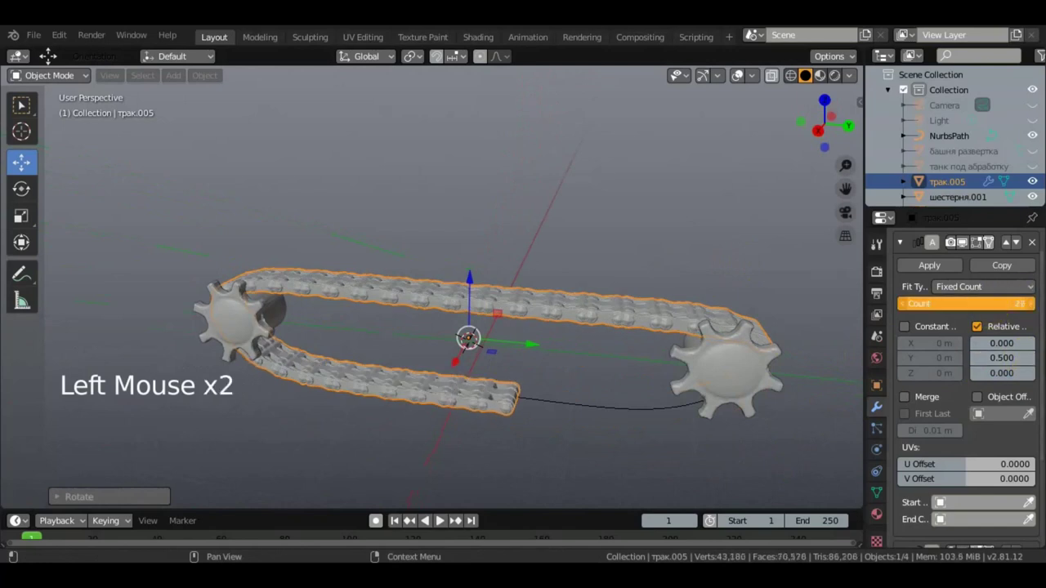
pyautogui.middleClick(790, 290)
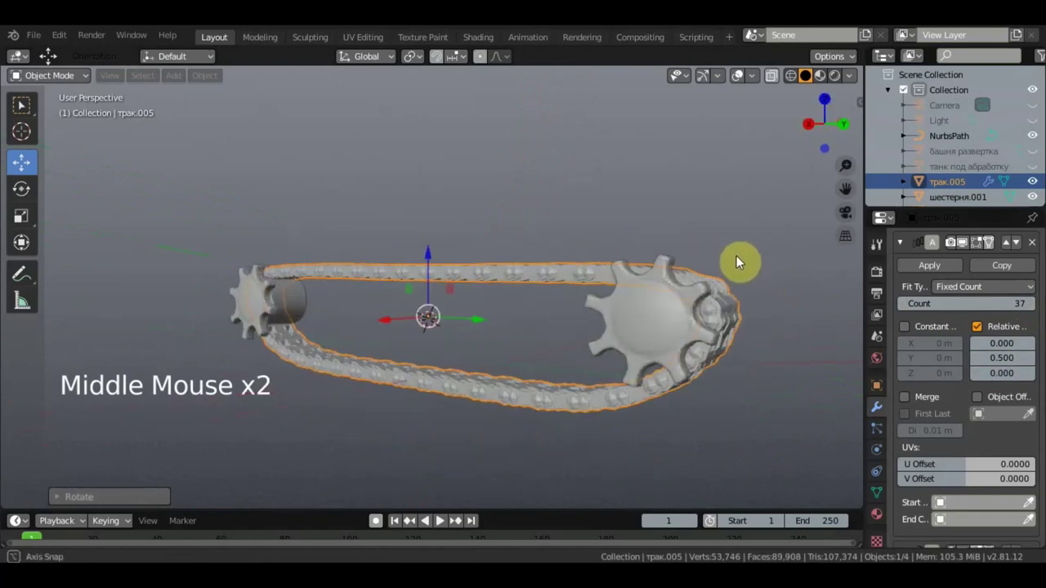
pyautogui.middleClick(464, 324)
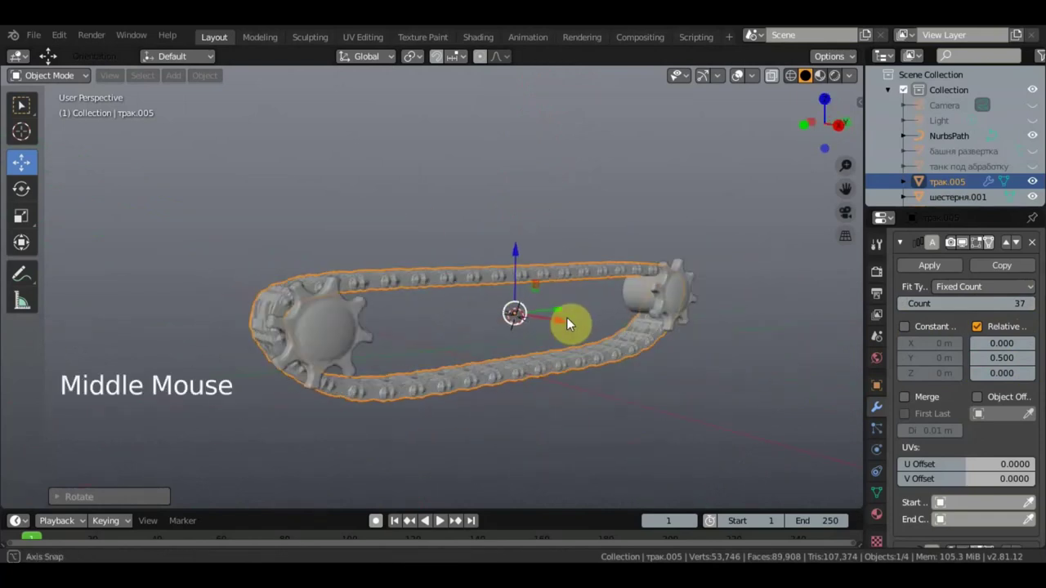
pyautogui.press('KP_3')
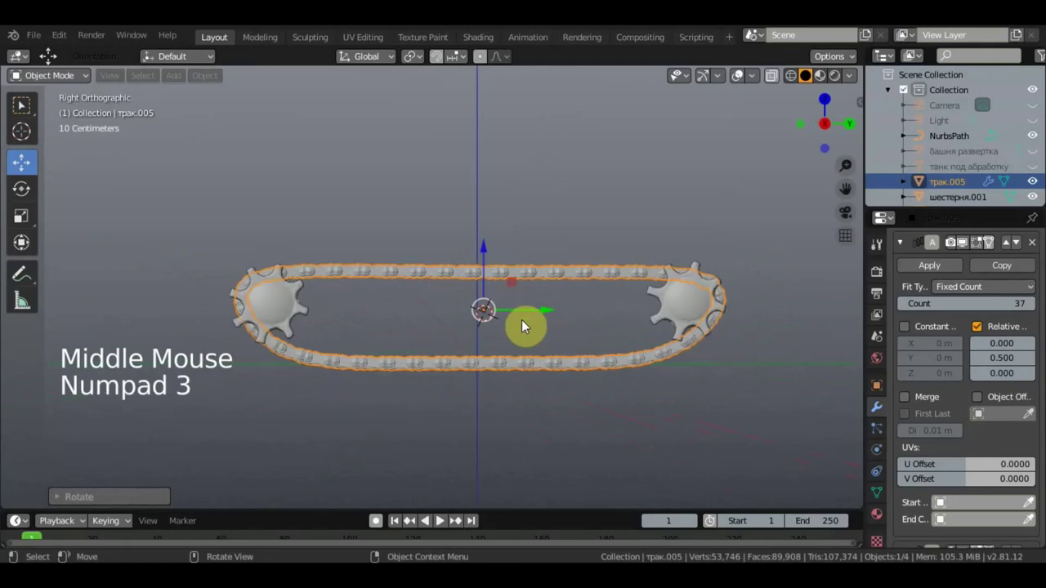
# Add a sphere Empty scaled to 0.384 beside the track and reselect трак.005
pyautogui.press('shift+a')
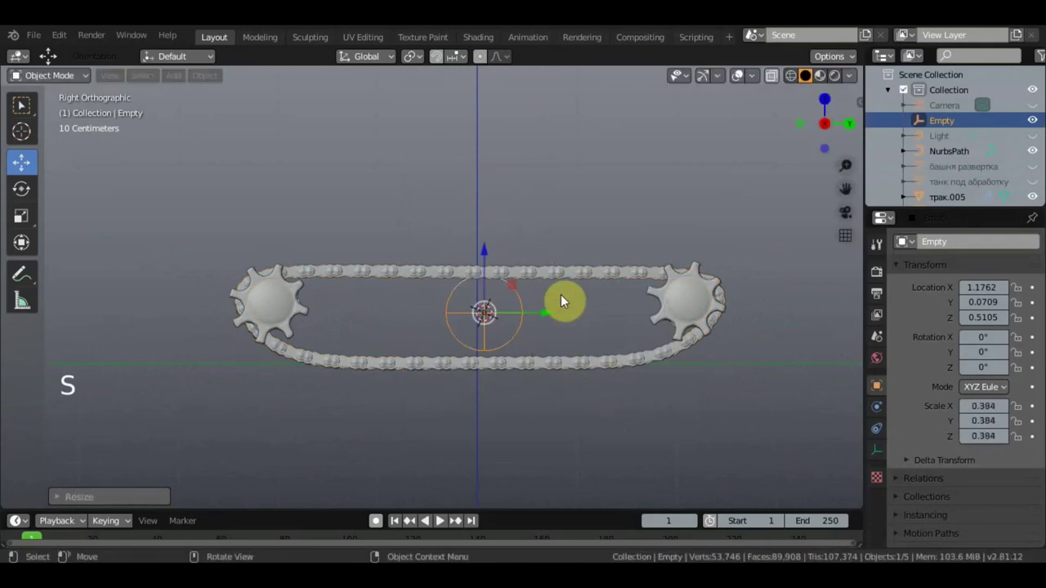
pyautogui.click(568, 280)
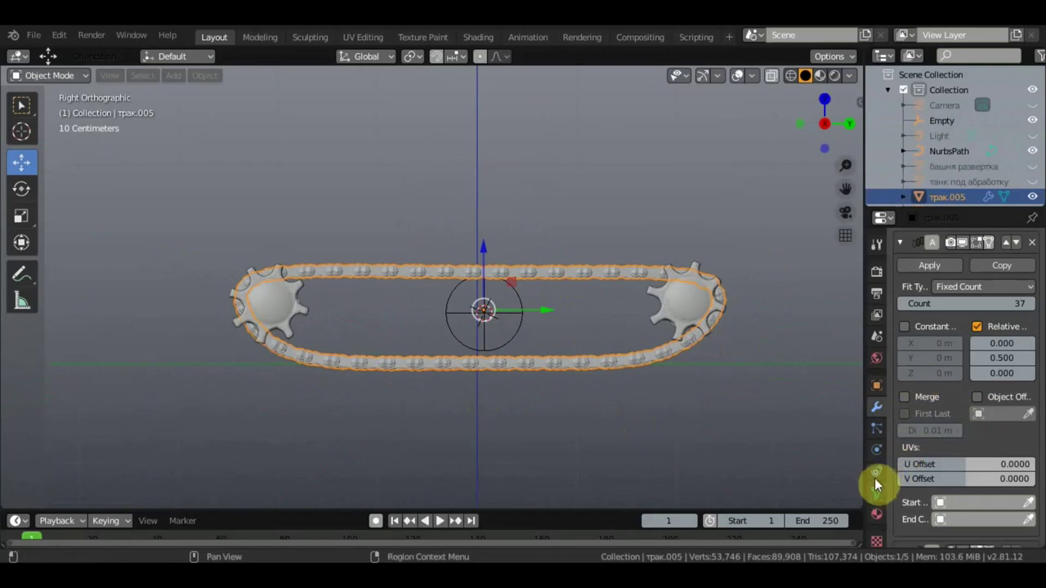
# Give трак.005 a Transformation constraint: target Empty, Extrapolate, Rot X 0–1° source to Loc Y 0–1 m, owner Local
pyautogui.click(878, 480)
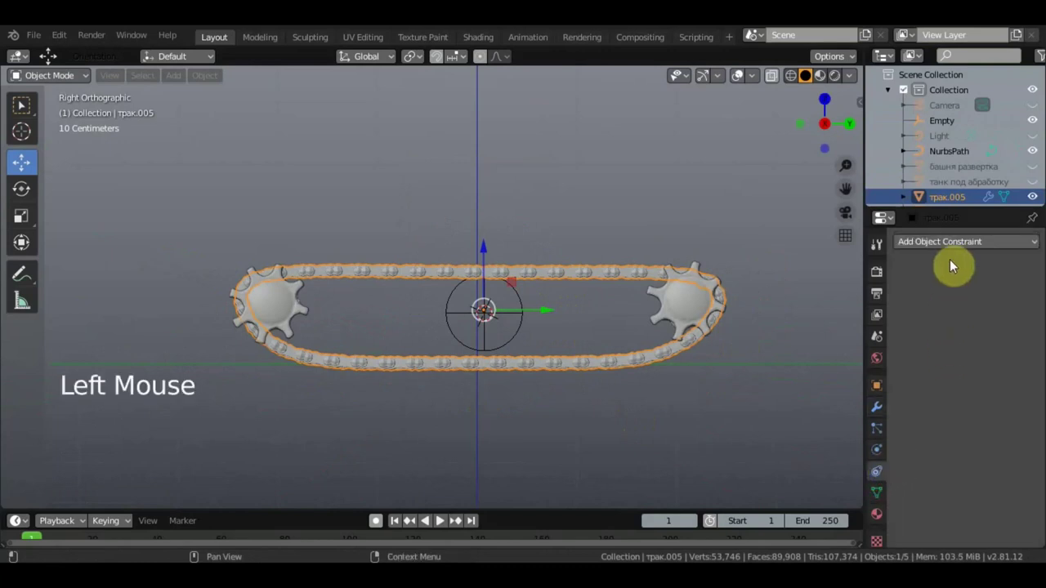
pyautogui.click(953, 248)
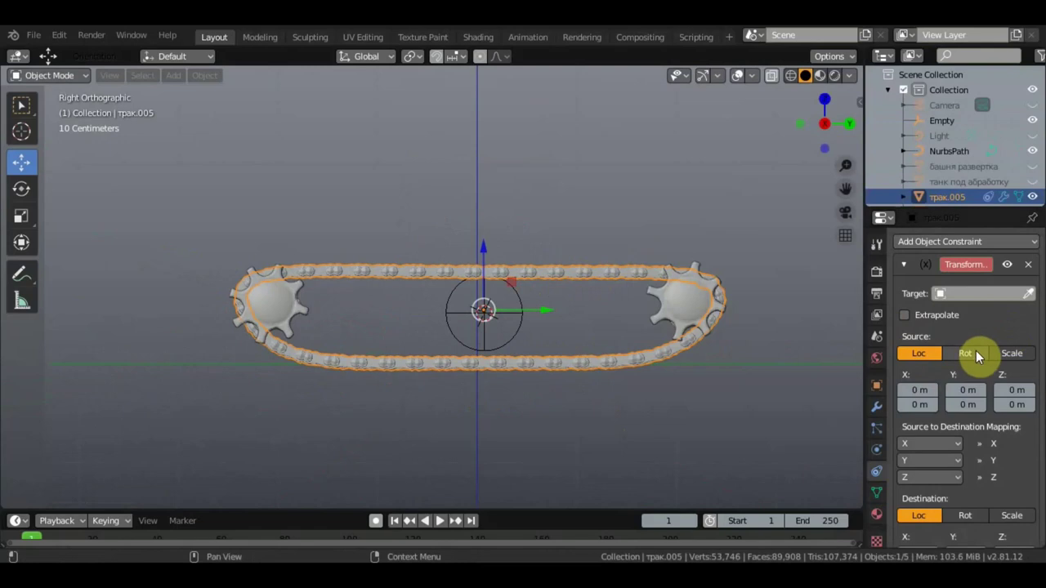
pyautogui.click(942, 293)
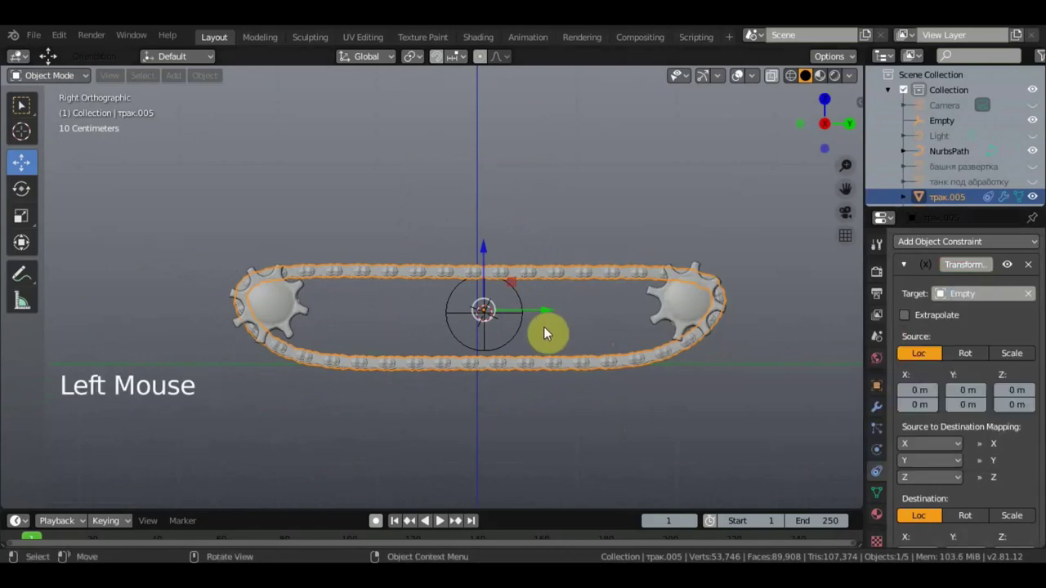
pyautogui.click(920, 319)
pyautogui.click(973, 359)
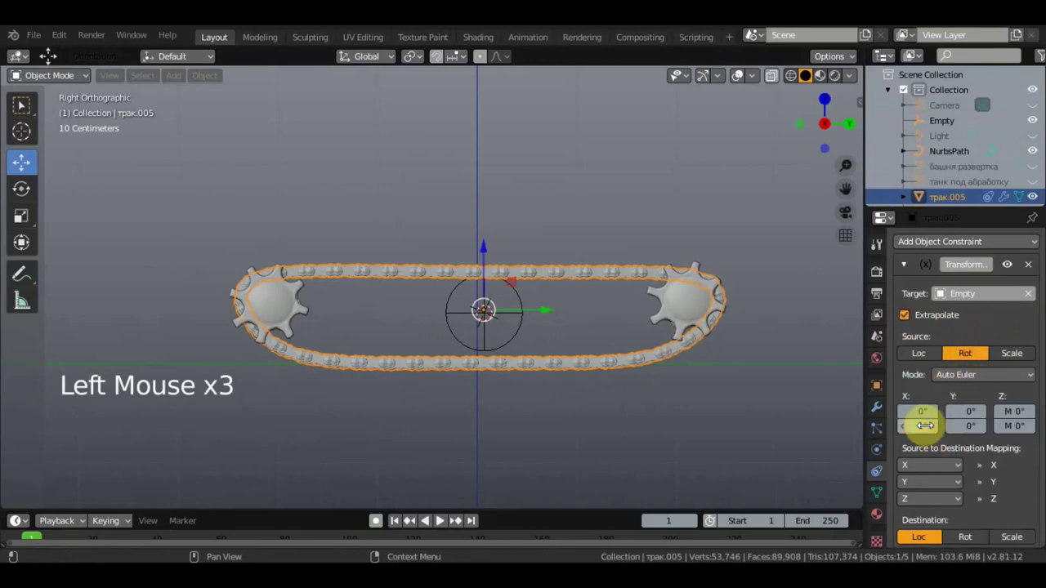
pyautogui.middleClick(733, 194)
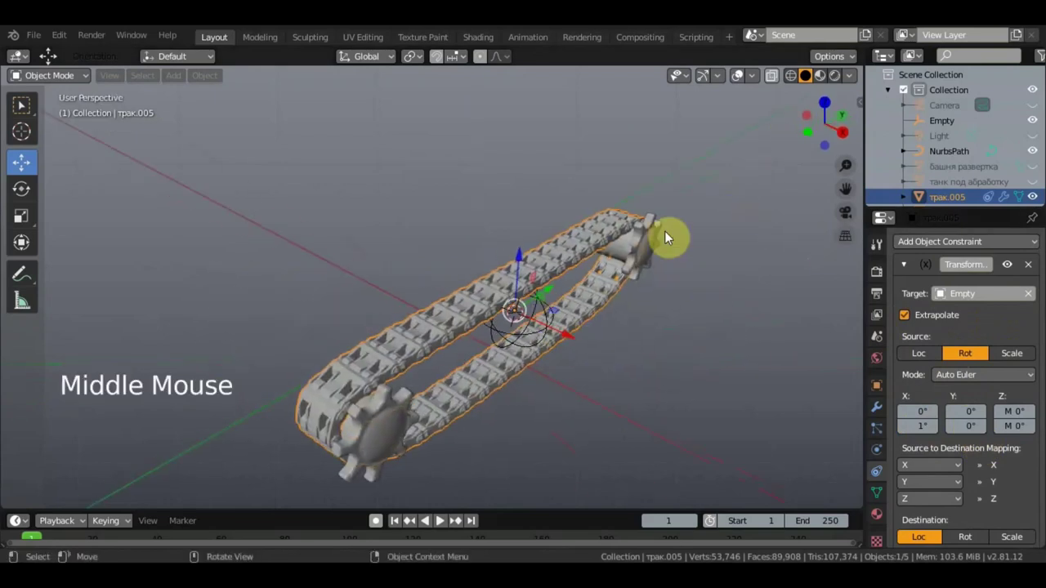
pyautogui.middleClick(505, 268)
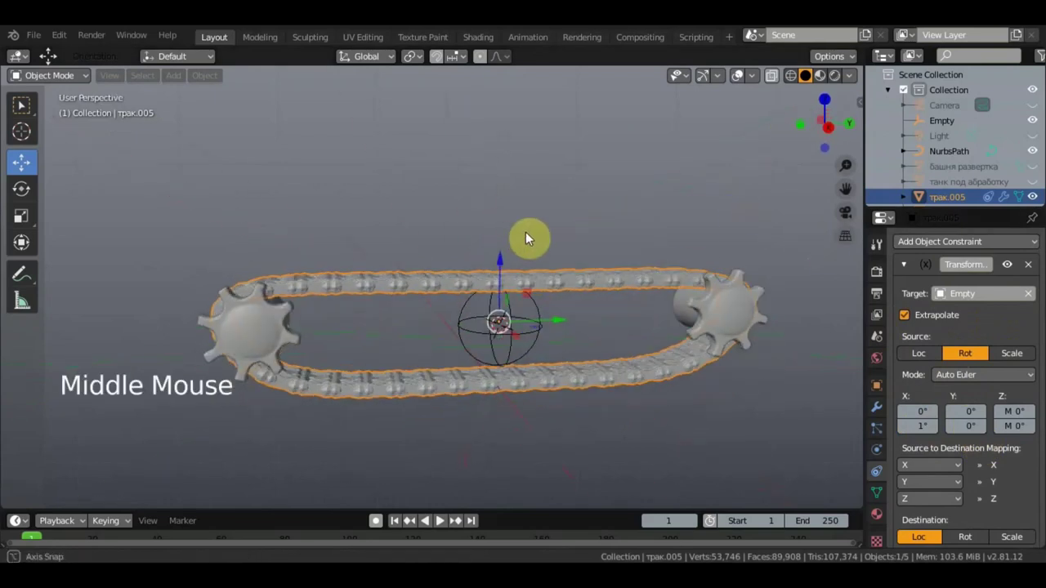
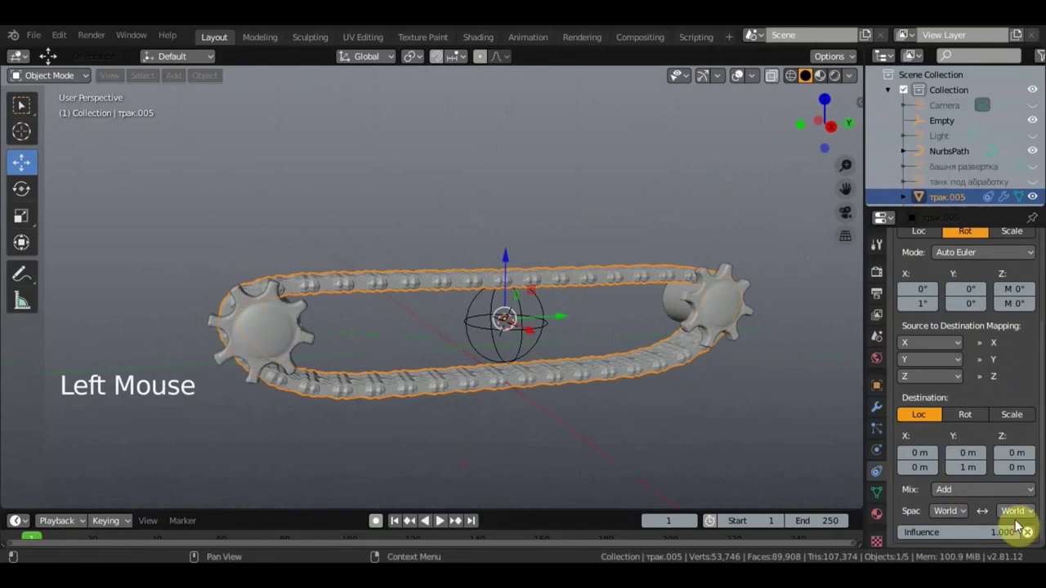
pyautogui.click(1029, 517)
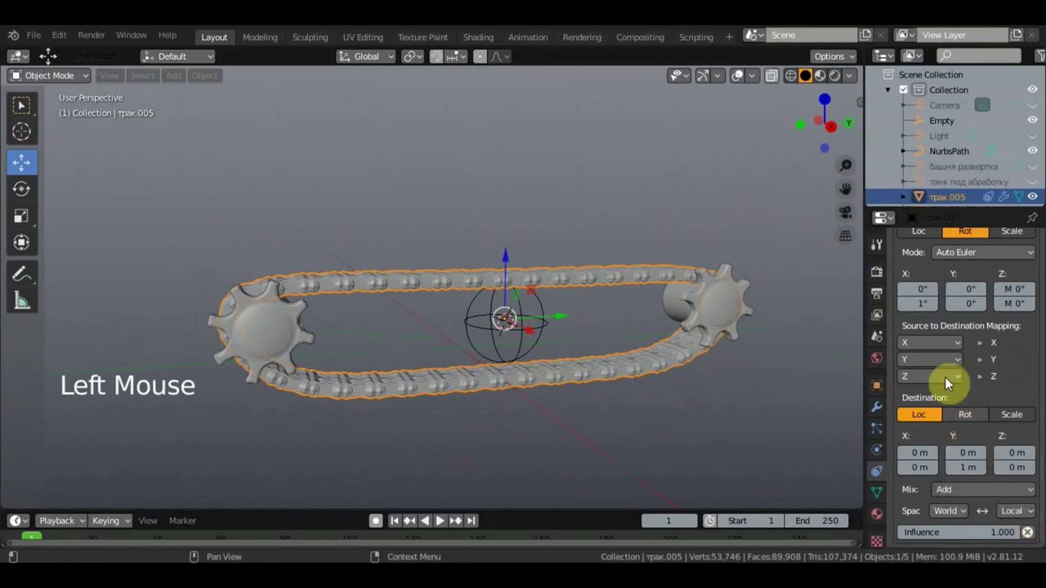
pyautogui.click(935, 365)
# Test-move and undo, then give the sphere Empty its own Transformation constraint with Extrapolate
pyautogui.middleClick(588, 426)
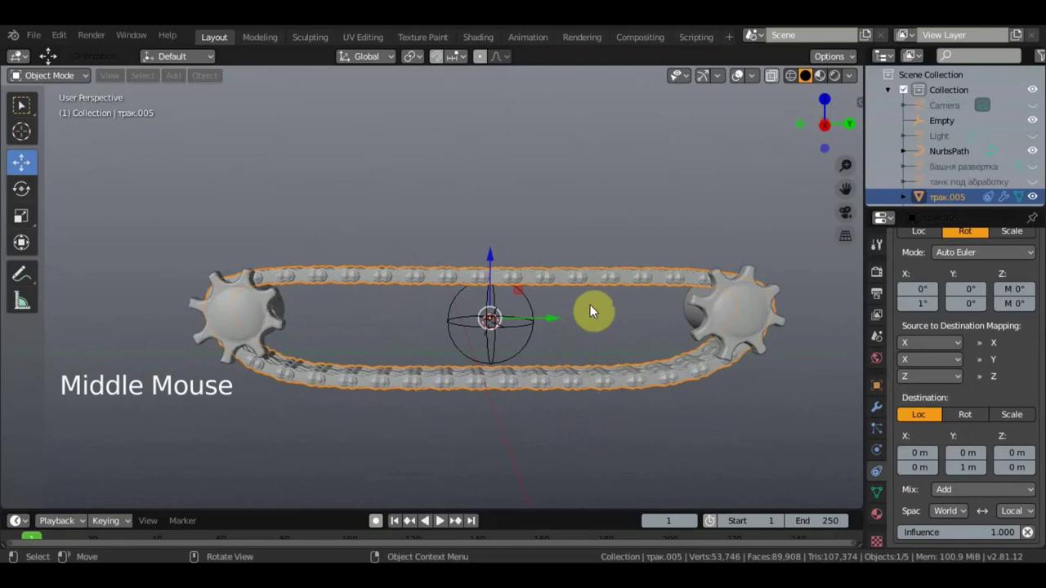
pyautogui.click(551, 317)
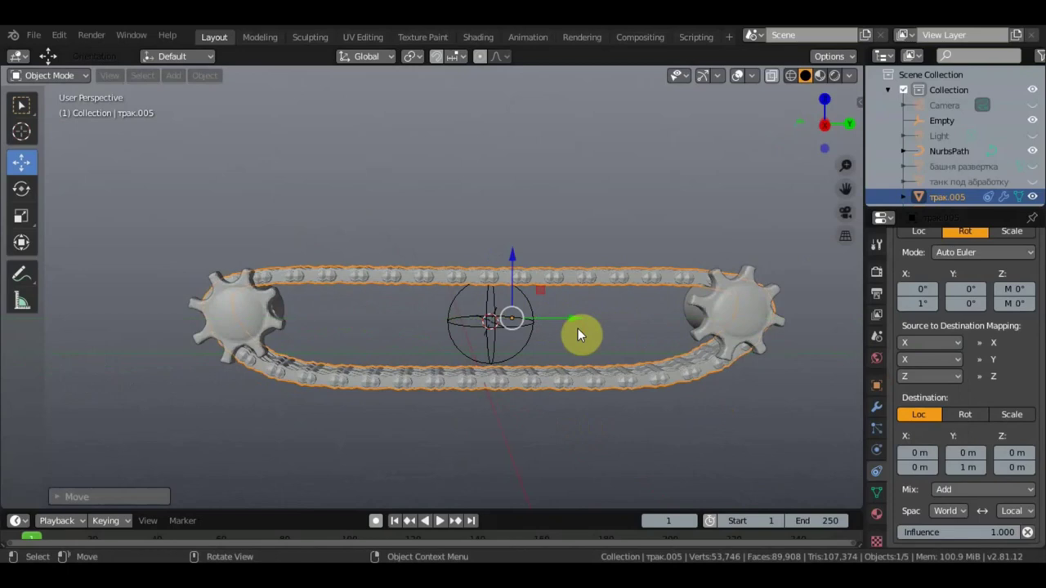
pyautogui.press('ctrl+z')
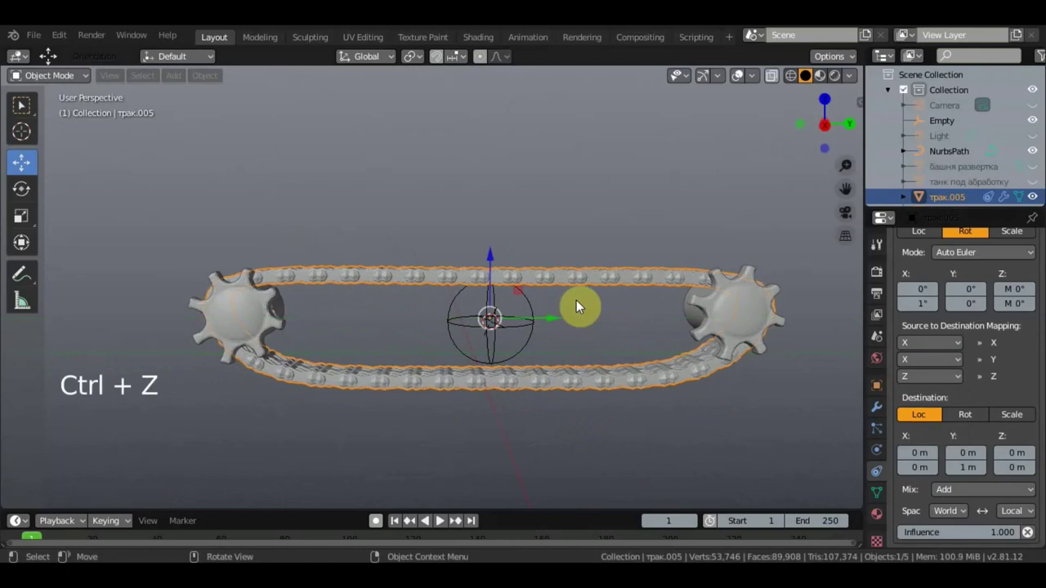
pyautogui.scroll(3)
pyautogui.click(560, 312)
pyautogui.click(944, 250)
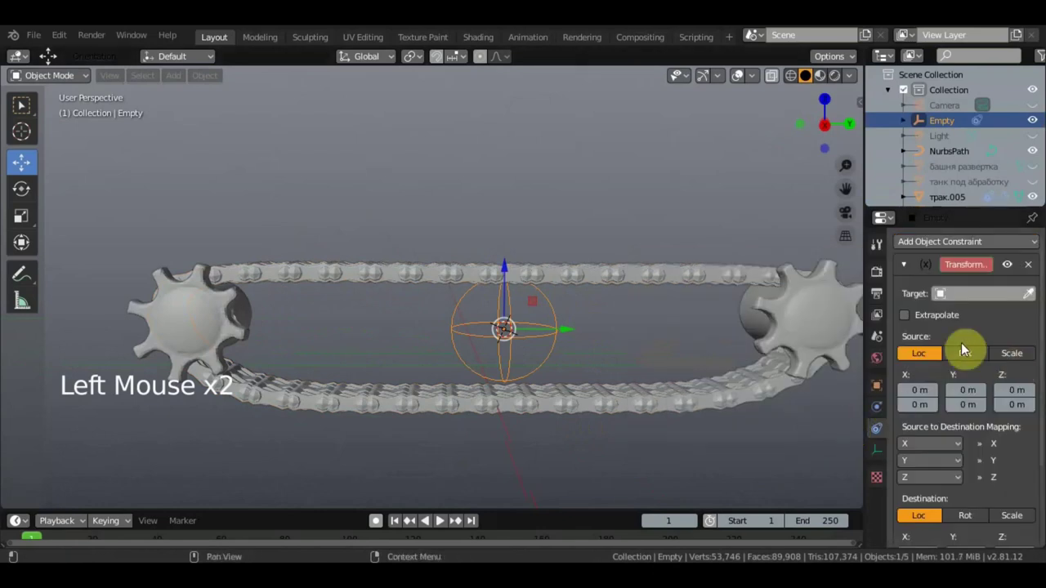
pyautogui.click(967, 311)
pyautogui.scroll(-3)
pyautogui.press('shift+a')
# Add cube Empty.001 scaled as a large box around the sprocket, then reselect the sphere Empty
pyautogui.scroll(-3)
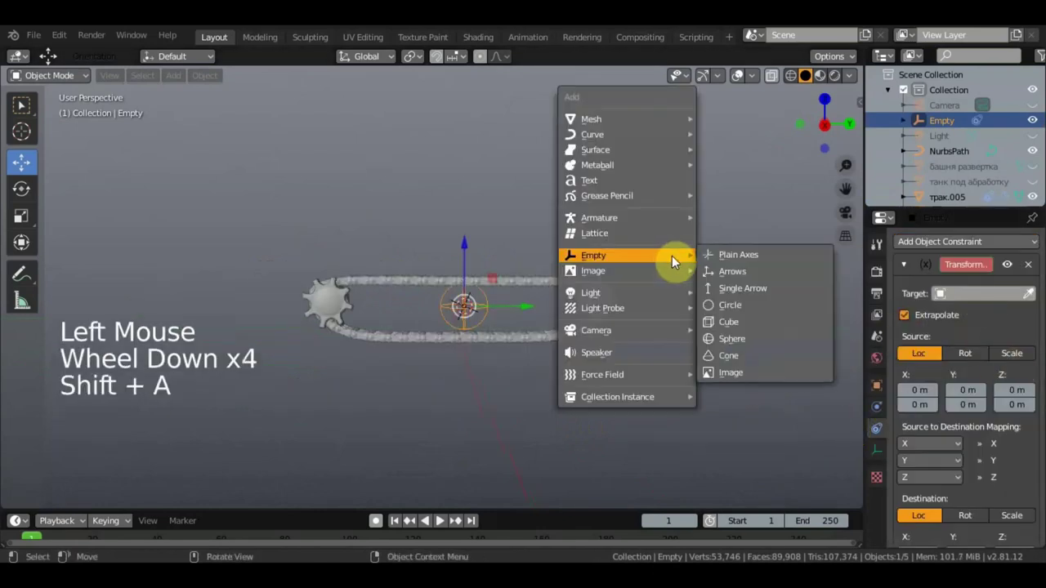
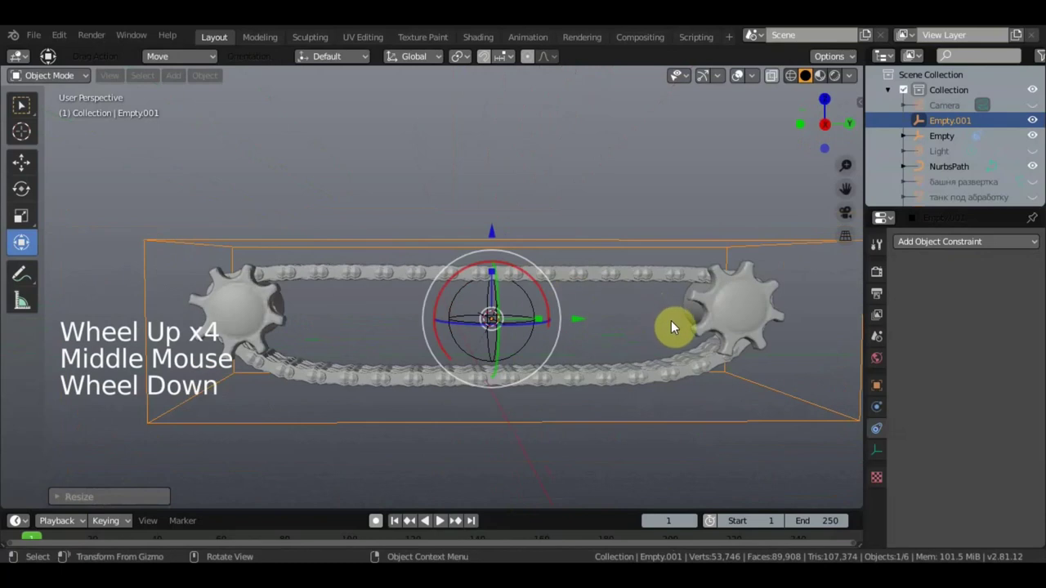
pyautogui.scroll(-3)
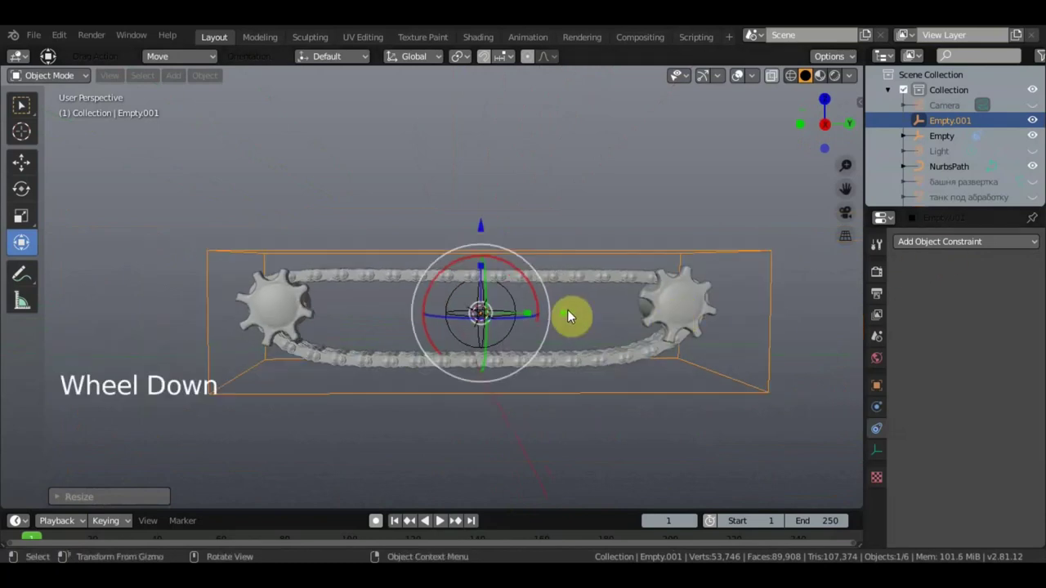
pyautogui.click(41, 114)
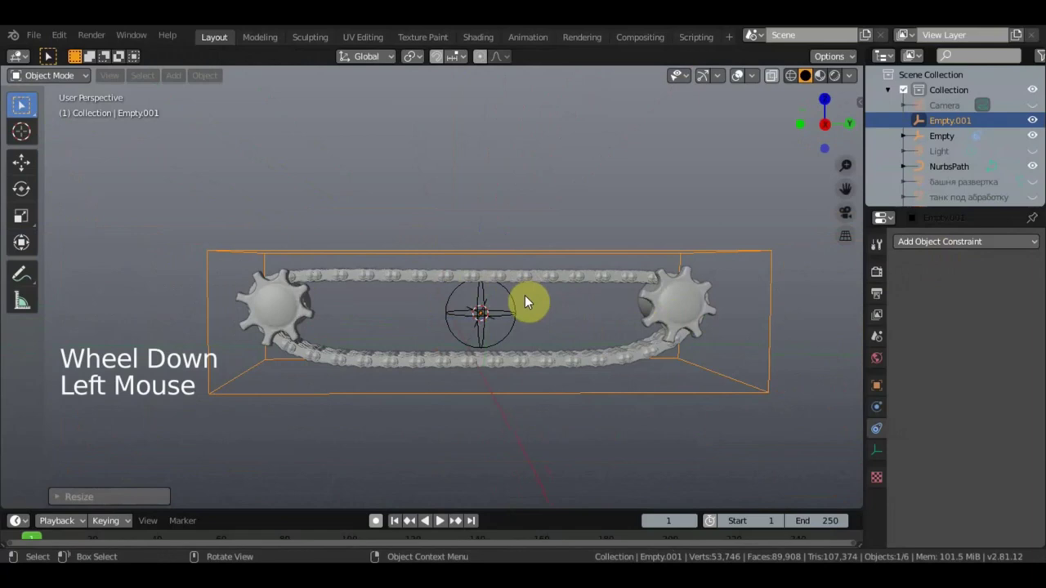
pyautogui.click(516, 312)
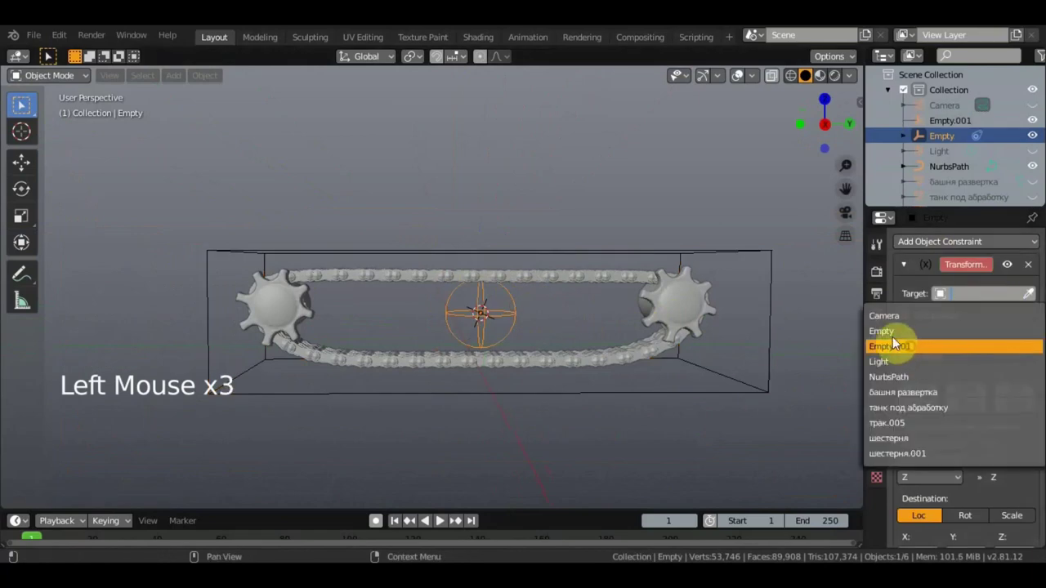
# Target Empty.001 in the Empty's constraint, mapping its Loc Y 0–1 m to rotation with Local owner space
pyautogui.click(761, 254)
pyautogui.click(513, 347)
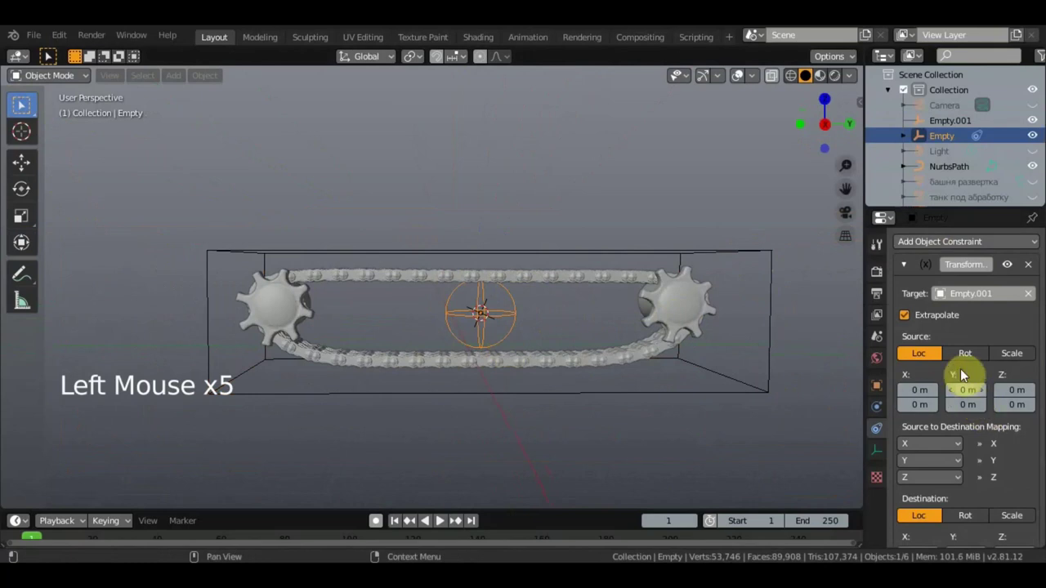
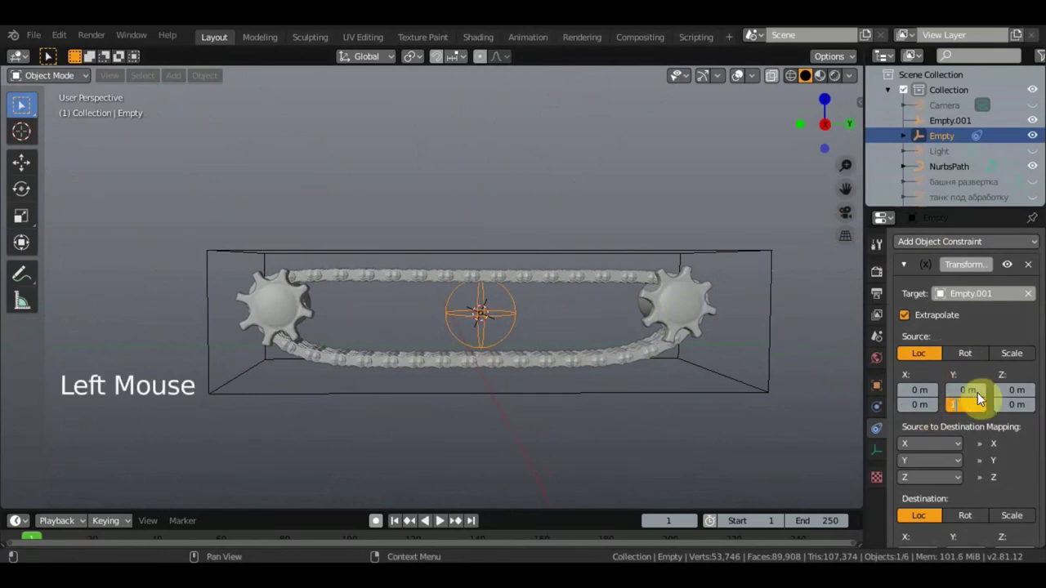
pyautogui.scroll(-3)
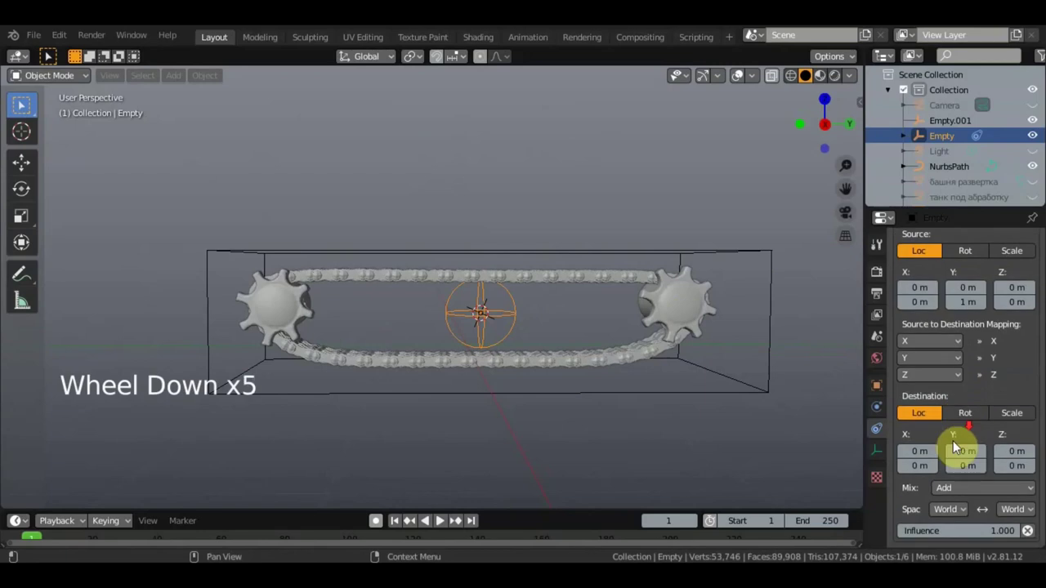
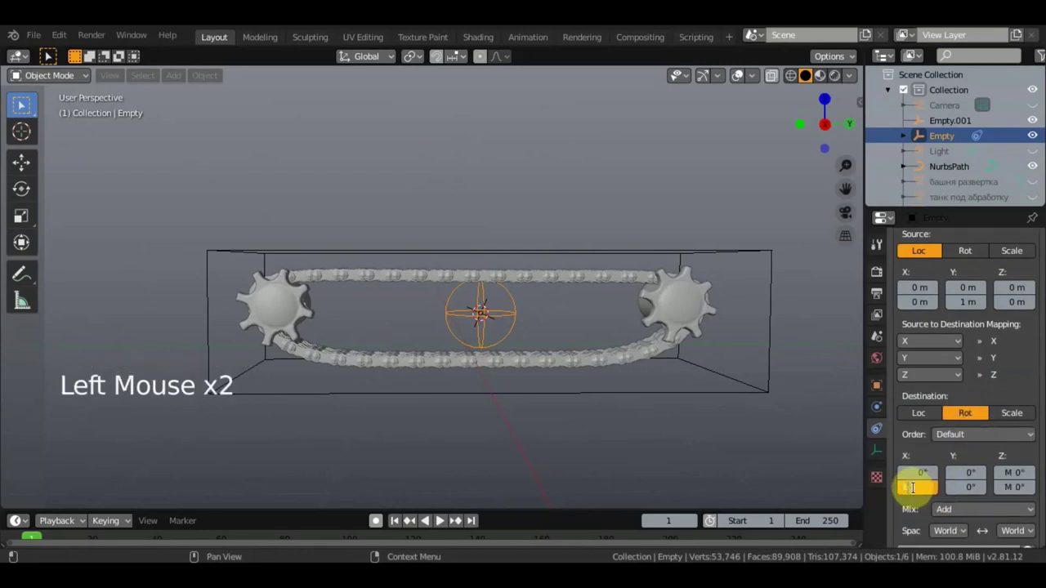
pyautogui.scroll(-3)
pyautogui.click(1024, 514)
pyautogui.scroll(-3)
pyautogui.scroll(3)
pyautogui.scroll(3)
pyautogui.scroll(-3)
# Review трак.005's constraint against the Empty's while orbiting around the track
pyautogui.middleClick(942, 261)
pyautogui.click(942, 261)
pyautogui.middleClick(941, 260)
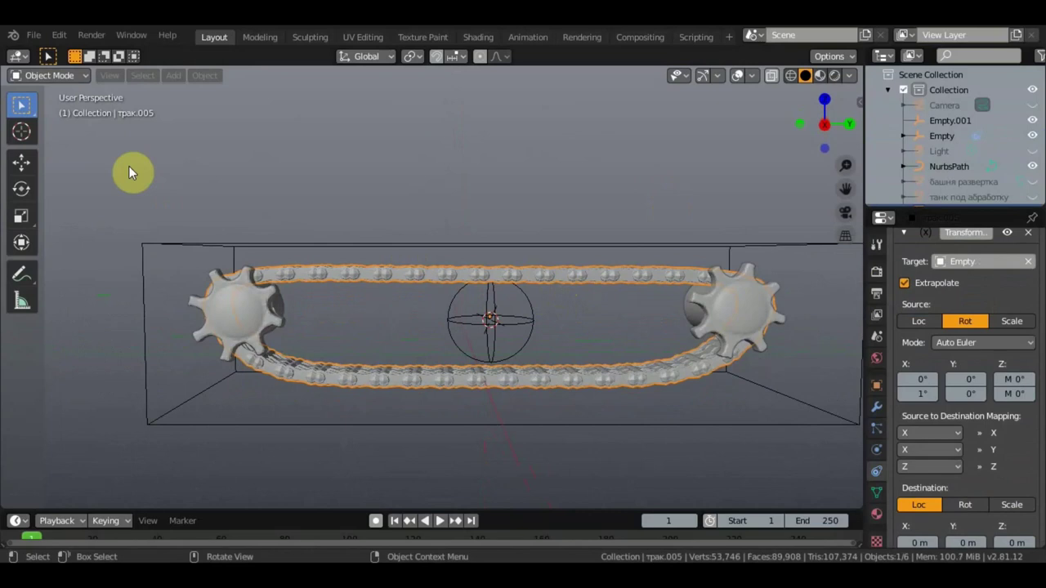
pyautogui.click(942, 261)
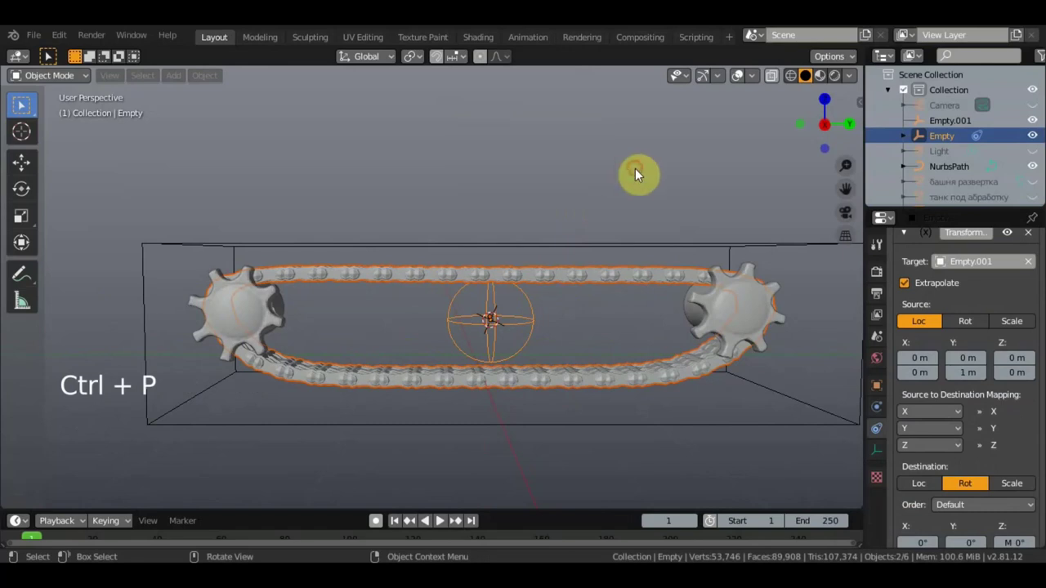
pyautogui.scroll(-3)
pyautogui.middleClick(942, 261)
pyautogui.scroll(3)
pyautogui.click(942, 260)
pyautogui.scroll(-3)
pyautogui.middleClick(942, 260)
# Add cube Empty.002 and resize it in Right view
pyautogui.press('shift+a')
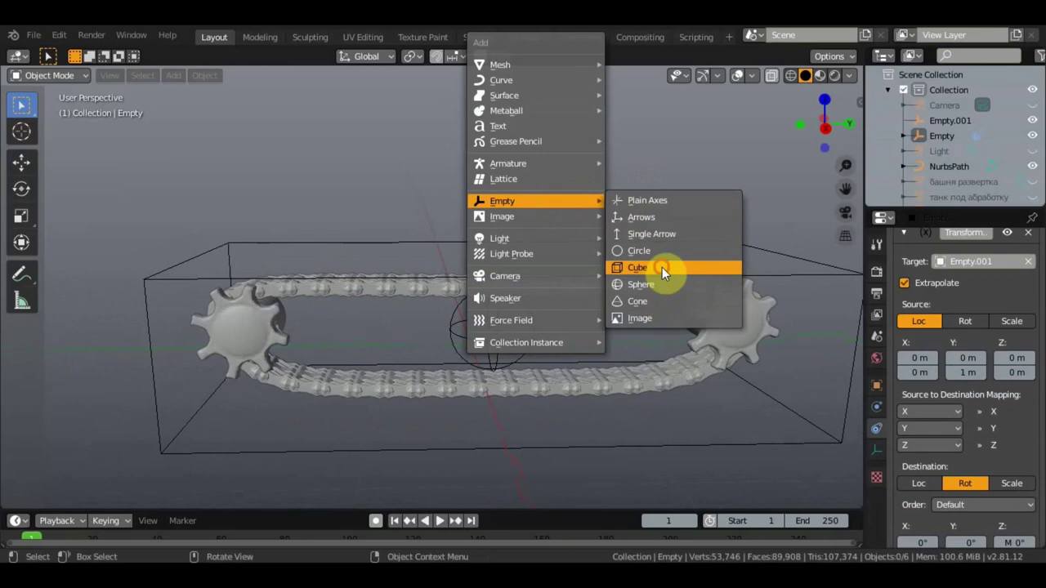
pyautogui.press('KP_3')
pyautogui.press('s')
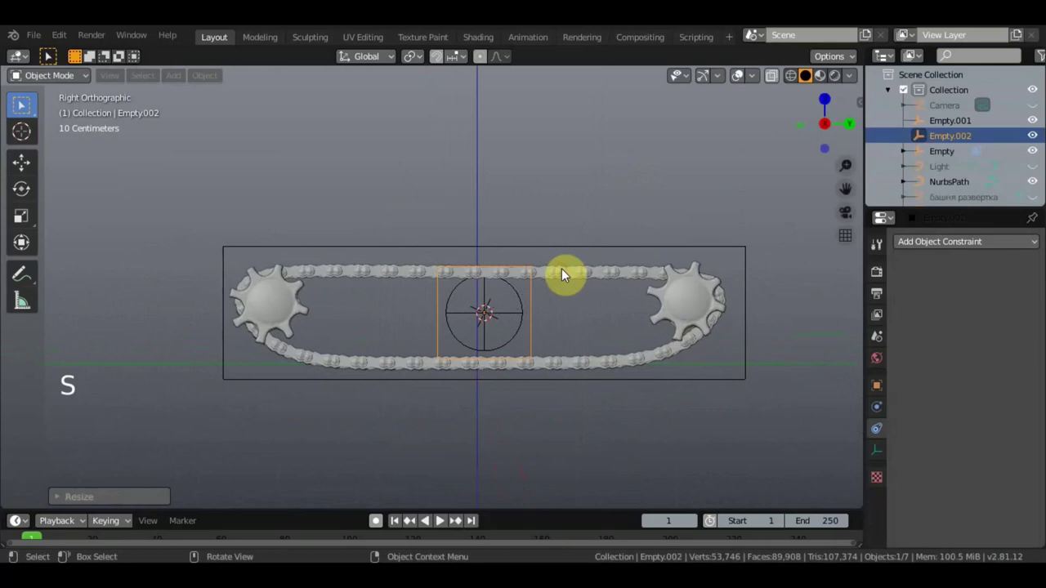
pyautogui.click(207, 82)
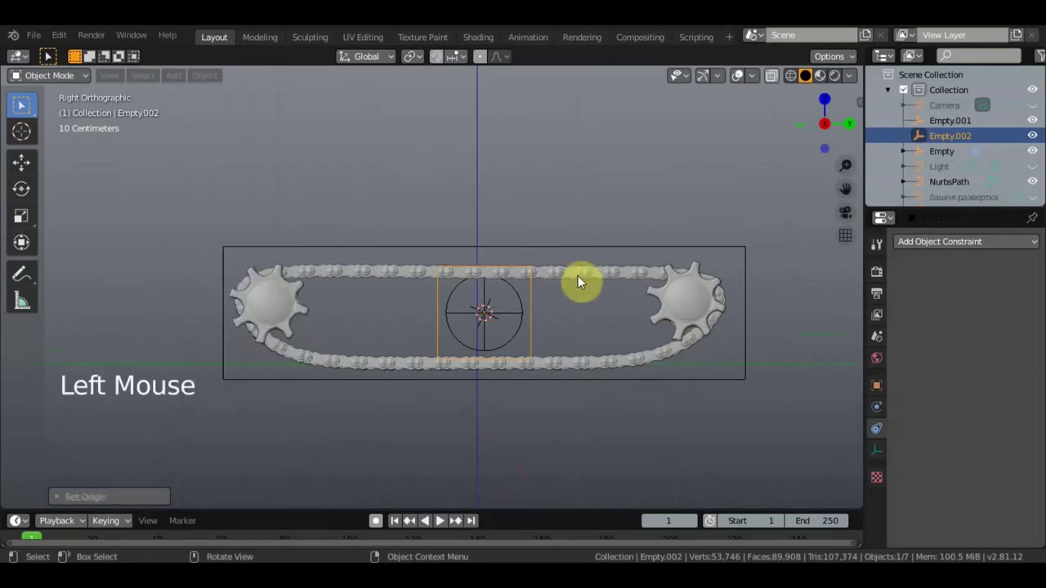
# Reset the origins of трак.005, Empty.001 and the Empty via Object > Set Origin
pyautogui.click(581, 279)
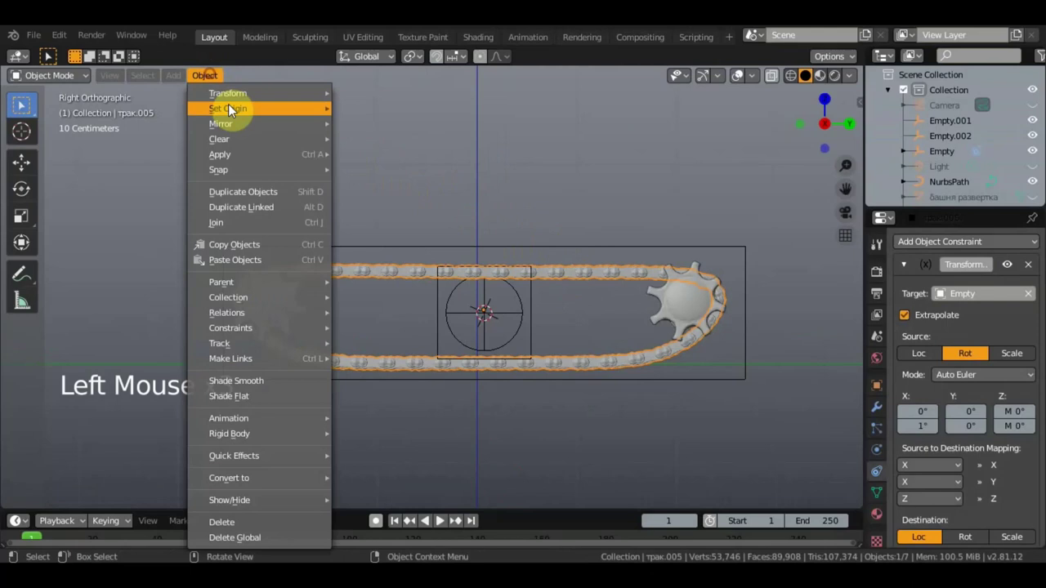
pyautogui.click(508, 190)
pyautogui.click(716, 252)
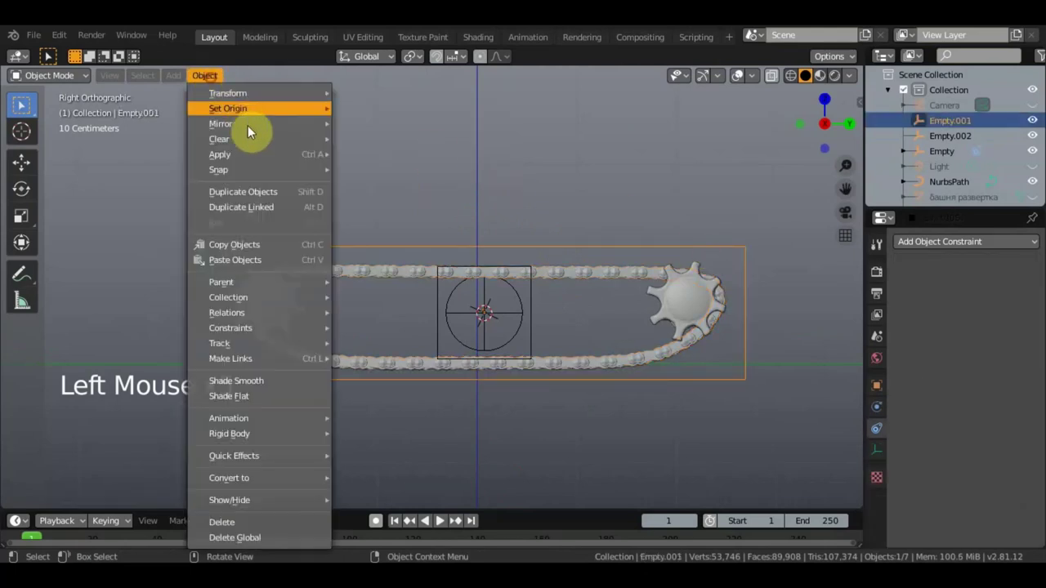
pyautogui.click(390, 148)
pyautogui.scroll(3)
pyautogui.click(486, 298)
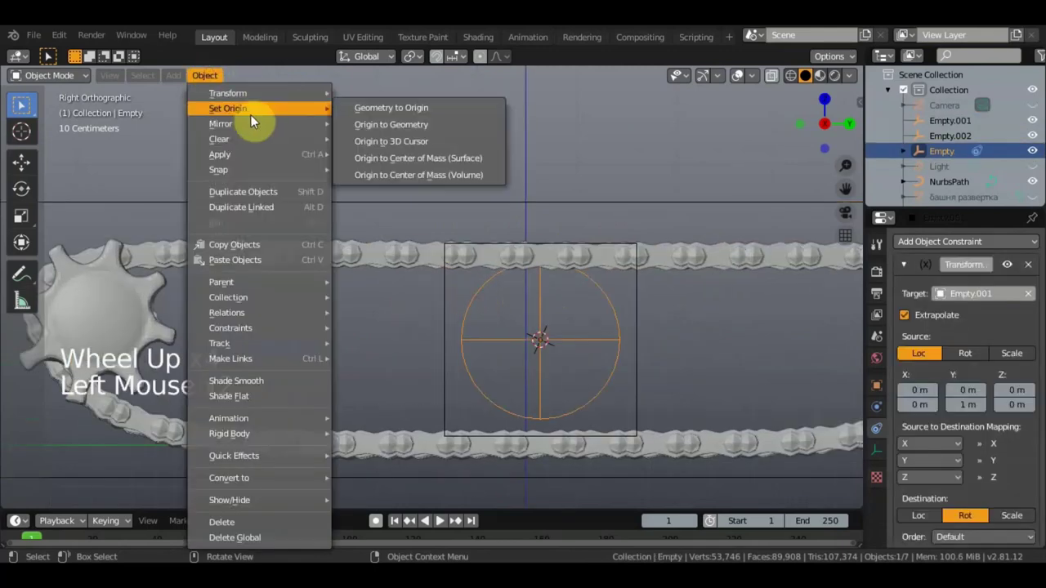
pyautogui.click(400, 157)
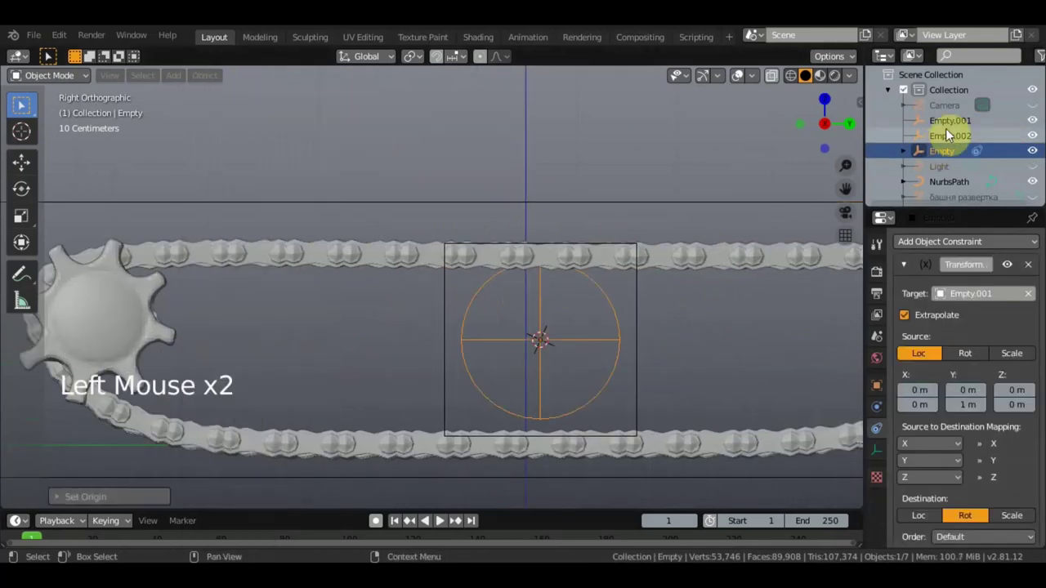
# Reset the NurbsPath origin the same way and reselect трак.005
pyautogui.click(954, 190)
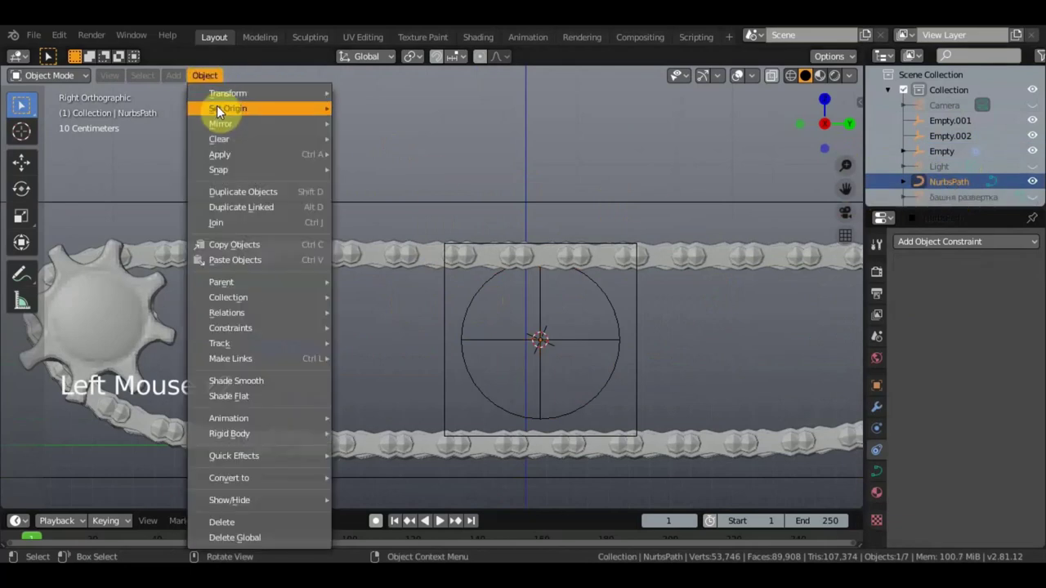
pyautogui.click(373, 144)
pyautogui.scroll(-3)
pyautogui.scroll(-3)
pyautogui.middleClick(445, 270)
pyautogui.scroll(3)
pyautogui.middleClick(538, 284)
pyautogui.click(596, 286)
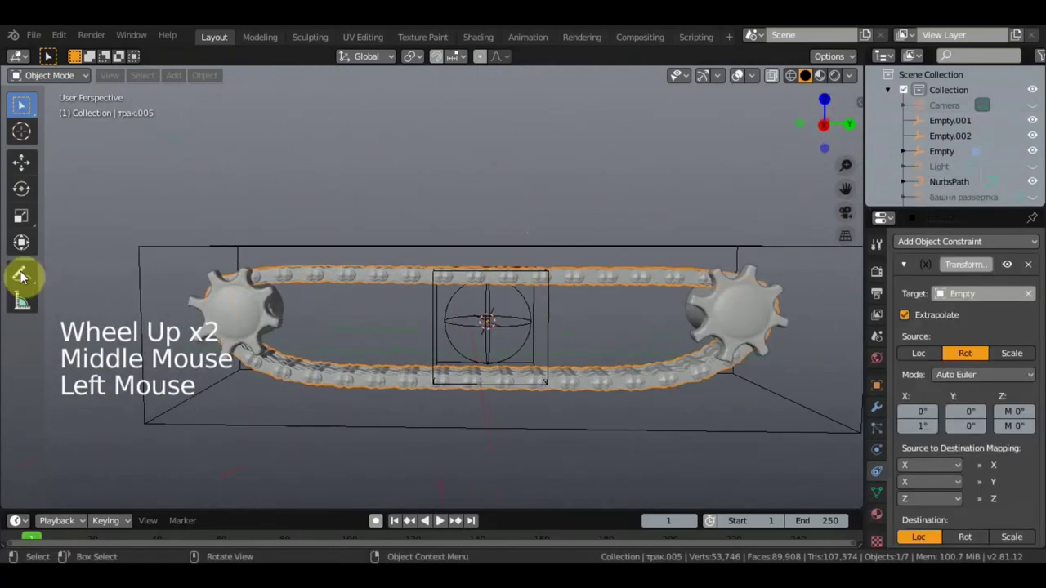
# Parent трак.005 to the Empty with Ctrl+P > Object after a quick test move
pyautogui.click(483, 307)
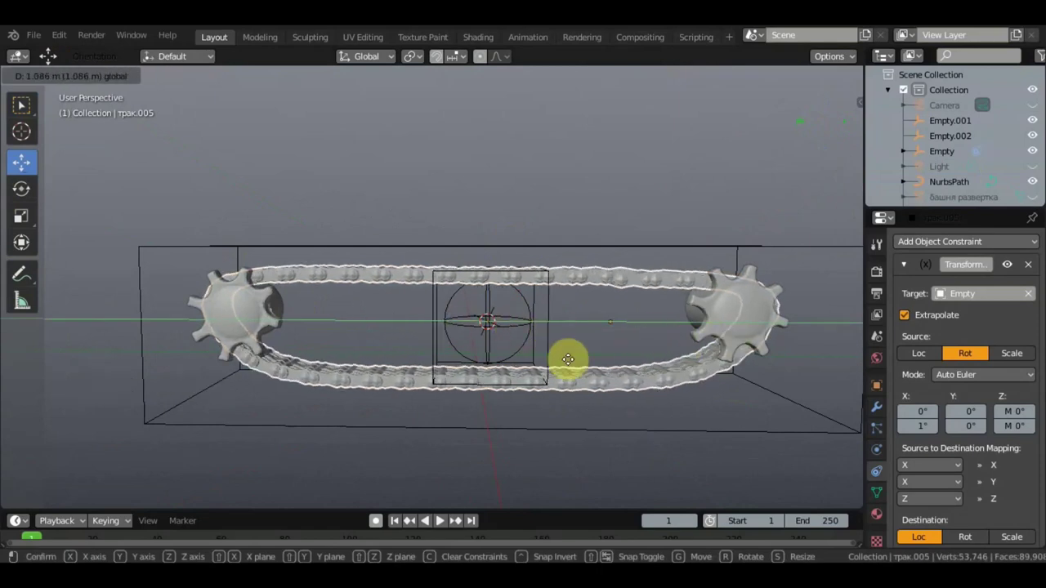
pyautogui.press('ctrl+z')
pyautogui.scroll(3)
pyautogui.scroll(-3)
pyautogui.click(579, 276)
pyautogui.click(601, 278)
pyautogui.click(554, 308)
pyautogui.click(603, 238)
pyautogui.press('ctrl+p')
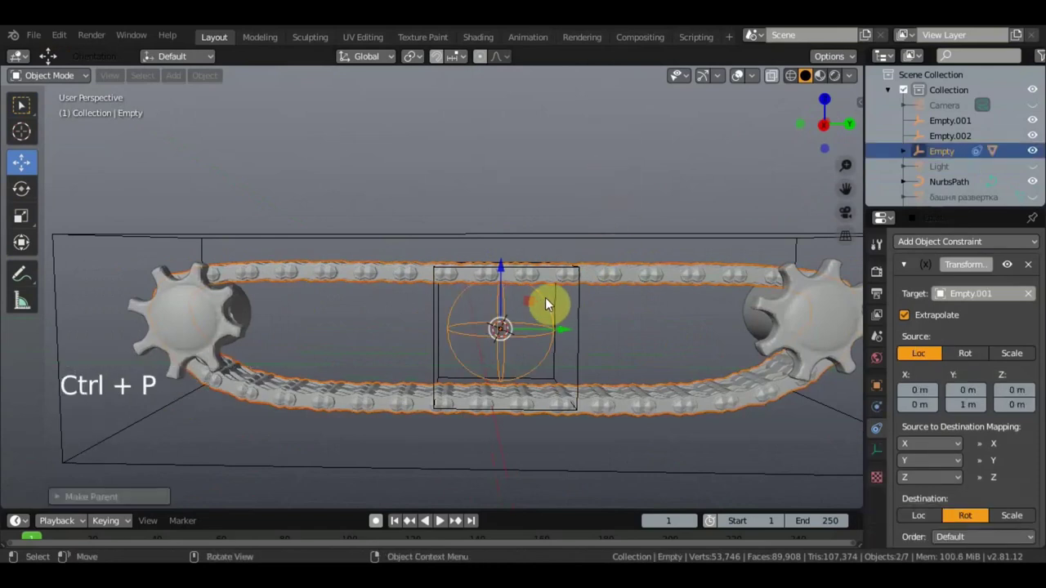
# Parent the Empty under Empty.002, then select NurbsPath with Empty.001 for the next link
pyautogui.doubleClick(551, 308)
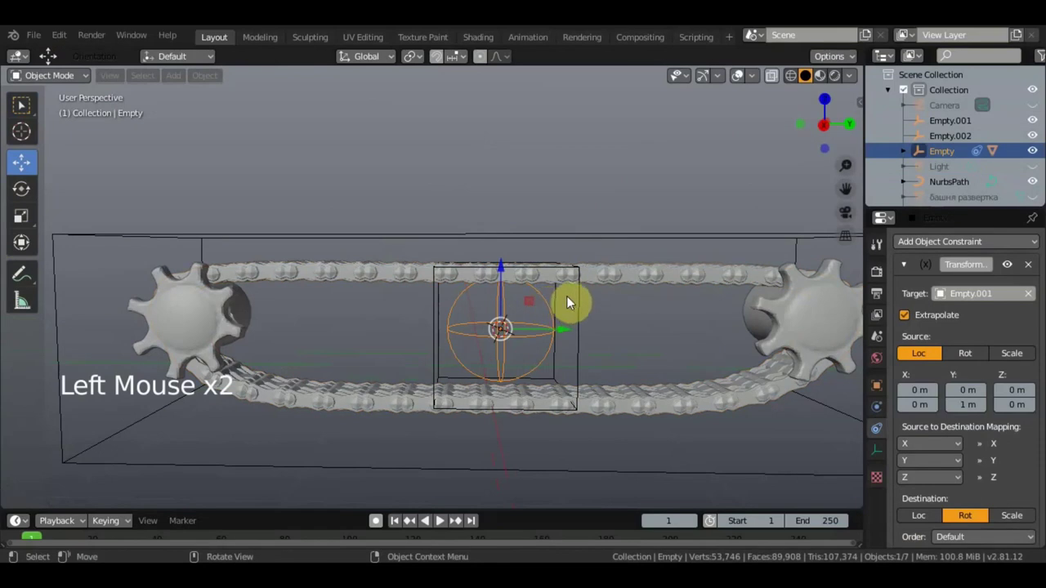
pyautogui.click(588, 307)
pyautogui.click(634, 168)
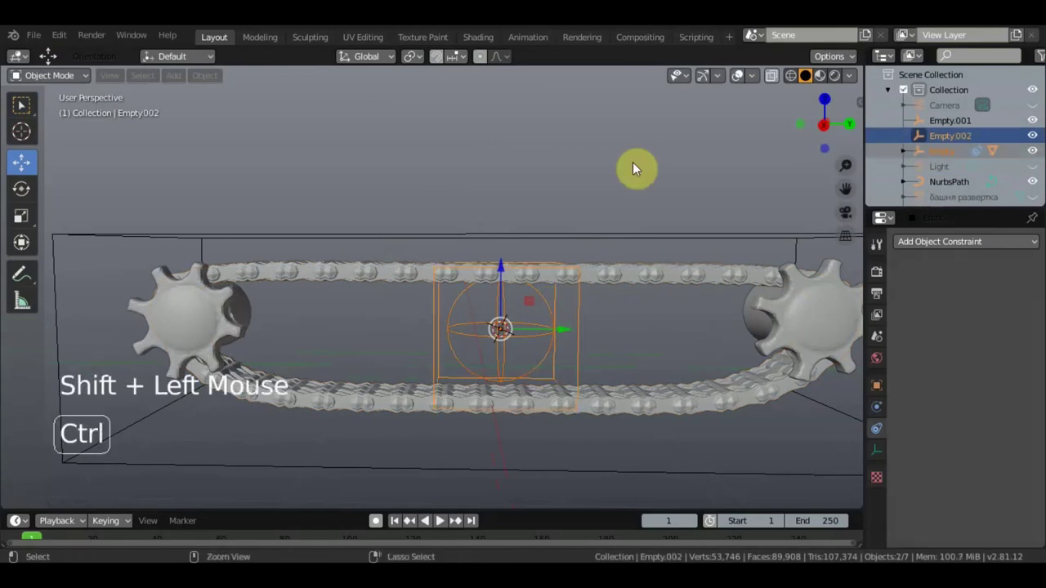
pyautogui.press('ctrl+p')
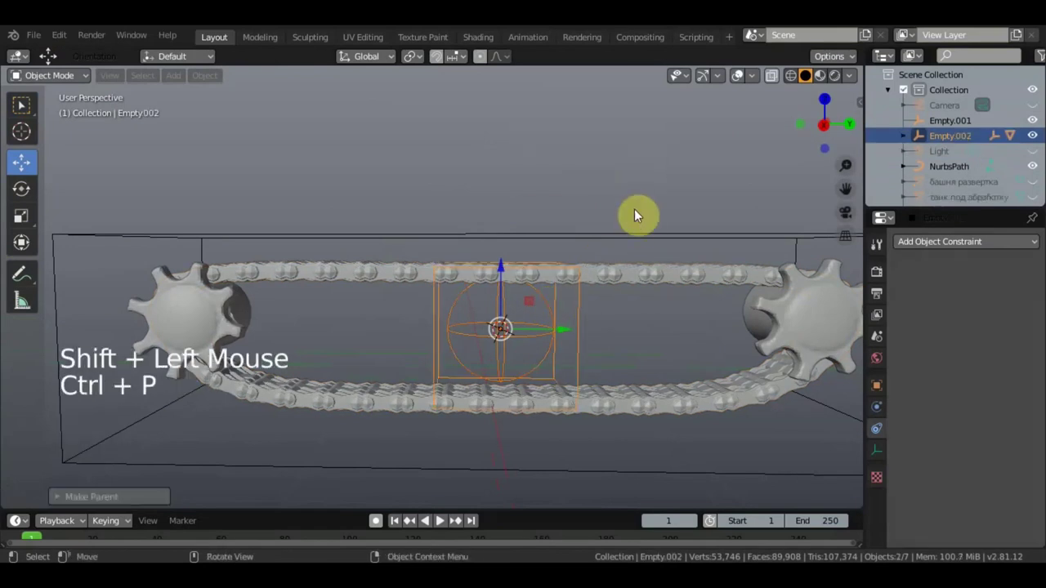
pyautogui.click(953, 171)
pyautogui.scroll(-3)
pyautogui.click(686, 258)
# Parent NurbsPath under Empty.001 keeping transforms and test-move the rig
pyautogui.press('ctrl+p')
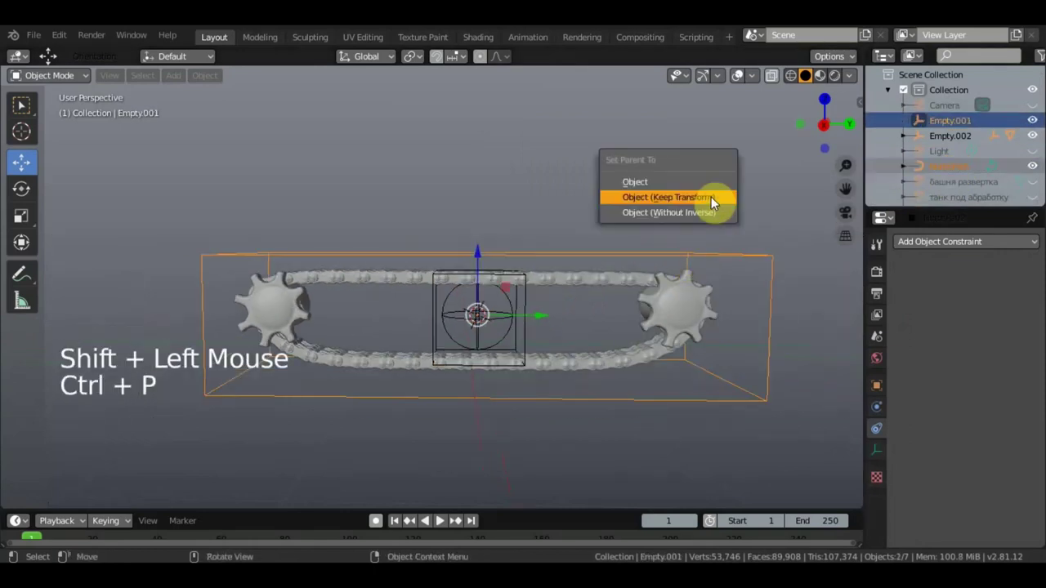
pyautogui.scroll(3)
pyautogui.scroll(-3)
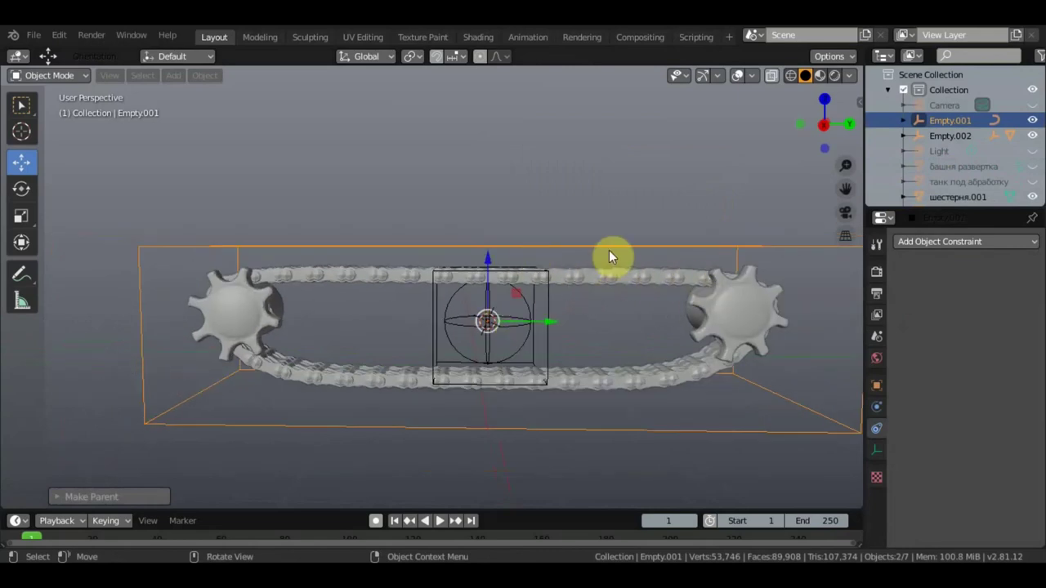
pyautogui.click(614, 249)
pyautogui.click(542, 323)
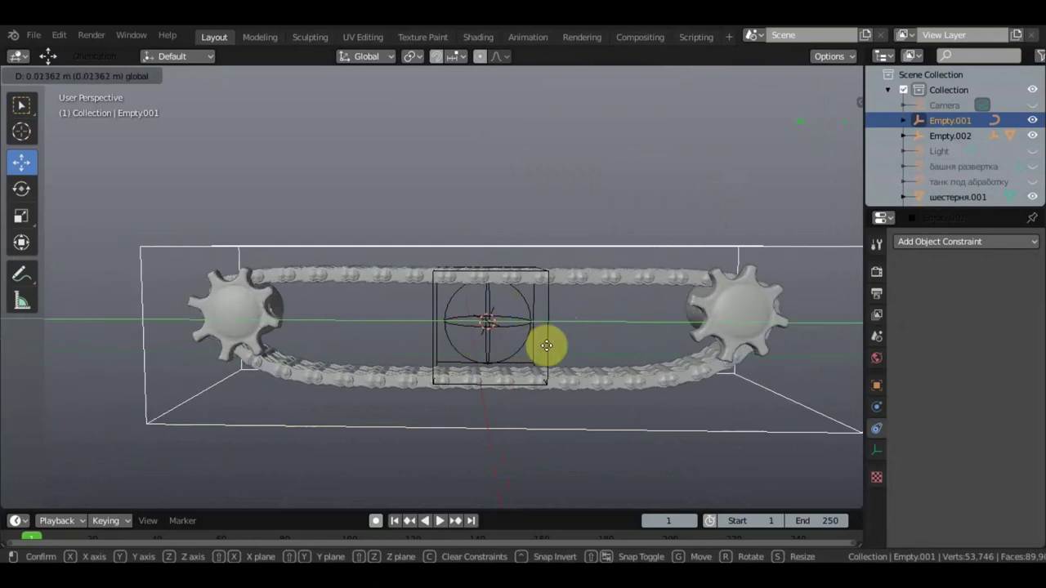
pyautogui.click(535, 312)
# Parent Empty.002 under Empty.001 with Keep Transform and verify the rig moves together
pyautogui.click(556, 312)
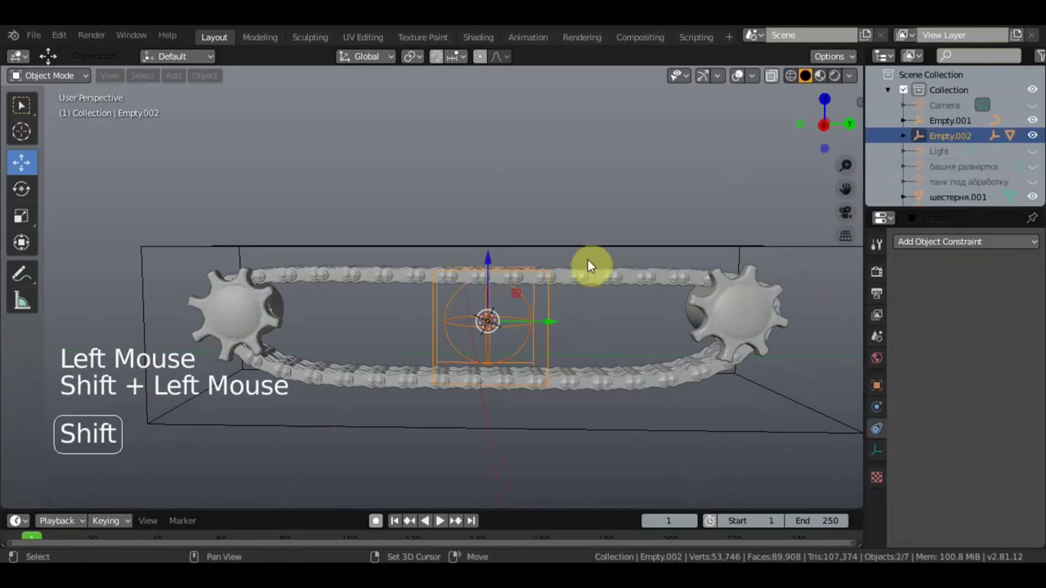
pyautogui.press('ctrl+p')
pyautogui.click(626, 254)
pyautogui.click(550, 321)
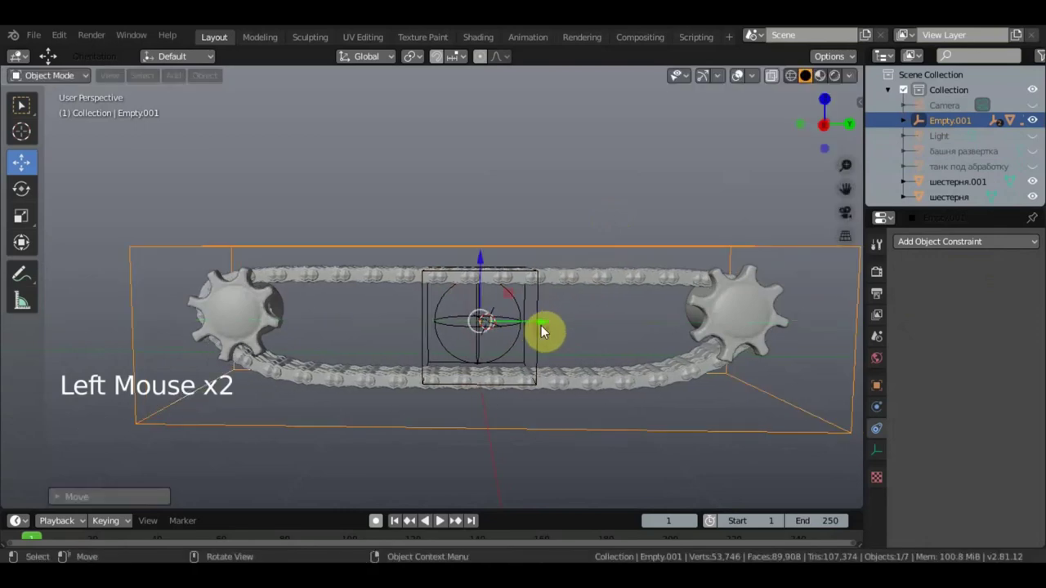
pyautogui.press('ctrl+z')
pyautogui.press('ctrl+z')
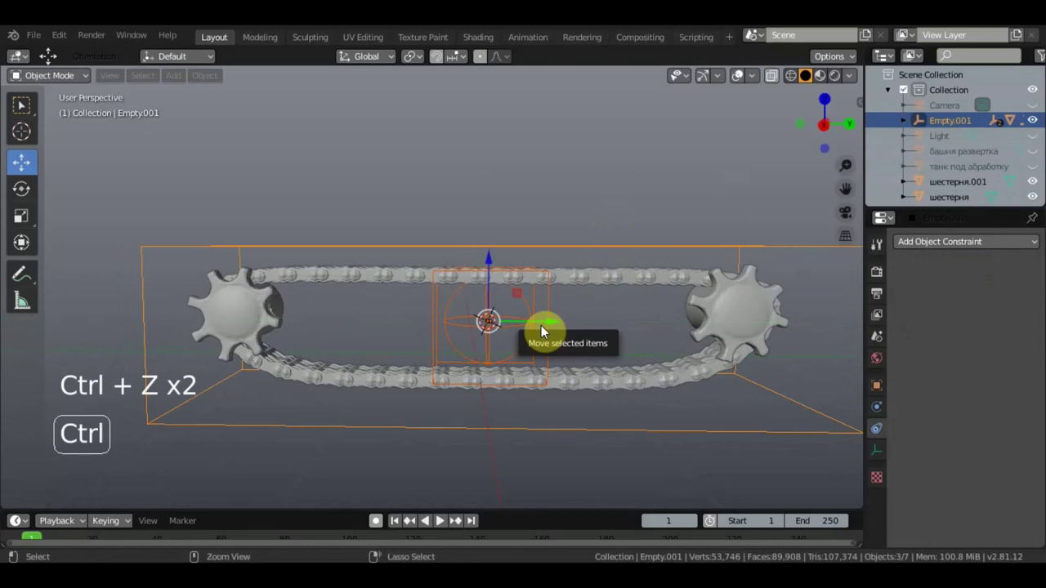
pyautogui.press('ctrl+z')
pyautogui.press('ctrl+z')
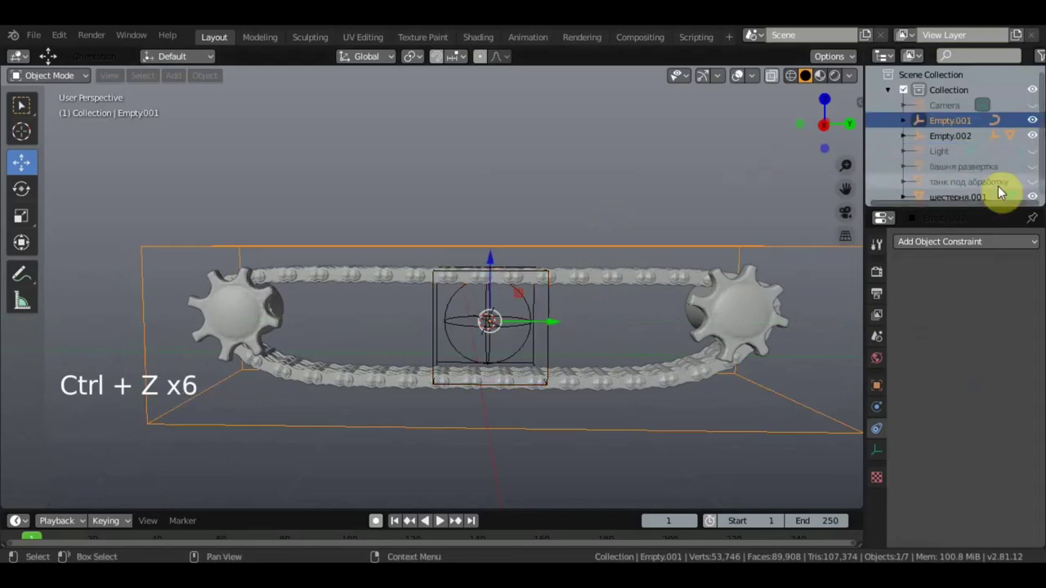
# Hide both шестерня gears in the Outliner, leaving the track loop and empties
pyautogui.scroll(-3)
pyautogui.scroll(-3)
pyautogui.click(1038, 196)
pyautogui.scroll(-3)
pyautogui.click(1033, 182)
pyautogui.scroll(-3)
# Test-rotate the track rig from top view and undo it
pyautogui.middleClick(637, 298)
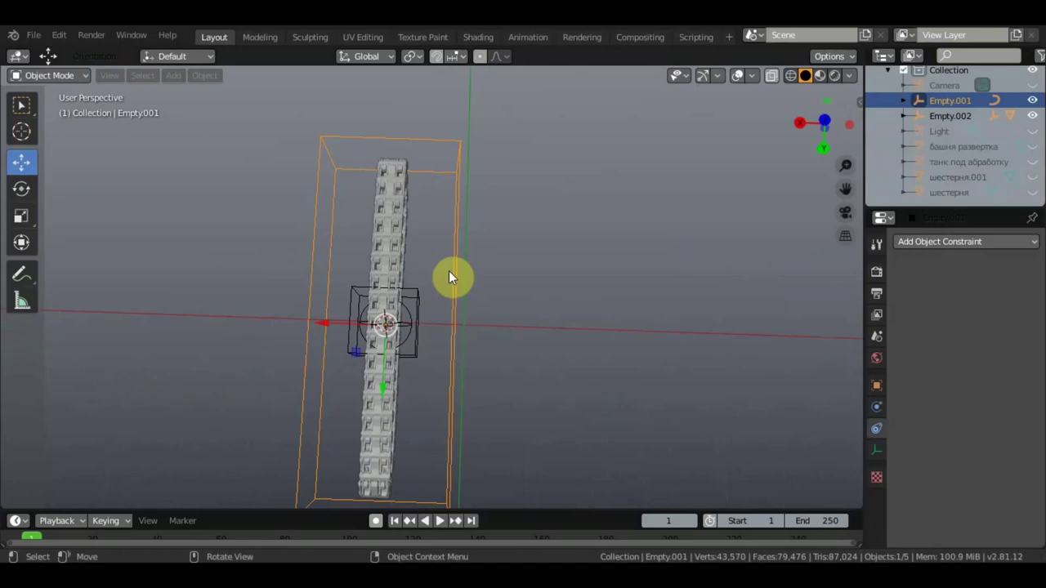
pyautogui.press('KP_7')
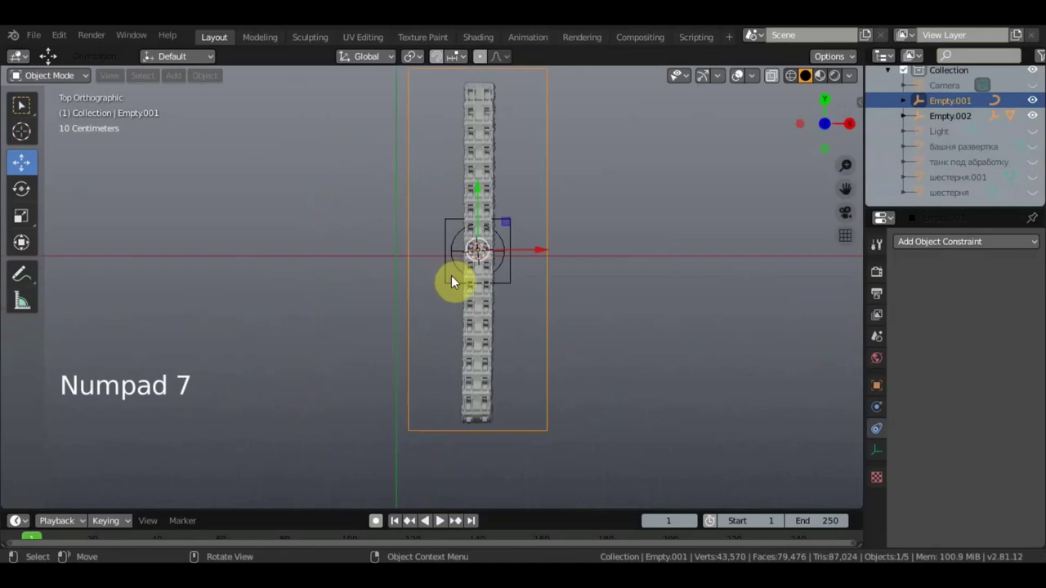
pyautogui.press('r')
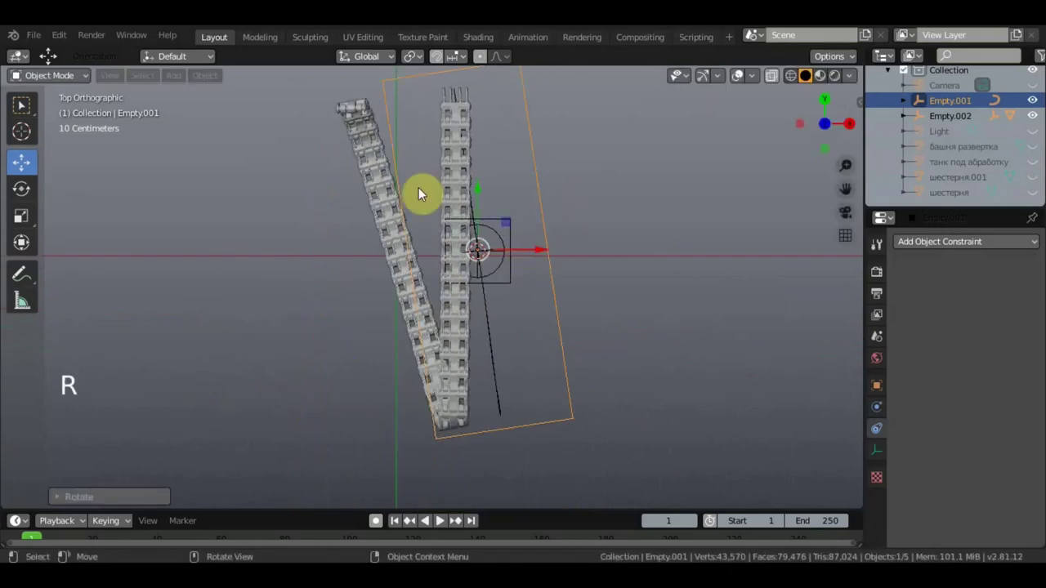
pyautogui.press('ctrl+z')
pyautogui.middleClick(598, 228)
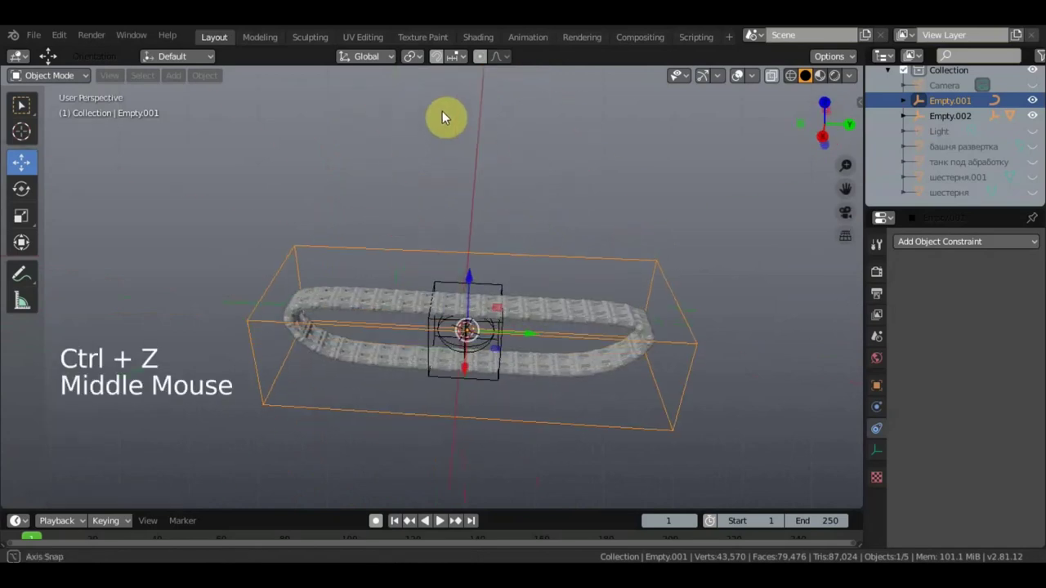
pyautogui.scroll(3)
pyautogui.middleClick(596, 194)
pyautogui.scroll(-3)
pyautogui.scroll(-3)
# Test-move the rig, then select the first track with its driving Empty active
pyautogui.click(527, 317)
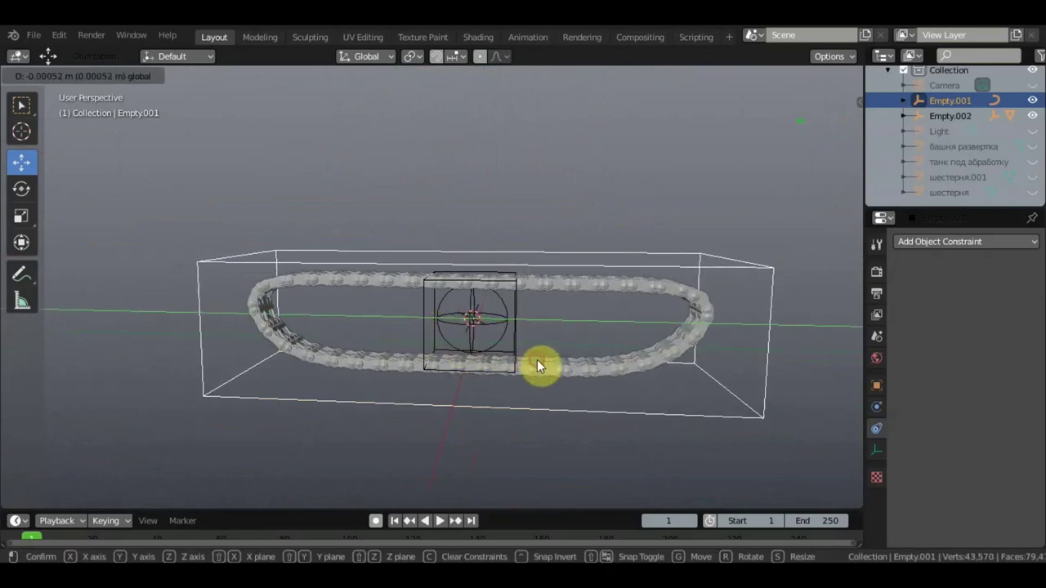
pyautogui.middleClick(559, 345)
pyautogui.scroll(3)
pyautogui.scroll(3)
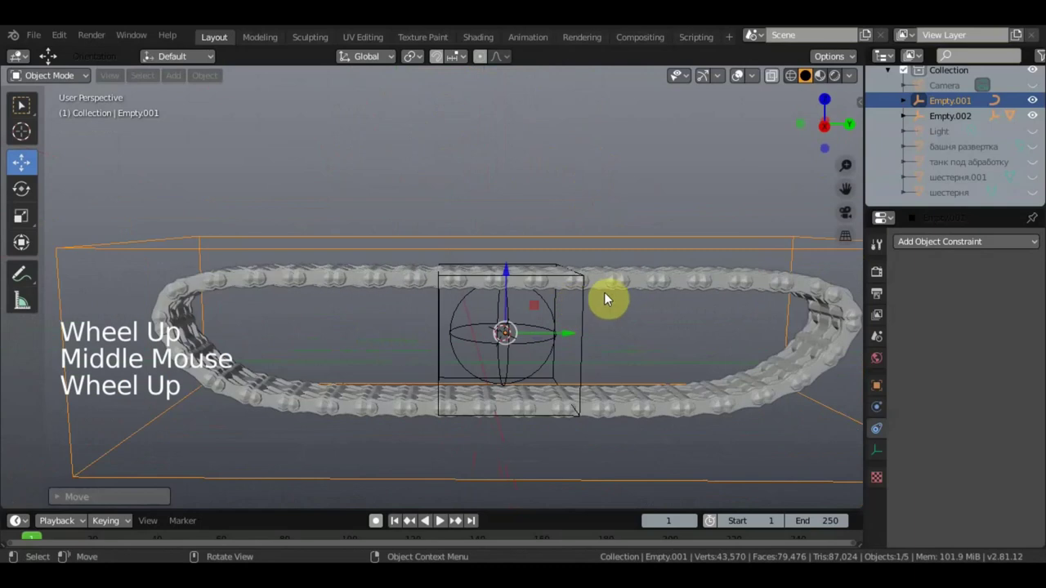
pyautogui.click(619, 292)
pyautogui.scroll(-3)
pyautogui.click(519, 309)
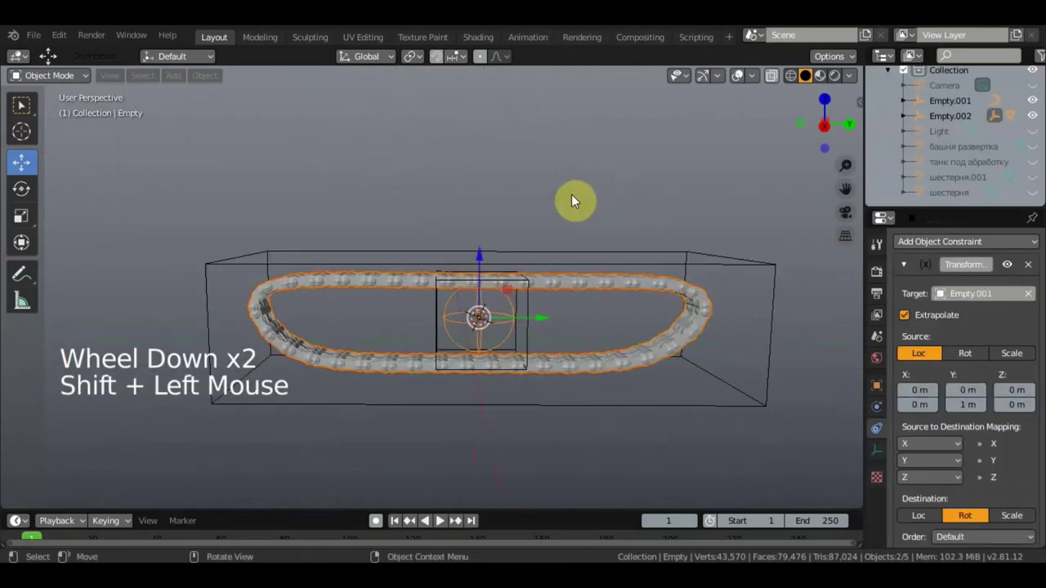
# Parent the track to its Empty keeping transforms, and map the Empty's X rotation to the Y source
pyautogui.press('ctrl+p')
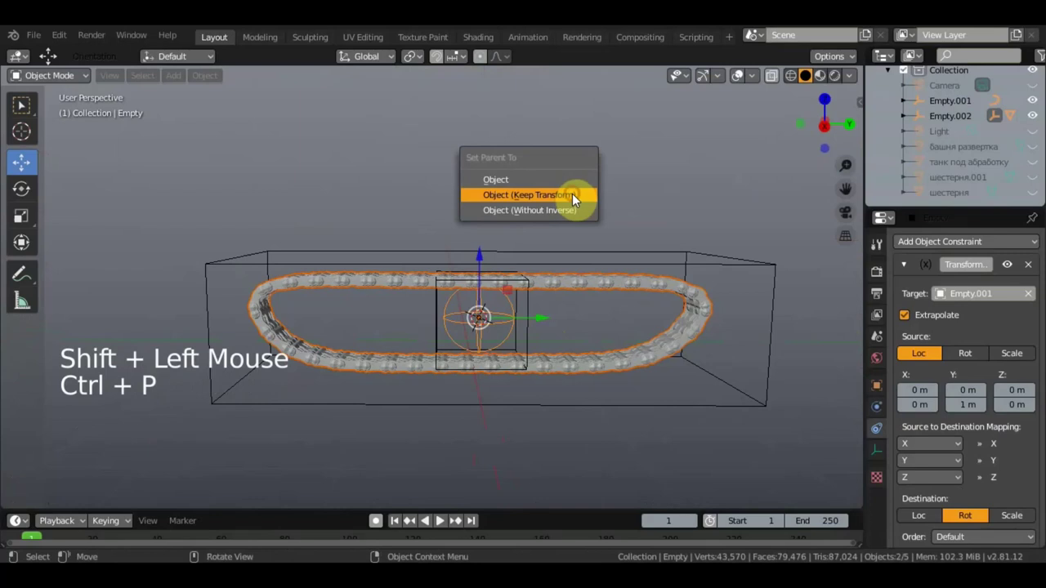
pyautogui.click(604, 267)
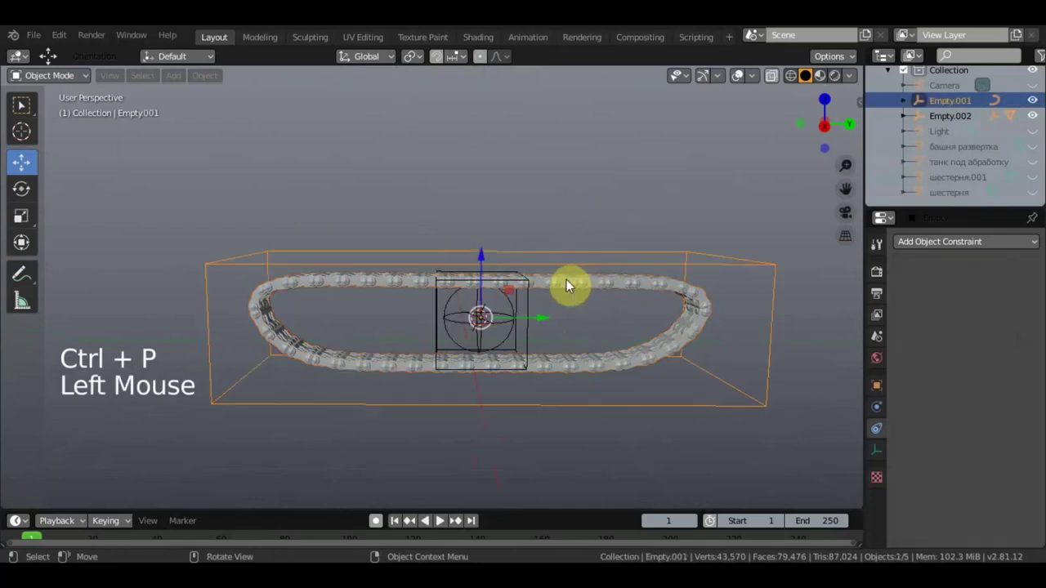
pyautogui.click(537, 315)
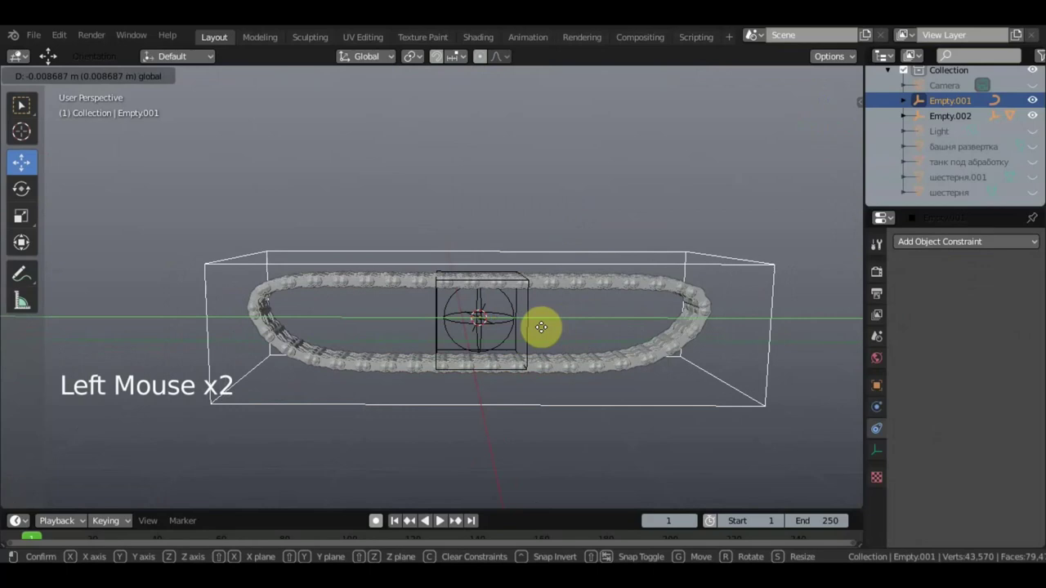
pyautogui.scroll(3)
pyautogui.scroll(-3)
pyautogui.click(550, 312)
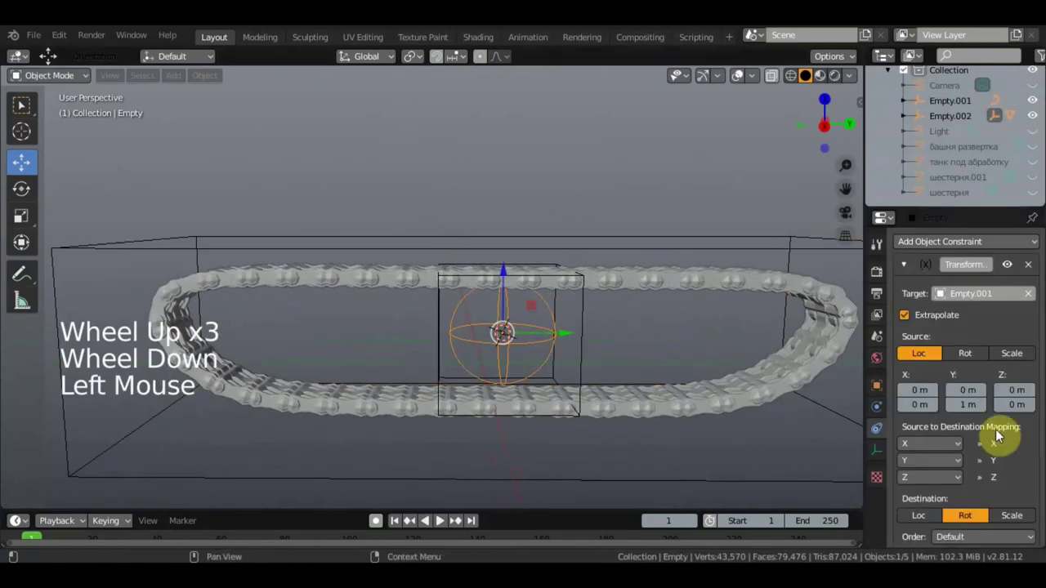
pyautogui.scroll(-3)
pyautogui.scroll(-3)
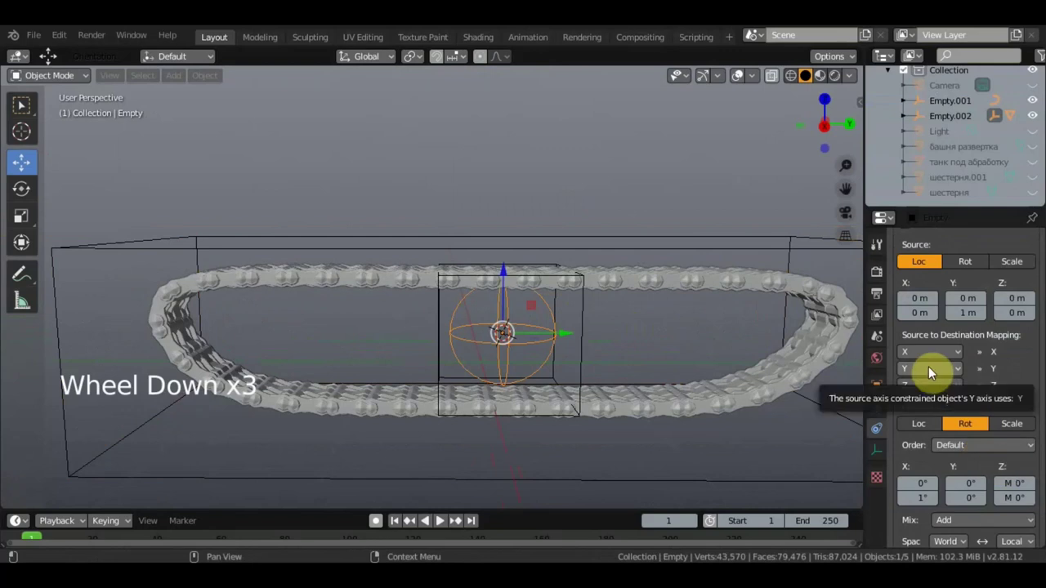
pyautogui.click(927, 356)
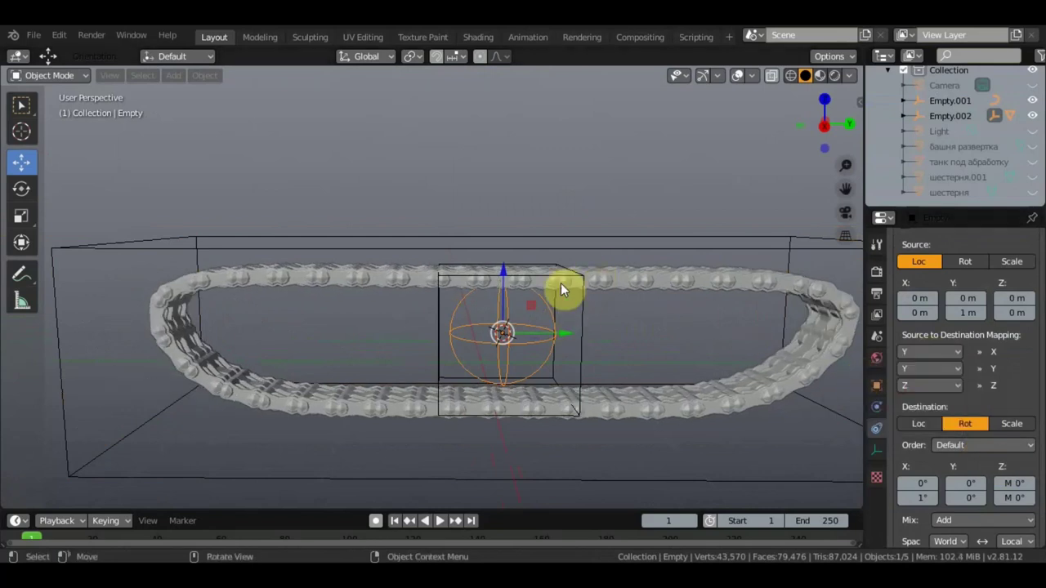
# Reselect the track together with the rotation Empty for parenting again
pyautogui.click(617, 284)
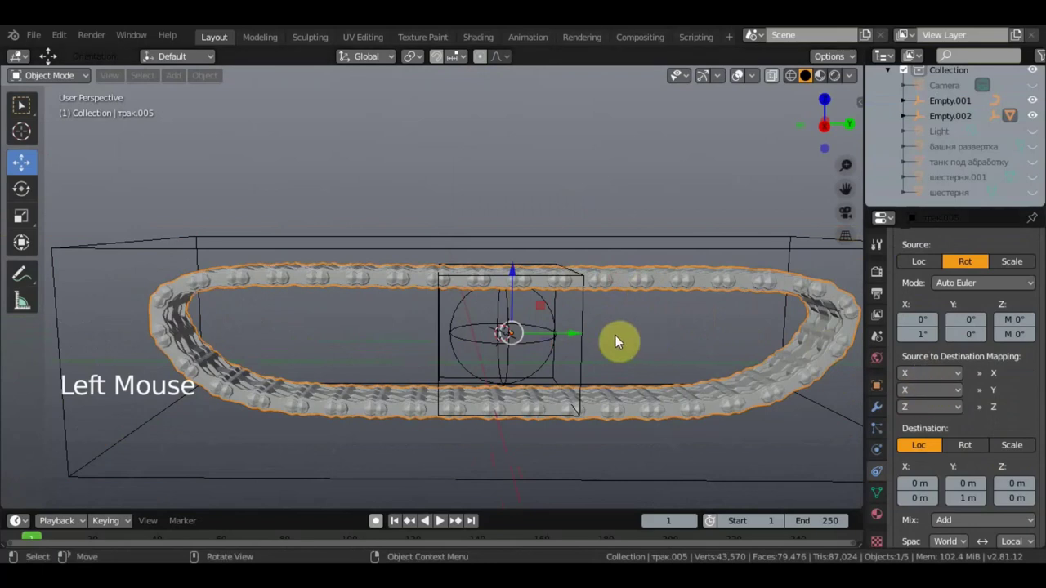
pyautogui.click(646, 254)
pyautogui.scroll(-3)
pyautogui.click(538, 322)
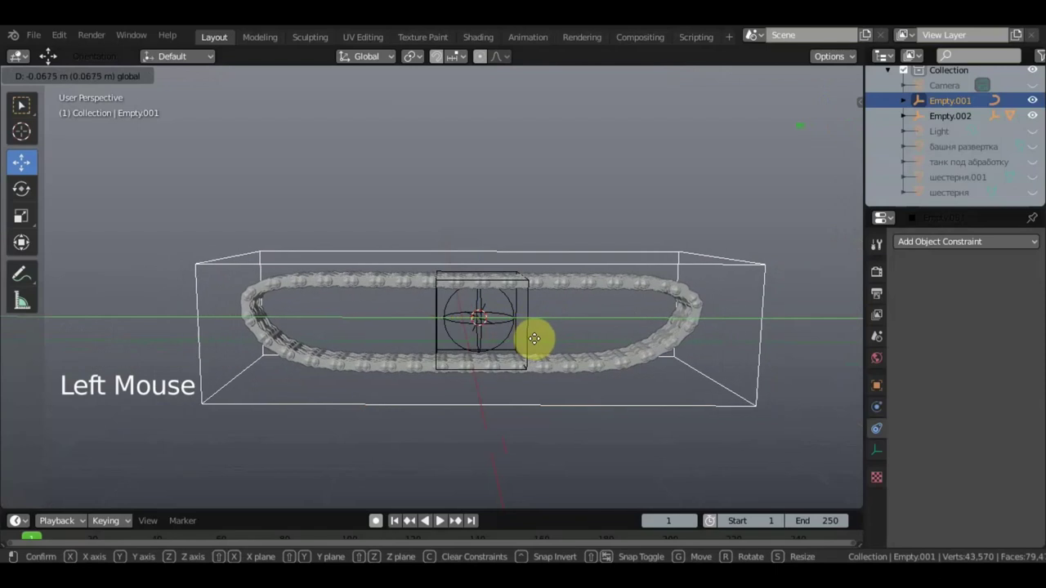
pyautogui.scroll(3)
pyautogui.click(575, 309)
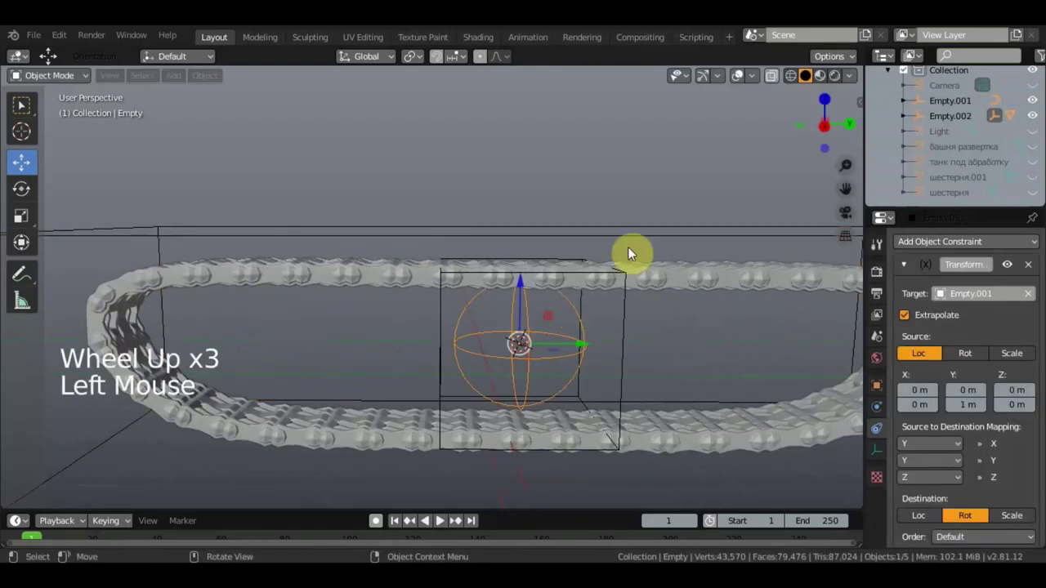
pyautogui.click(657, 293)
# Parent with Object (Keep Transform) and start test-moving the Empty with the track
pyautogui.click(577, 305)
pyautogui.press('ctrl+p')
pyautogui.scroll(-3)
pyautogui.scroll(-3)
pyautogui.click(566, 330)
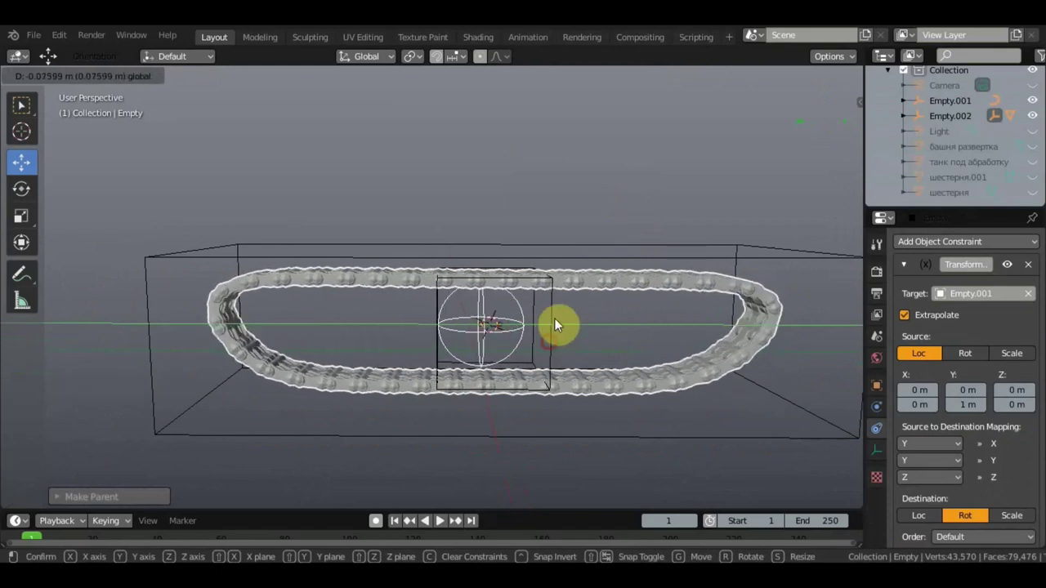
# Finish the axis-locked test move and select the second track's Empty.002
pyautogui.click(585, 285)
pyautogui.click(569, 324)
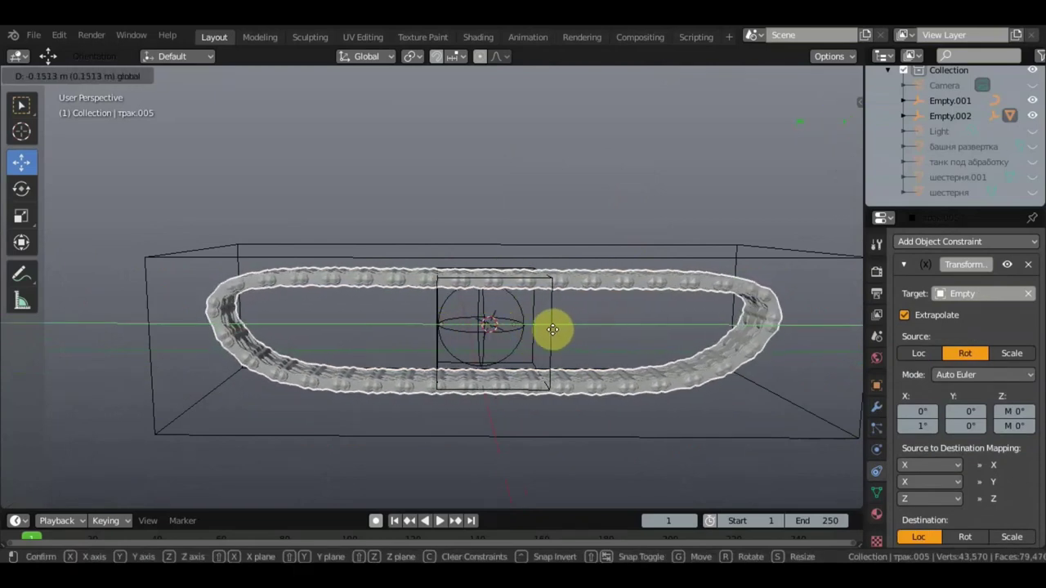
pyautogui.middleClick(599, 316)
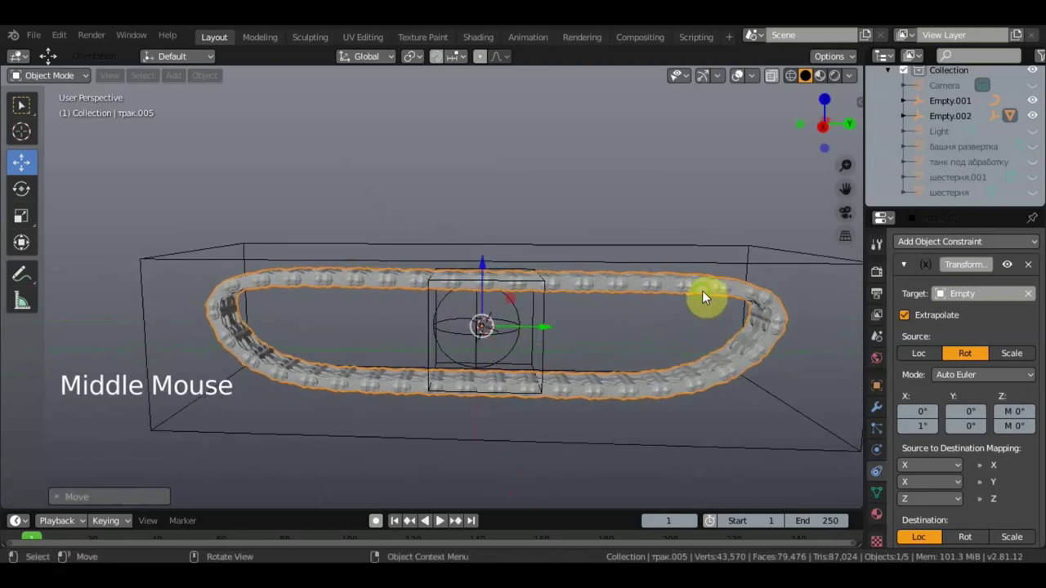
pyautogui.click(487, 349)
# Add a Transformation constraint to the Empty with rotation as its source and extrapolation on
pyautogui.click(974, 251)
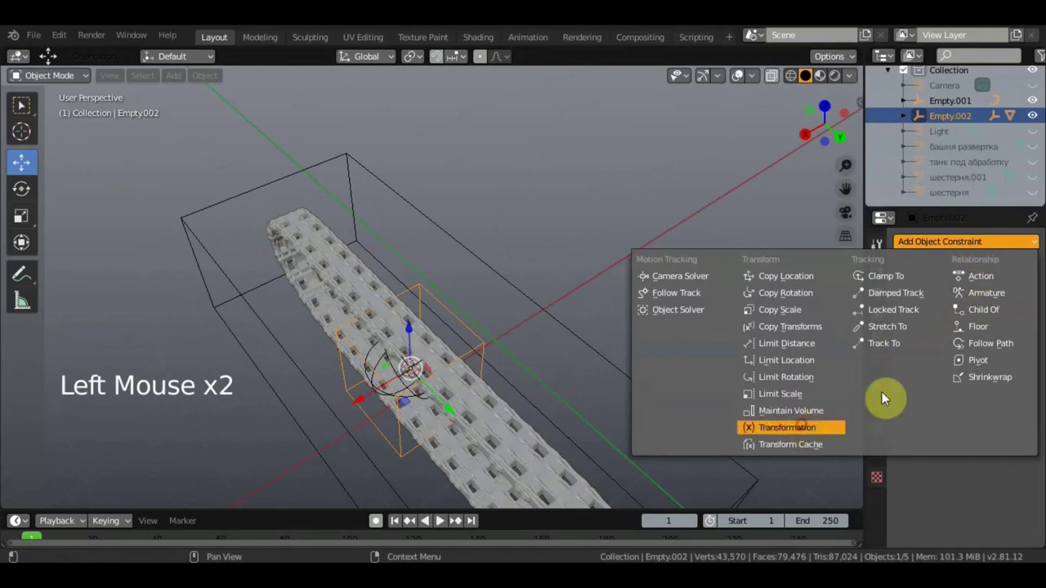
pyautogui.click(975, 364)
pyautogui.scroll(-3)
pyautogui.click(966, 452)
pyautogui.scroll(-3)
pyautogui.middleClick(486, 368)
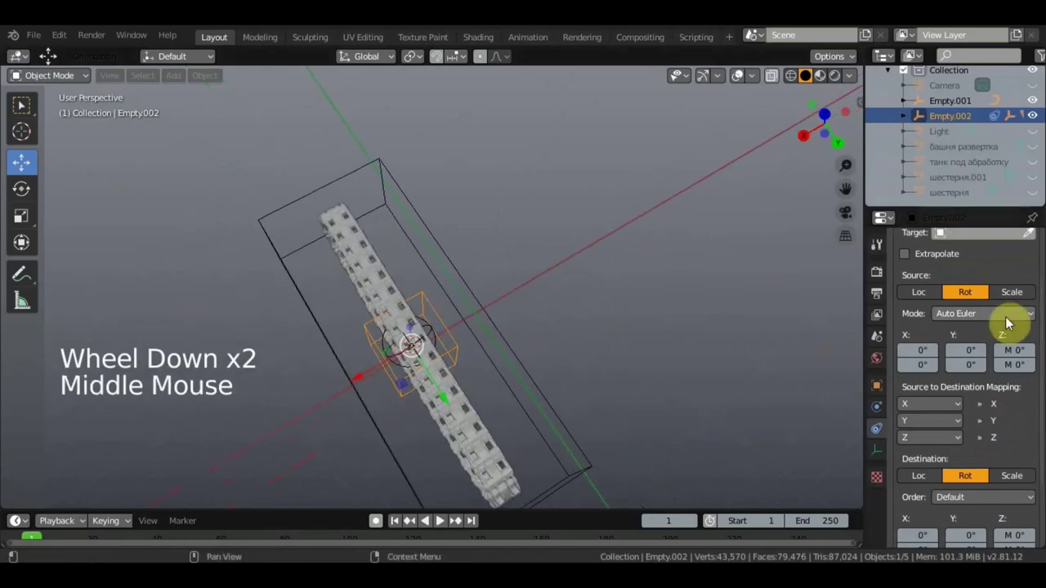
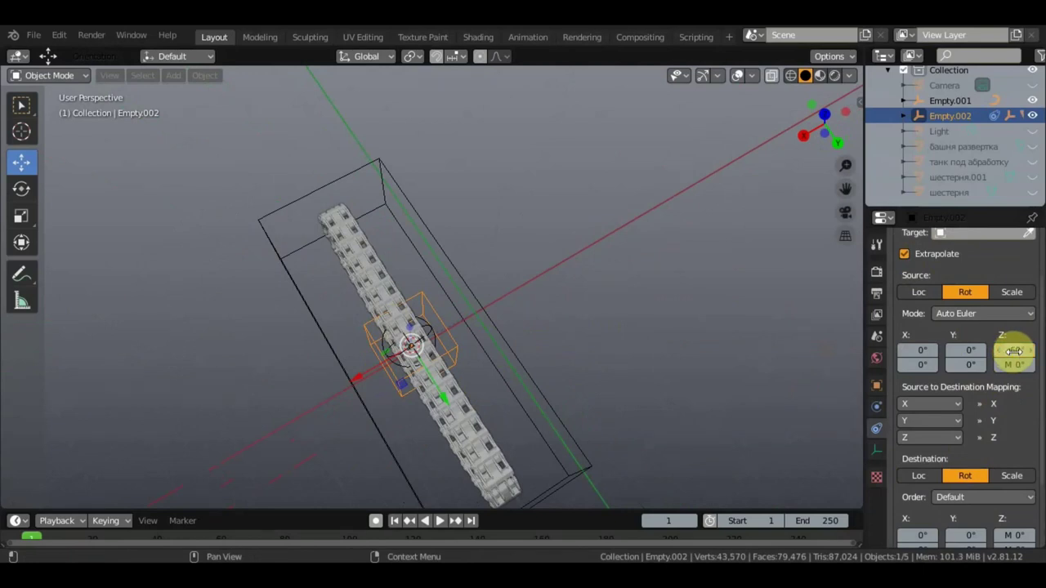
# Set a 60° source Z rotation range driving the X output, then test-rotate the Empty and undo
pyautogui.click(933, 409)
pyautogui.scroll(-3)
pyautogui.click(1017, 463)
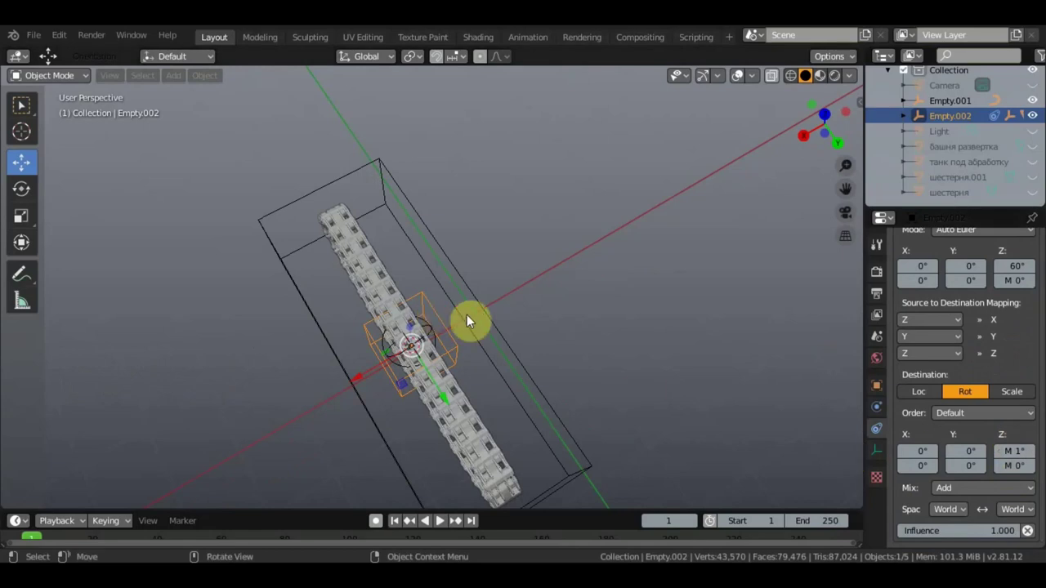
pyautogui.press('r')
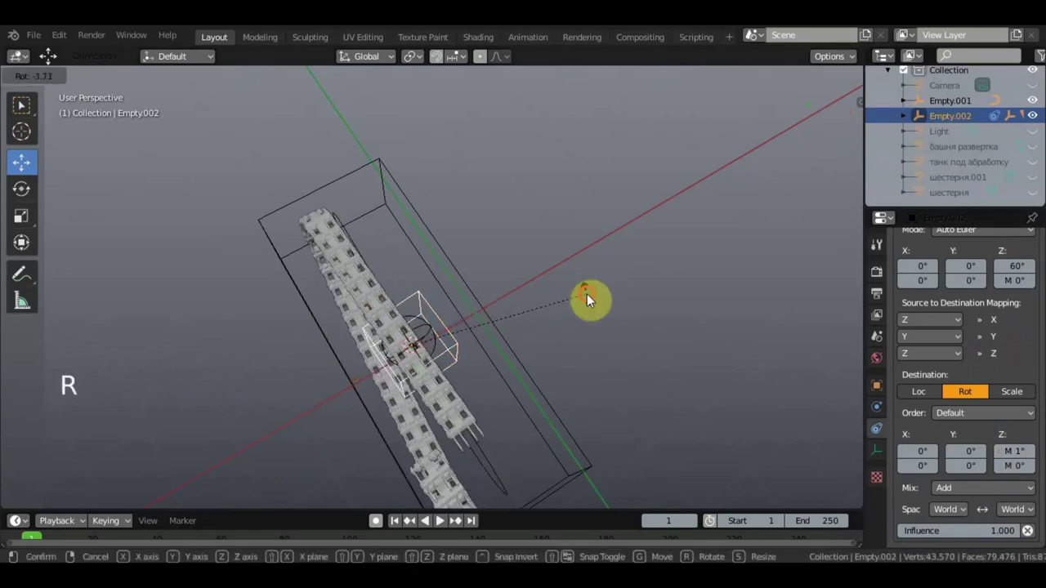
pyautogui.press('ctrl+z')
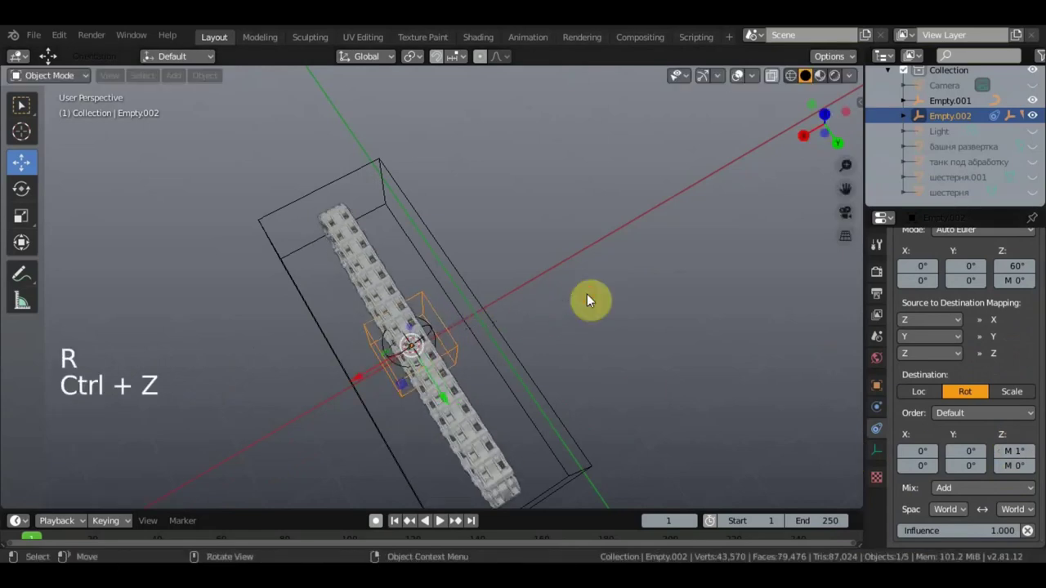
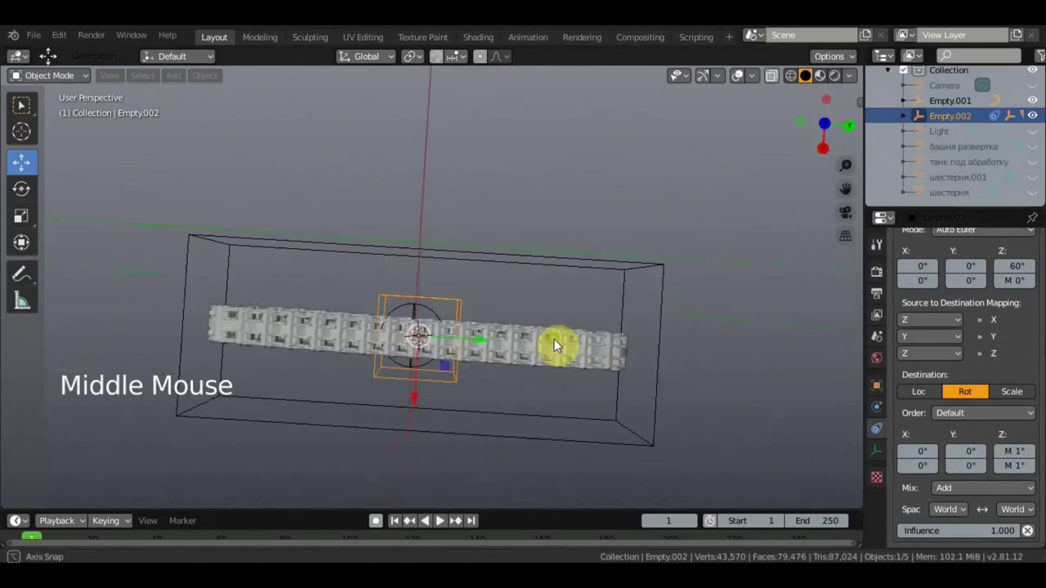
# Test-move the box Empty along one locked axis while viewing the first track from the front
pyautogui.press('r')
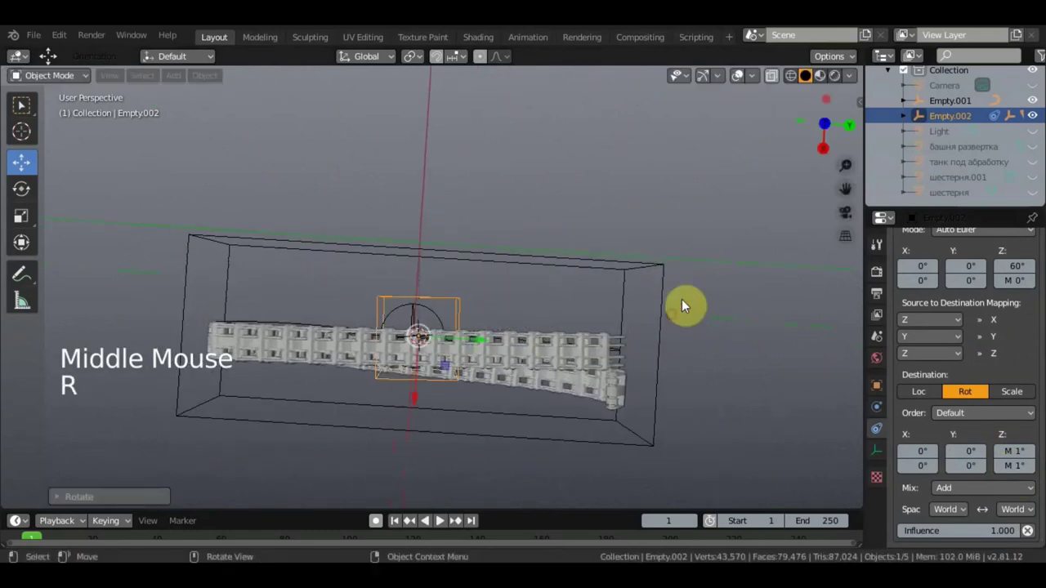
pyautogui.press('ctrl+z')
pyautogui.middleClick(682, 259)
pyautogui.scroll(3)
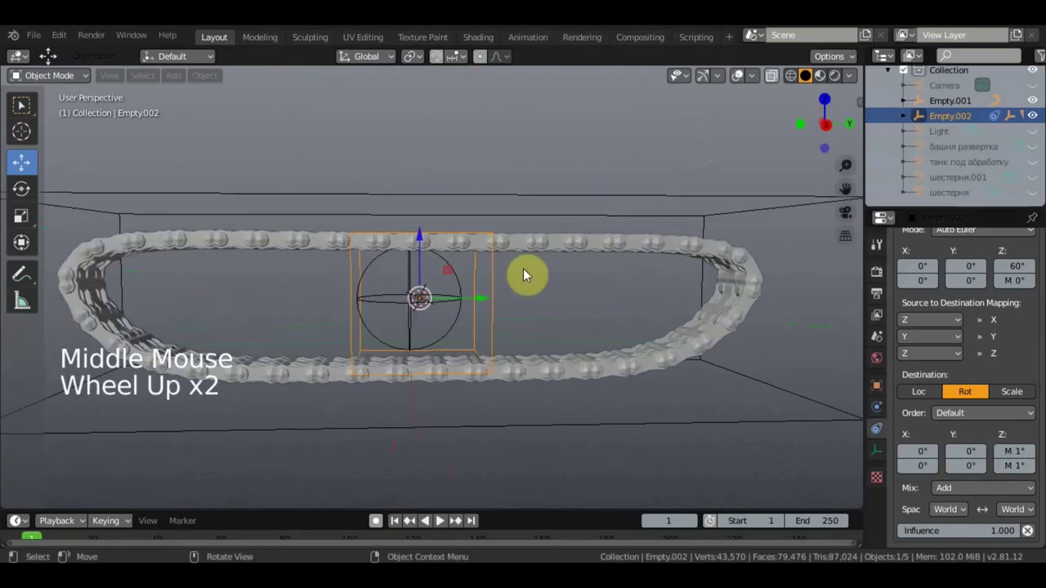
pyautogui.scroll(-3)
pyautogui.click(567, 237)
pyautogui.click(490, 297)
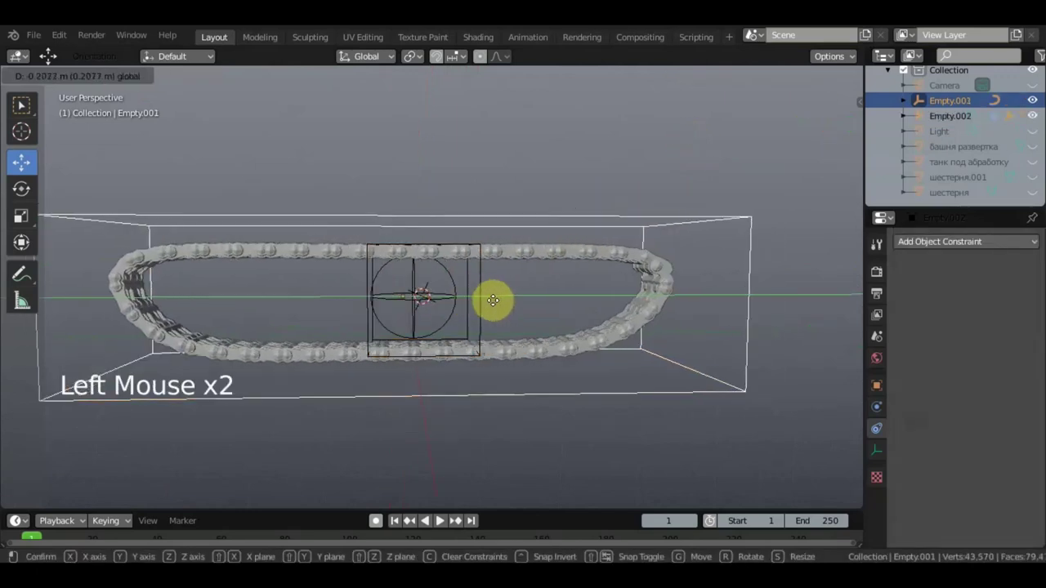
pyautogui.middleClick(509, 292)
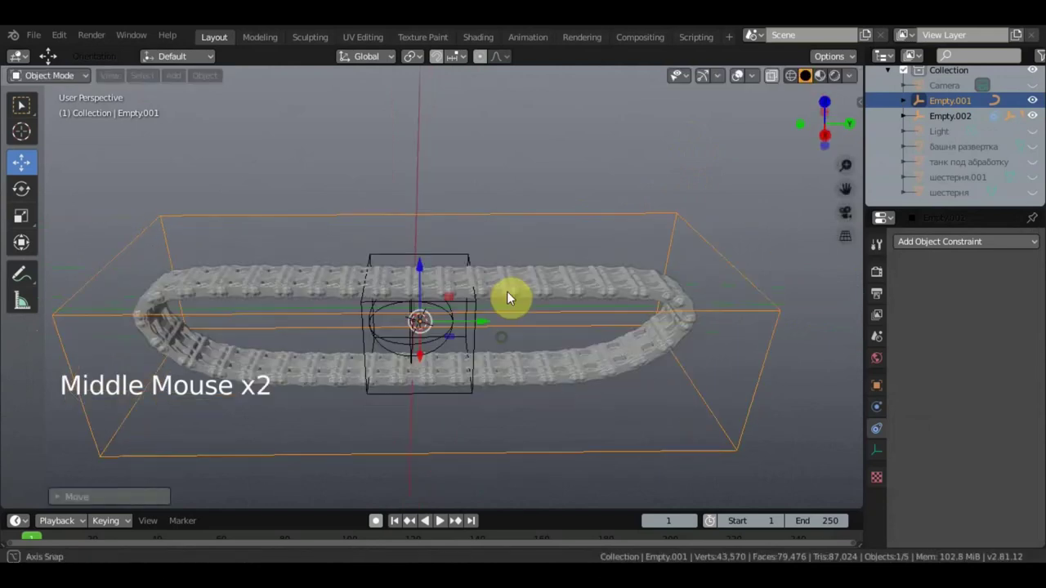
pyautogui.scroll(3)
pyautogui.middleClick(516, 289)
# Parent the first track to its driving Empty with Ctrl+P
pyautogui.click(548, 268)
pyautogui.click(466, 305)
pyautogui.press('ctrl+p')
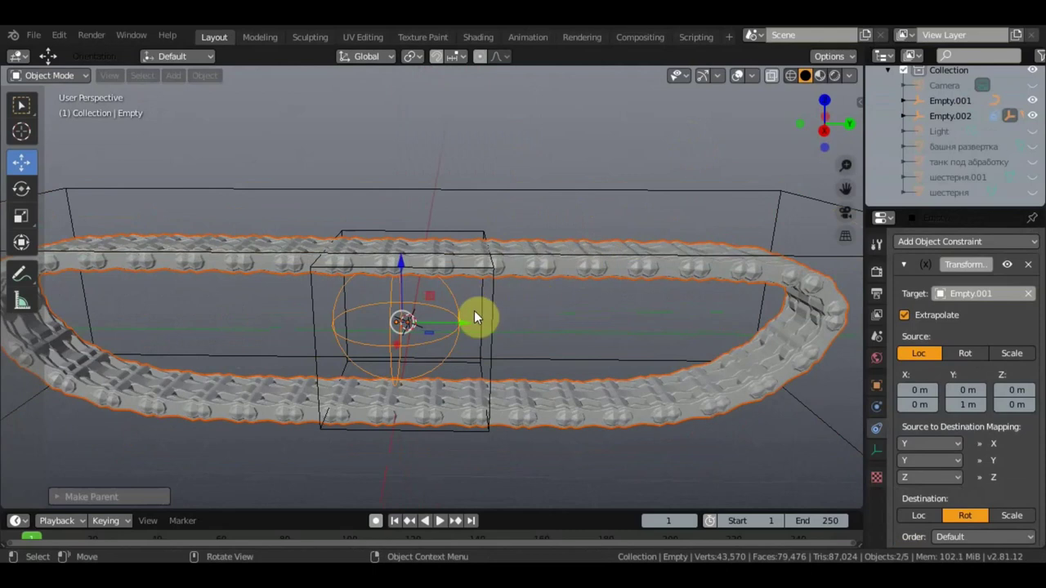
pyautogui.scroll(-3)
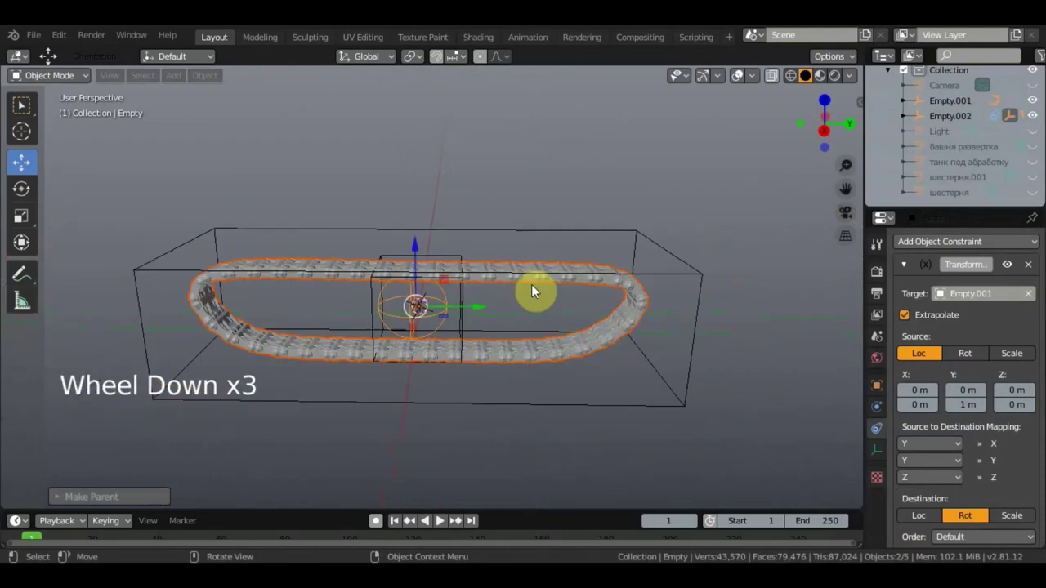
# Test-move the track to confirm it follows, then reselect it with Empty.001
pyautogui.click(540, 284)
pyautogui.scroll(-3)
pyautogui.click(494, 315)
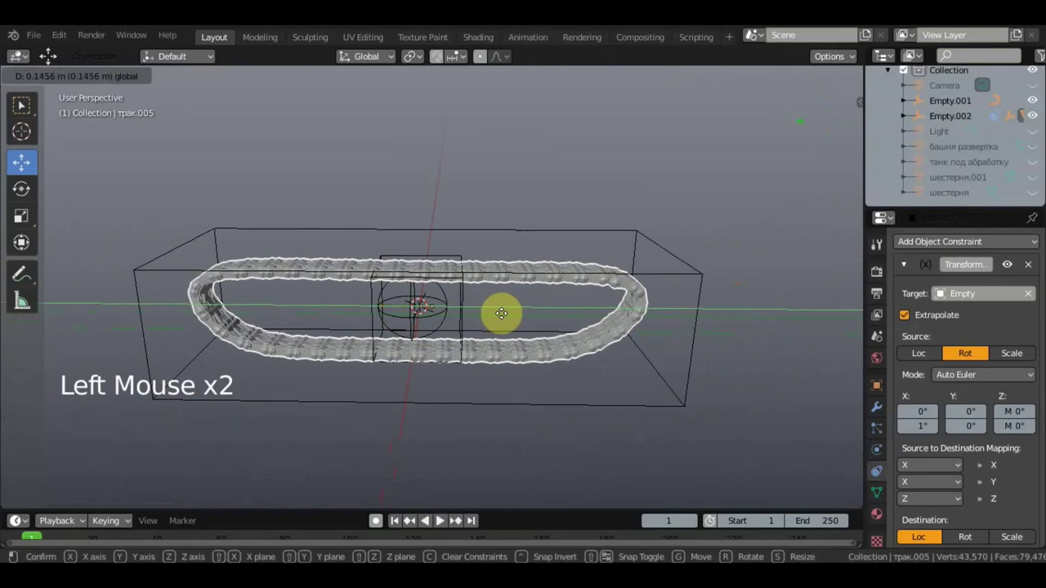
pyautogui.scroll(3)
pyautogui.click(498, 226)
pyautogui.scroll(3)
pyautogui.click(551, 268)
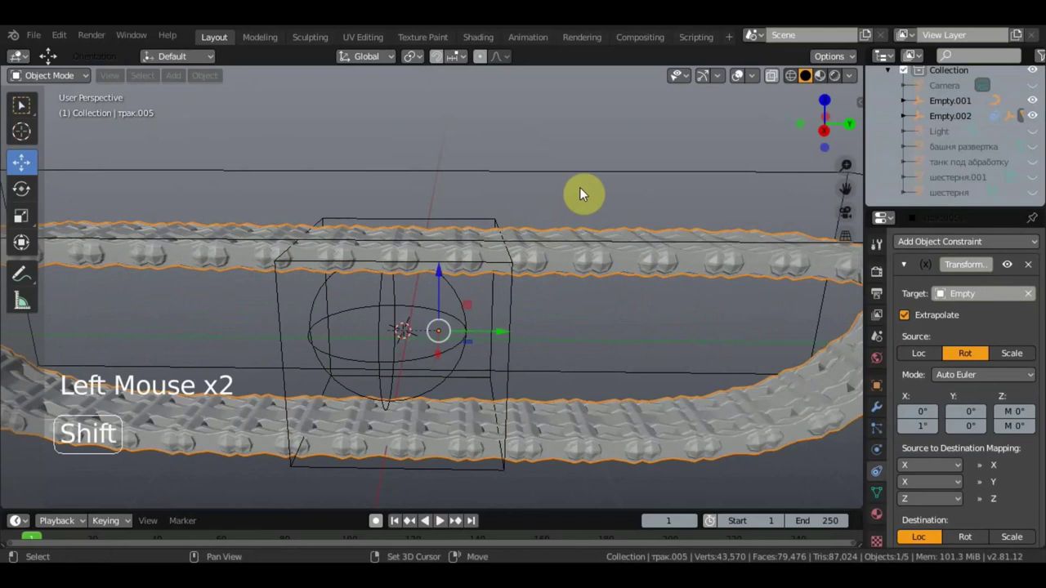
pyautogui.click(589, 175)
pyautogui.scroll(-3)
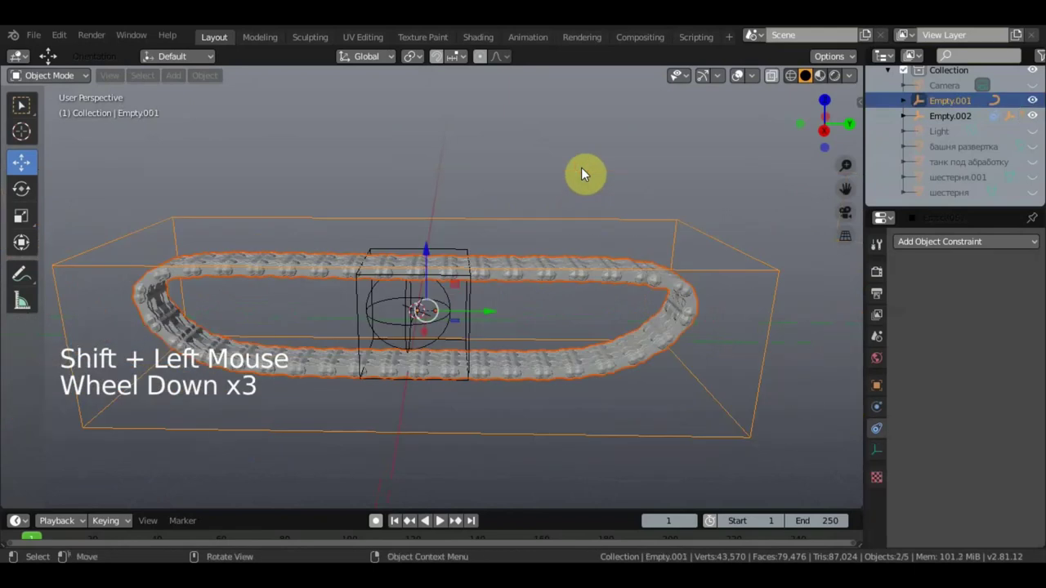
# Parent the selection to the box Empty and test-move the box Empty around the loop
pyautogui.press('ctrl+p')
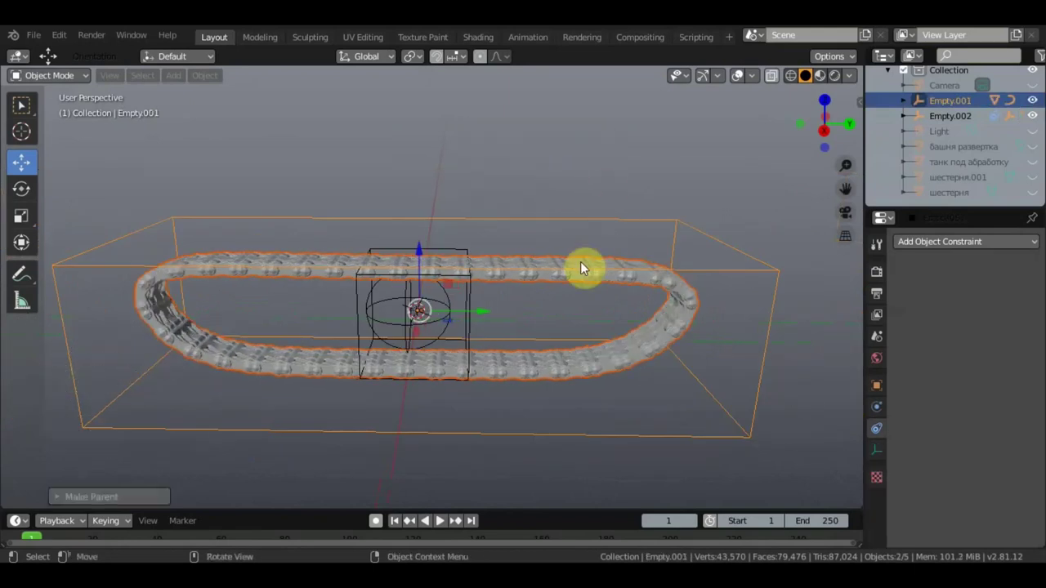
pyautogui.click(572, 222)
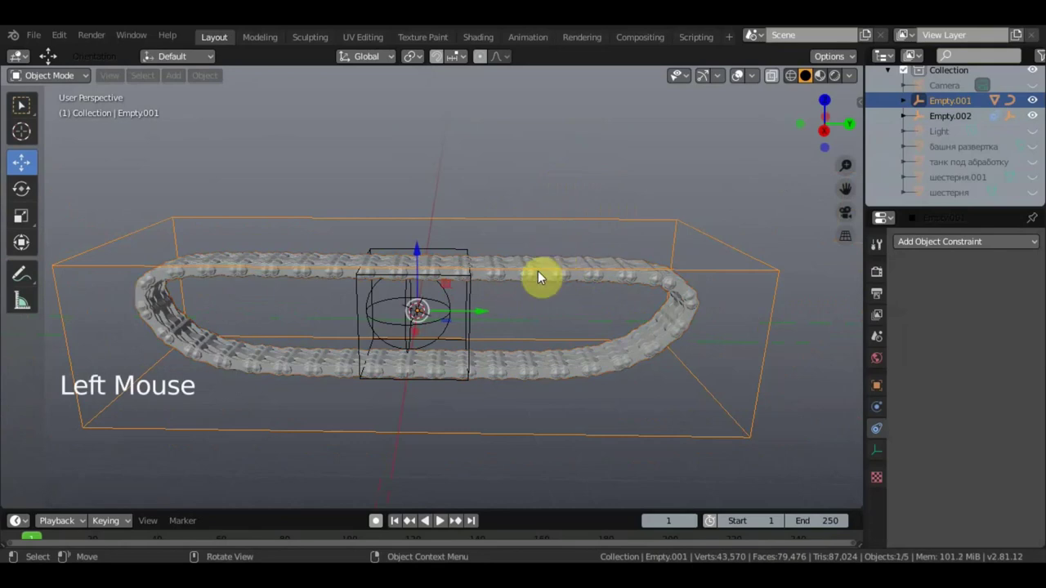
pyautogui.click(479, 314)
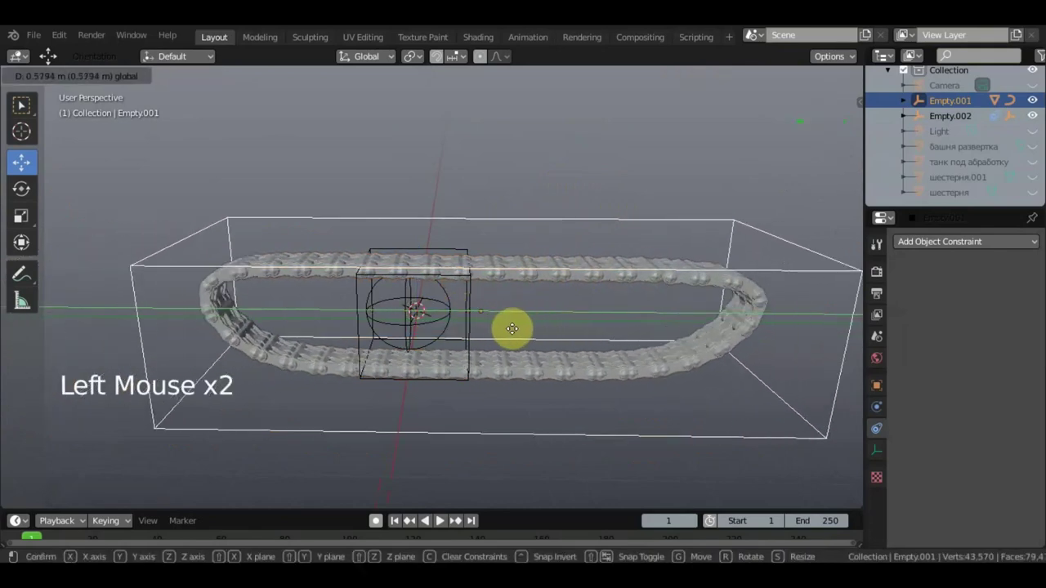
pyautogui.middleClick(433, 372)
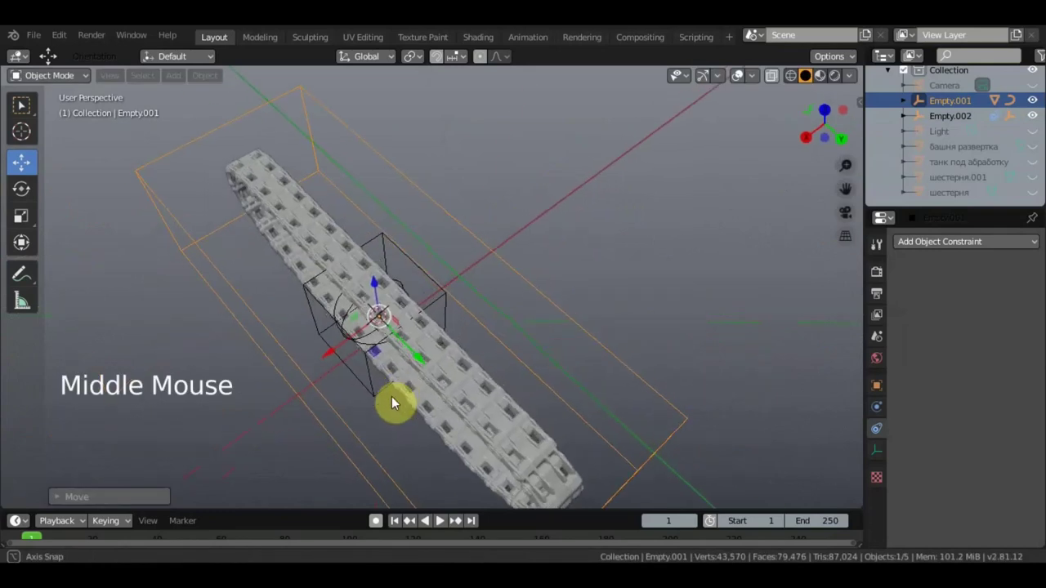
pyautogui.scroll(-3)
# Spin the driving Empty to watch the links travel round the loop, then unhide the tank hull
pyautogui.press('r')
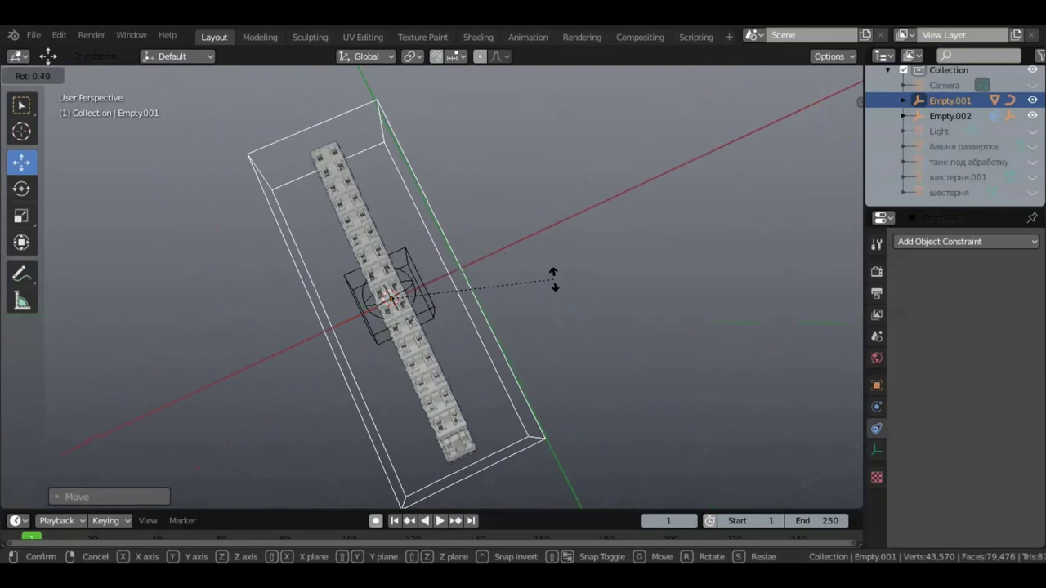
pyautogui.middleClick(561, 287)
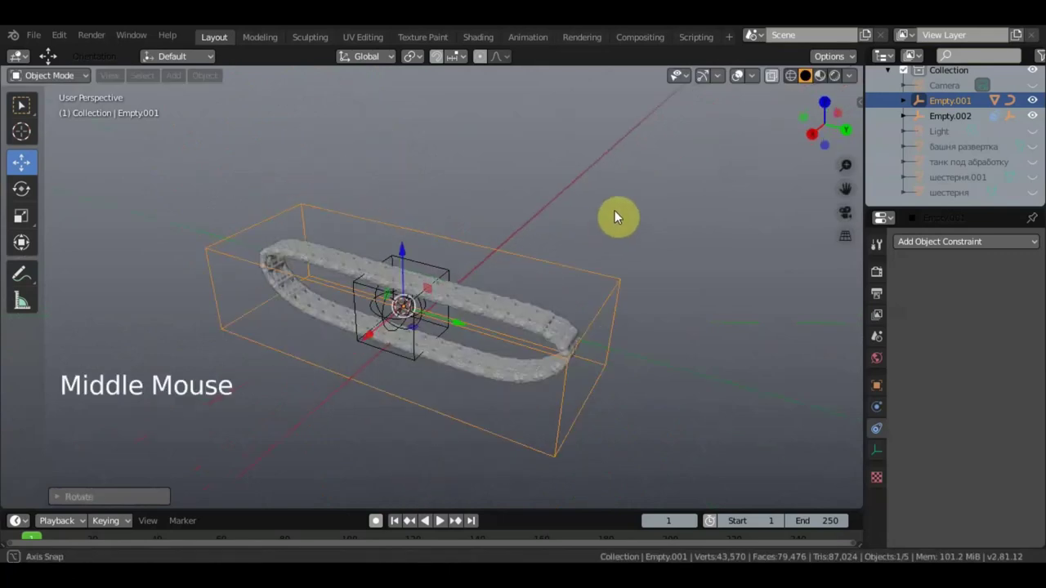
pyautogui.scroll(3)
pyautogui.middleClick(638, 303)
pyautogui.scroll(3)
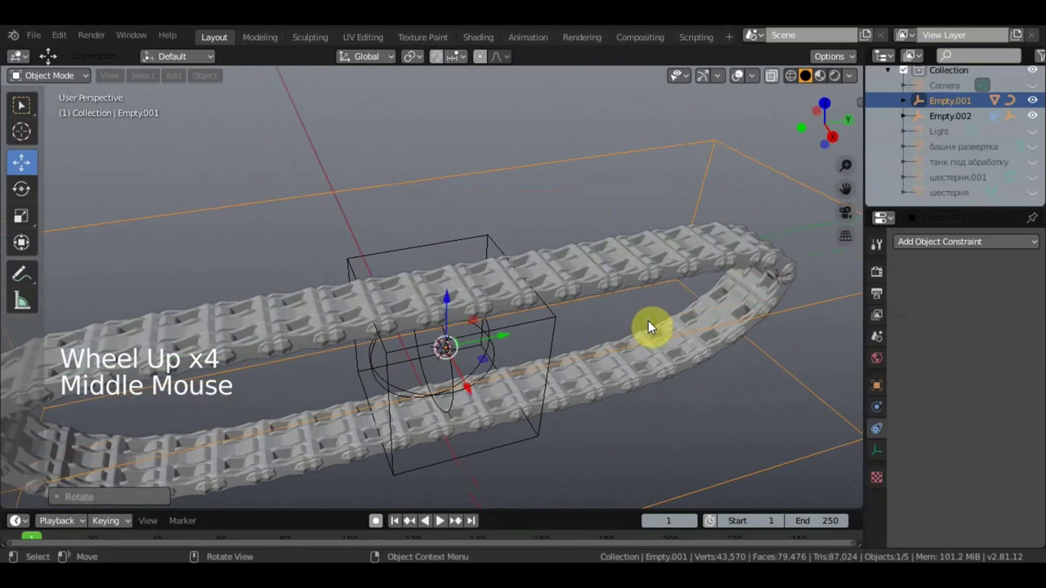
pyautogui.scroll(-3)
pyautogui.middleClick(638, 327)
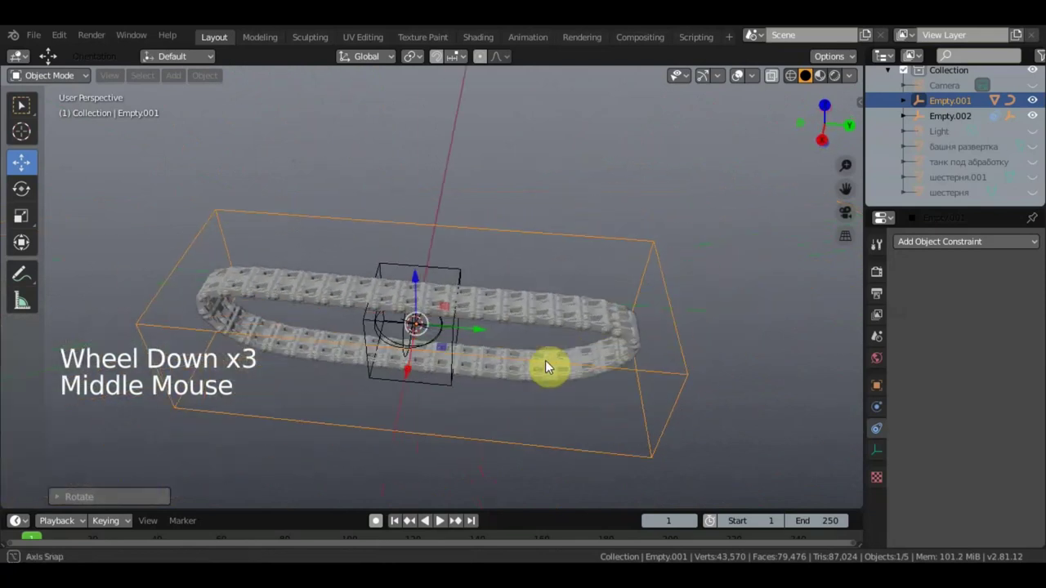
pyautogui.scroll(-3)
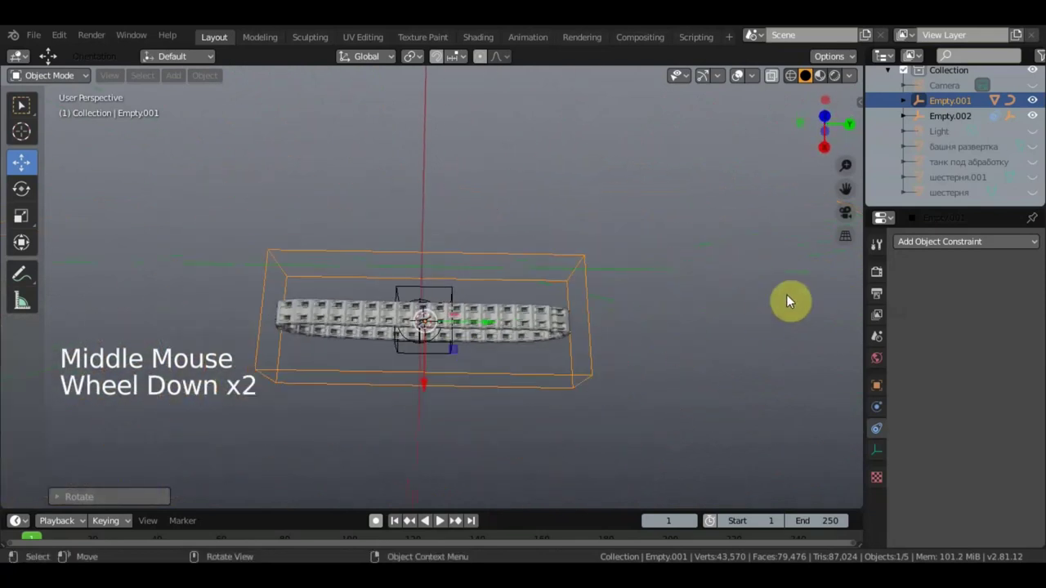
pyautogui.scroll(-3)
pyautogui.click(1037, 169)
# Inspect the hull over the track, hide it again and look down on the track loop
pyautogui.middleClick(663, 256)
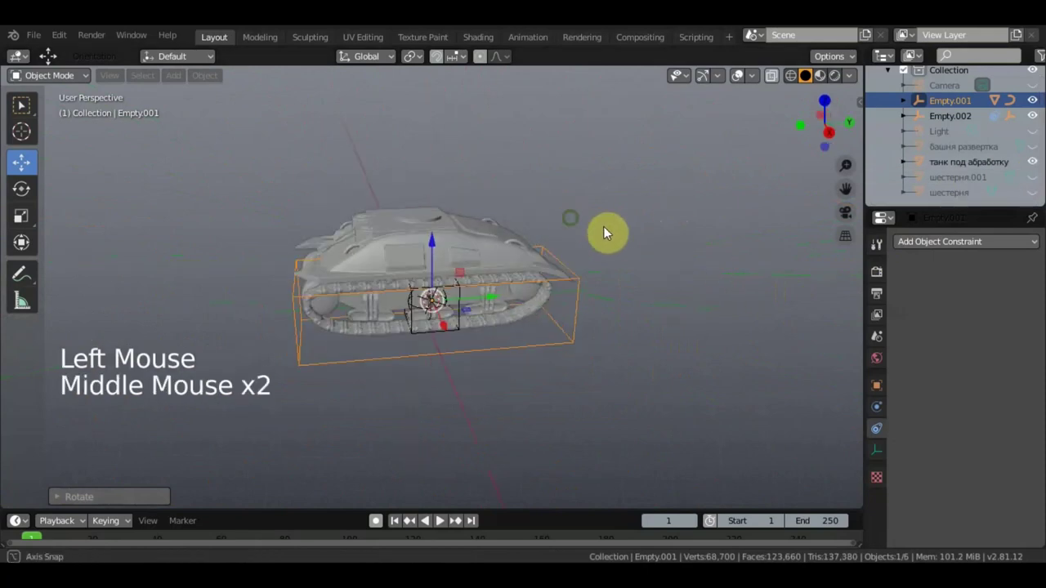
pyautogui.scroll(3)
pyautogui.middleClick(647, 263)
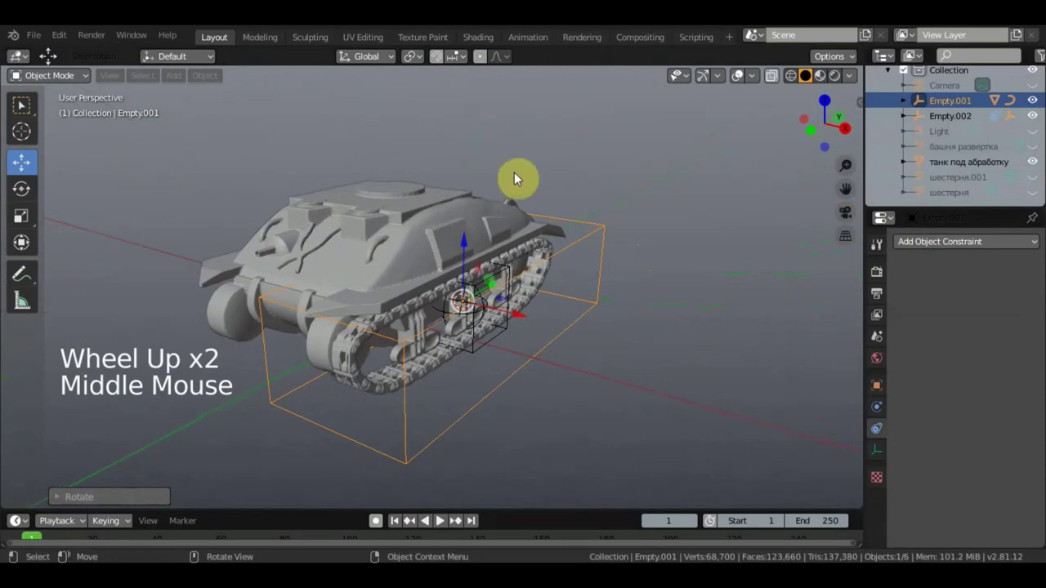
pyautogui.click(741, 73)
pyautogui.middleClick(741, 73)
pyautogui.scroll(-3)
pyautogui.middleClick(741, 73)
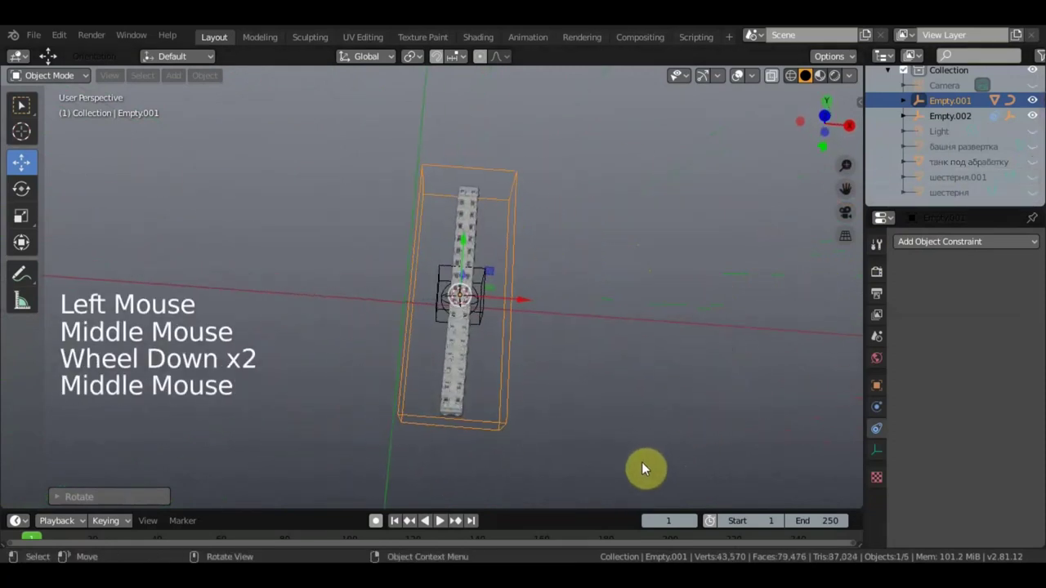
# Deselect everything, leaving only the track loop and box Empty in view
pyautogui.click(613, 466)
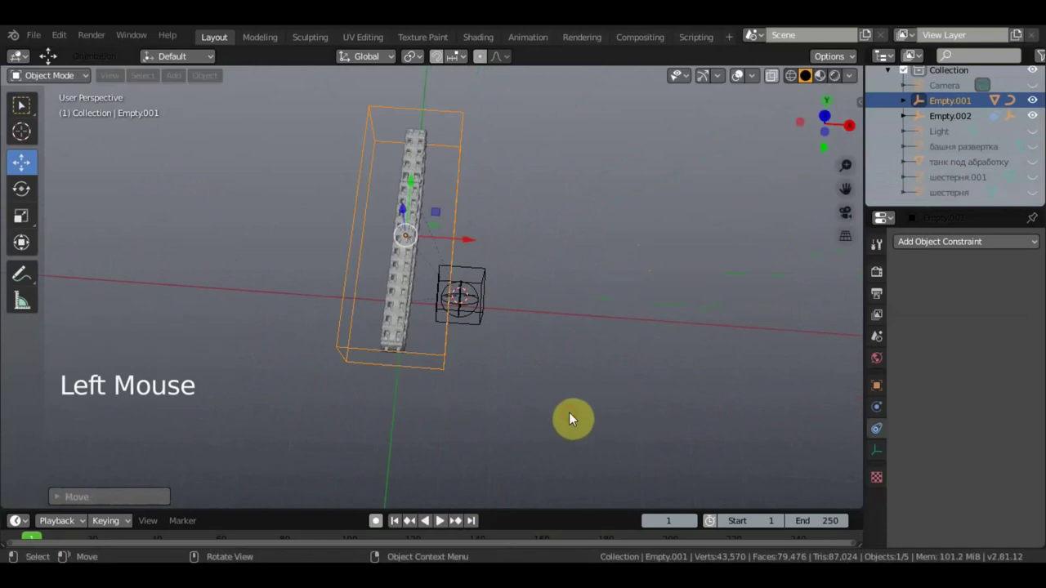
pyautogui.press('ctrl+z')
pyautogui.click(592, 399)
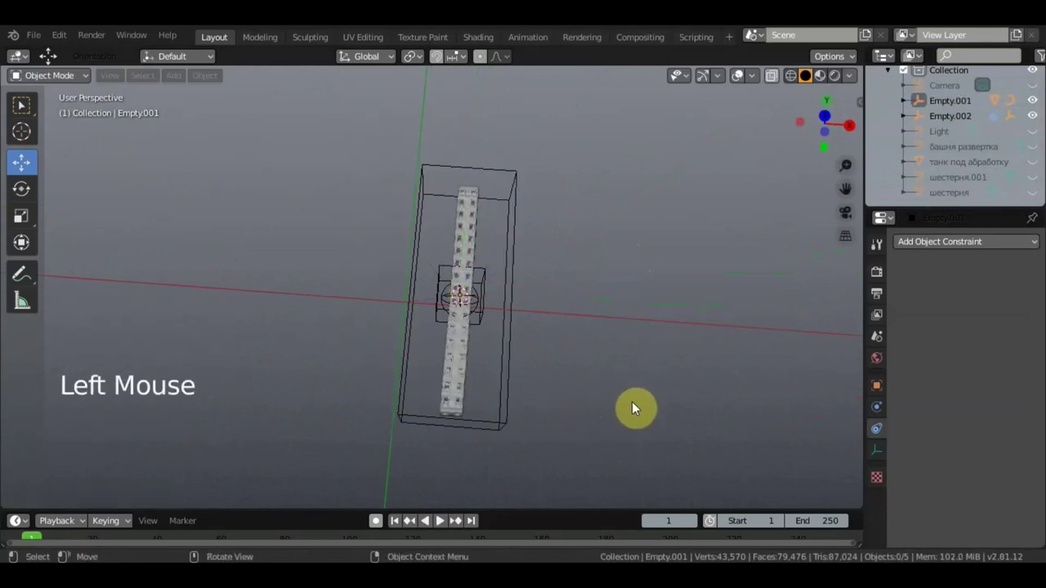
pyautogui.click(643, 476)
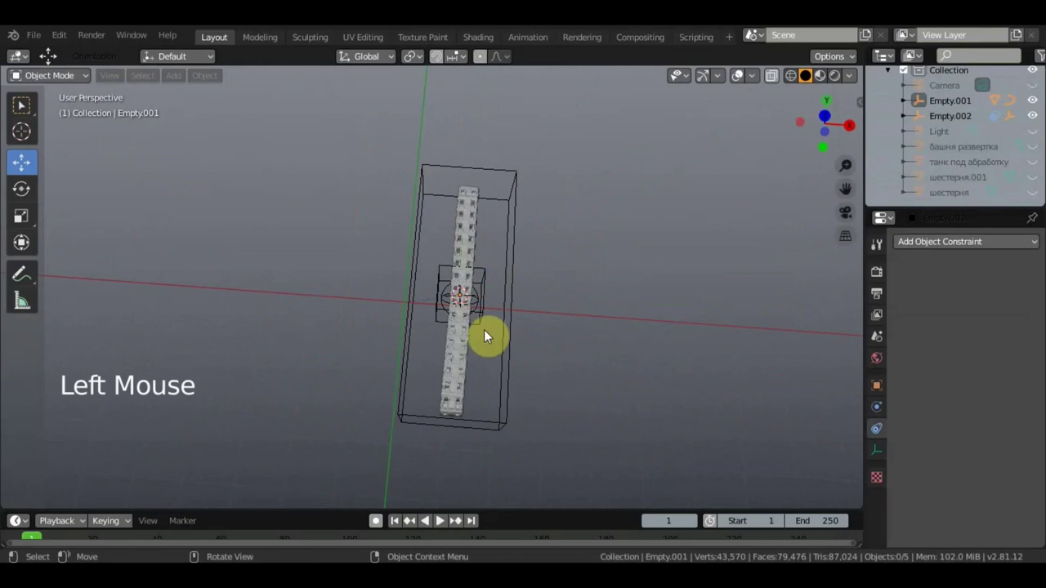
# Box-select the track with its driving Empties and duplicate them with Shift+D
pyautogui.press('b')
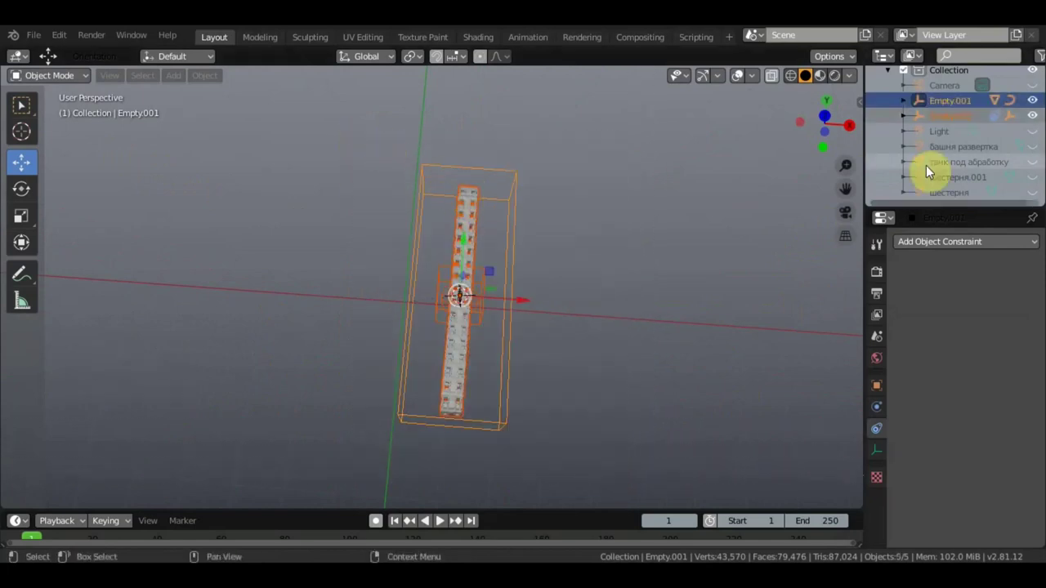
pyautogui.scroll(3)
pyautogui.scroll(-3)
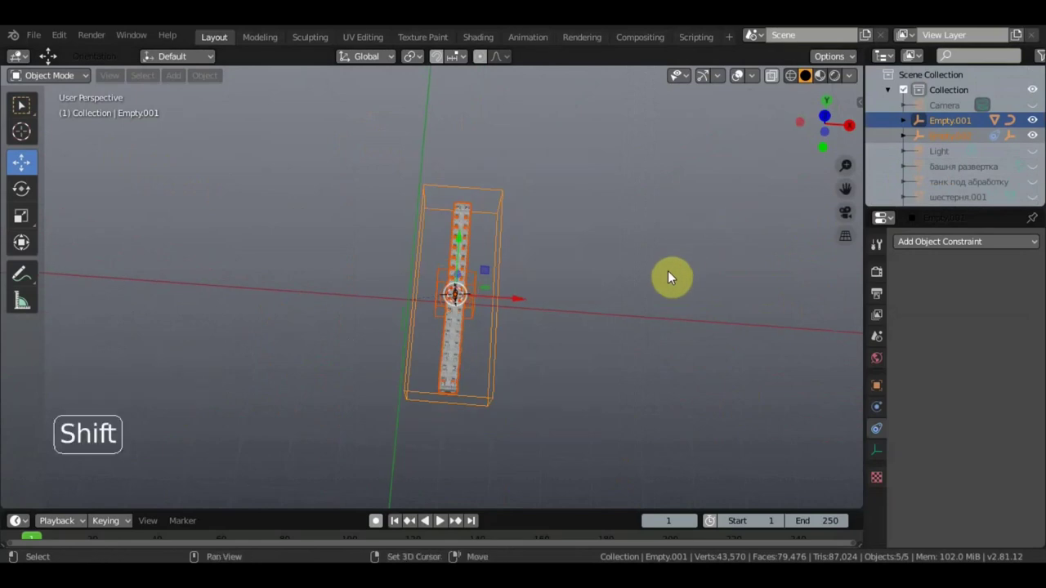
pyautogui.press('shift+d')
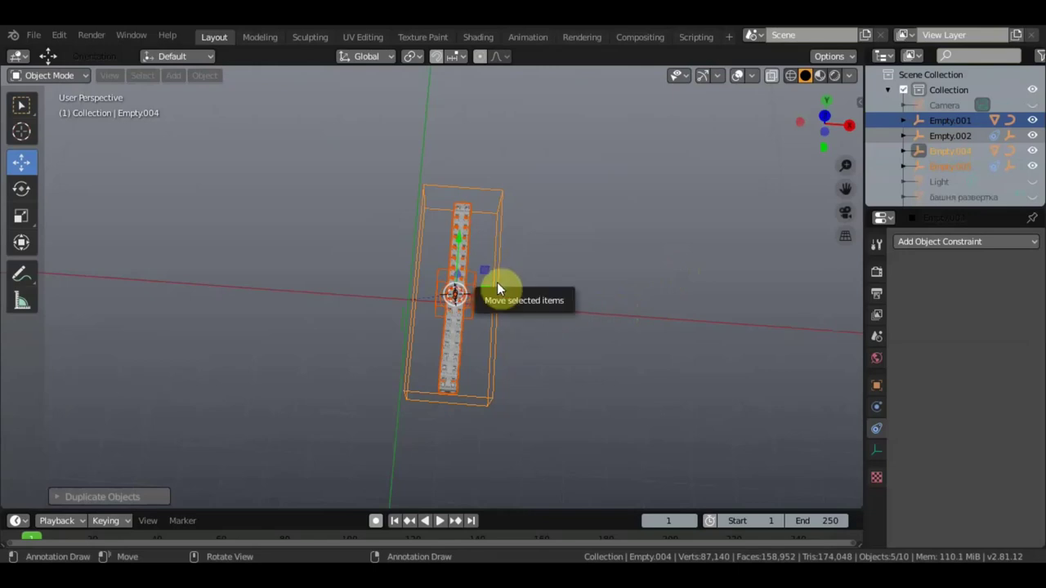
# Mirror the copy across the global X axis to form the second track and view both loops
pyautogui.rightClick(500, 282)
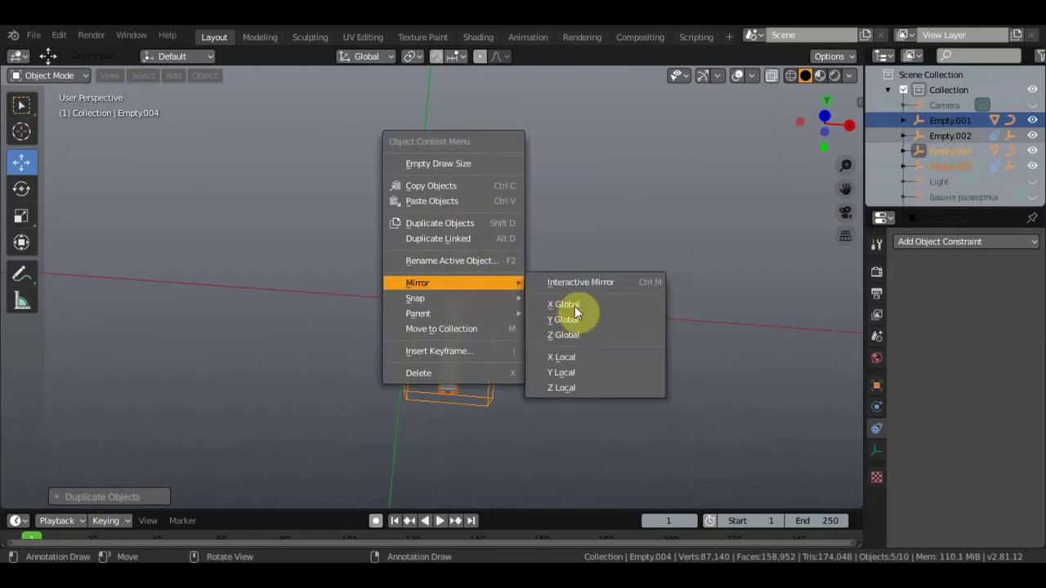
pyautogui.click(489, 296)
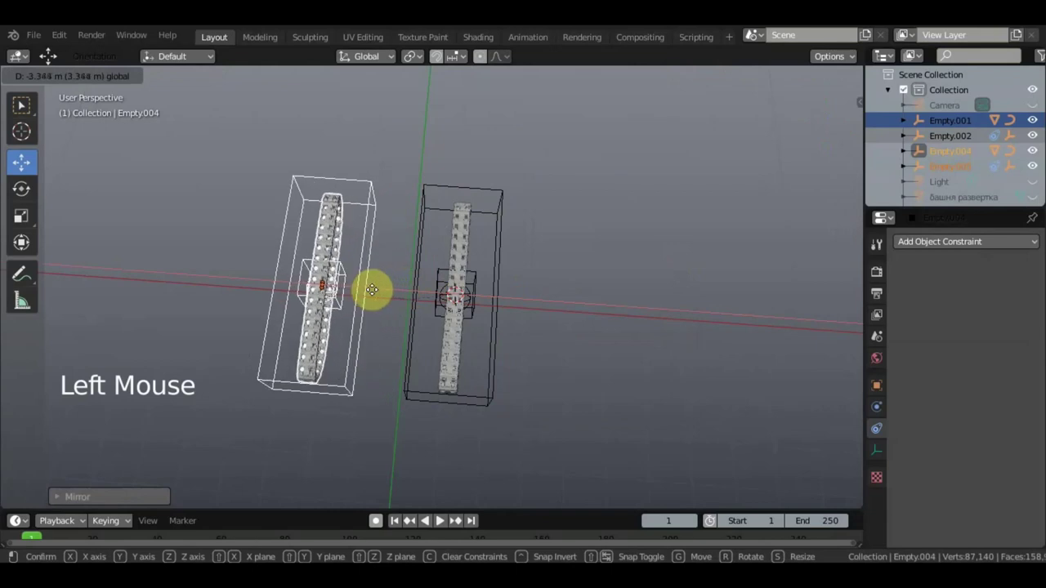
pyautogui.middleClick(422, 288)
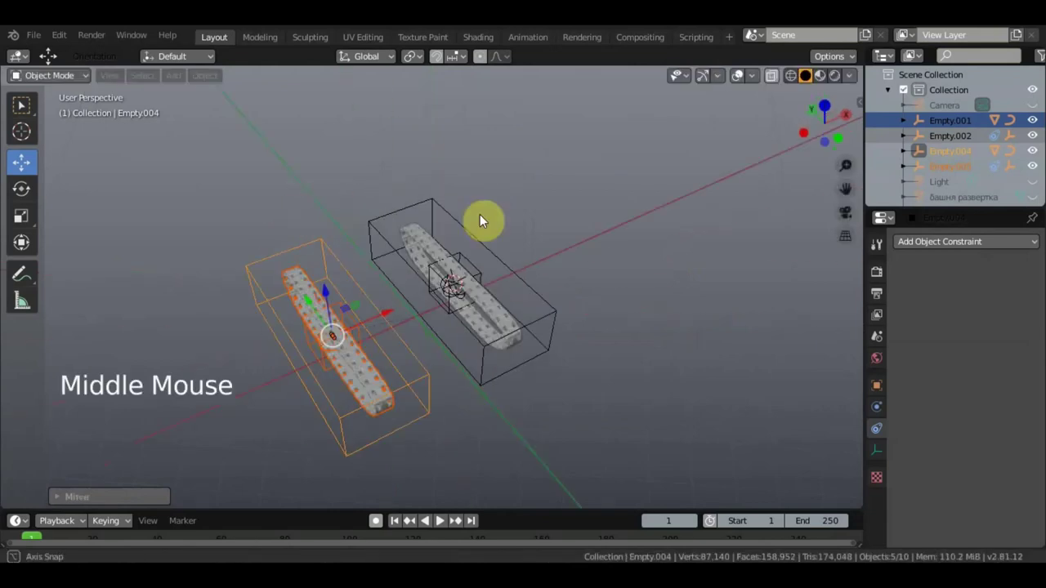
pyautogui.scroll(3)
pyautogui.click(300, 372)
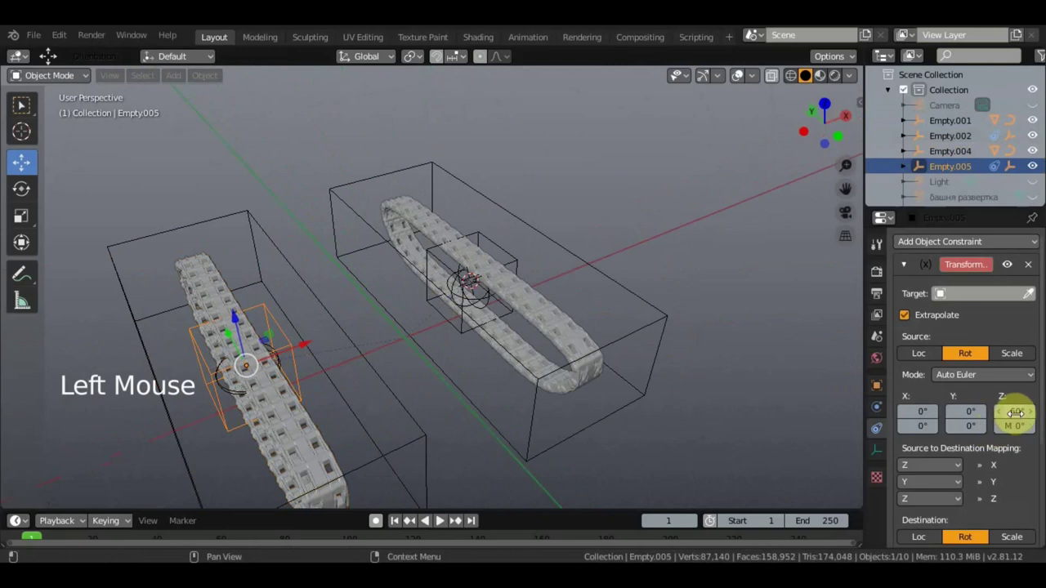
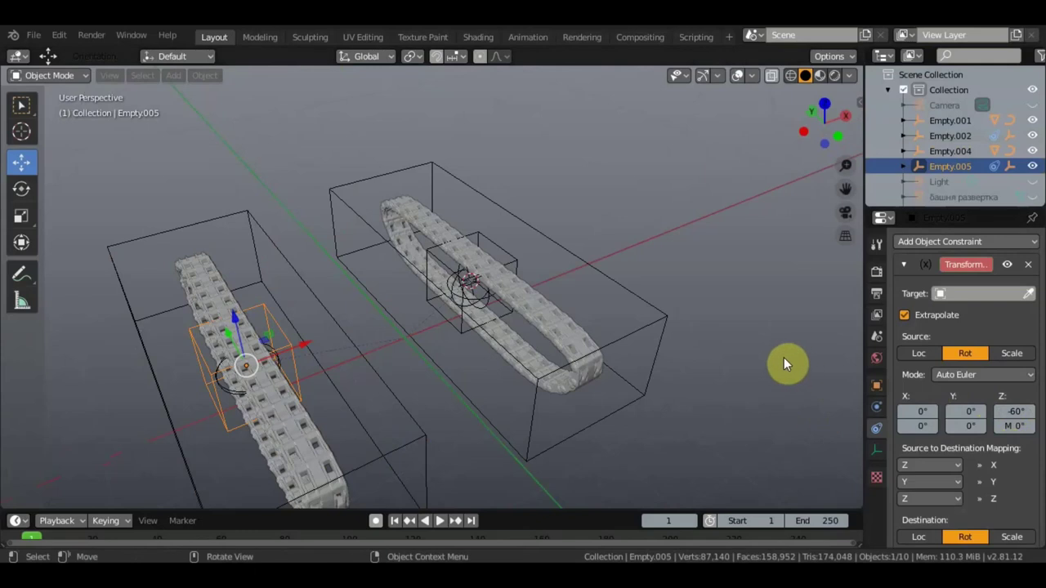
pyautogui.scroll(-3)
pyautogui.middleClick(562, 397)
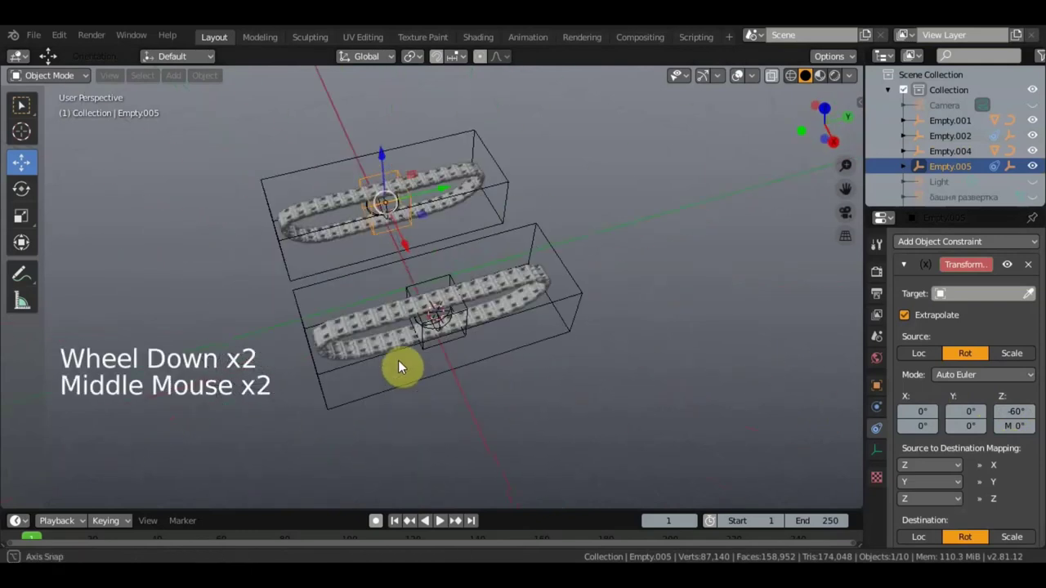
pyautogui.middleClick(633, 338)
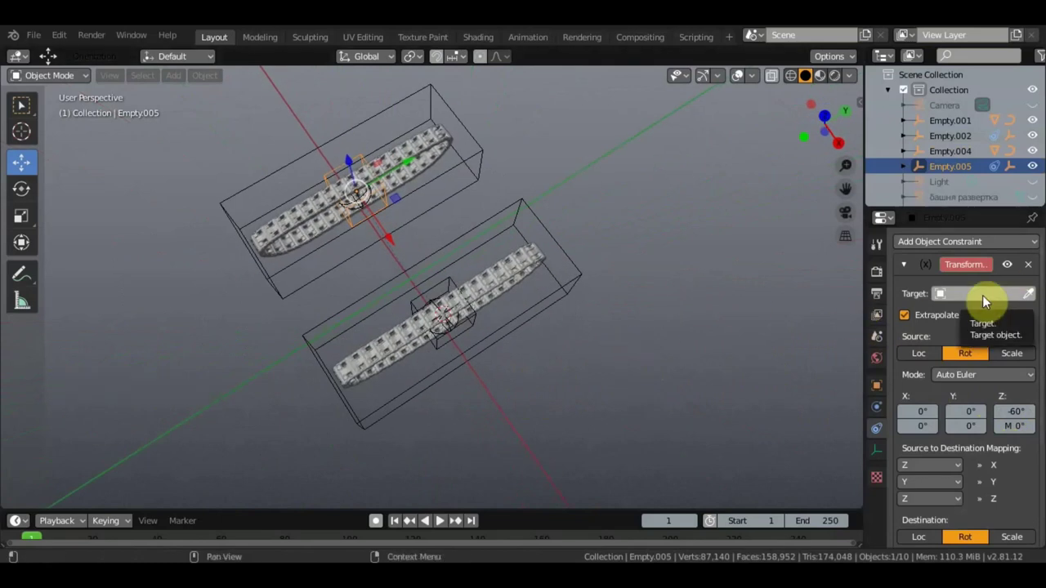
pyautogui.click(942, 292)
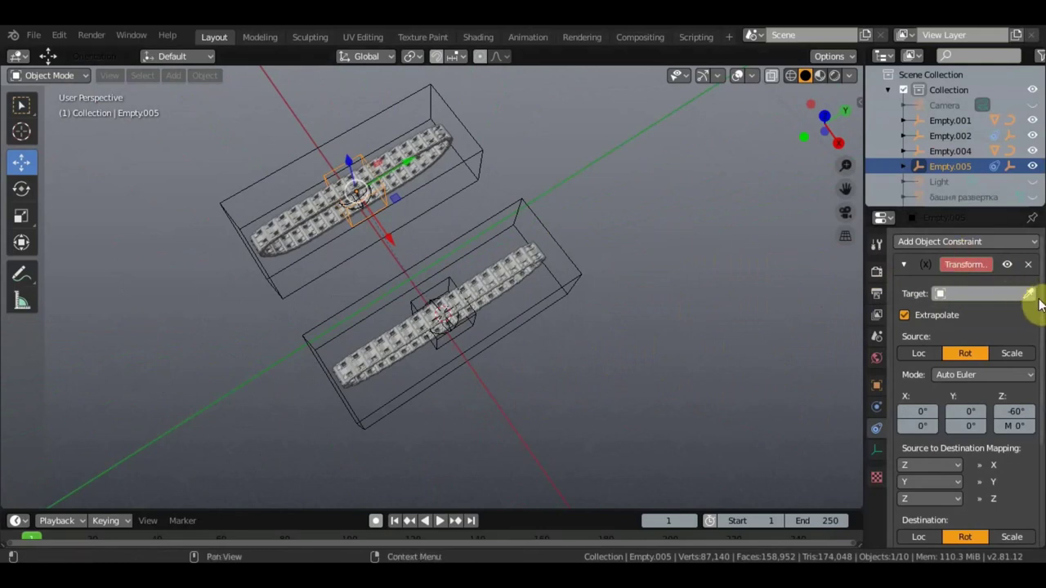
pyautogui.click(478, 163)
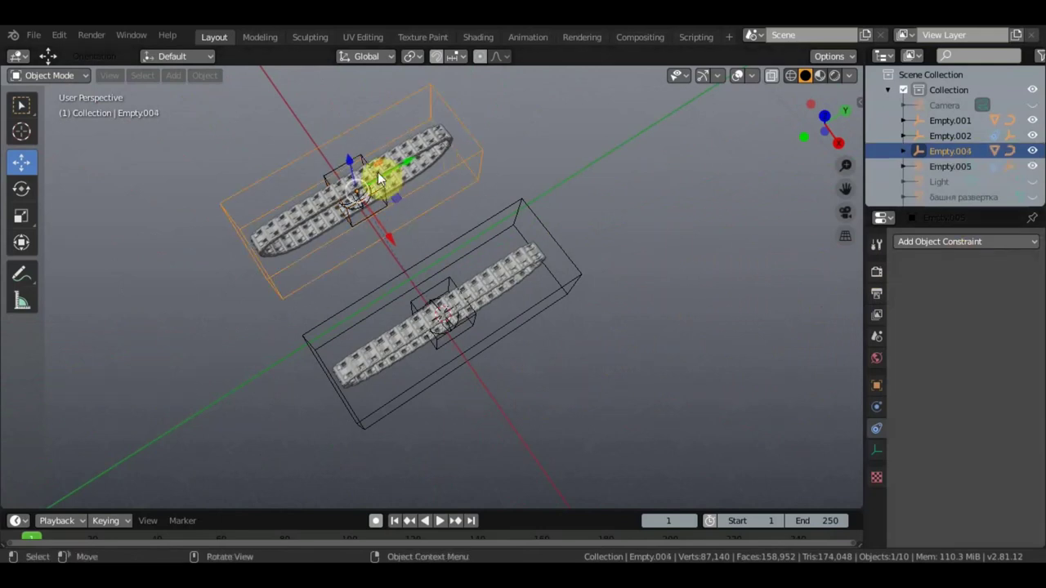
# Compare the constraints on Empty.005 and Empty.002 from a side-on view
pyautogui.click(369, 164)
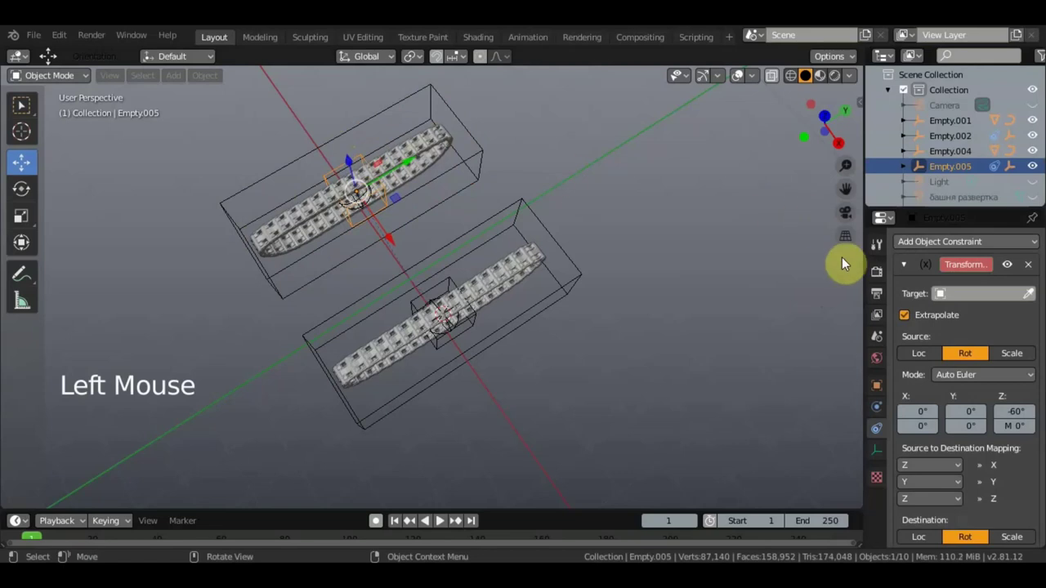
pyautogui.middleClick(694, 274)
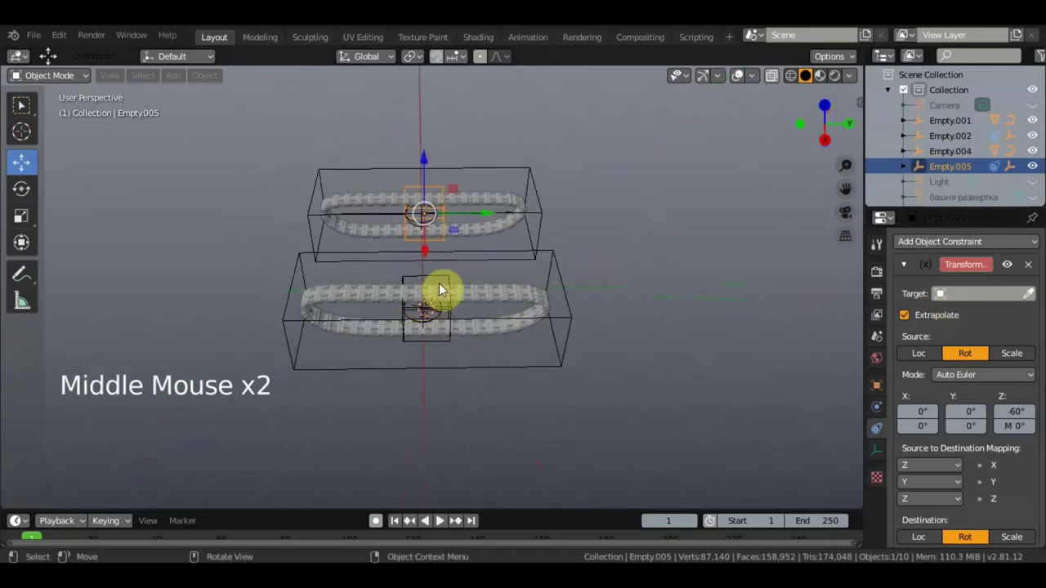
pyautogui.click(446, 281)
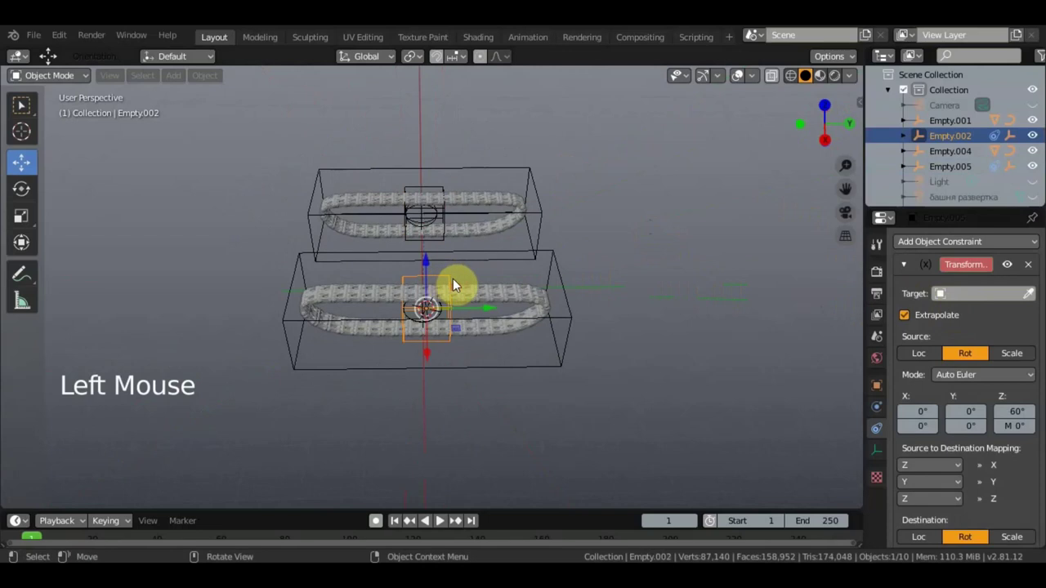
pyautogui.middleClick(693, 277)
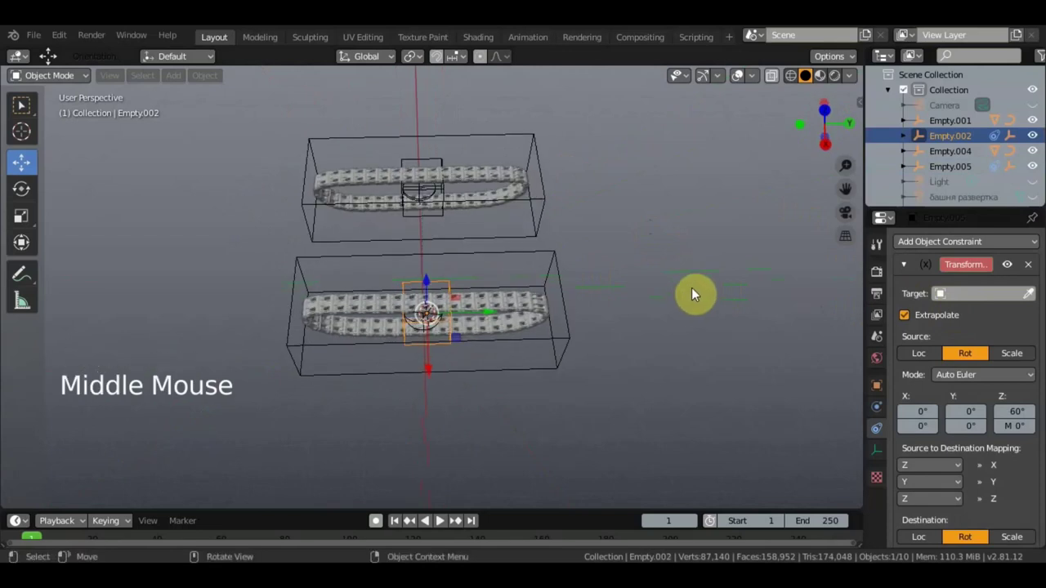
pyautogui.scroll(3)
# Select Empty.001 and Empty.004 together, test-rotate both driving Empties and cancel
pyautogui.click(607, 281)
pyautogui.middleClick(619, 294)
pyautogui.click(569, 163)
pyautogui.scroll(-3)
pyautogui.click(484, 243)
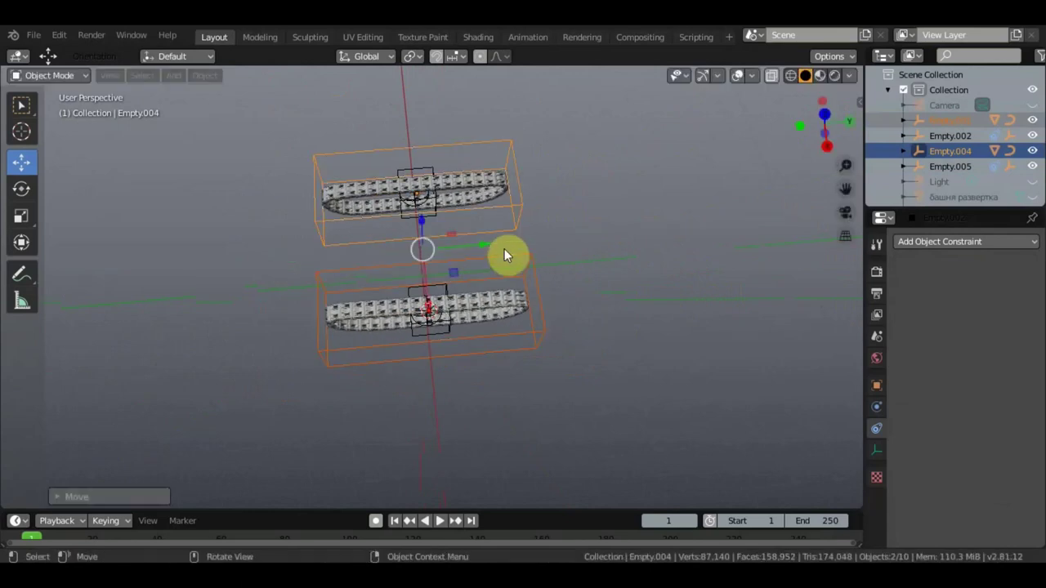
pyautogui.middleClick(541, 268)
pyautogui.scroll(-3)
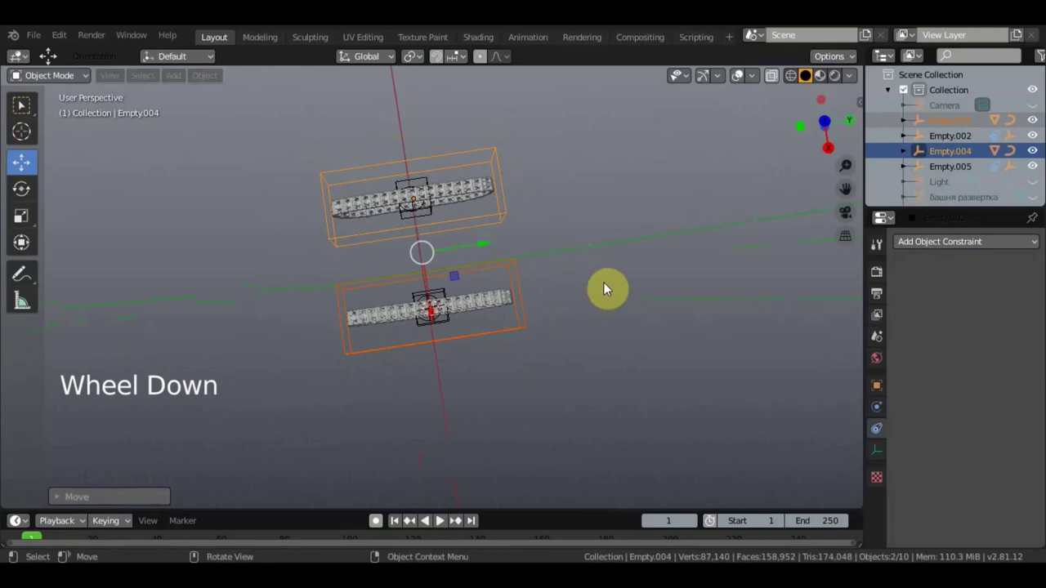
pyautogui.press('r')
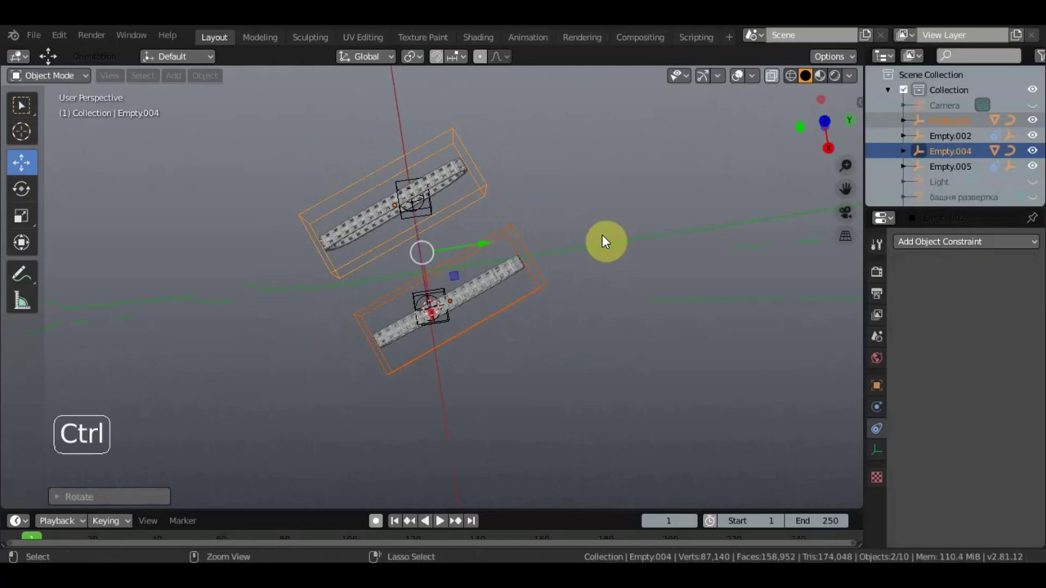
pyautogui.press('ctrl+z')
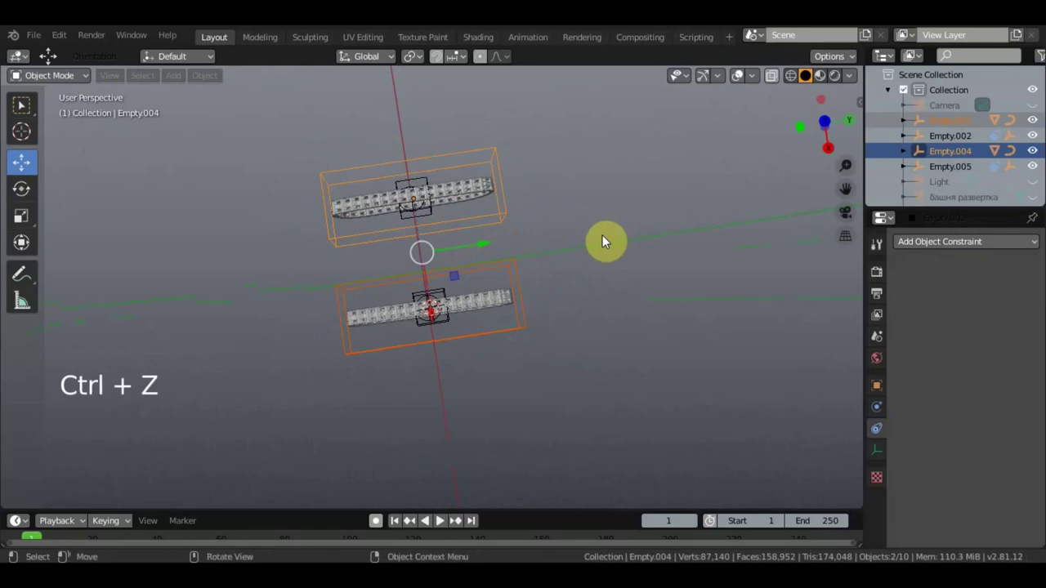
# Make the tank hull visible again beside the two tracks
pyautogui.scroll(-3)
pyautogui.click(1043, 168)
pyautogui.scroll(-3)
# Select the tank hull, hide it and look at the scene straight from the front
pyautogui.middleClick(753, 275)
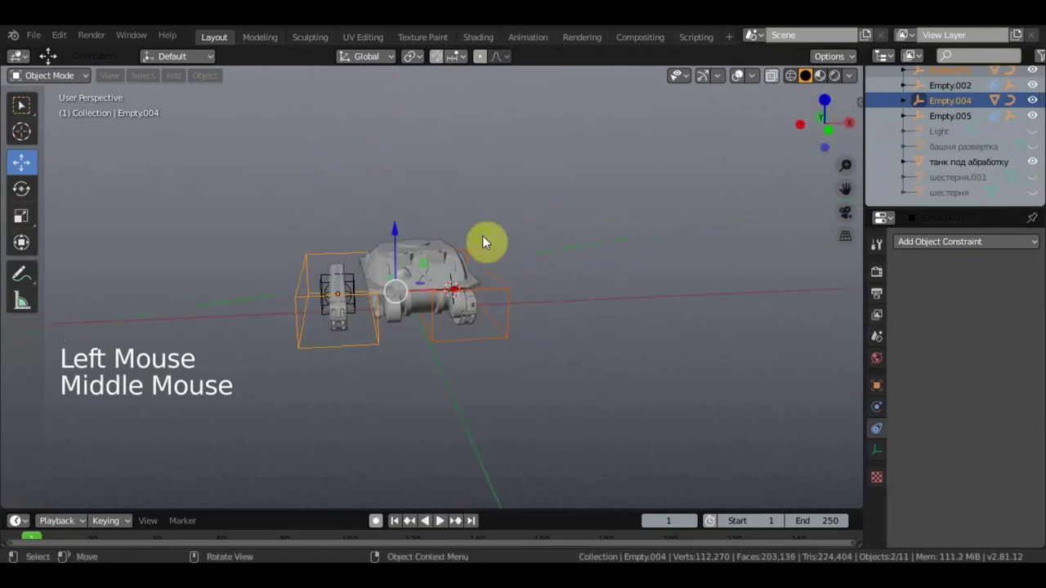
pyautogui.scroll(3)
pyautogui.middleClick(393, 246)
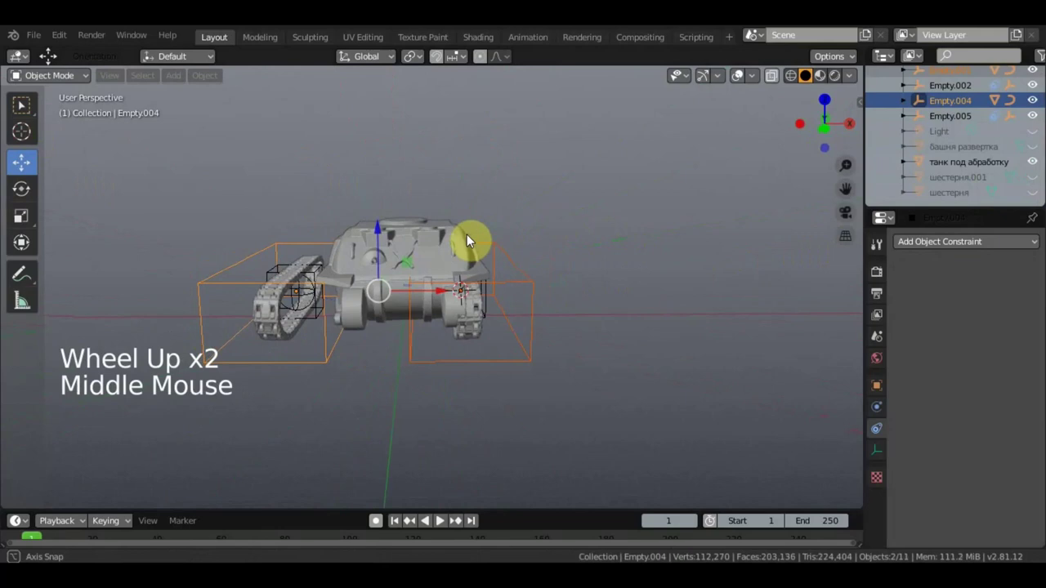
pyautogui.scroll(-3)
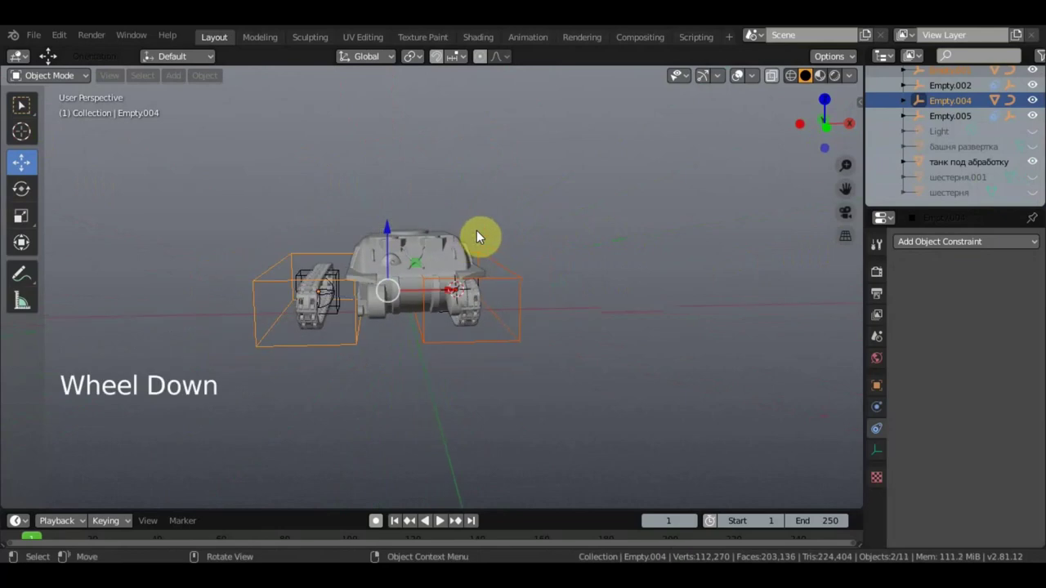
pyautogui.click(741, 73)
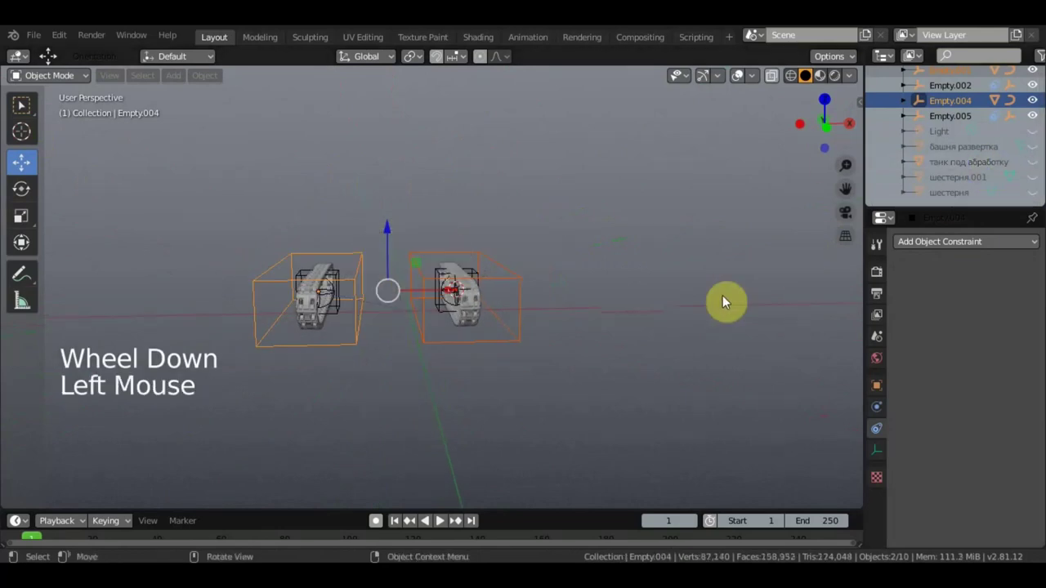
pyautogui.press('KP_1')
pyautogui.click(378, 519)
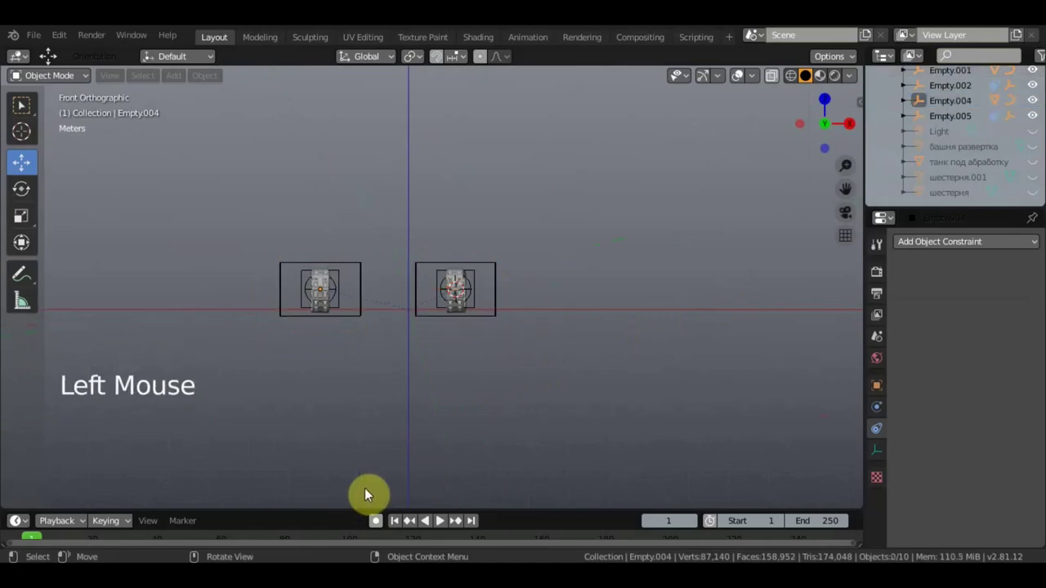
pyautogui.press('b')
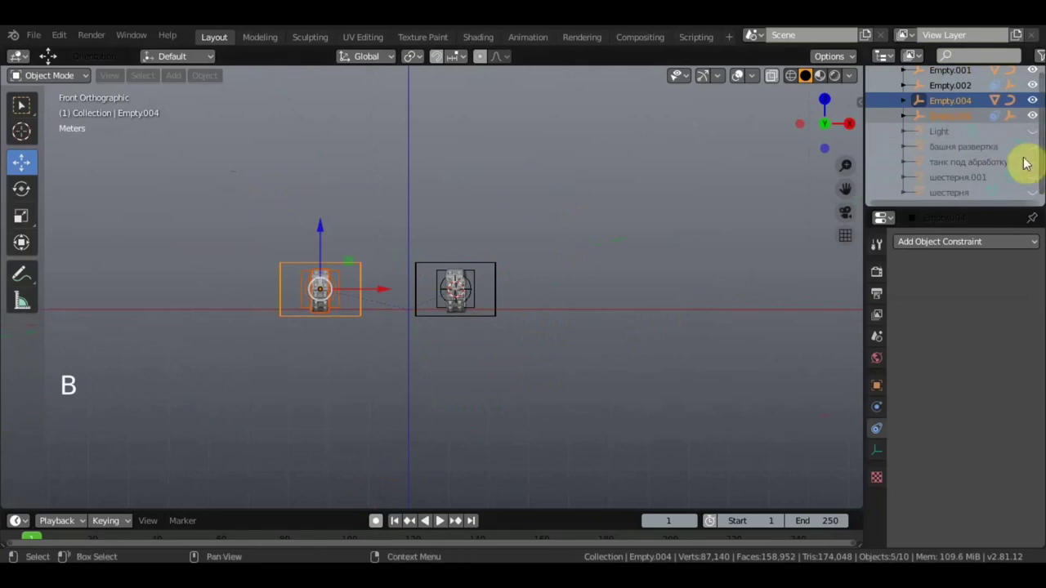
# Select the track objects, unhide the hull and move the selection beside the tank on one axis
pyautogui.click(1036, 170)
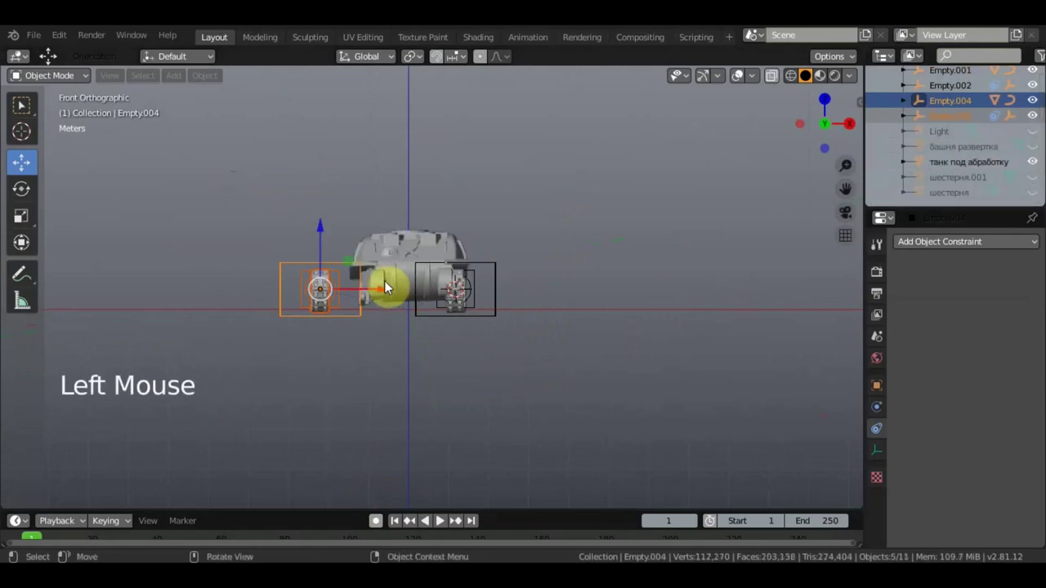
pyautogui.click(388, 288)
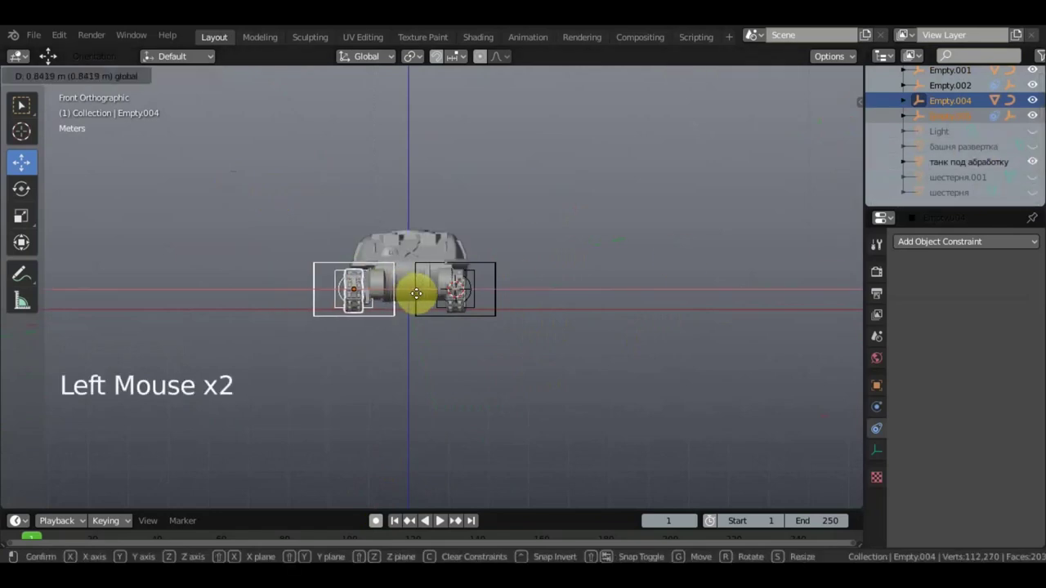
pyautogui.middleClick(596, 333)
pyautogui.scroll(3)
pyautogui.middleClick(461, 301)
pyautogui.middleClick(523, 326)
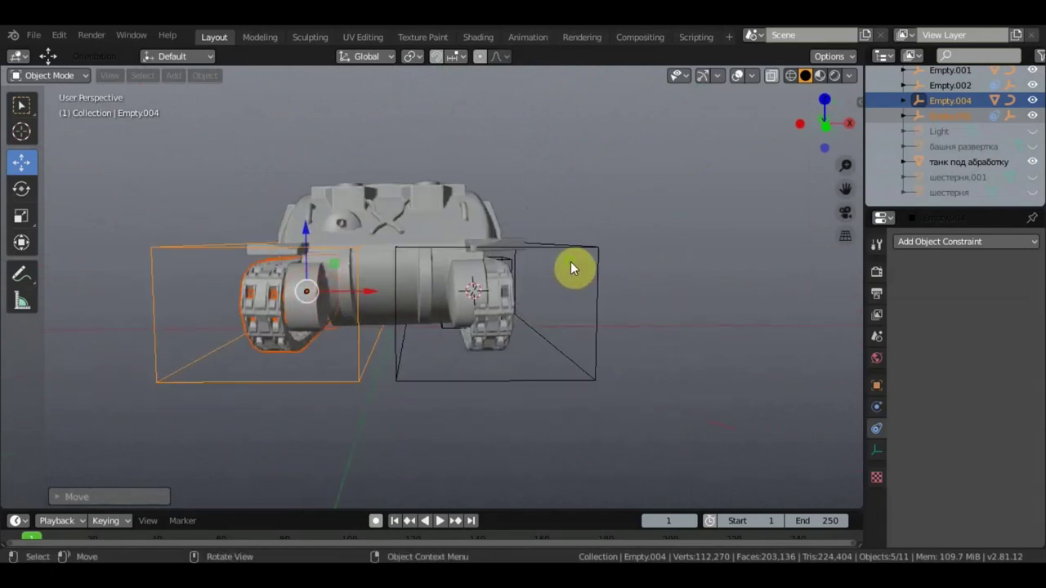
pyautogui.scroll(-3)
# Finish the pending move, then shift the tank hull along one locked axis into place
pyautogui.click(388, 290)
pyautogui.click(422, 254)
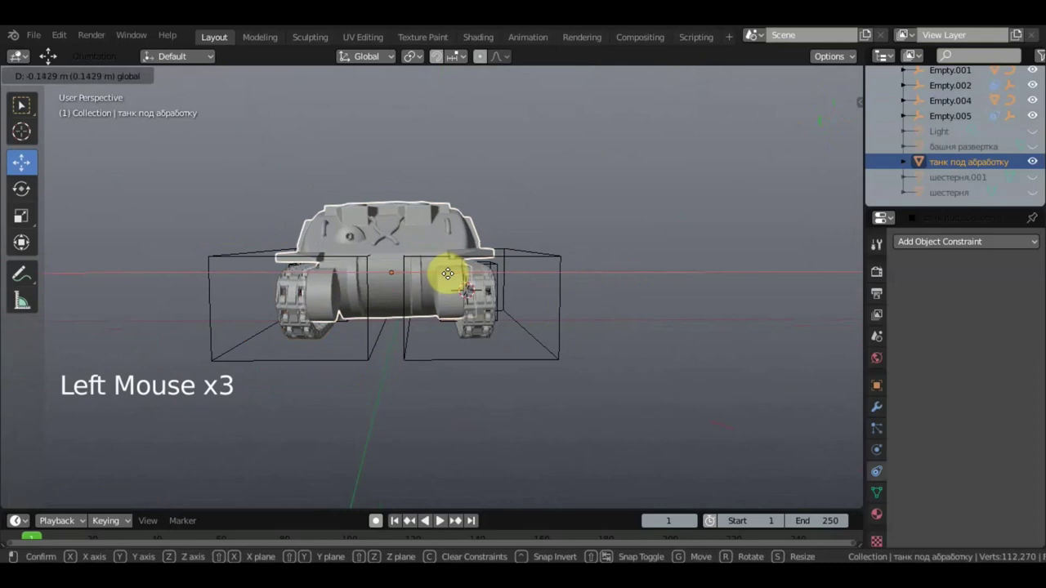
pyautogui.middleClick(534, 290)
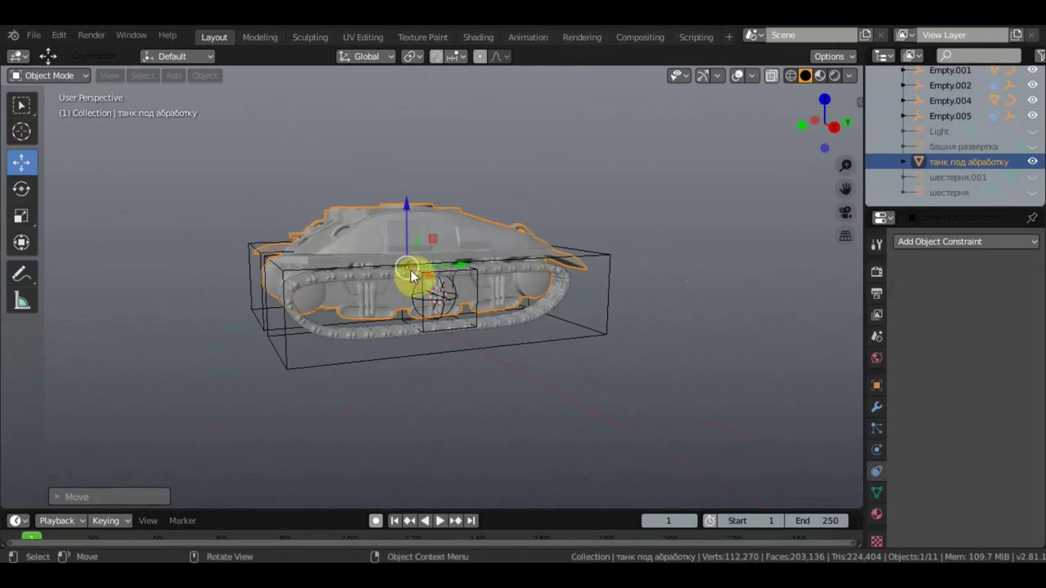
pyautogui.middleClick(455, 285)
pyautogui.middleClick(660, 261)
pyautogui.middleClick(666, 268)
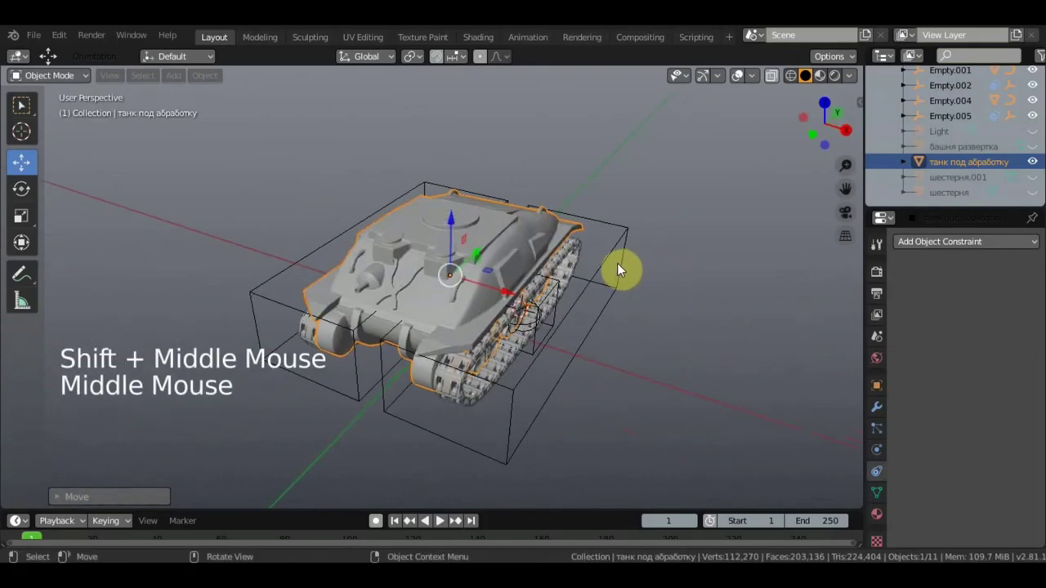
# Parent Empty.001 to the tank hull with Object (Keep Transform)
pyautogui.click(605, 268)
pyautogui.middleClick(612, 277)
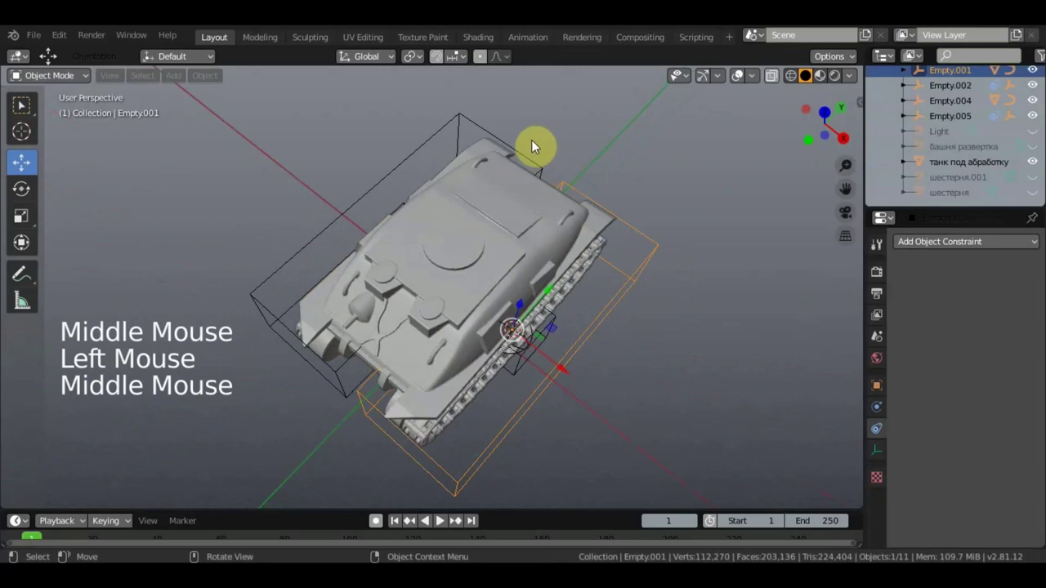
pyautogui.click(531, 205)
pyautogui.press('ctrl+p')
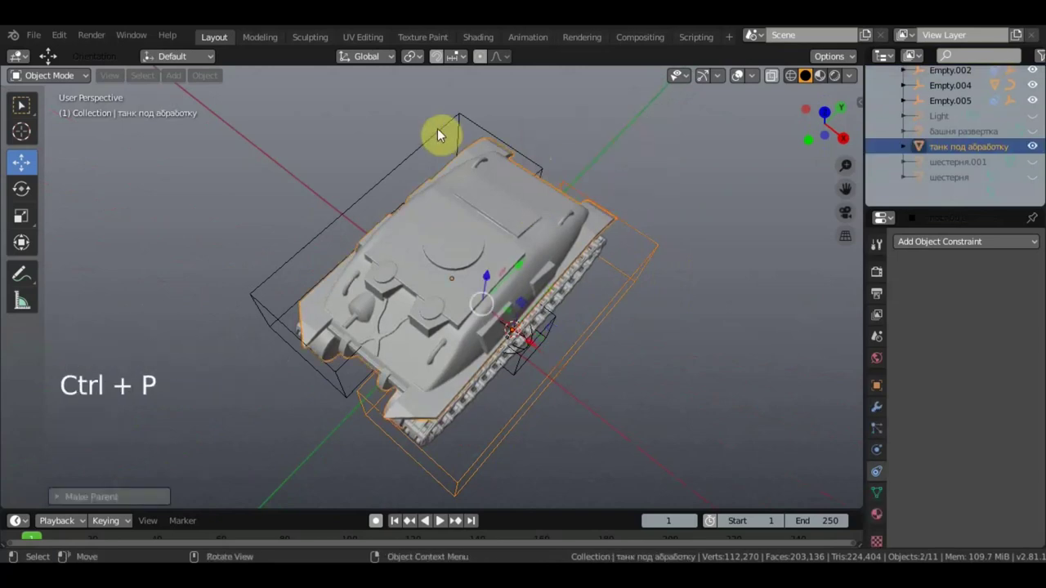
pyautogui.click(446, 130)
# Parent Empty.004 to the tank hull with Object (Keep Transform) as well
pyautogui.click(517, 202)
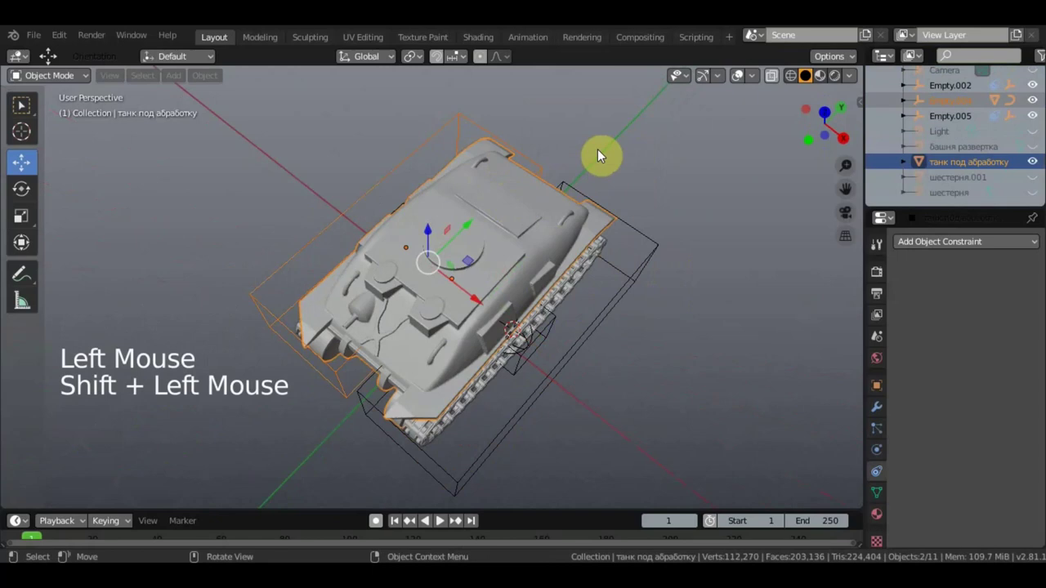
pyautogui.press('ctrl+p')
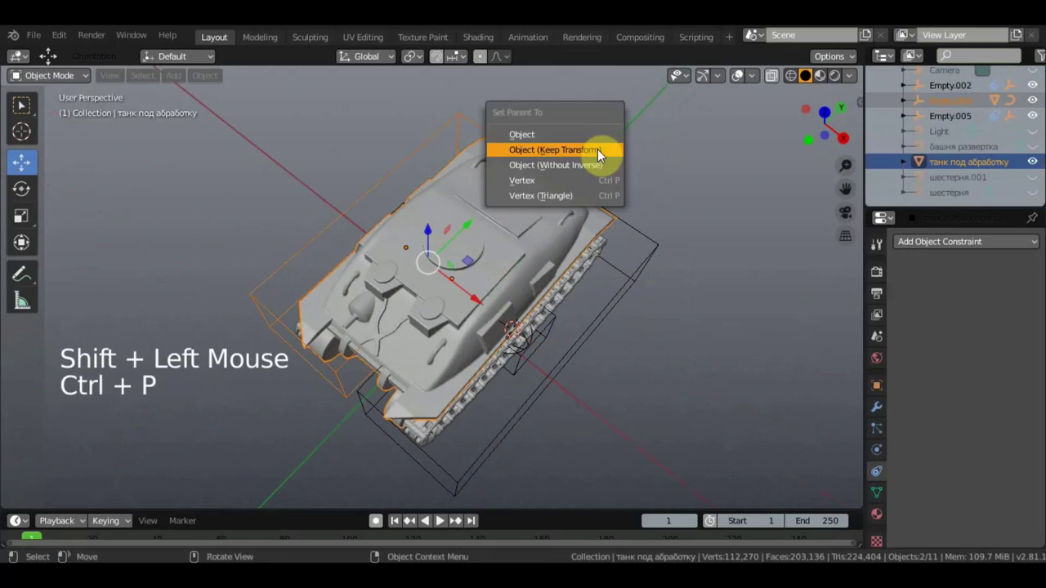
pyautogui.click(520, 245)
pyautogui.middleClick(503, 243)
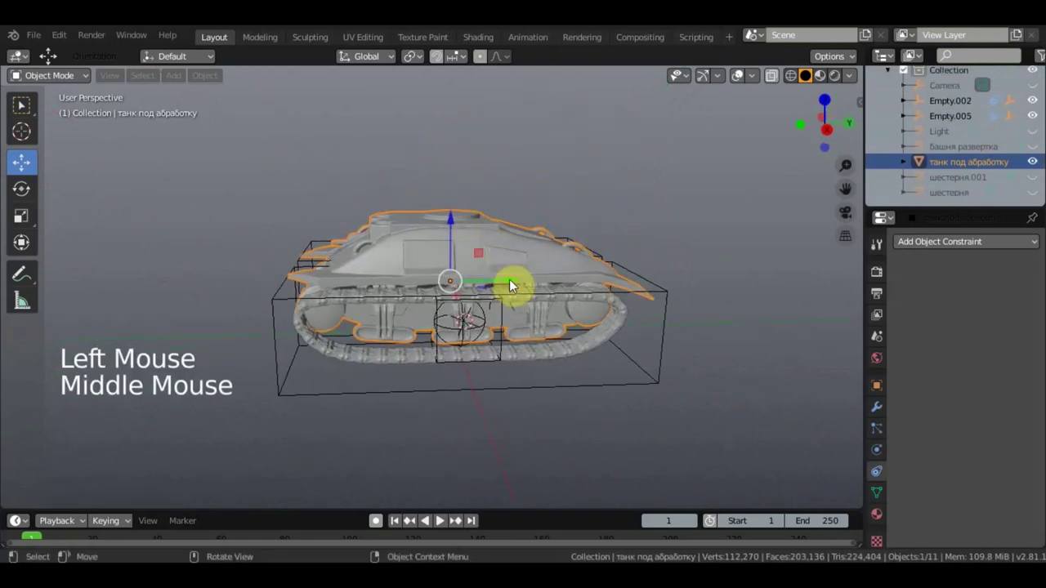
# Test-move the tank hull along a locked axis and inspect it from directly above
pyautogui.click(502, 277)
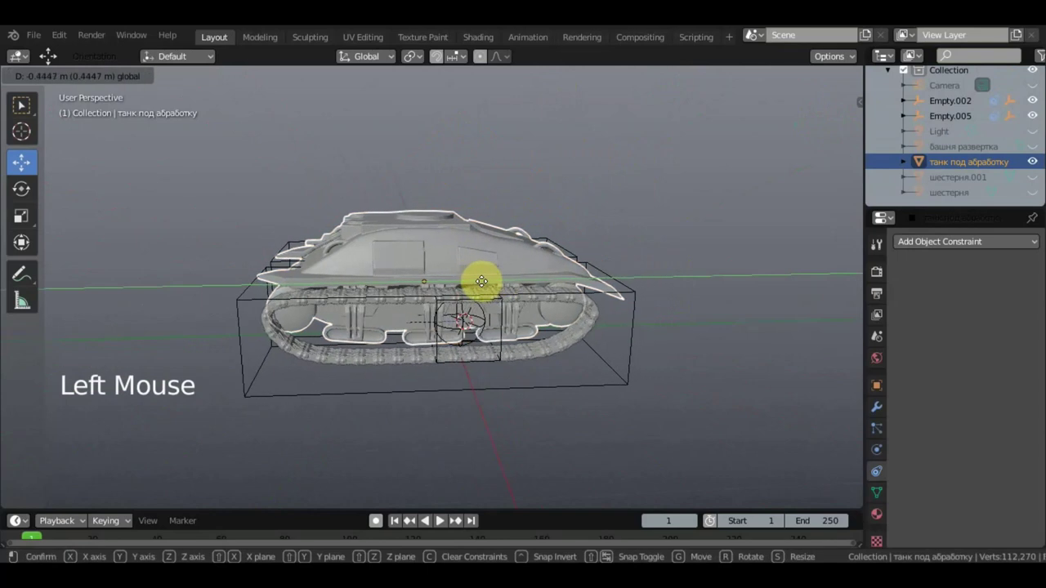
pyautogui.middleClick(583, 262)
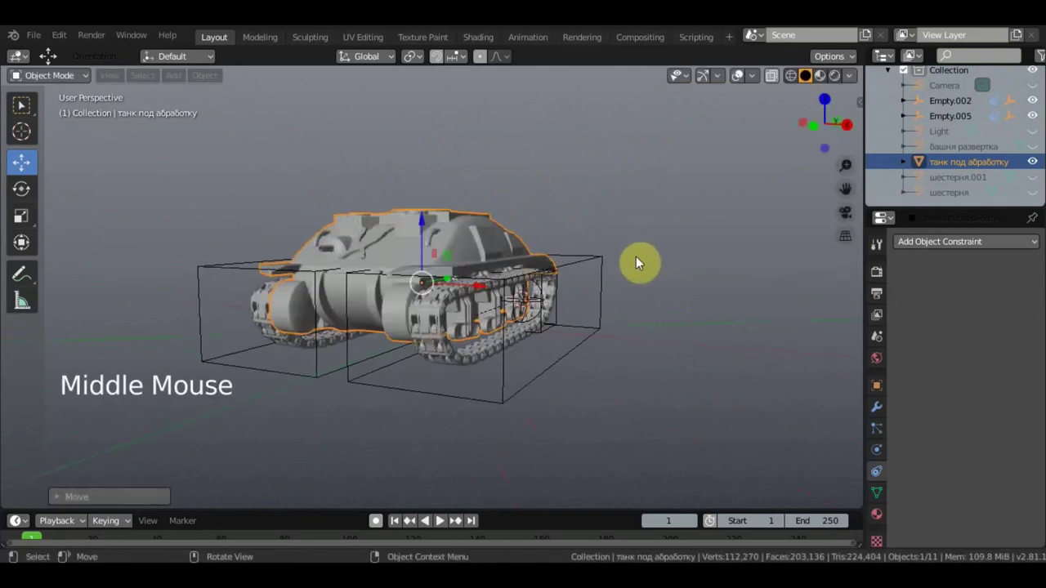
pyautogui.scroll(3)
pyautogui.click(433, 277)
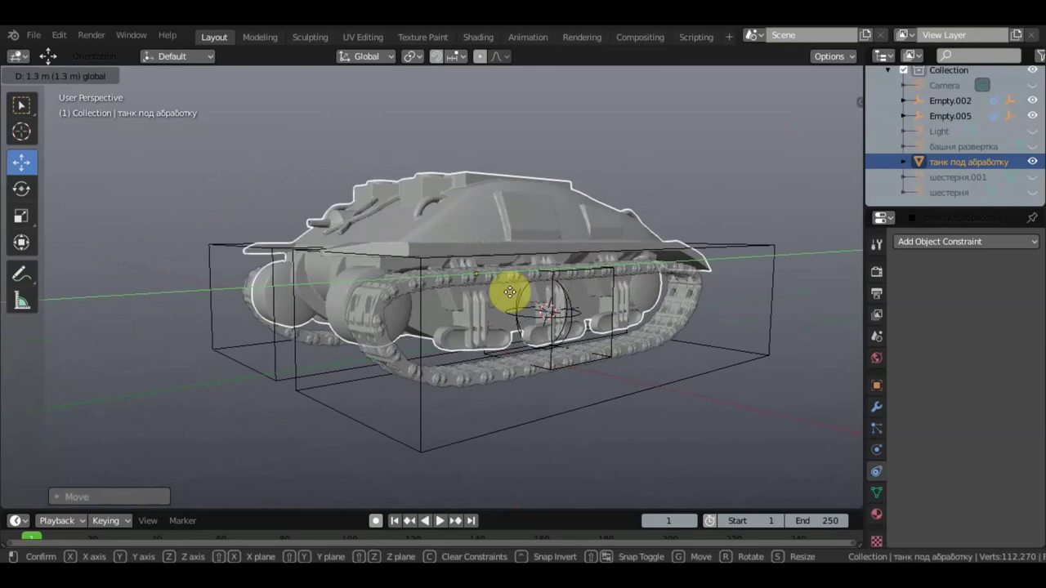
pyautogui.middleClick(515, 298)
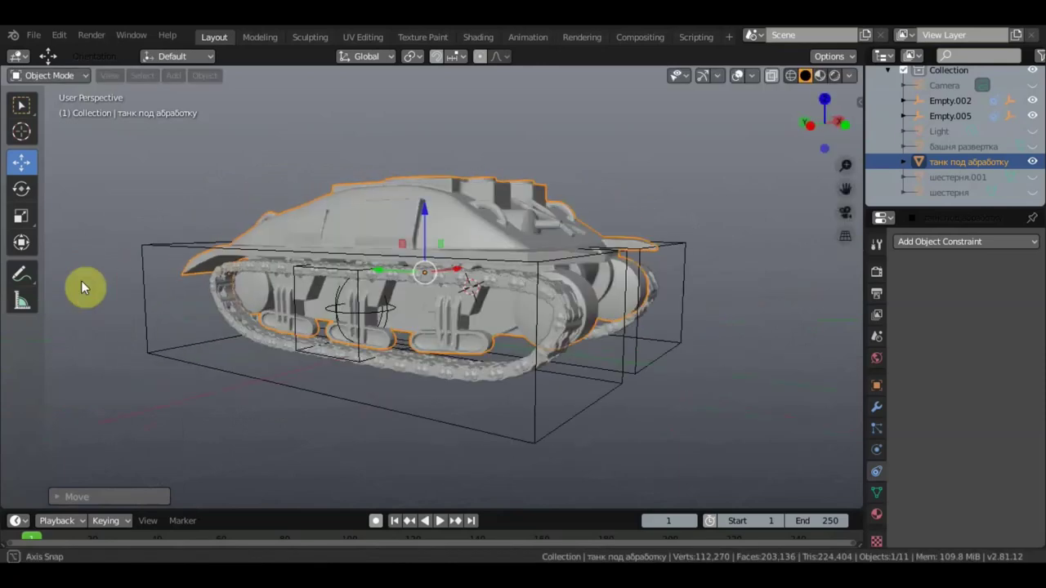
pyautogui.middleClick(83, 286)
pyautogui.press('KP_7')
pyautogui.scroll(-3)
# Test-rotate the hull and orbit to confirm the track turns with it
pyautogui.press('r')
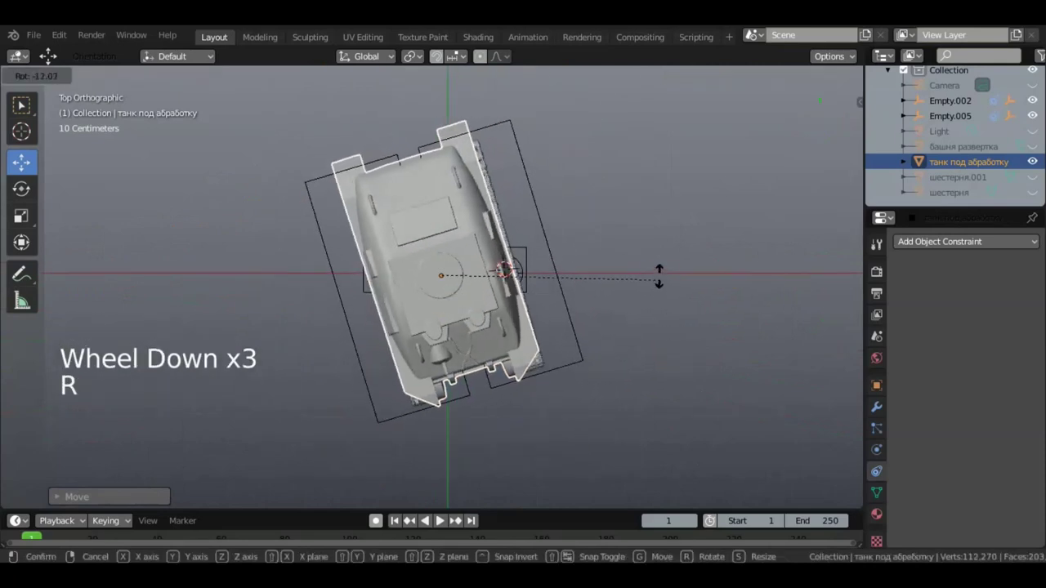
pyautogui.middleClick(624, 277)
pyautogui.scroll(3)
pyautogui.middleClick(518, 248)
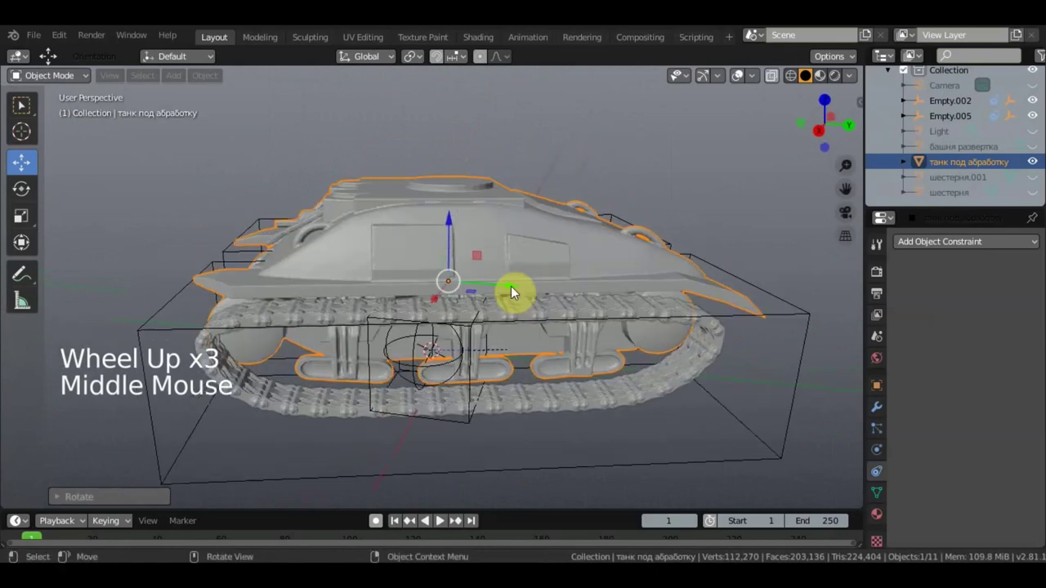
# Drag the hull far away and orbit around the scene to find where it went
pyautogui.click(505, 285)
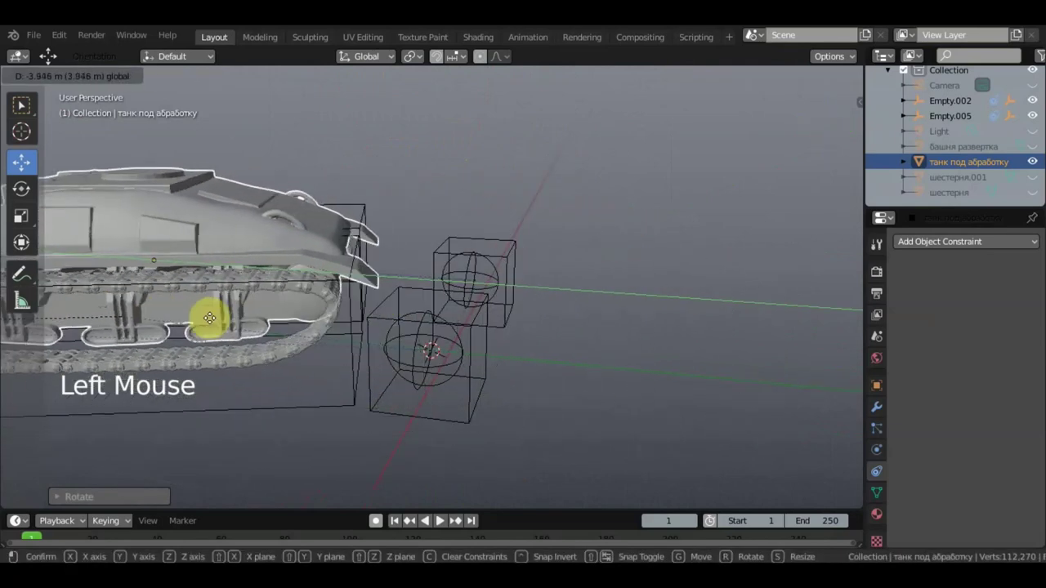
pyautogui.scroll(-3)
pyautogui.middleClick(288, 307)
pyautogui.scroll(-3)
pyautogui.middleClick(376, 345)
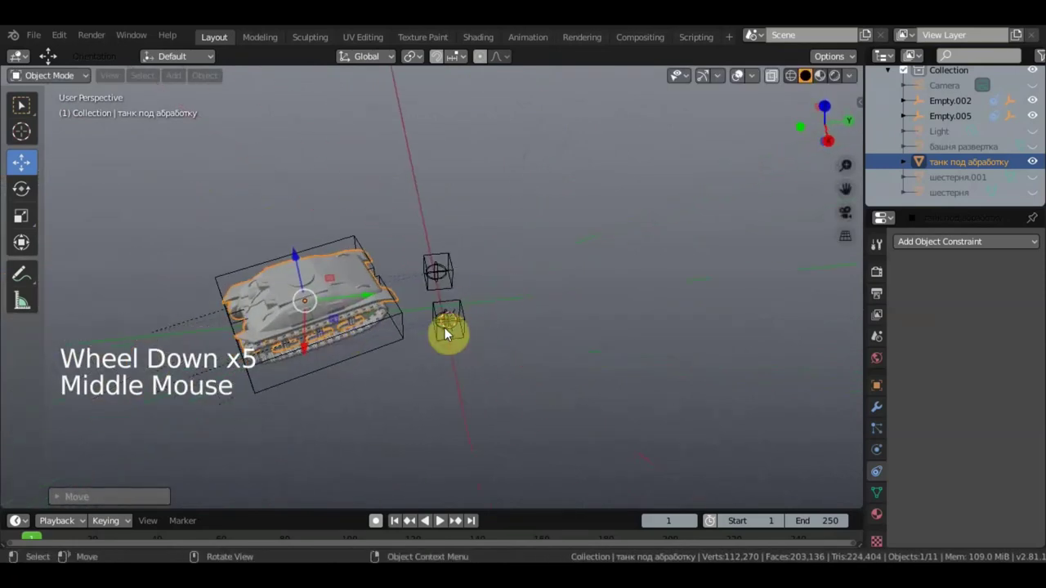
pyautogui.scroll(3)
pyautogui.middleClick(386, 320)
pyautogui.scroll(-3)
pyautogui.middleClick(492, 251)
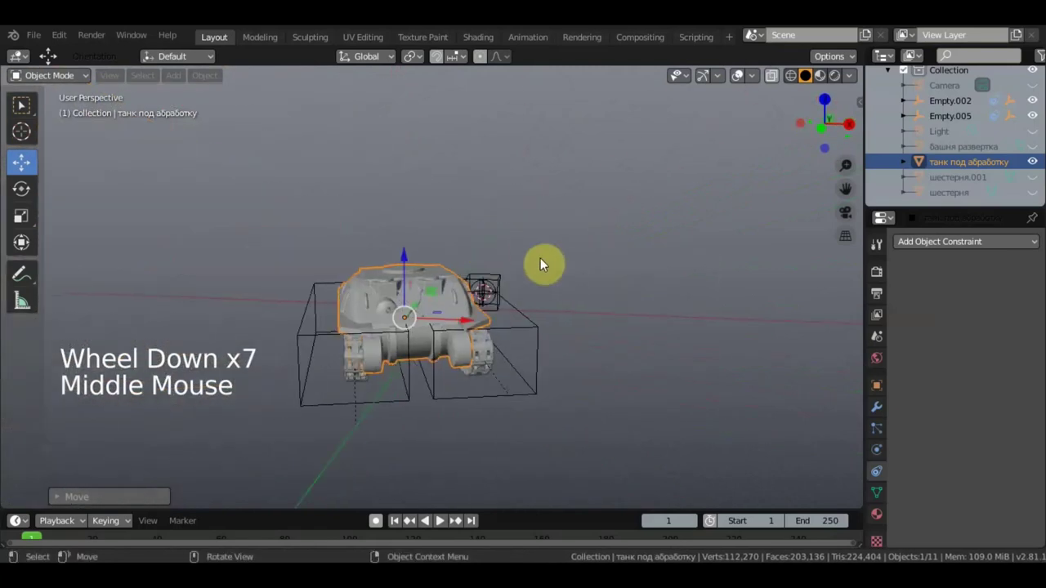
# Undo the trial moves and orbit back to the tank's side with the track in place
pyautogui.press('ctrl+z')
pyautogui.press('ctrl+z')
pyautogui.scroll(3)
pyautogui.middleClick(576, 281)
pyautogui.scroll(3)
pyautogui.middleClick(549, 299)
pyautogui.scroll(3)
pyautogui.scroll(-3)
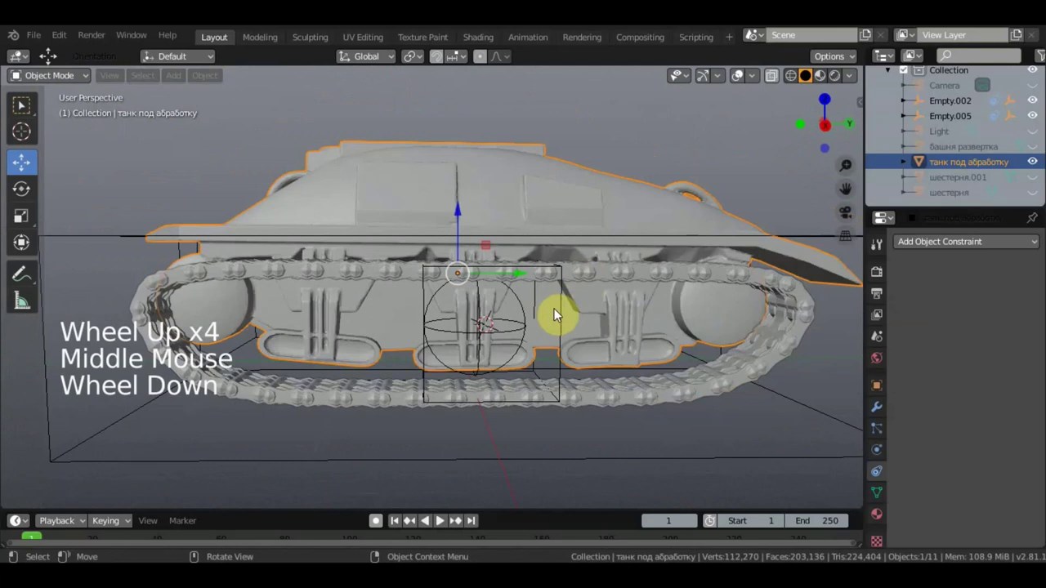
# Parent the track-driving empty (Empty.002) to the hull using Object (Keep Transform)
pyautogui.click(528, 308)
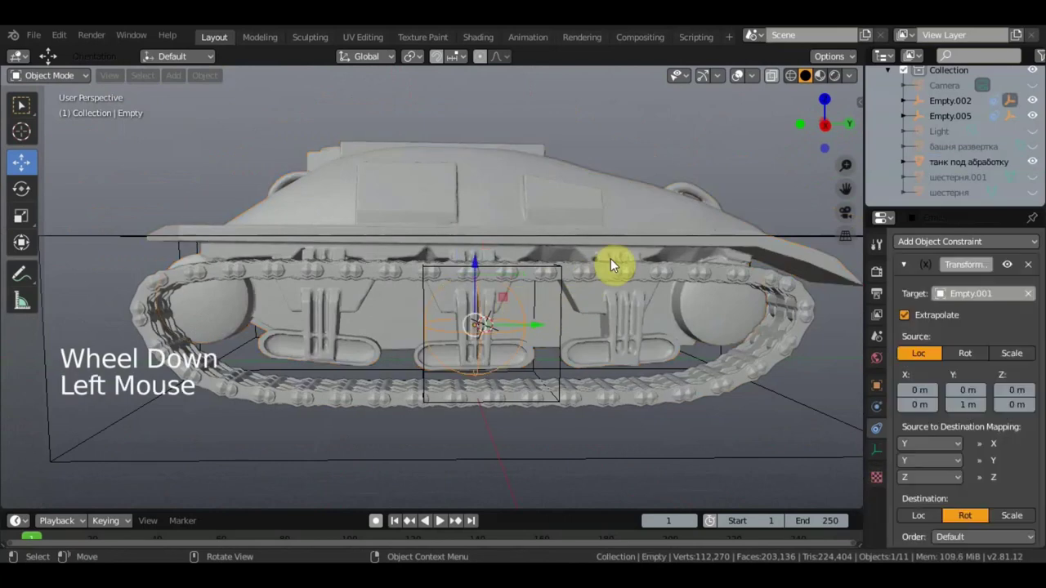
pyautogui.click(642, 243)
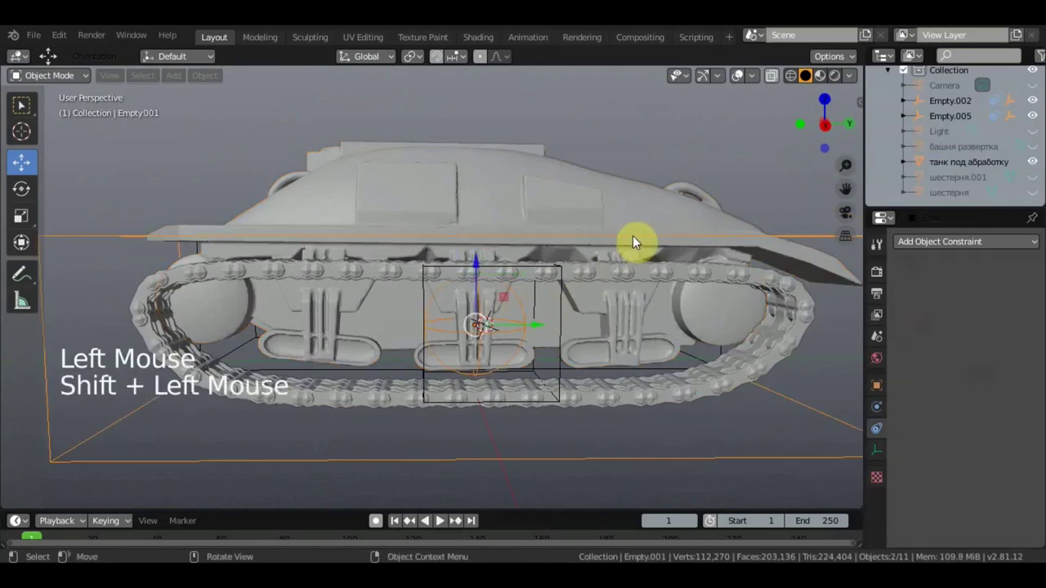
pyautogui.press('ctrl+p')
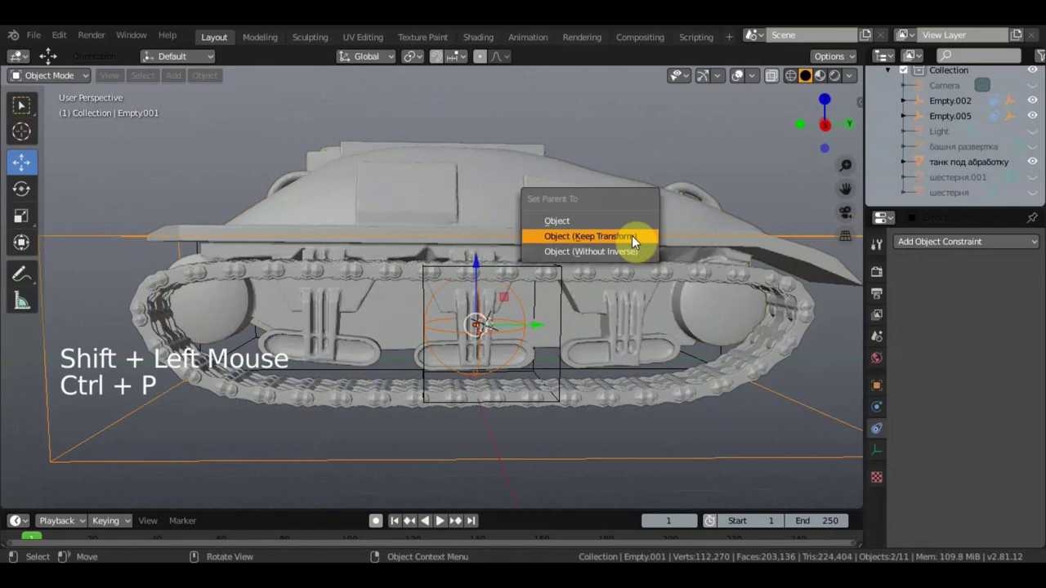
pyautogui.click(571, 353)
# Check the parented empty in the Outliner and reselect the tank hull
pyautogui.click(524, 350)
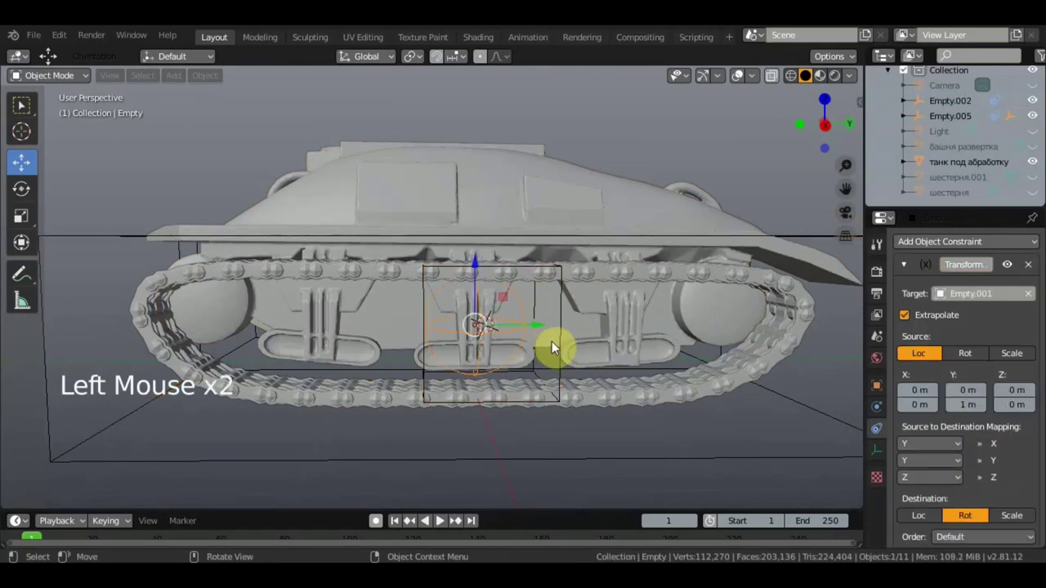
pyautogui.click(569, 340)
pyautogui.click(570, 338)
pyautogui.click(565, 325)
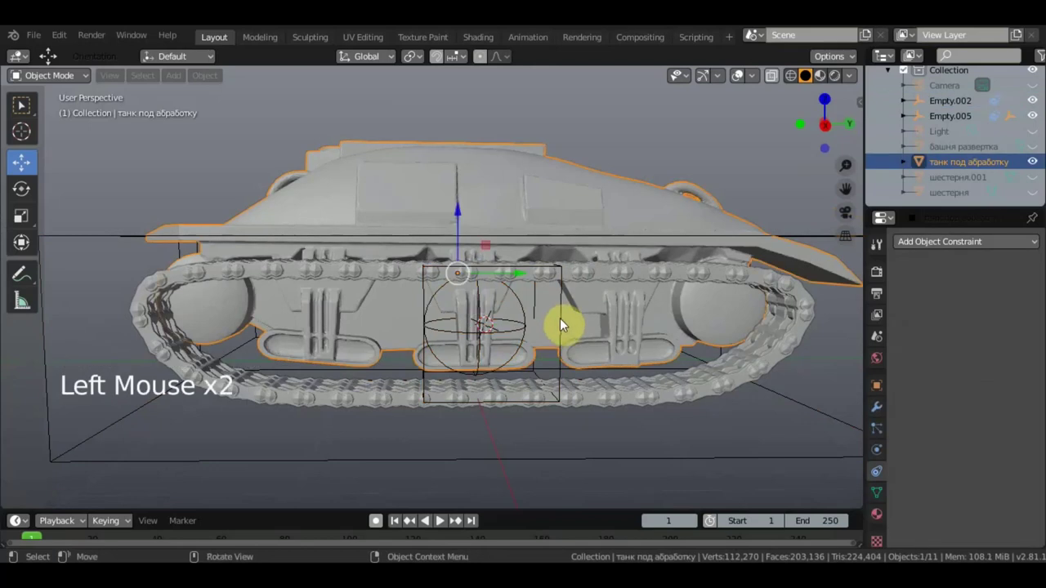
pyautogui.doubleClick(646, 241)
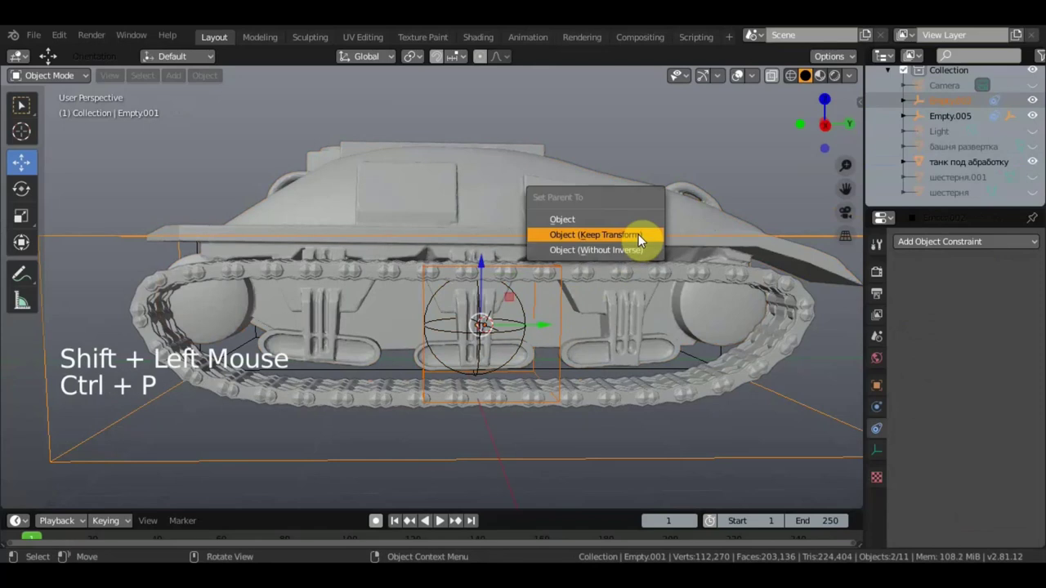
pyautogui.scroll(-3)
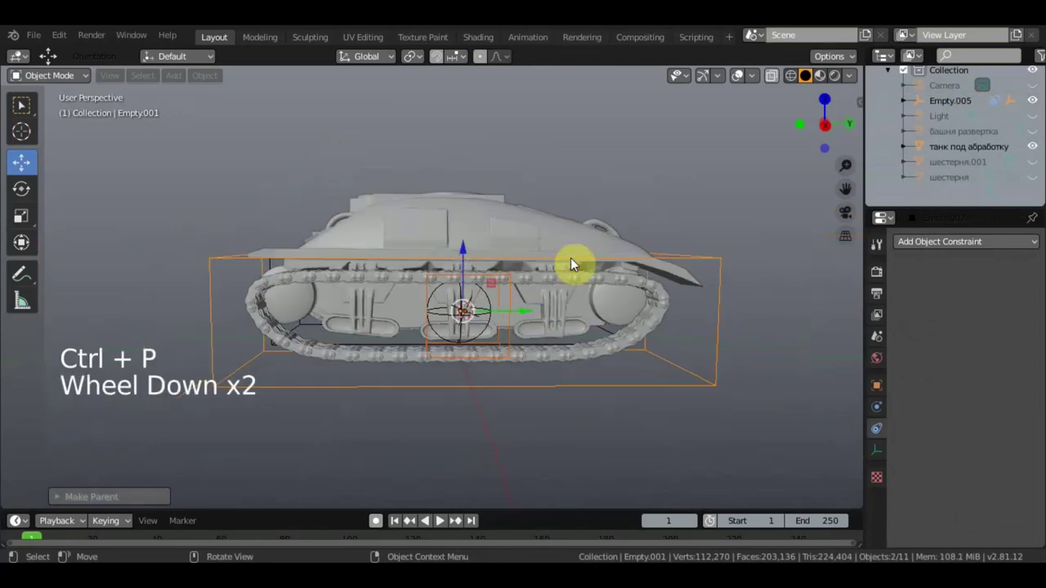
pyautogui.click(676, 265)
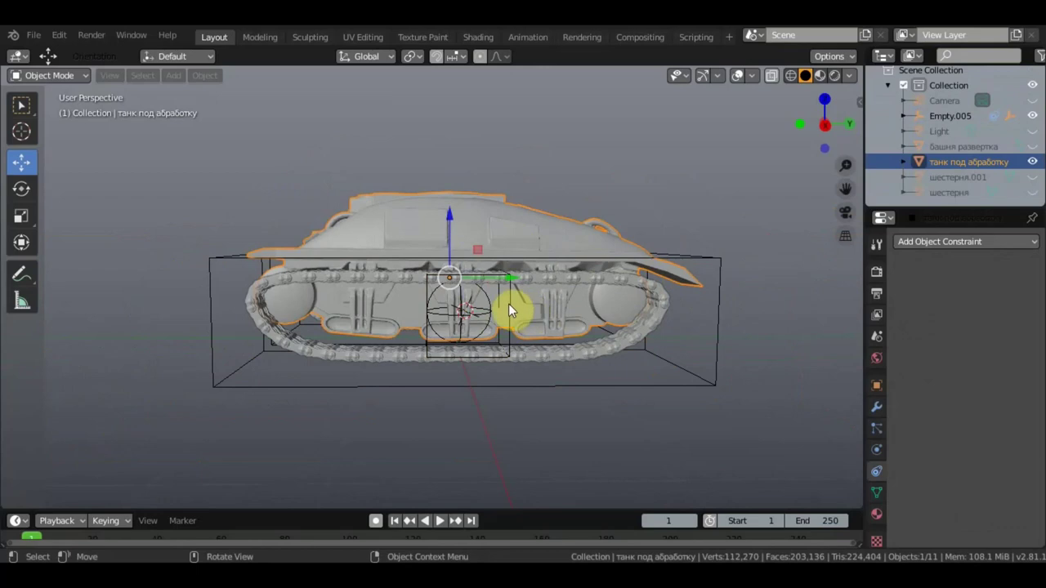
# Undo the hull's trial move and select Empty.005 with the hull, cancelling a first parenting attempt
pyautogui.click(509, 276)
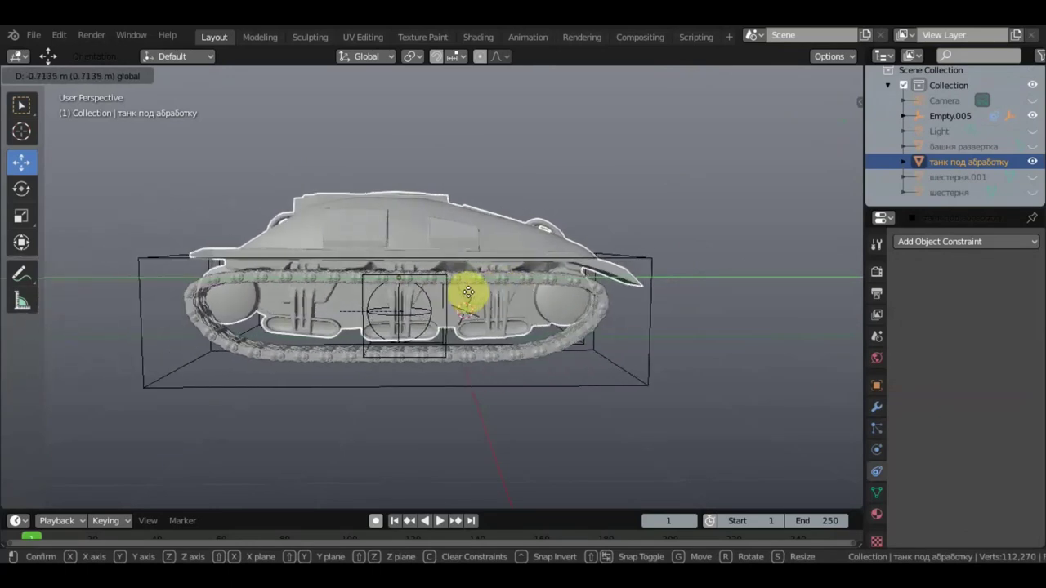
pyautogui.press('ctrl+z')
pyautogui.middleClick(594, 292)
pyautogui.scroll(3)
pyautogui.click(441, 341)
pyautogui.scroll(-3)
pyautogui.click(761, 240)
pyautogui.press('ctrl+p')
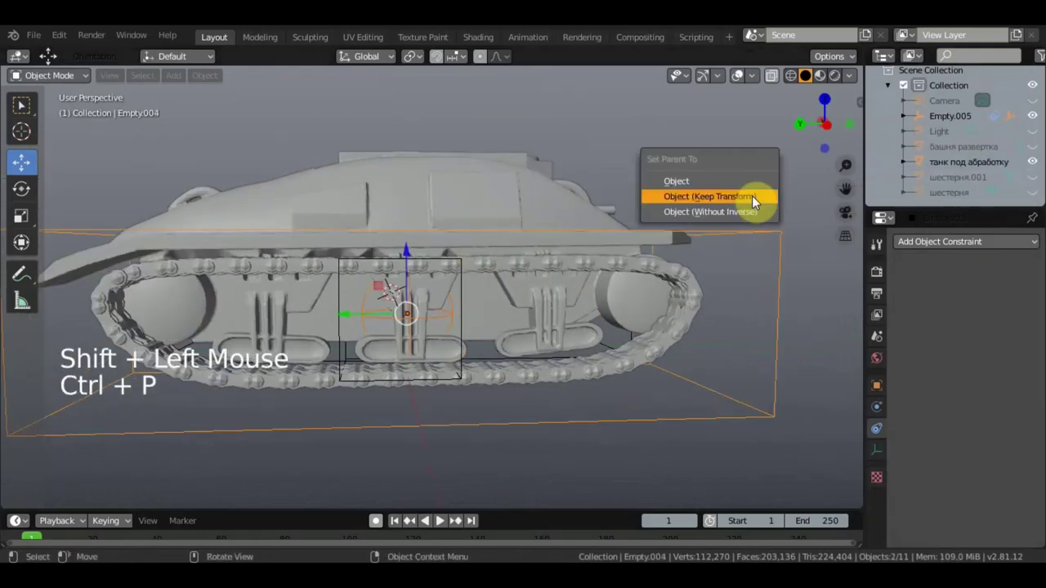
pyautogui.click(469, 343)
# Parent Empty.005 under the hull with Keep Transform and reselect the hull to inspect
pyautogui.click(736, 238)
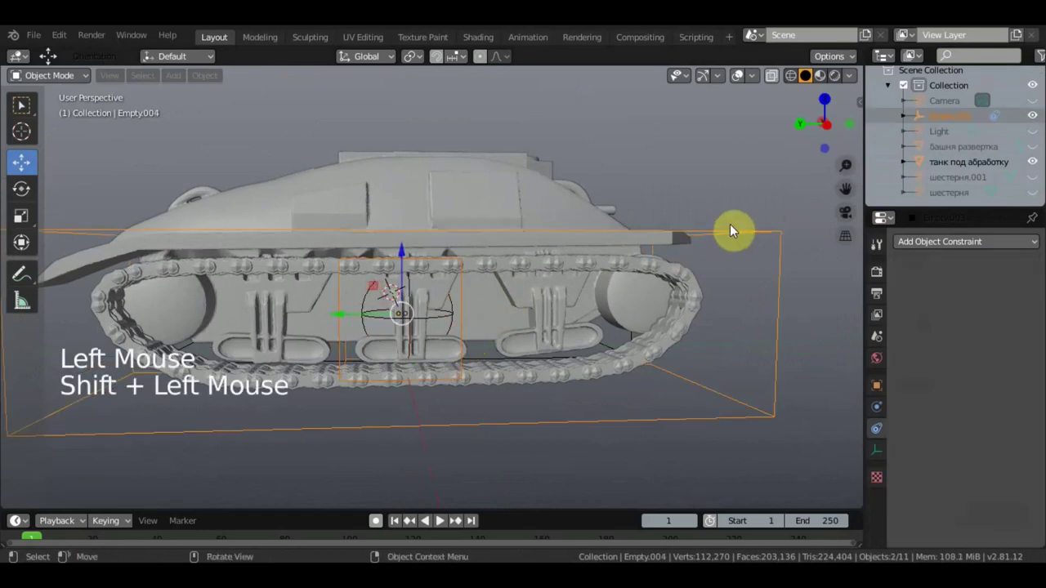
pyautogui.press('ctrl+p')
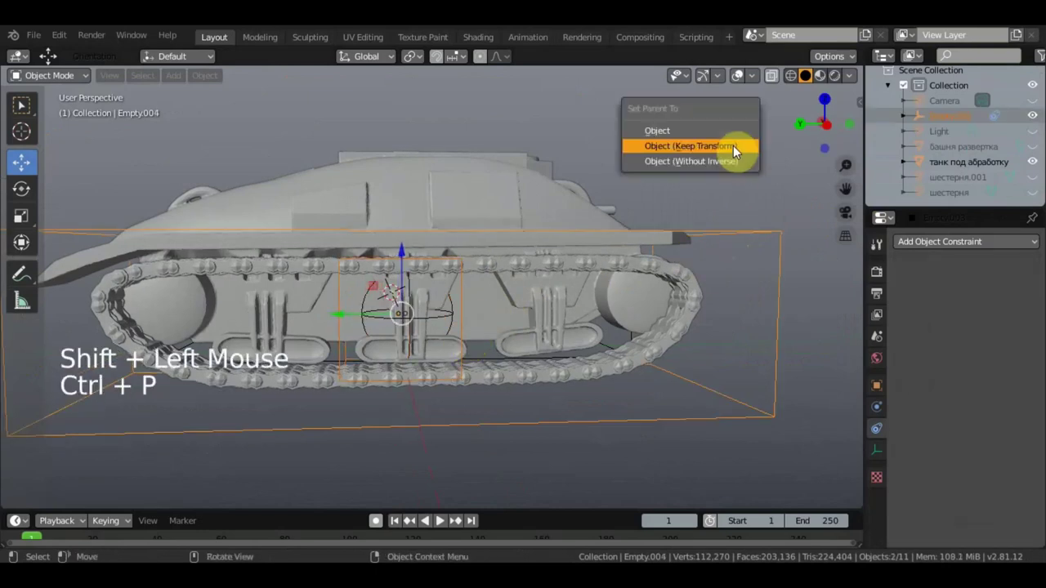
pyautogui.middleClick(668, 216)
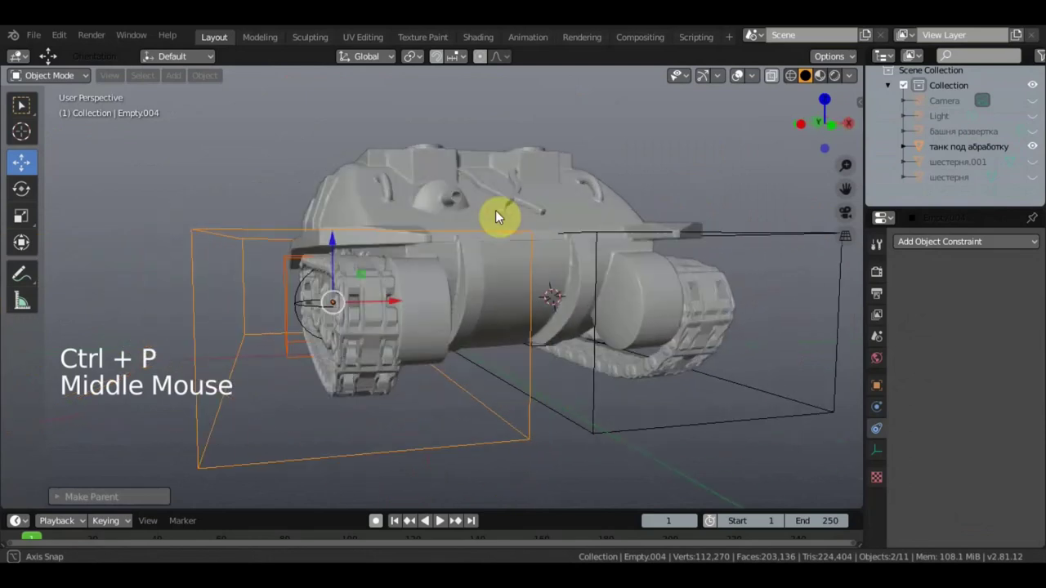
pyautogui.scroll(-3)
pyautogui.middleClick(502, 225)
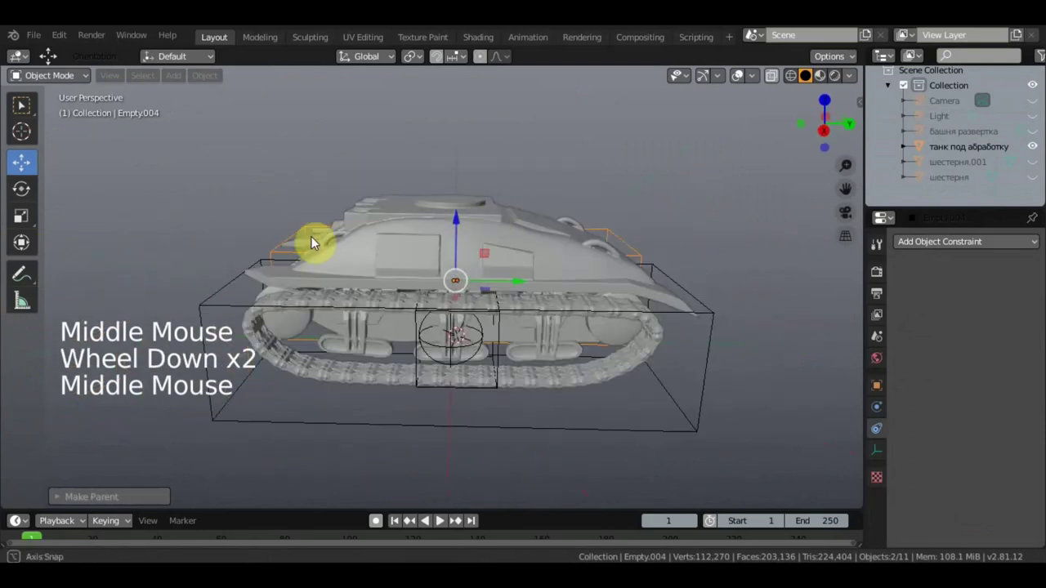
pyautogui.click(551, 257)
pyautogui.middleClick(554, 254)
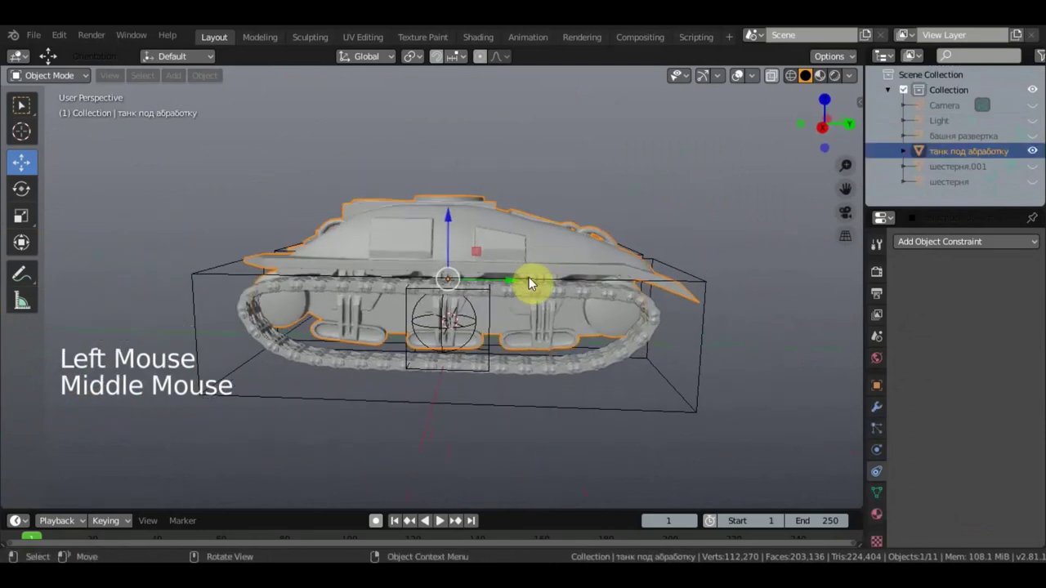
# Nudge the hull and orbit around the tank to confirm both tracks travel with it
pyautogui.click(496, 276)
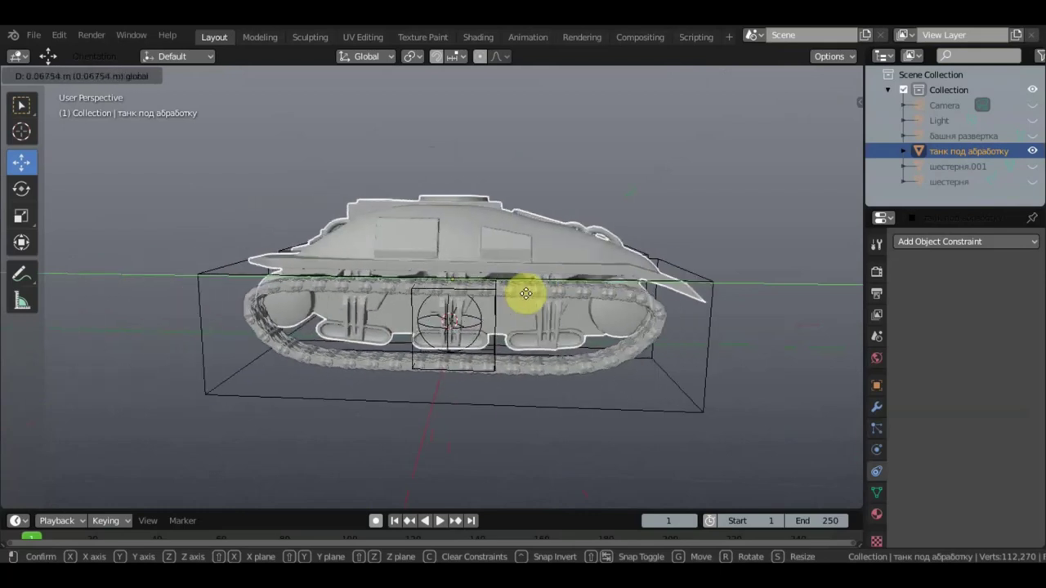
pyautogui.middleClick(566, 304)
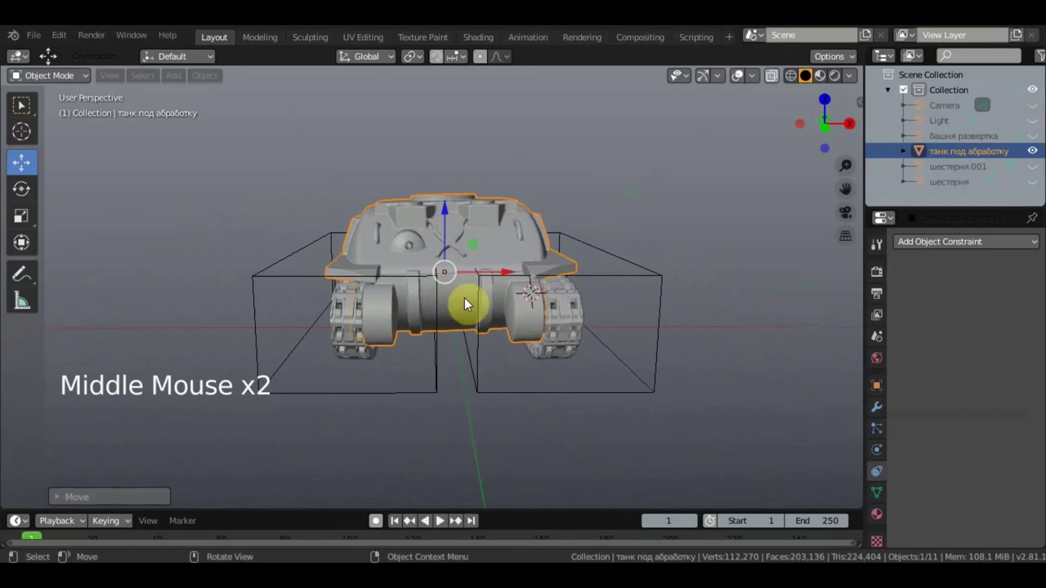
pyautogui.scroll(3)
pyautogui.middleClick(432, 302)
pyautogui.middleClick(528, 335)
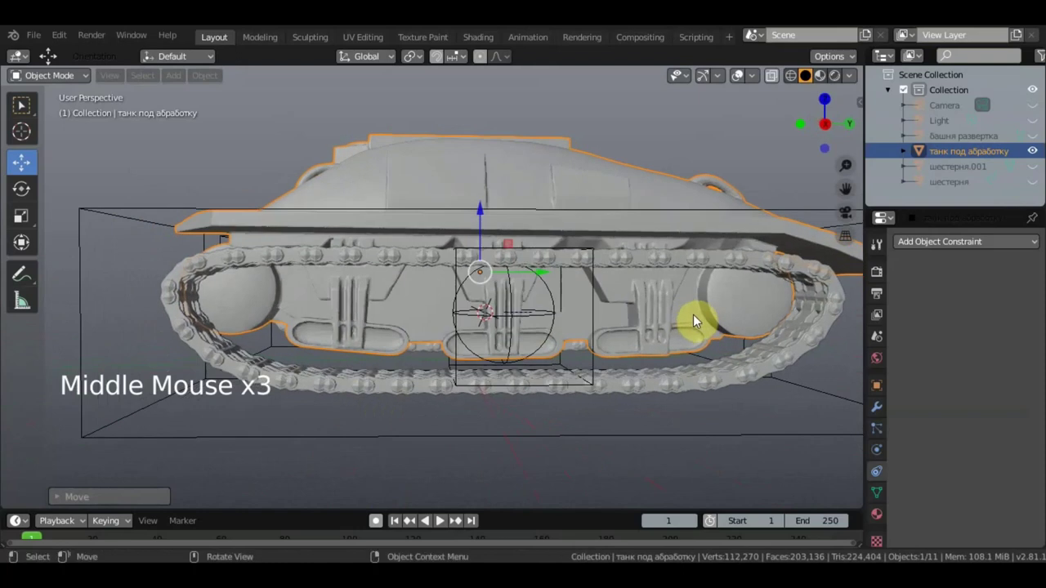
pyautogui.scroll(-3)
pyautogui.middleClick(716, 288)
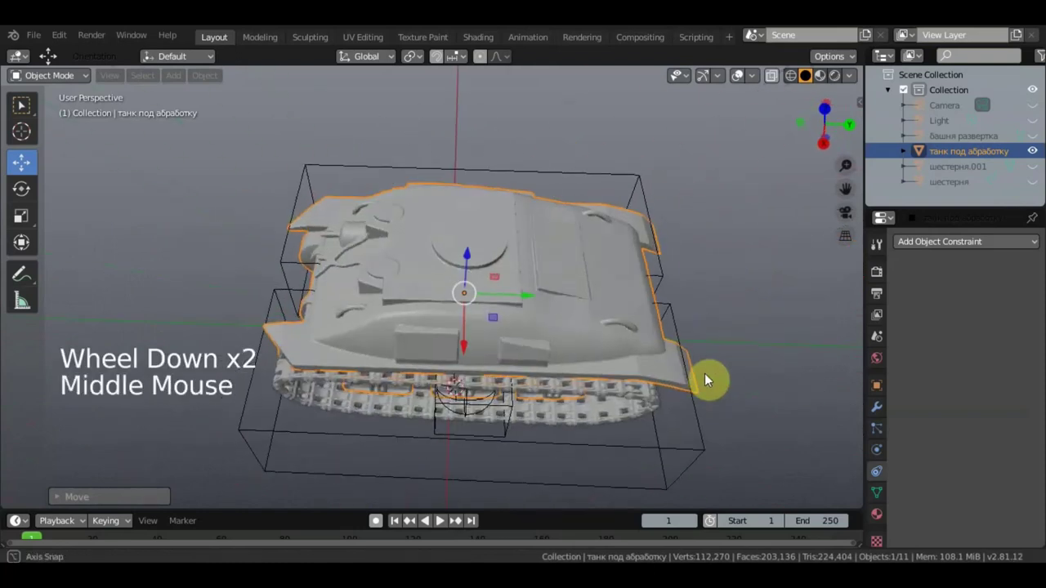
pyautogui.click(541, 301)
pyautogui.middleClick(546, 316)
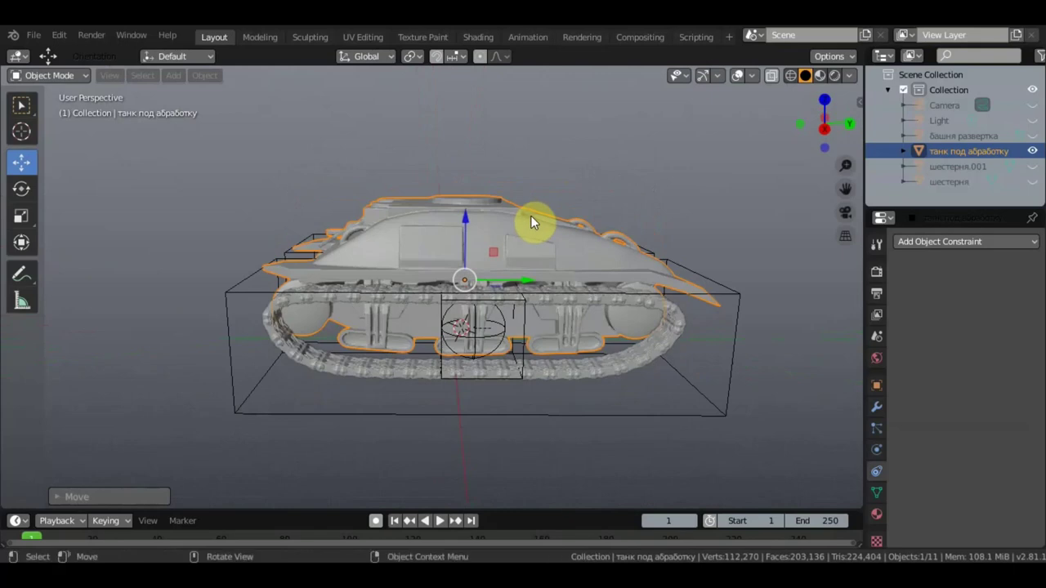
# Check the assembly in a straight side view, move the hull again and undo it
pyautogui.press('KP_3')
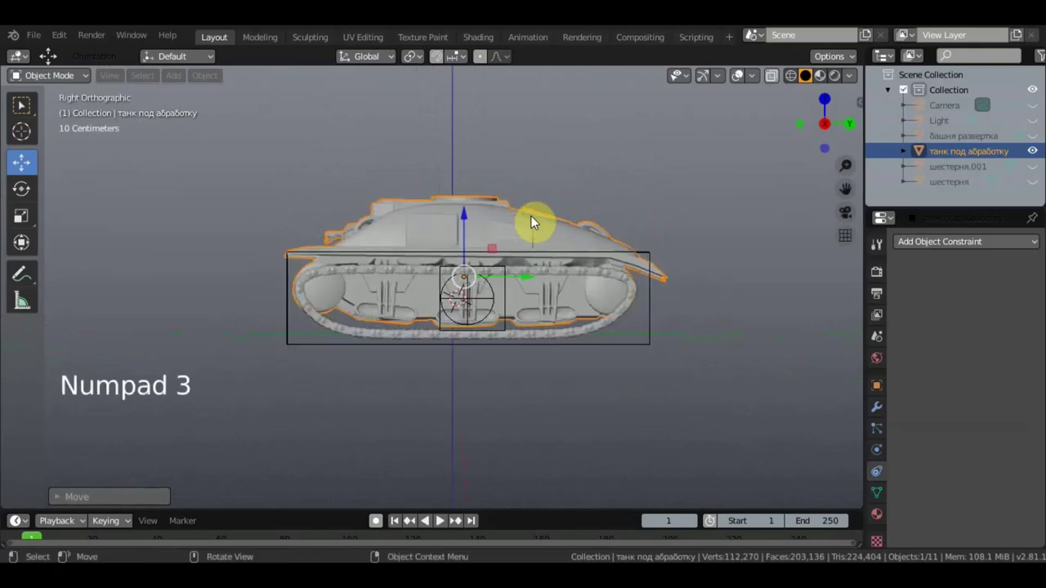
pyautogui.scroll(-3)
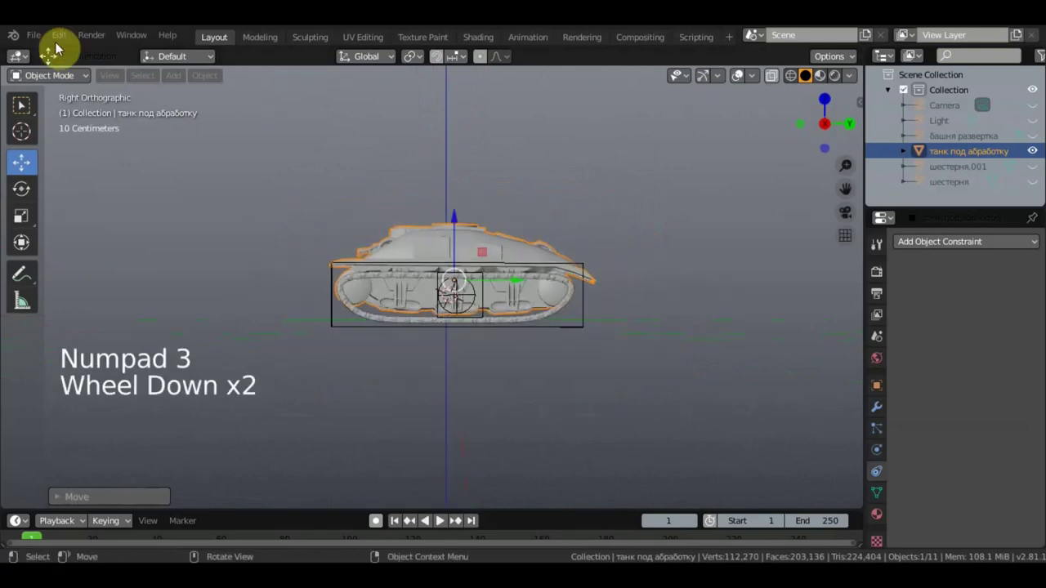
pyautogui.click(47, 41)
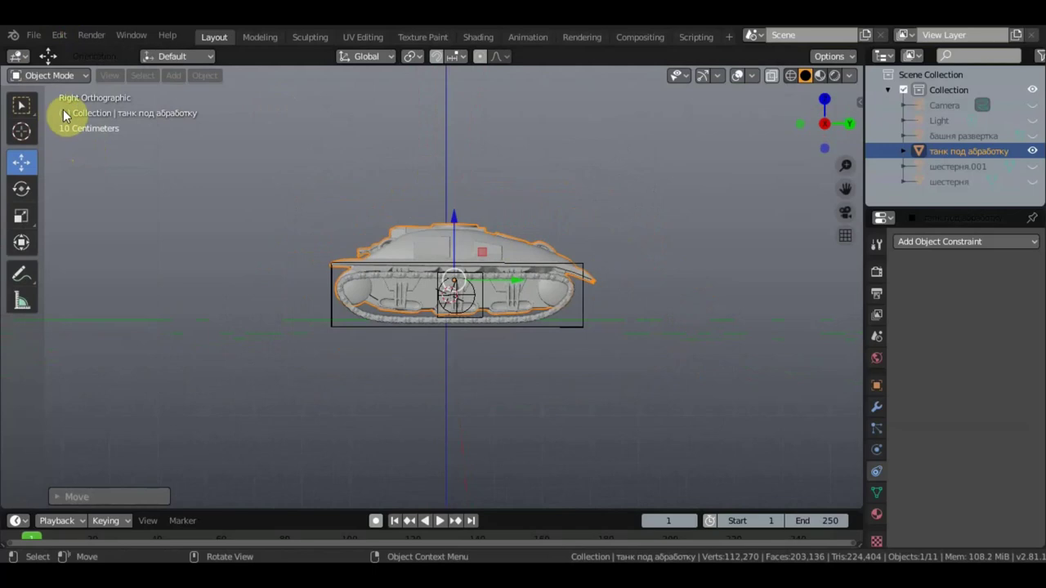
pyautogui.scroll(3)
pyautogui.middleClick(509, 243)
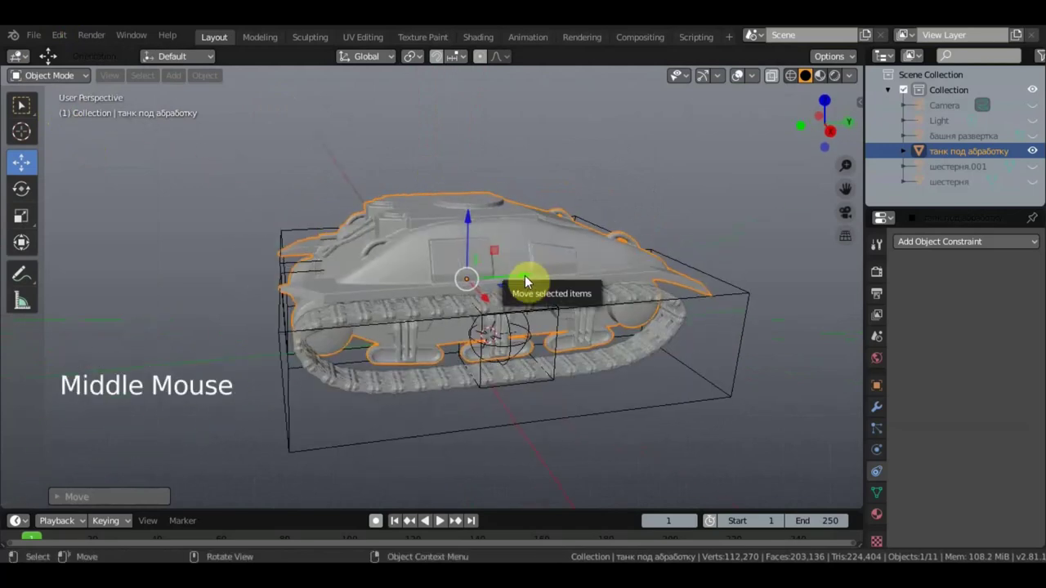
pyautogui.click(526, 277)
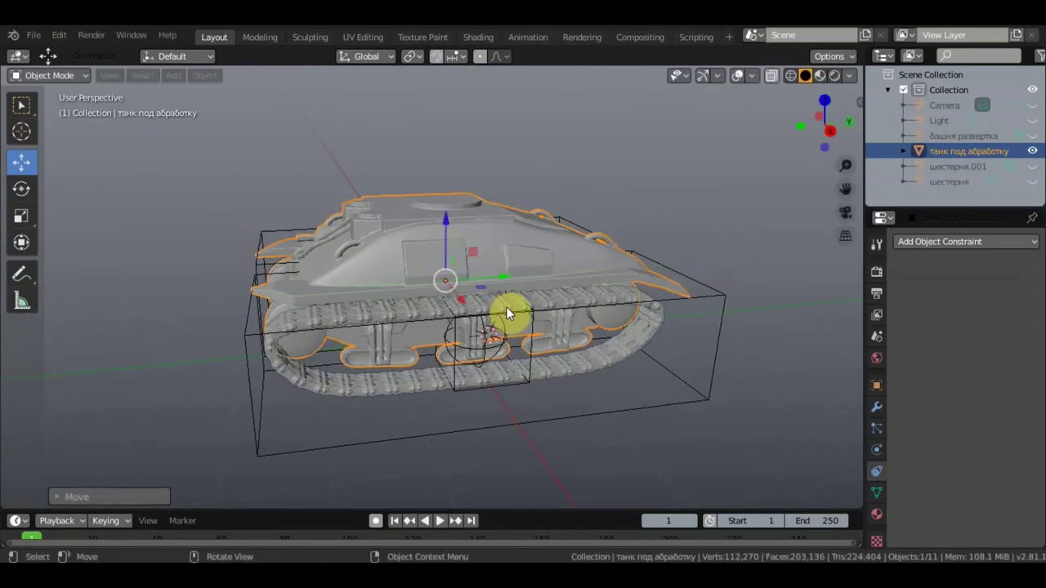
pyautogui.press('ctrl+z')
# Hide the hull, switch to top view and box-select both track loops with their empties
pyautogui.middleClick(537, 291)
pyautogui.scroll(-3)
pyautogui.middleClick(532, 345)
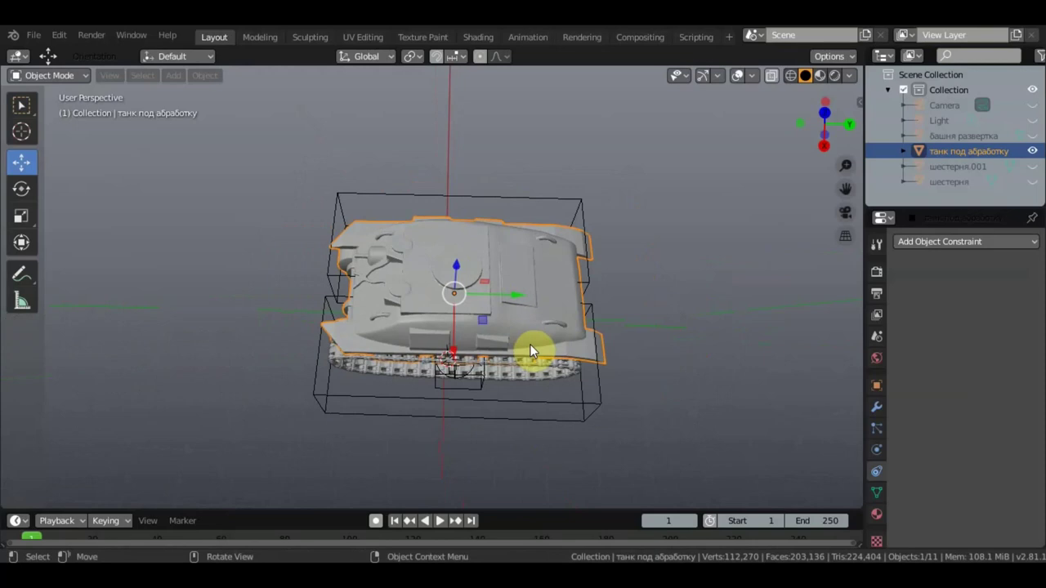
pyautogui.press('KP_7')
pyautogui.scroll(3)
pyautogui.scroll(-3)
pyautogui.scroll(-3)
pyautogui.click(1014, 163)
pyautogui.scroll(-3)
pyautogui.press('b')
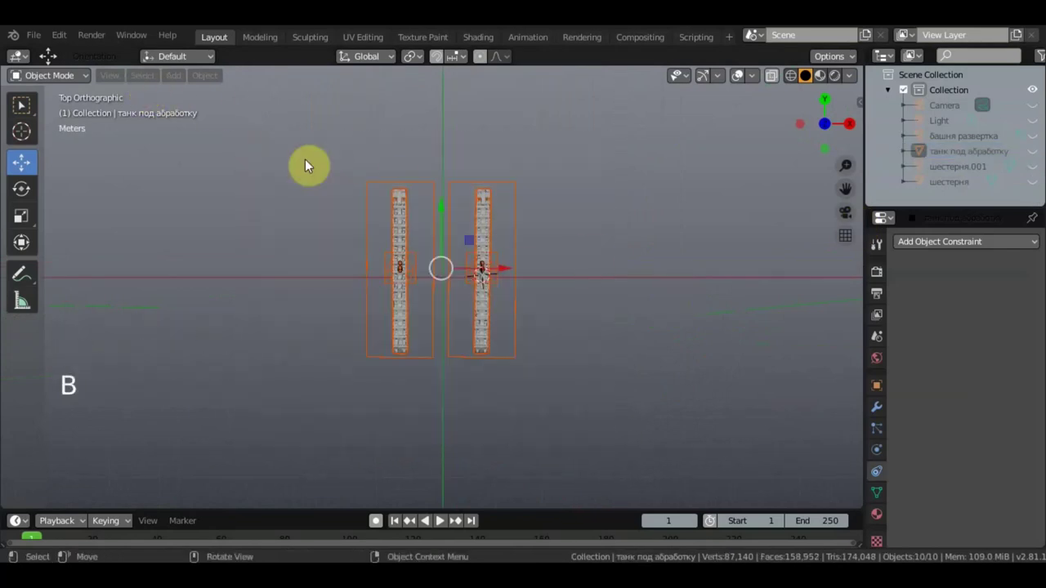
# Rotate the selected track rig about 180° around Z from above and unhide the hull
pyautogui.click(107, 247)
pyautogui.click(505, 235)
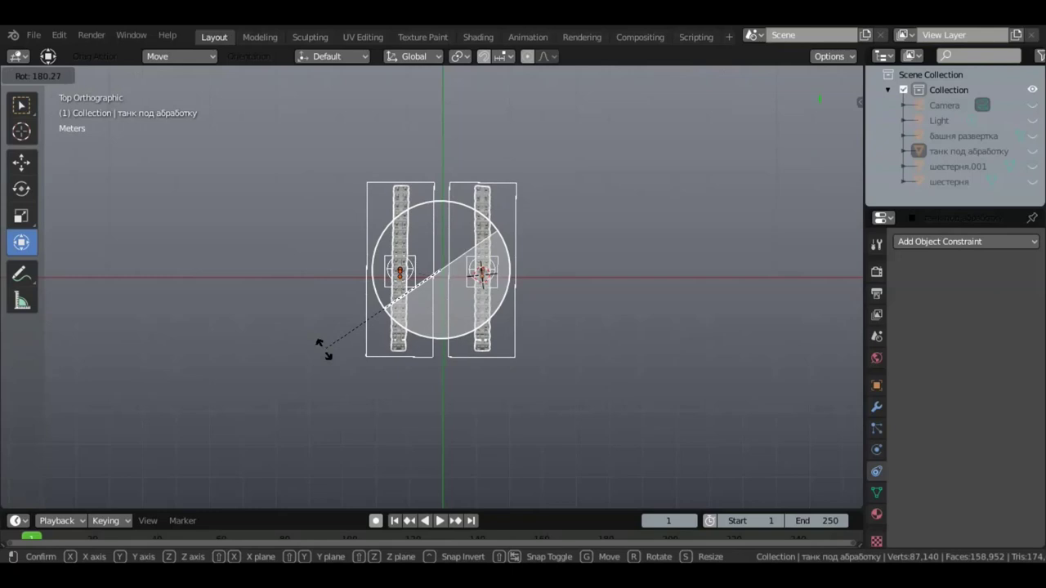
pyautogui.scroll(3)
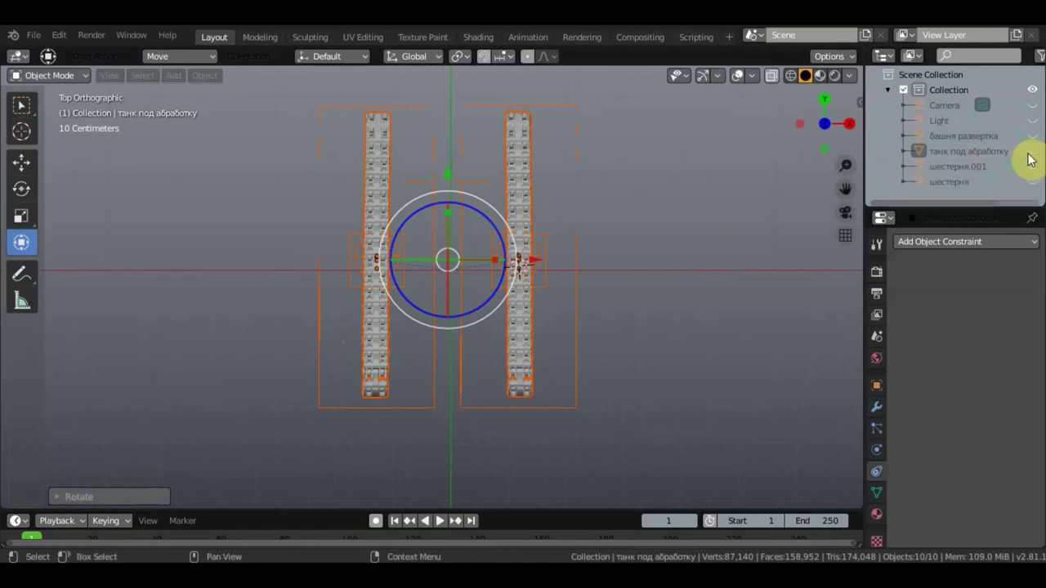
pyautogui.click(1031, 162)
pyautogui.middleClick(420, 207)
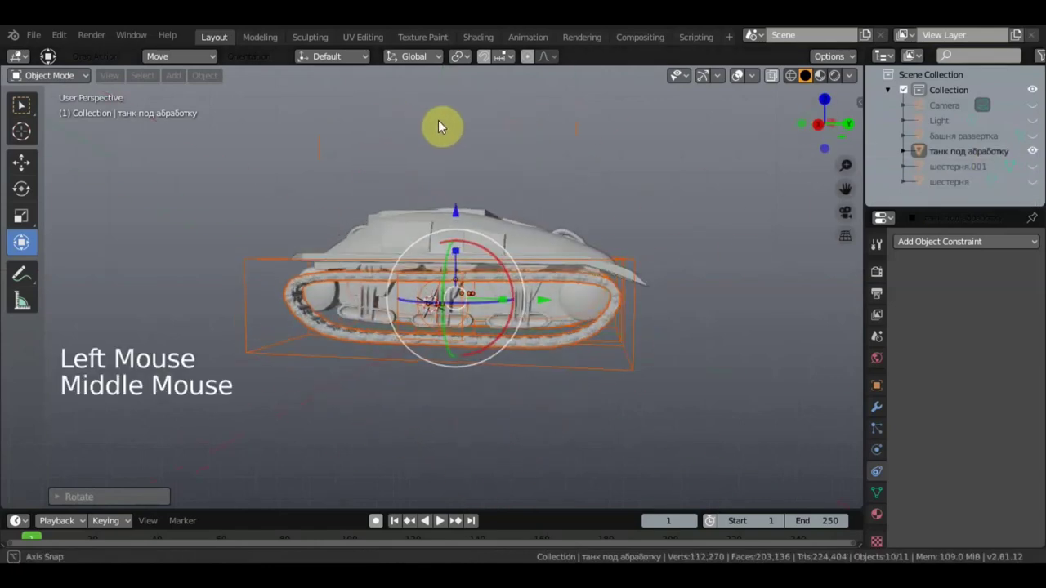
# Move the hull about 0.56 m, orbiting to confirm both tracks follow, then return to Select Box
pyautogui.middleClick(486, 222)
pyautogui.click(536, 285)
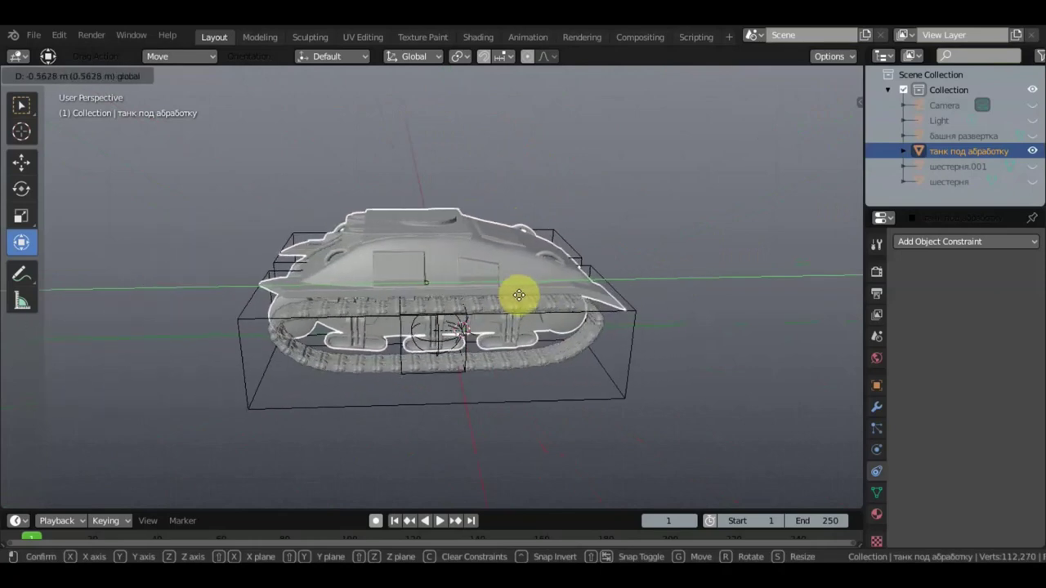
pyautogui.middleClick(545, 295)
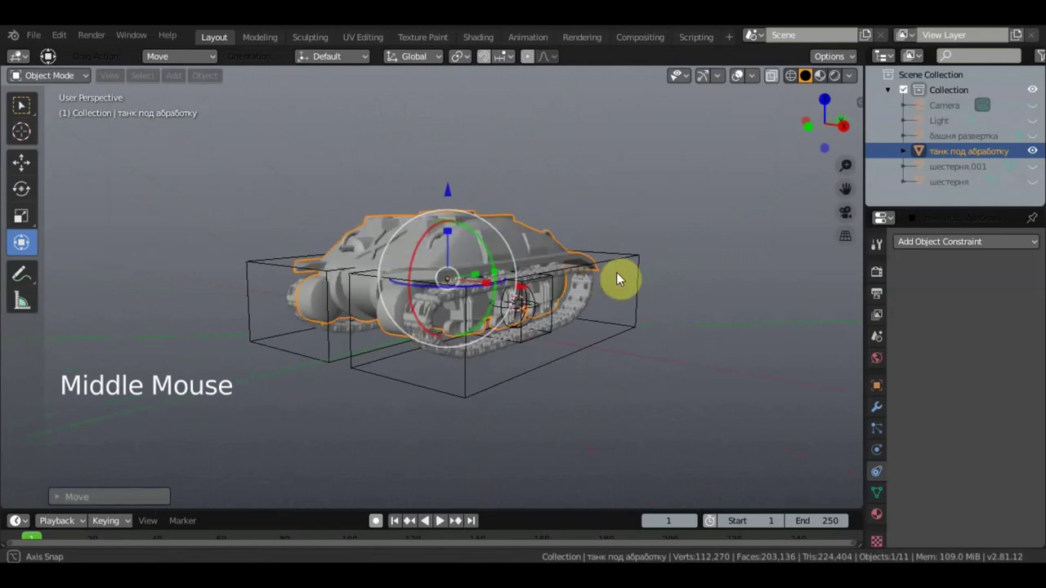
pyautogui.middleClick(662, 283)
pyautogui.scroll(3)
pyautogui.middleClick(721, 322)
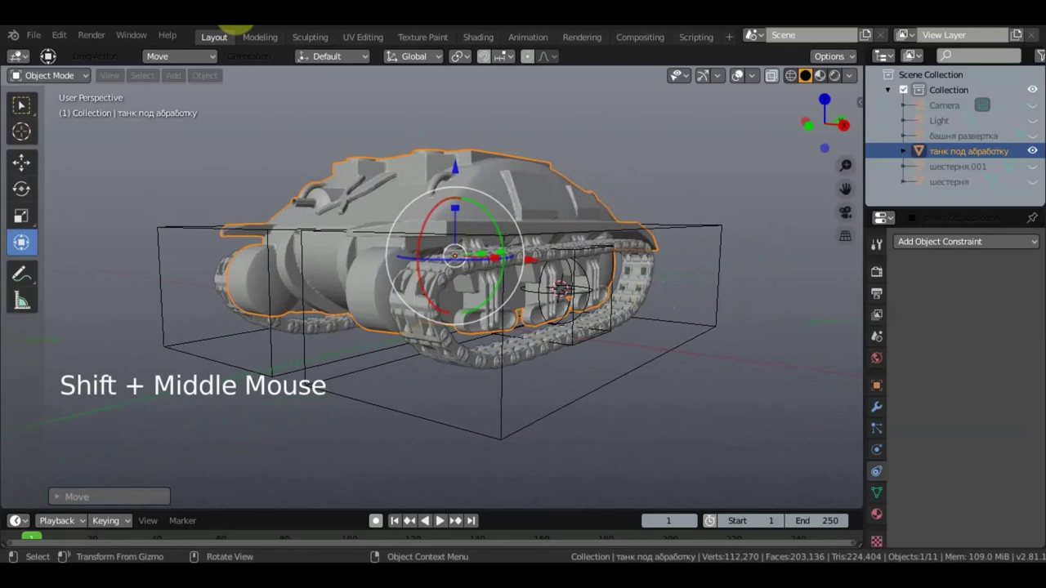
pyautogui.click(23, 115)
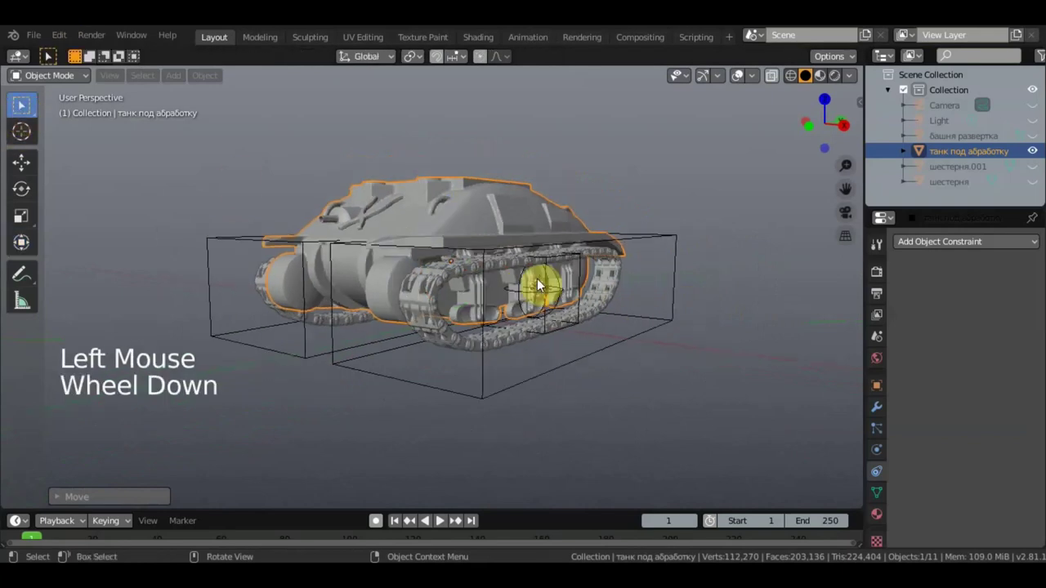